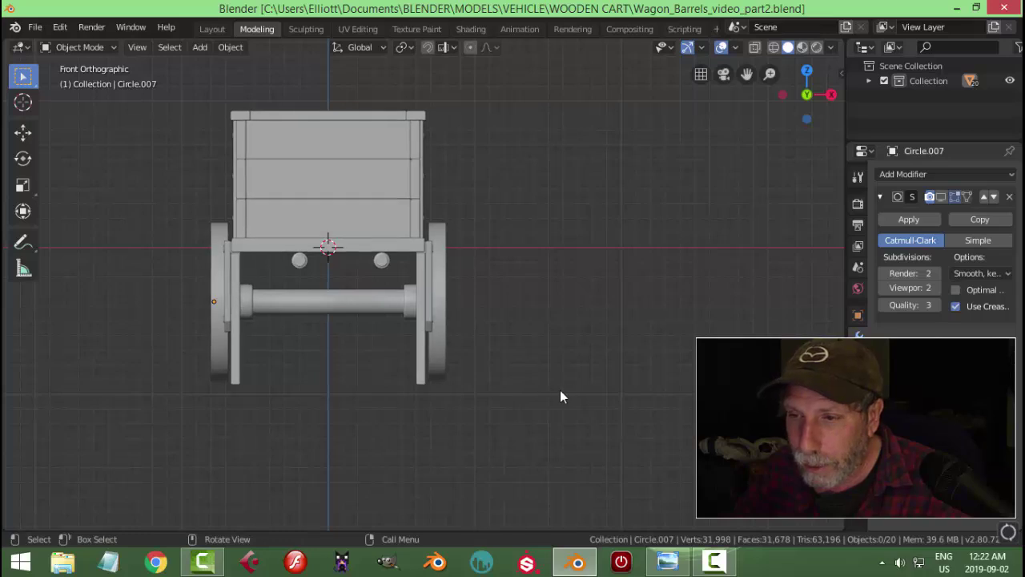
Inspect the cart from front view and select the mirrored part at the cart front
middle_click(560, 390)
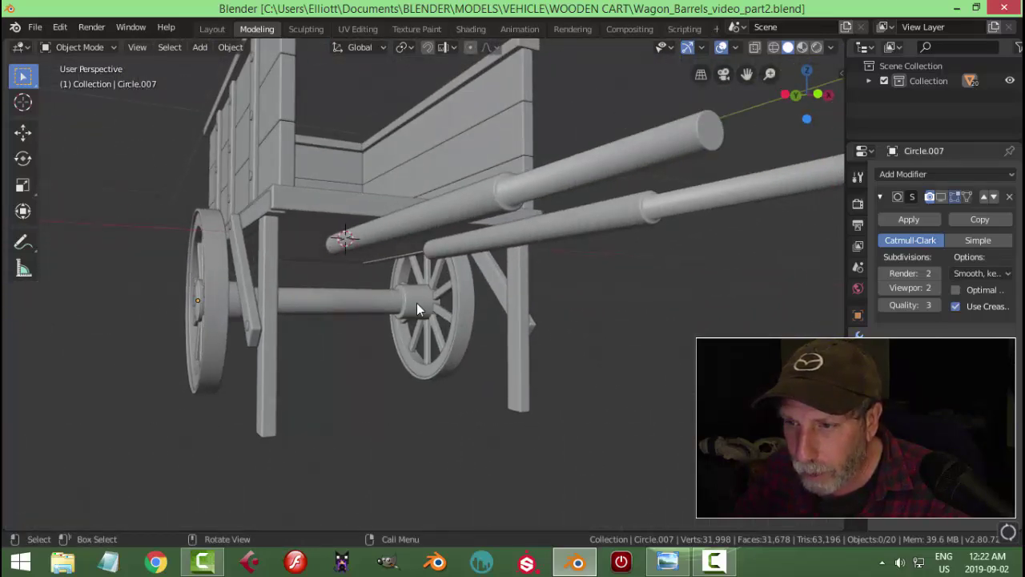
middle_click(583, 351)
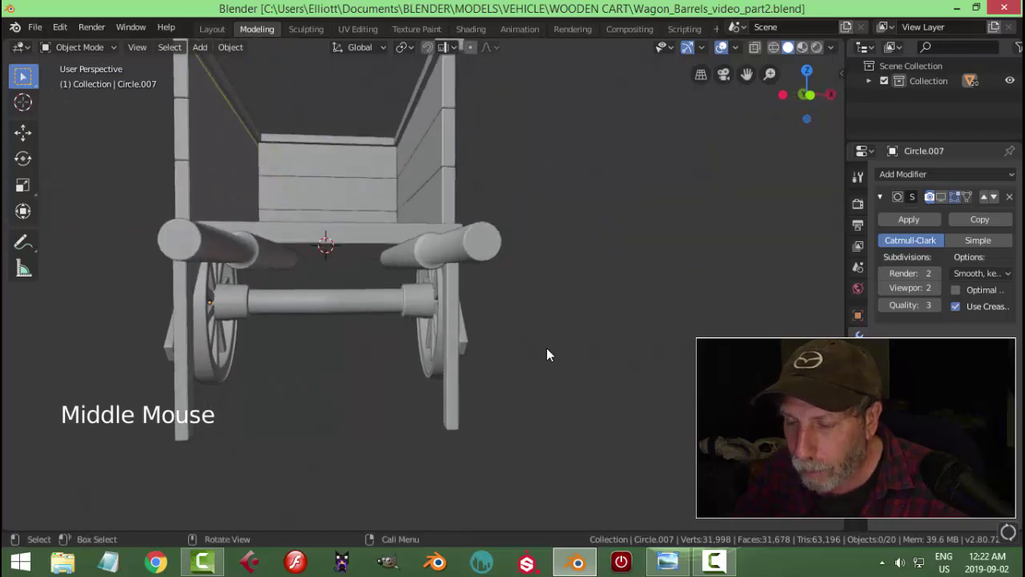
key(KP_1)
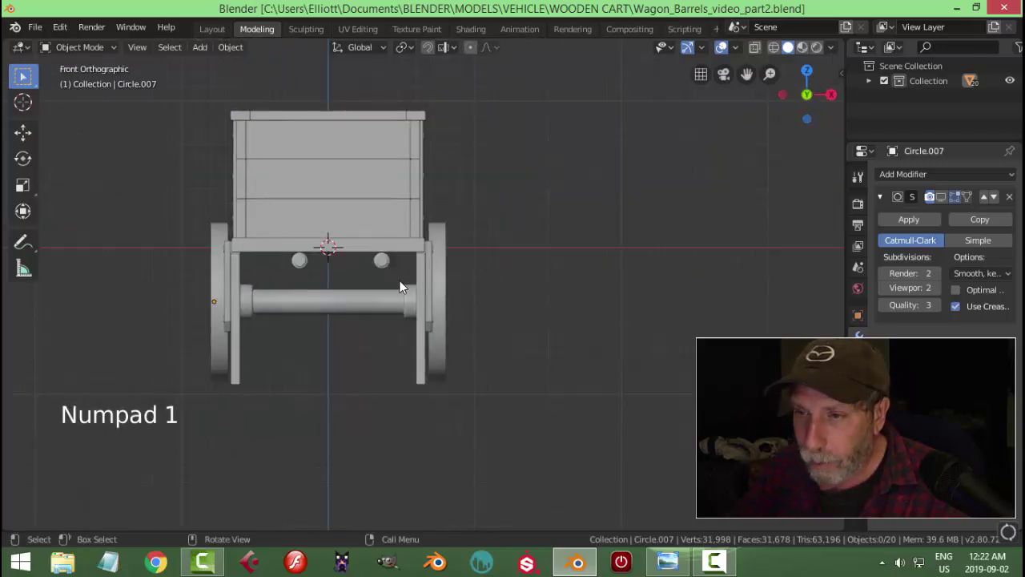
click(398, 265)
click(412, 250)
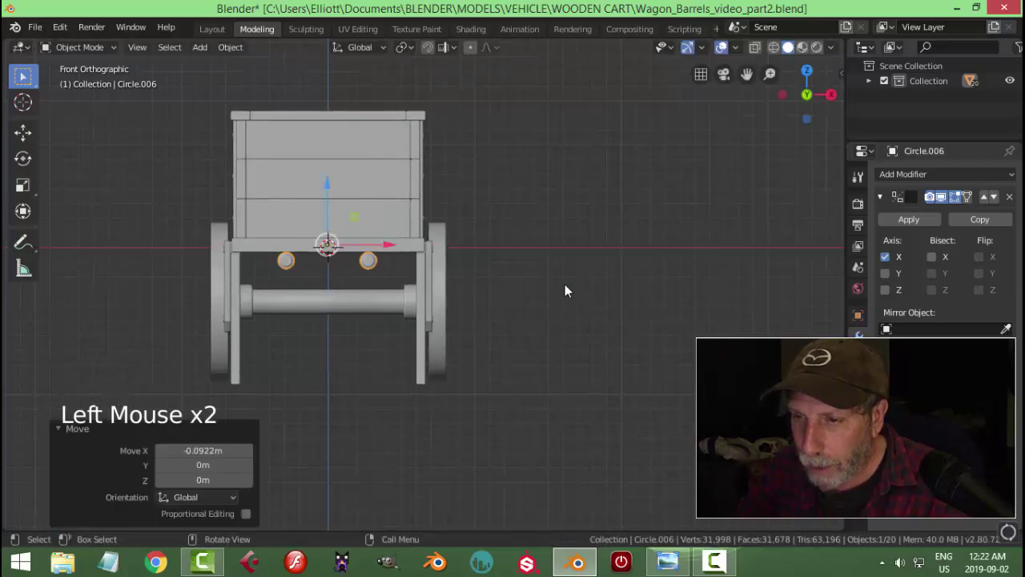
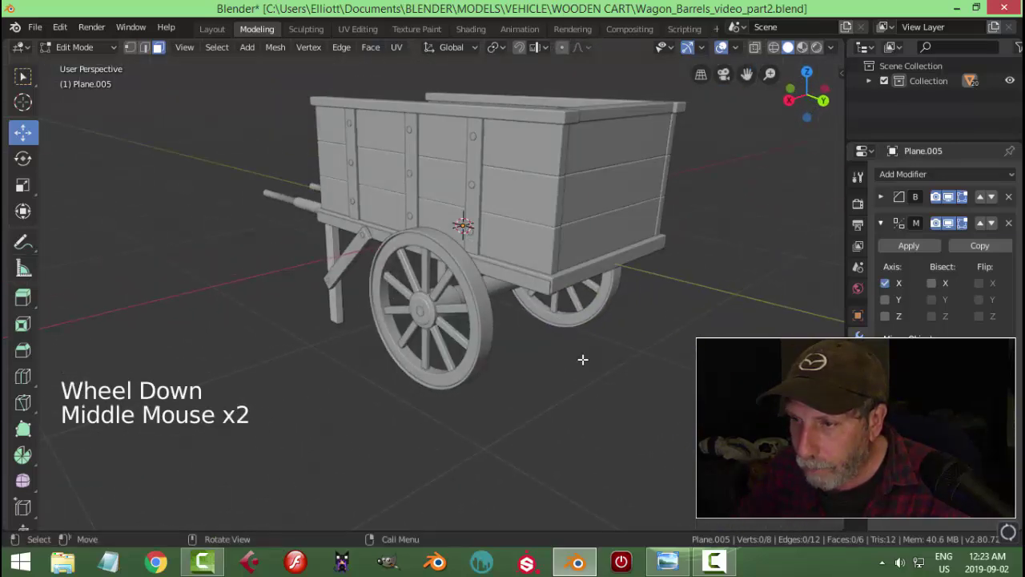
Duplicate the lower side rail and rotate the copy 90 degrees about the vertical axis
key(Tab)
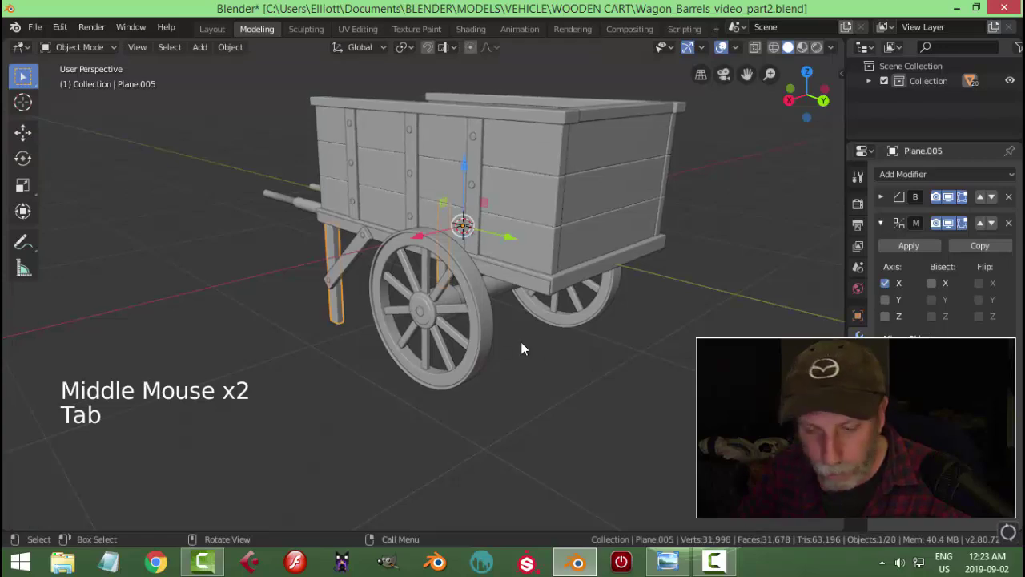
key(alt+a)
click(538, 285)
middle_click(610, 353)
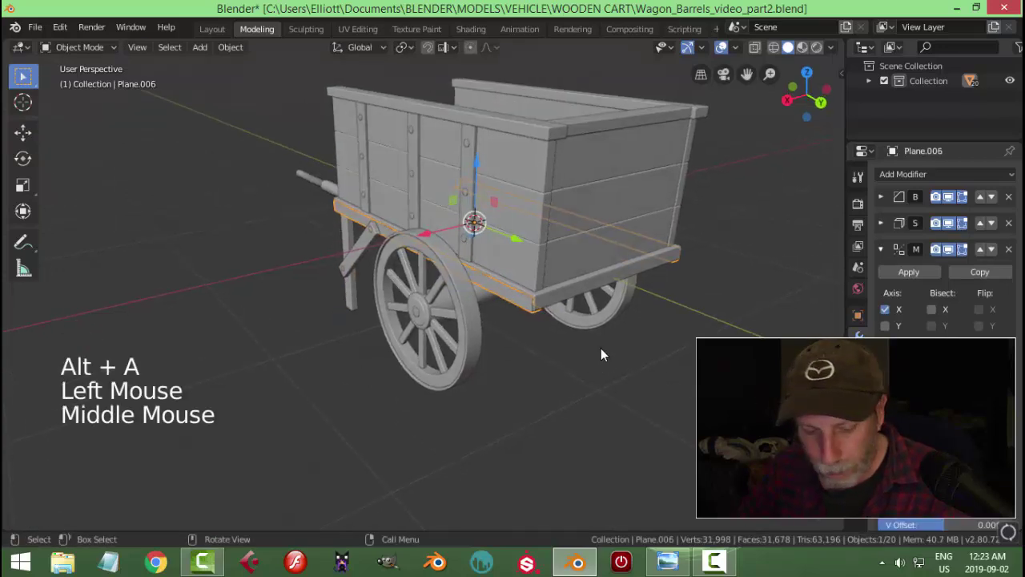
key(shift+d)
click(524, 244)
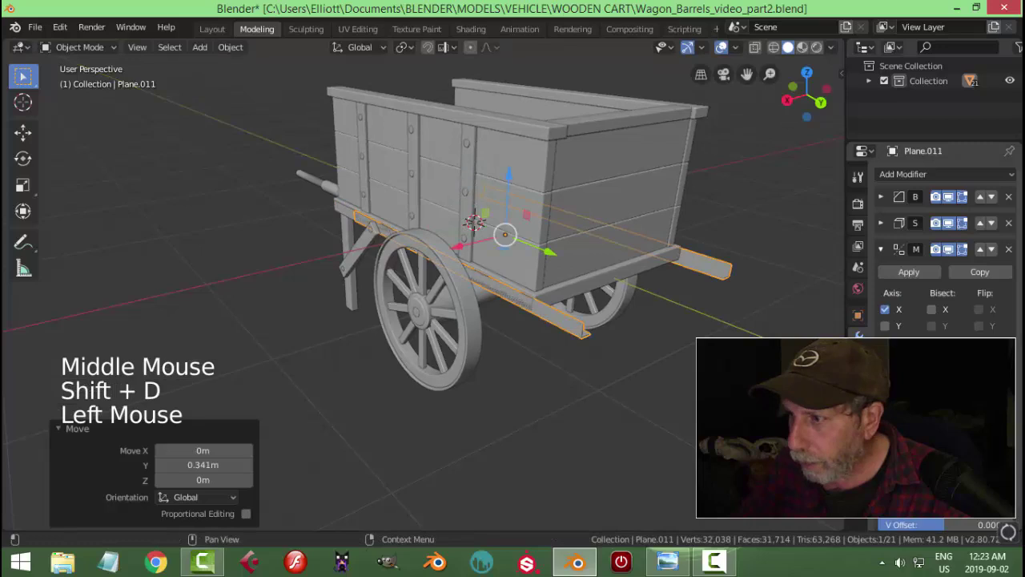
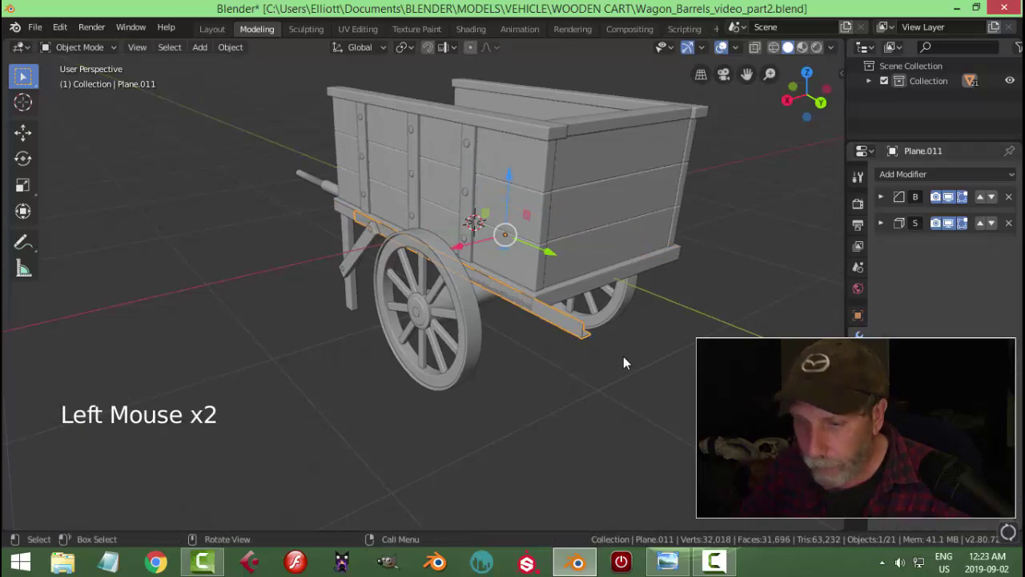
key(r)
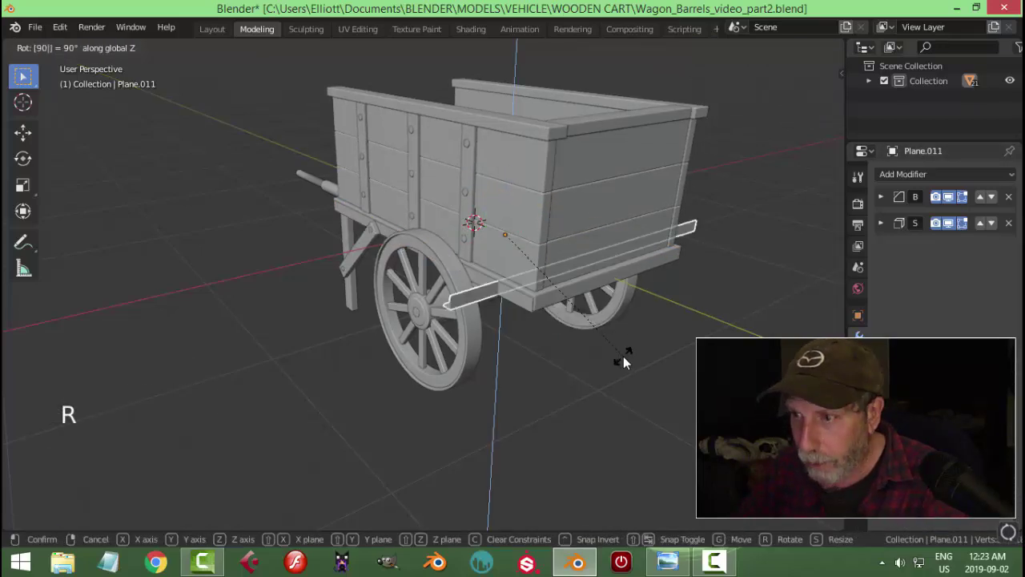
click(557, 254)
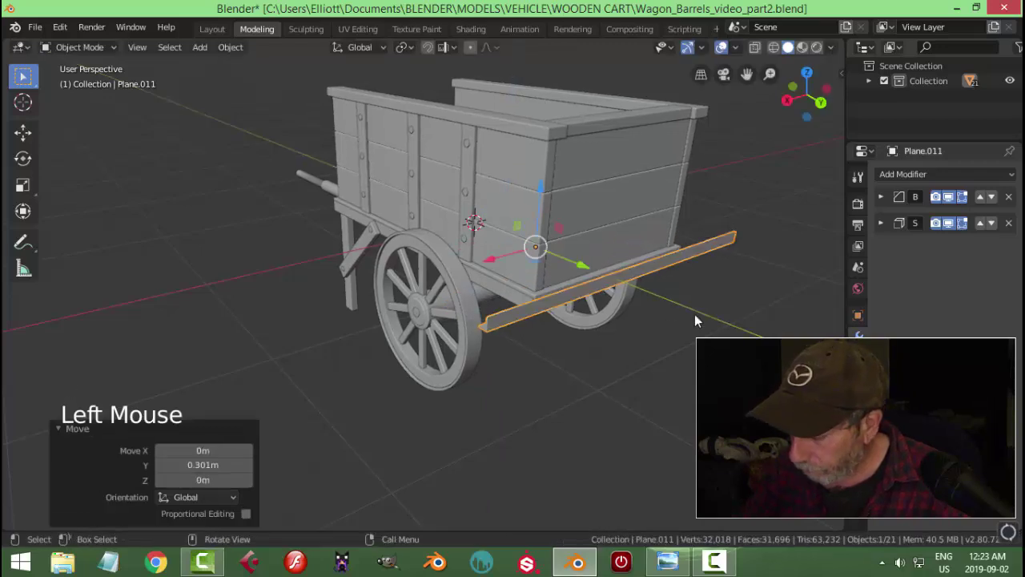
Position the copied rail along the back of the cart bed and shorten it along X
key(ctrl+KP_1)
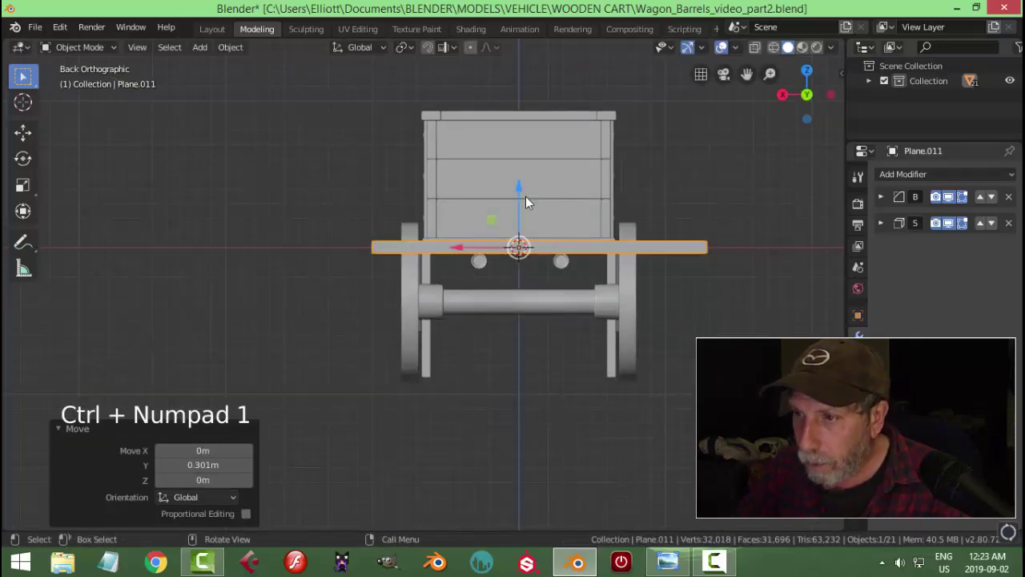
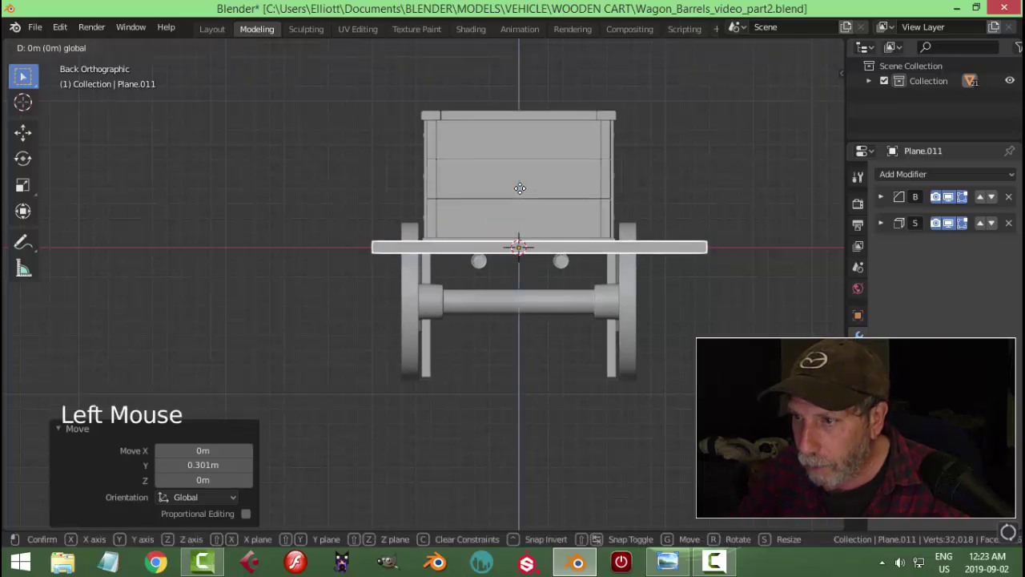
key(Tab)
key(a)
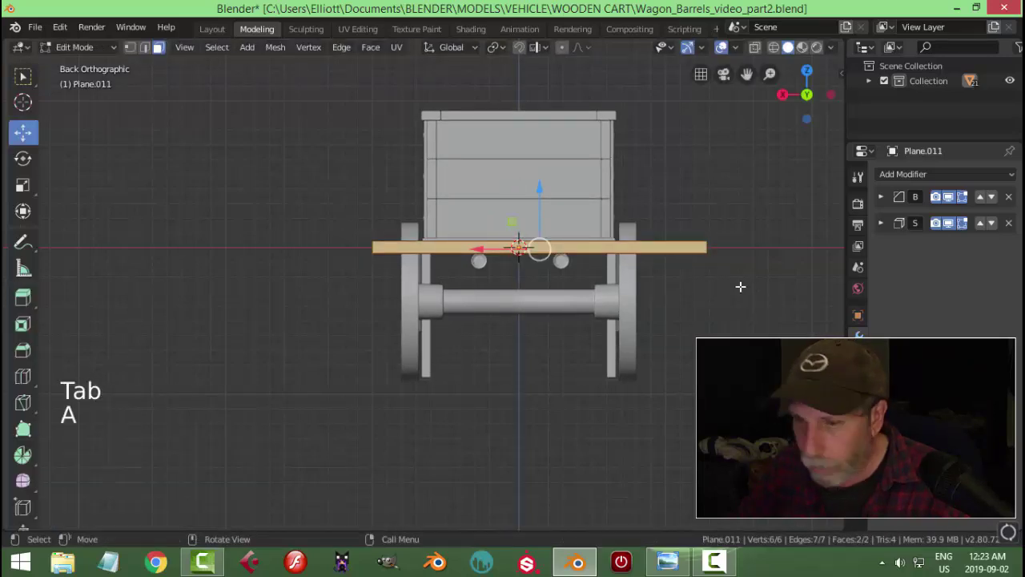
key(s)
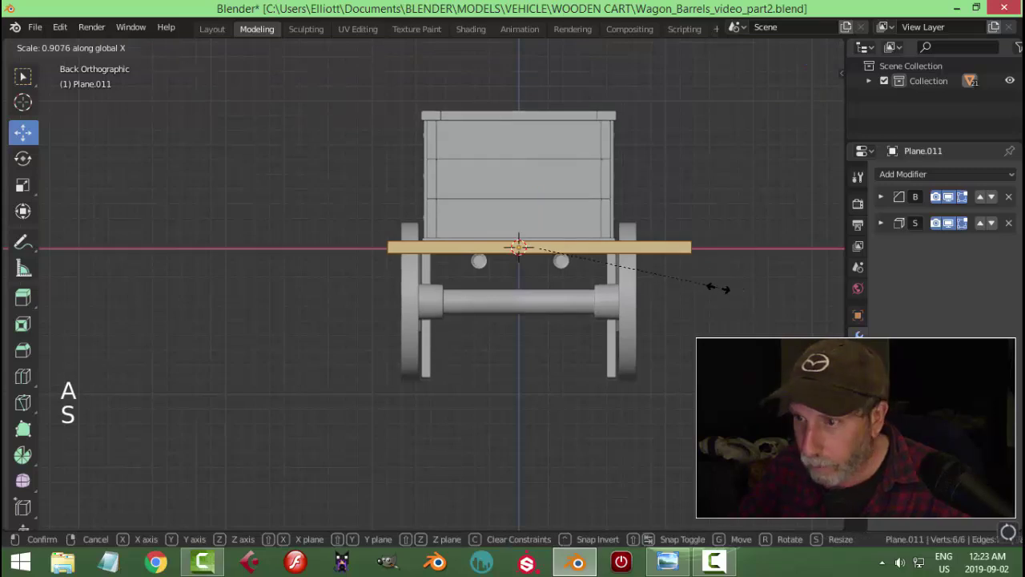
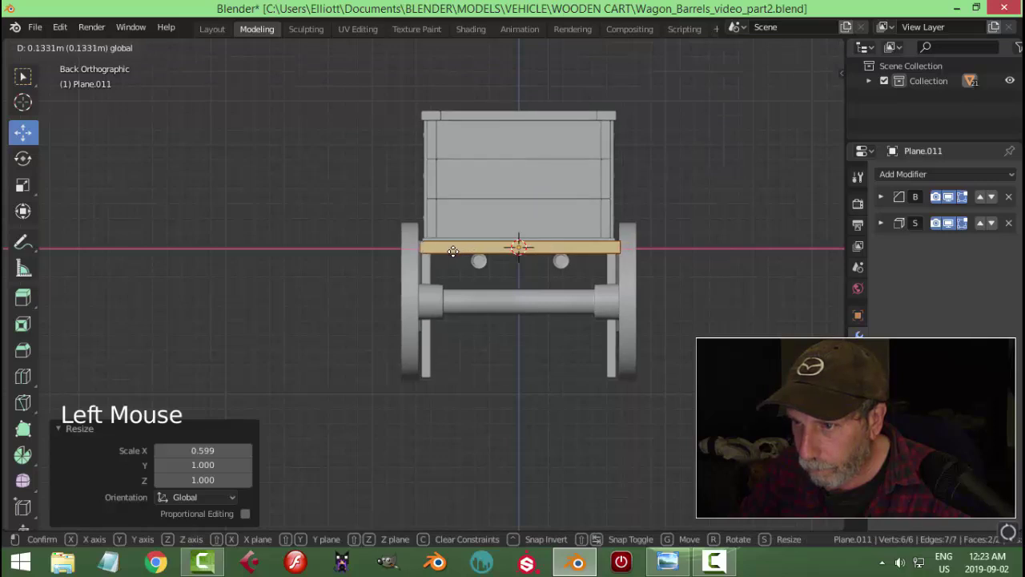
key(s)
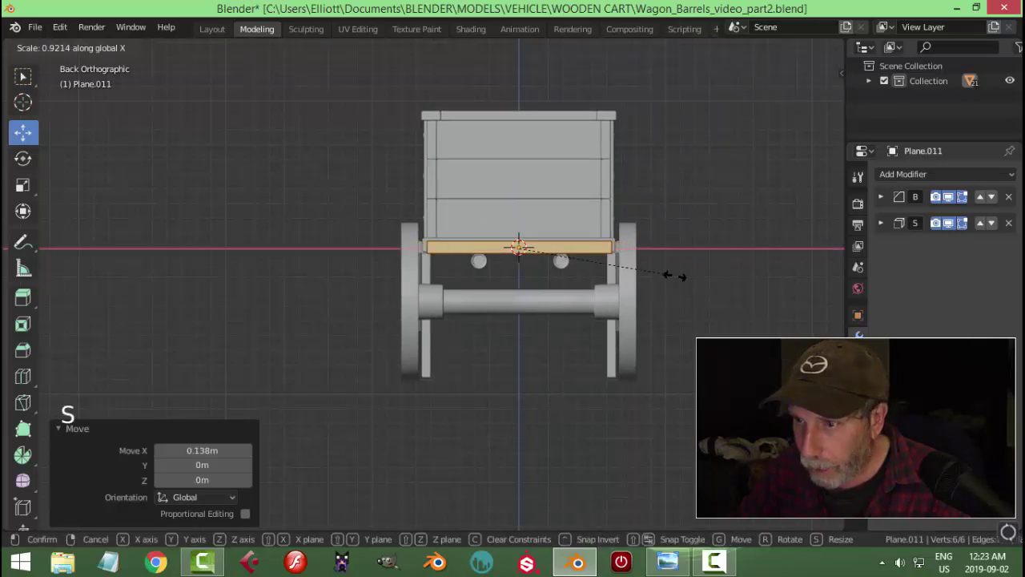
middle_click(590, 306)
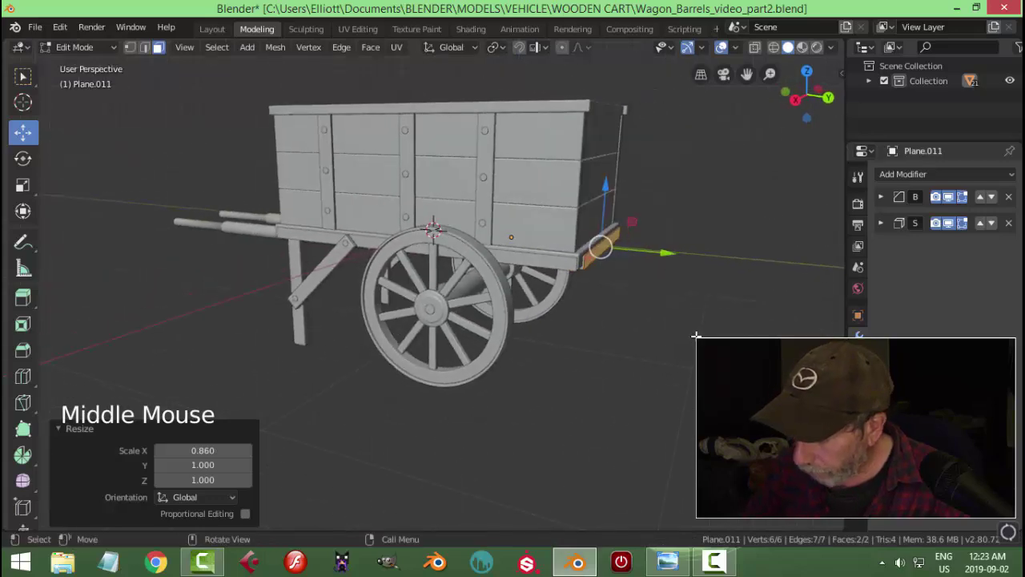
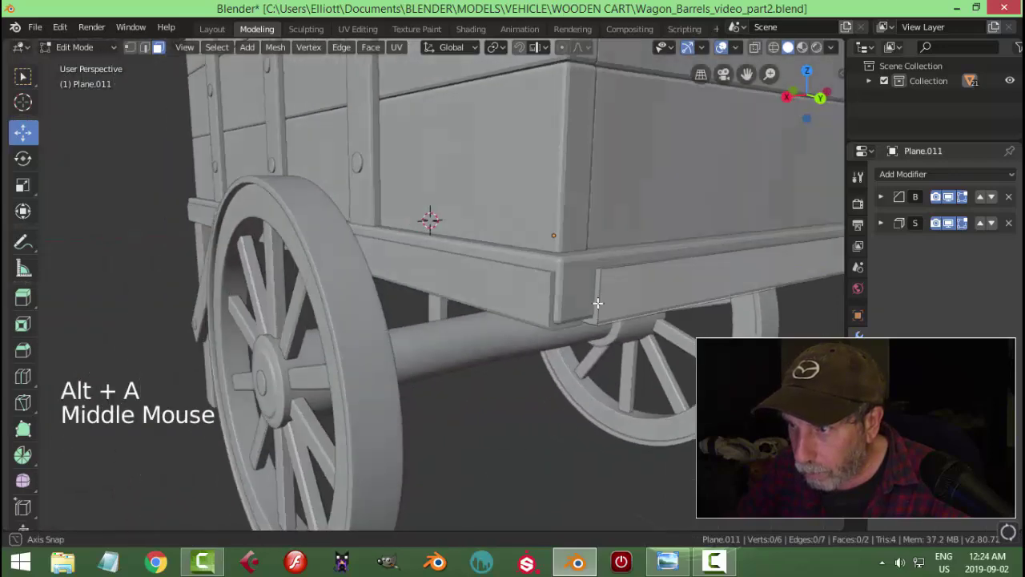
Narrow the new back rail along X so it fits between the cart bed's corners
scroll(down, 3)
key(Tab)
key(alt+a)
scroll(down, 3)
middle_click(626, 347)
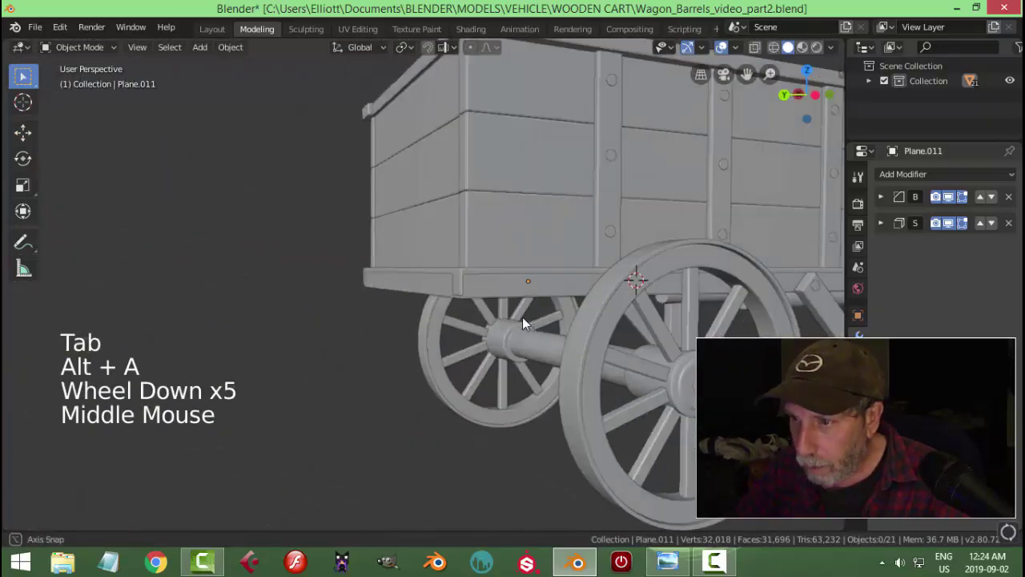
click(633, 231)
key(Tab)
key(a)
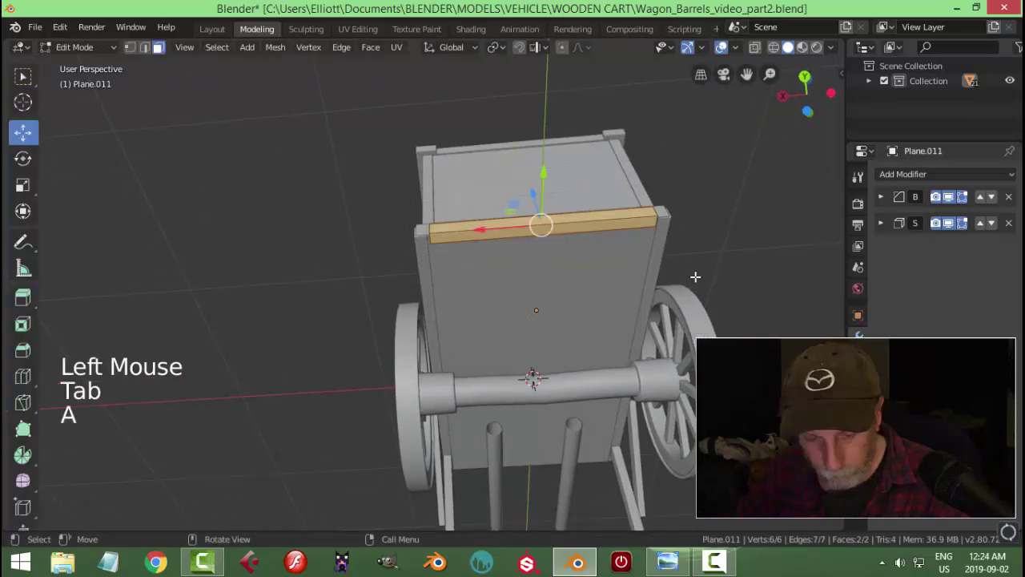
key(s)
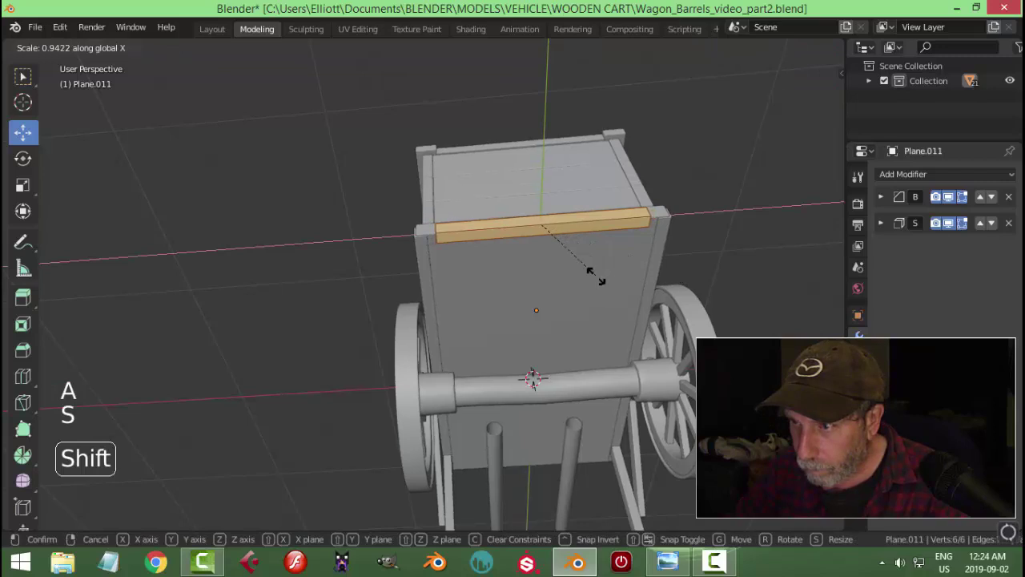
key(alt+a)
key(Tab)
key(alt+a)
Inspect the back rail and its corners from all around, then save the blend file
scroll(down, 3)
middle_click(613, 304)
scroll(up, 3)
middle_click(580, 308)
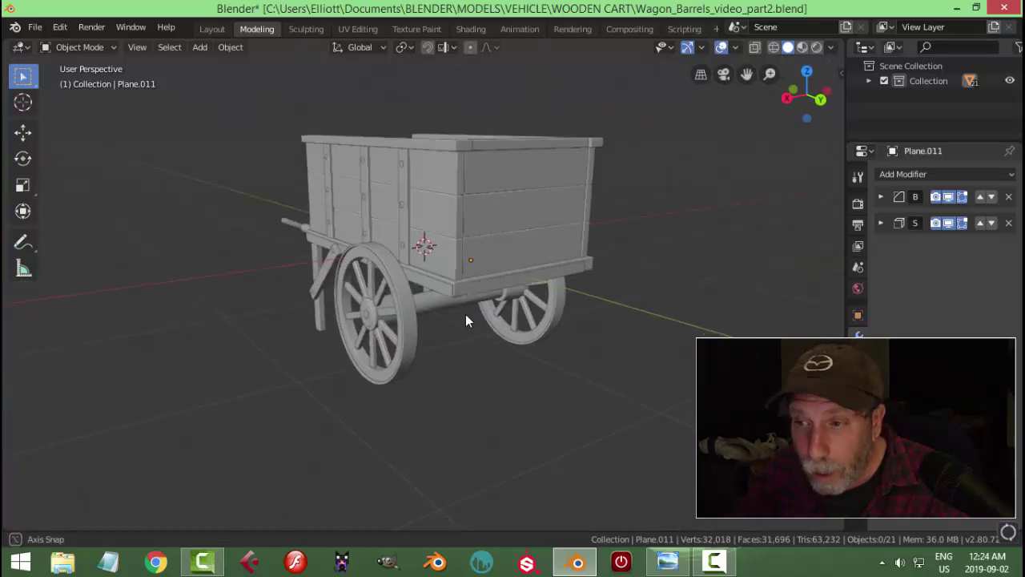
scroll(up, 3)
middle_click(564, 331)
scroll(up, 3)
middle_click(582, 332)
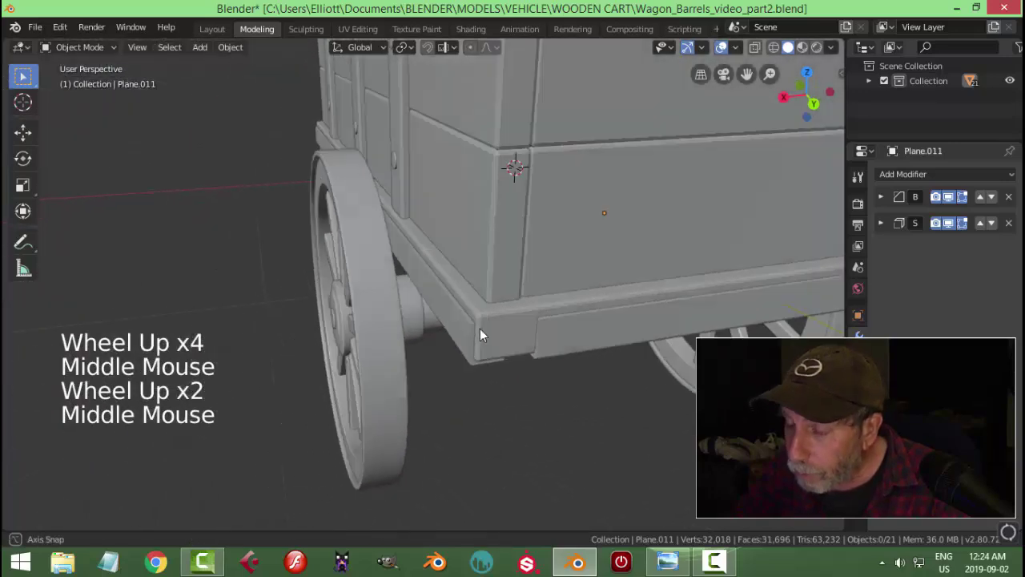
scroll(down, 3)
scroll(down, 3)
middle_click(626, 336)
scroll(down, 3)
middle_click(592, 331)
scroll(up, 3)
middle_click(503, 328)
middle_click(463, 349)
middle_click(507, 346)
middle_click(542, 350)
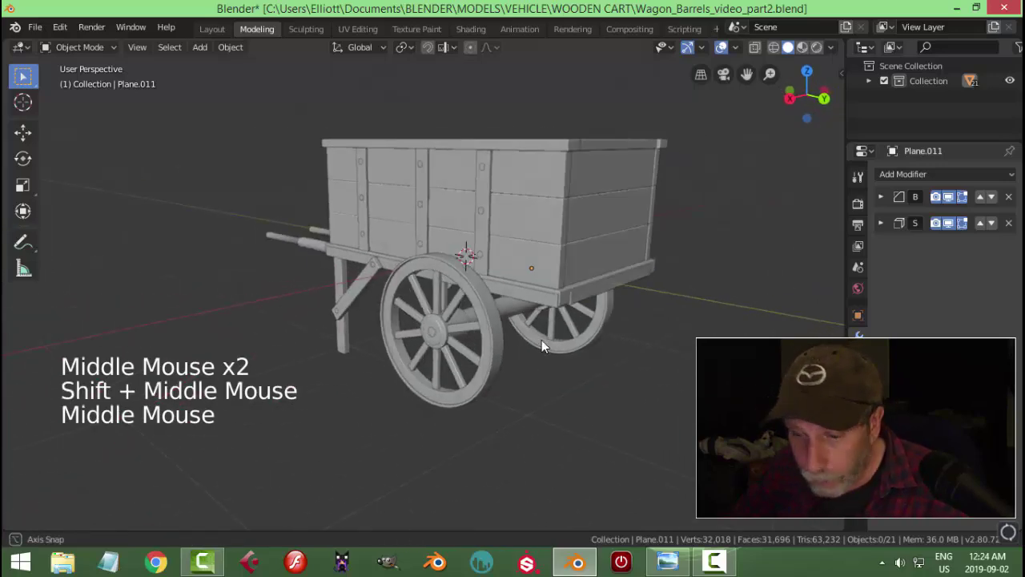
key(ctrl+s)
middle_click(580, 361)
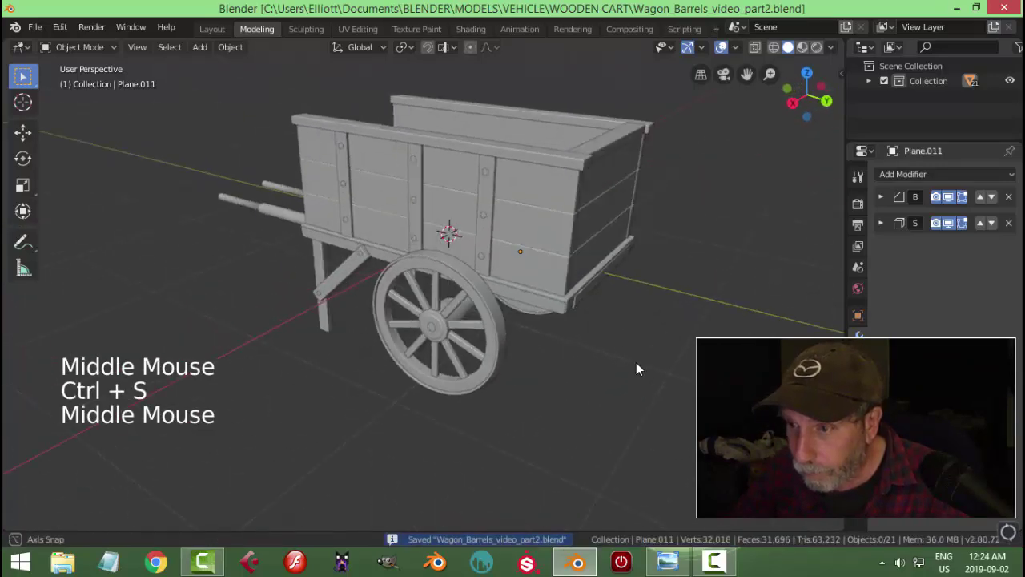
Select all of the wheel parts, including the hub, orbiting around the cart to reach them
scroll(up, 3)
middle_click(591, 358)
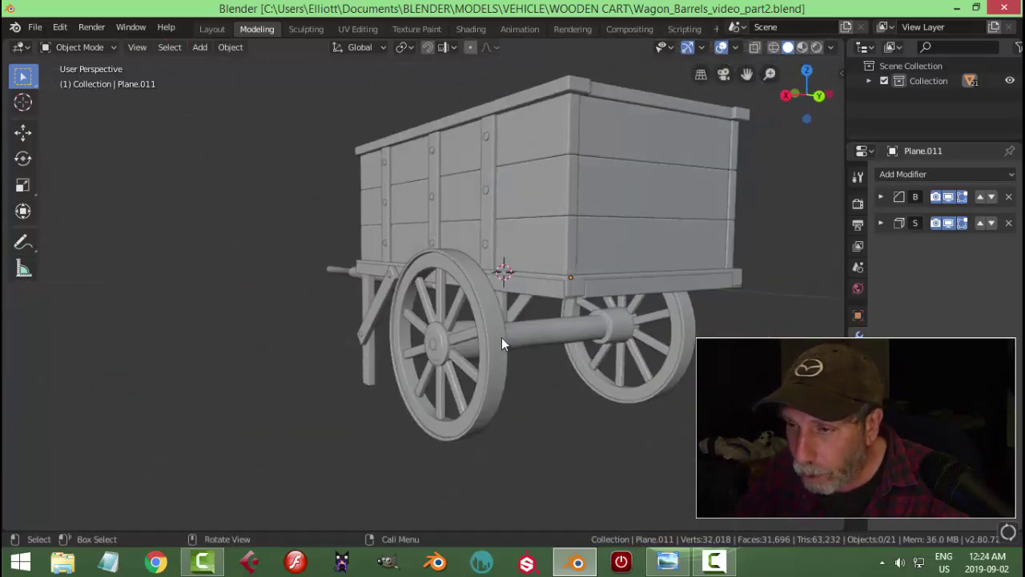
middle_click(544, 349)
click(484, 339)
click(524, 344)
middle_click(513, 381)
scroll(up, 3)
click(483, 327)
scroll(up, 3)
click(447, 395)
middle_click(662, 391)
scroll(down, 3)
middle_click(584, 386)
middle_click(586, 382)
scroll(up, 3)
click(474, 286)
click(523, 227)
click(426, 447)
click(407, 464)
Move the selected wheel objects into a new collection named Wheel
scroll(down, 3)
middle_click(549, 427)
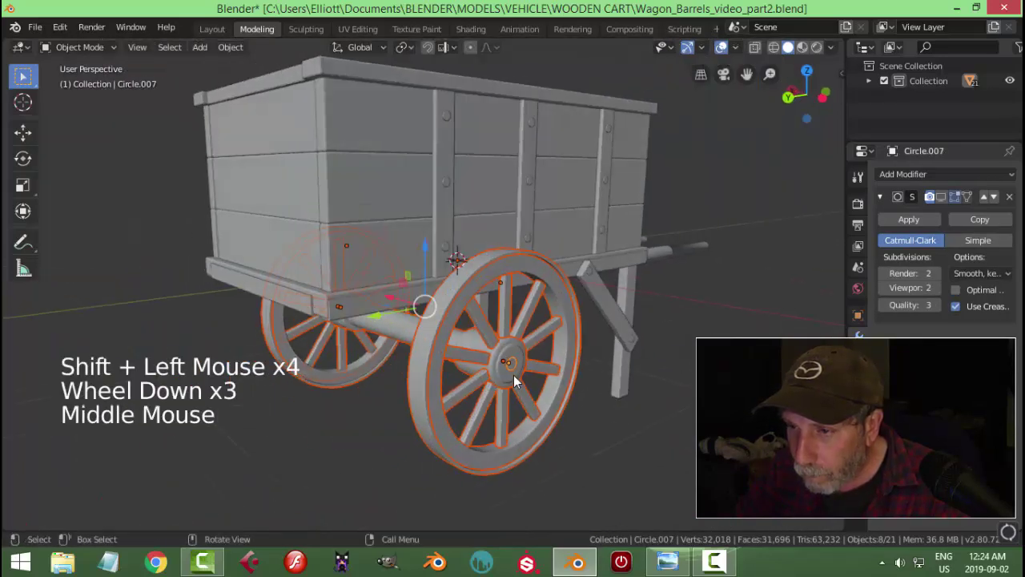
right_click(518, 373)
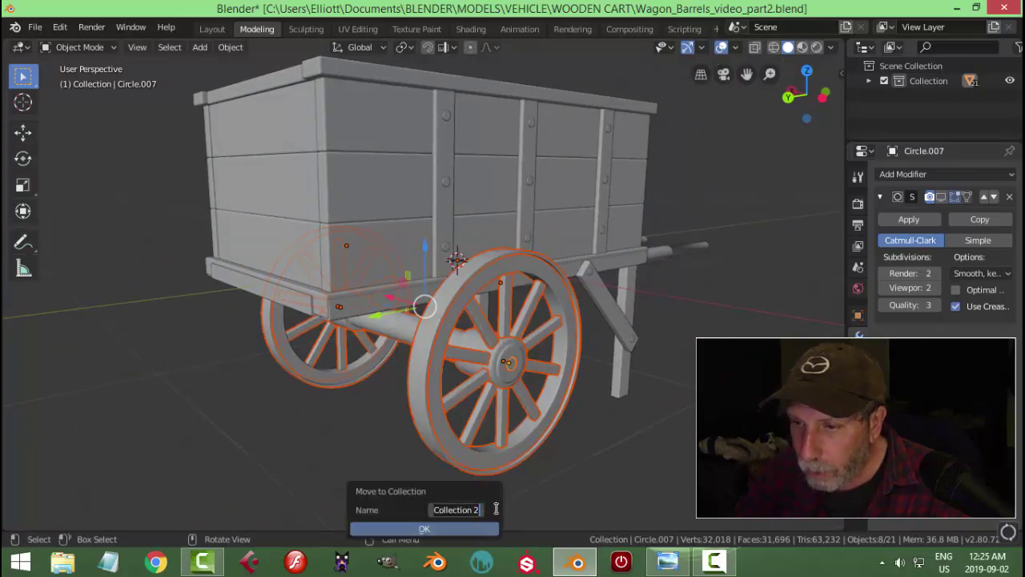
key(e)
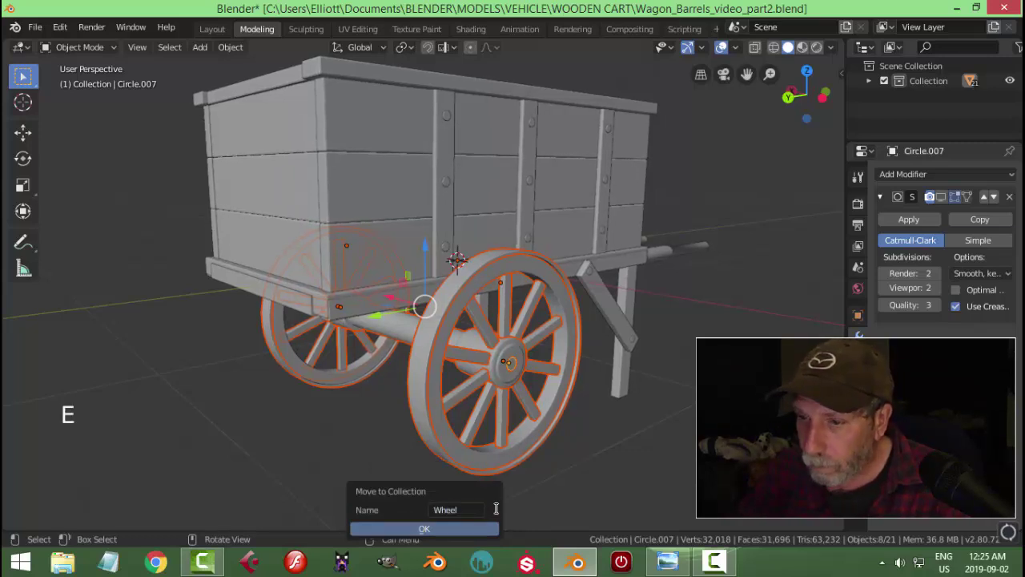
click(823, 318)
key(alt+a)
middle_click(765, 309)
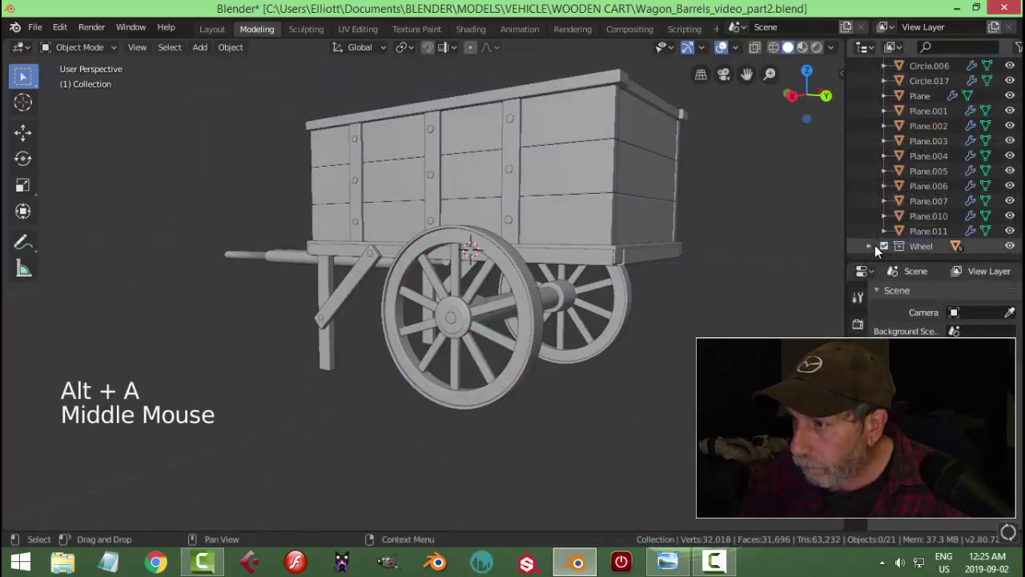
Collapse the main Collection and expand the Wheel collection in the Outliner
click(890, 252)
click(890, 251)
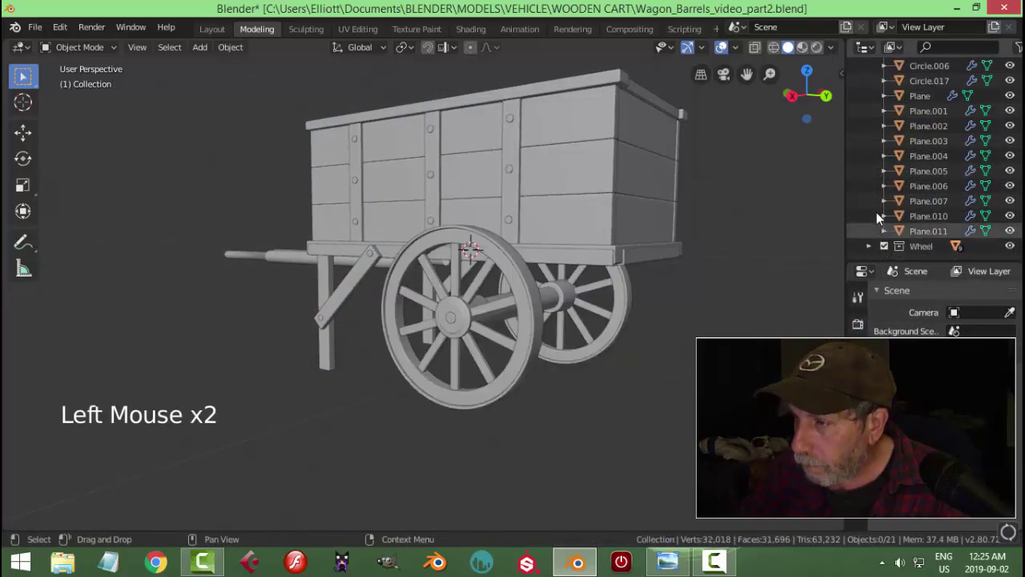
scroll(up, 3)
click(876, 85)
click(877, 102)
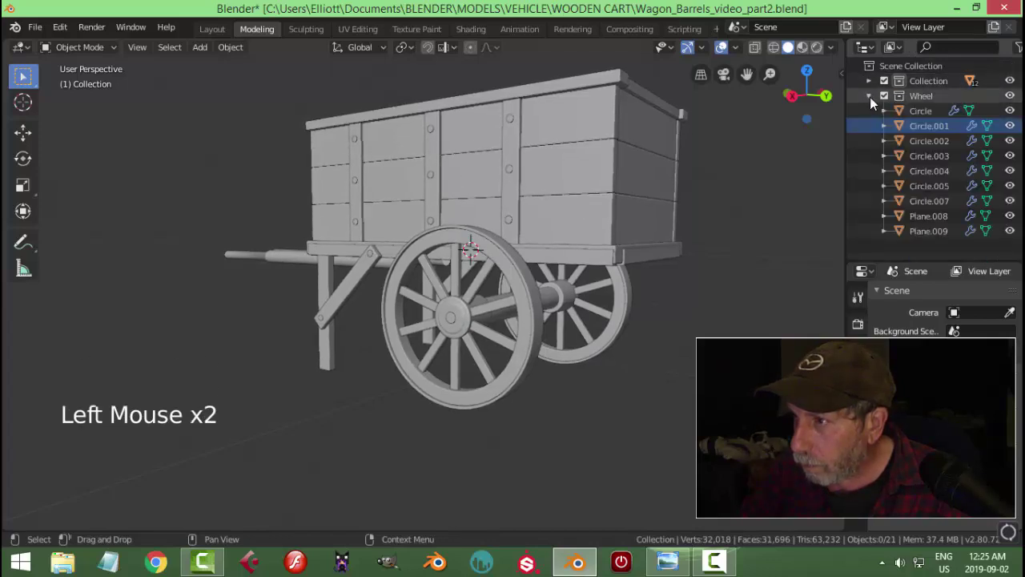
click(877, 102)
click(908, 102)
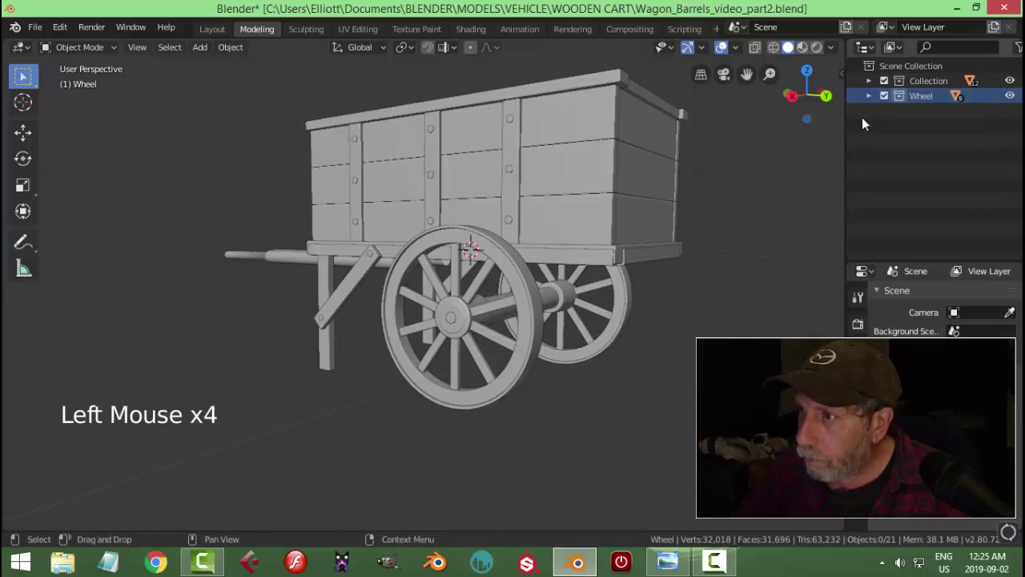
Make the Wheel collection active and select all of its objects together
click(889, 100)
click(888, 99)
click(873, 102)
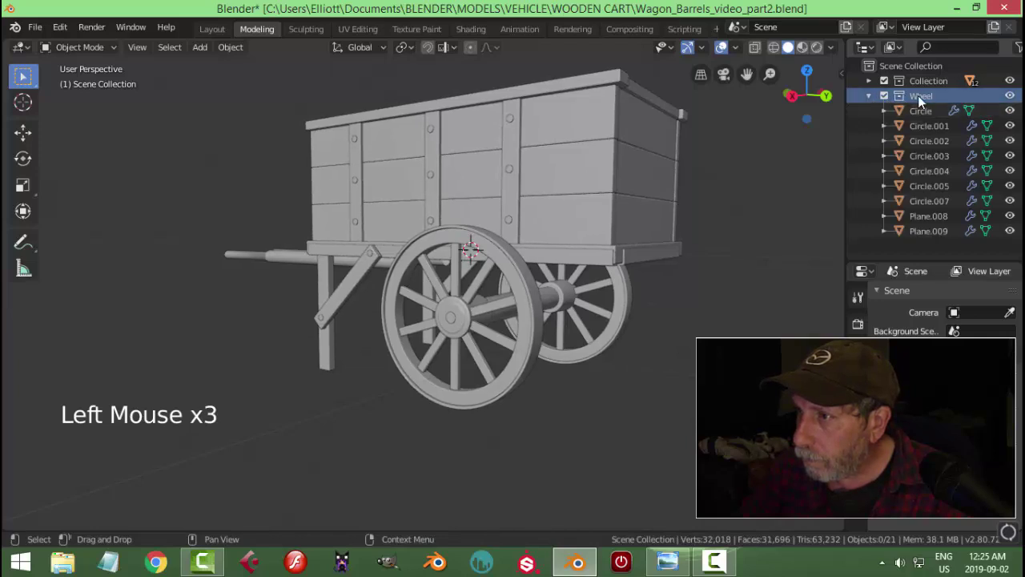
click(921, 101)
right_click(921, 100)
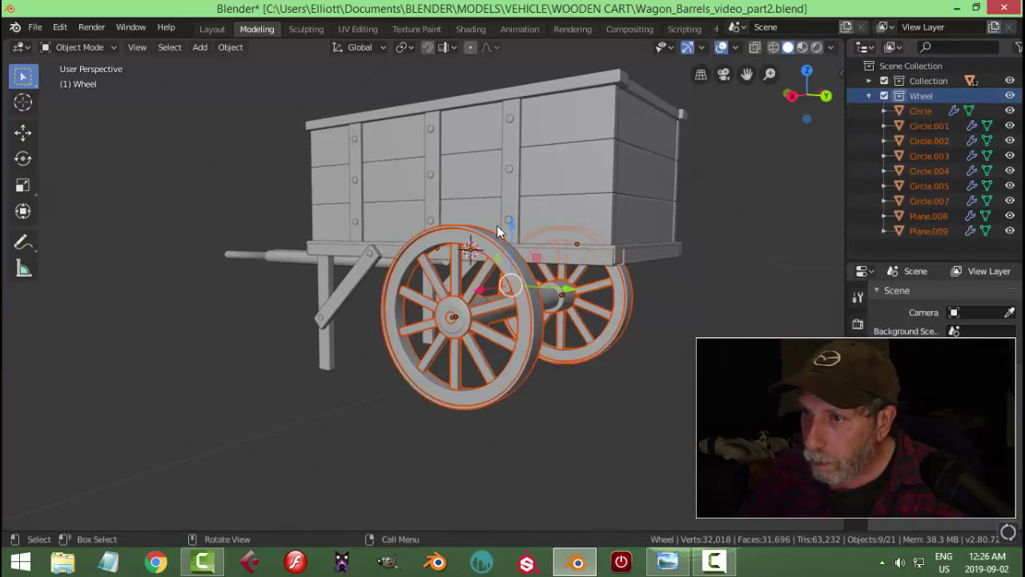
Nudge the wheel assembly into place from side view and save the file
click(518, 227)
key(KP_3)
key(ctrl+z)
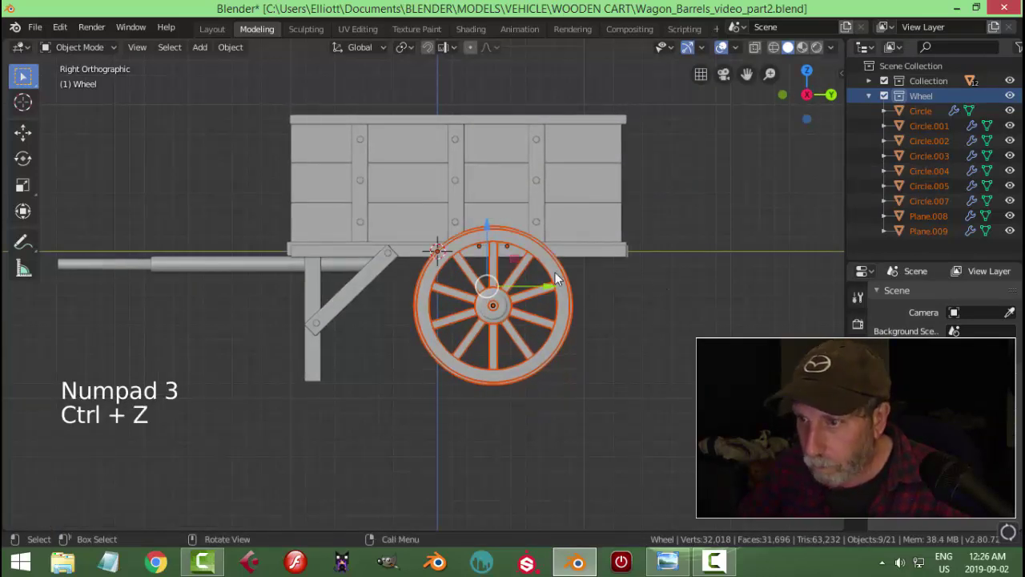
click(494, 230)
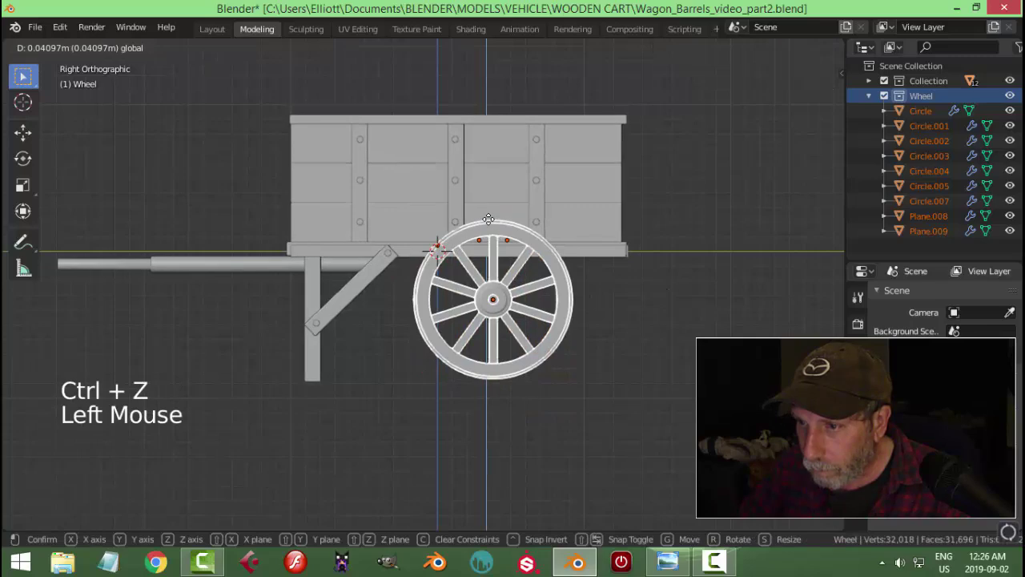
key(ctrl+z)
middle_click(667, 310)
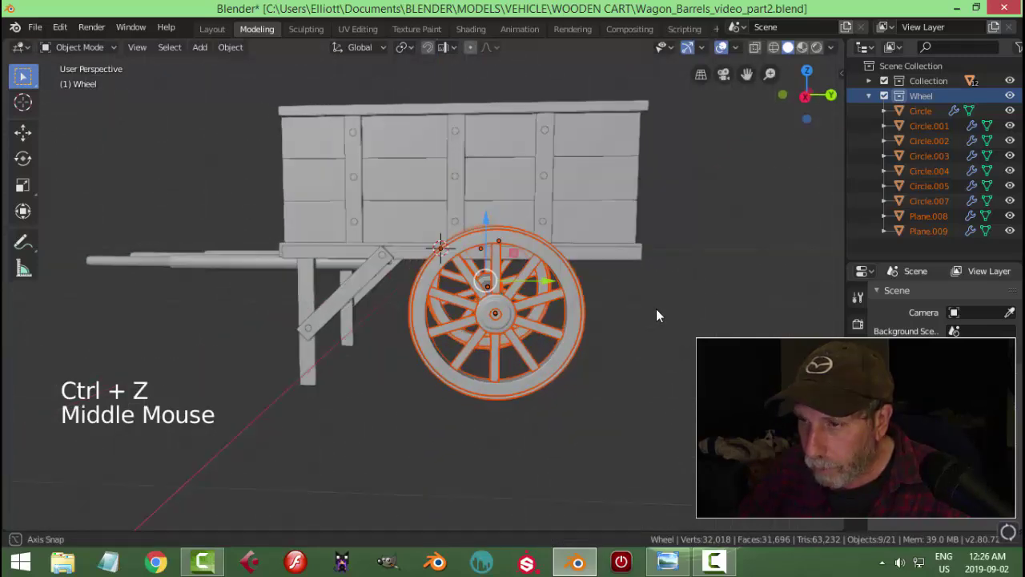
key(alt+a)
scroll(down, 3)
middle_click(638, 325)
key(ctrl+s)
Move the whole cart so its wheels rest on the ground and set origins to geometry
middle_click(496, 341)
middle_click(533, 332)
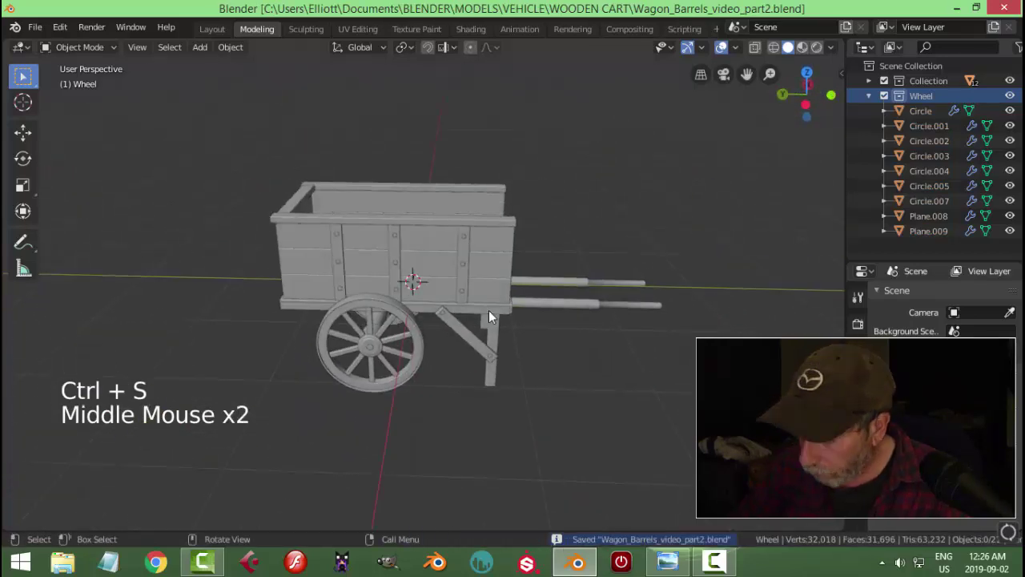
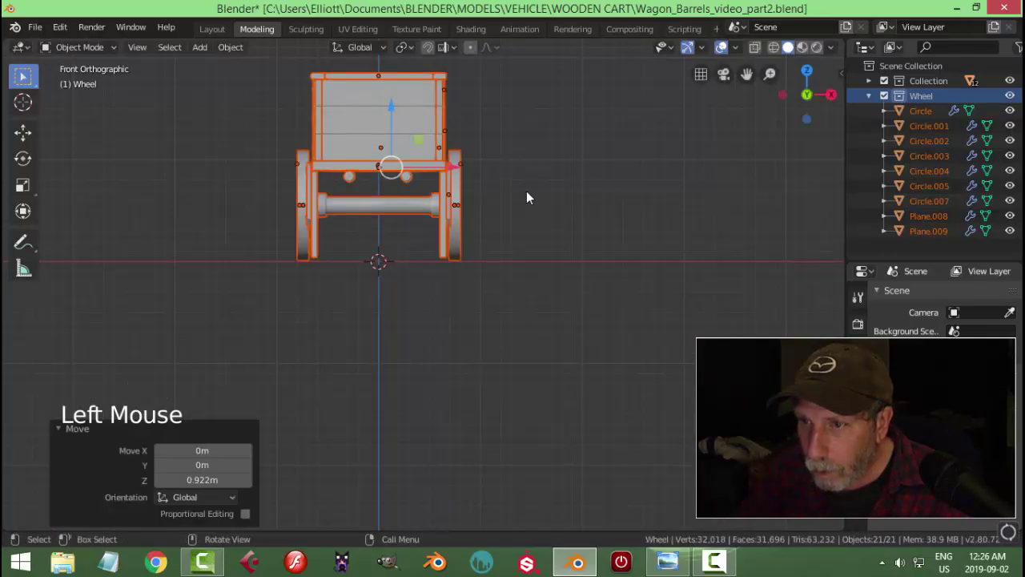
key(shift+c)
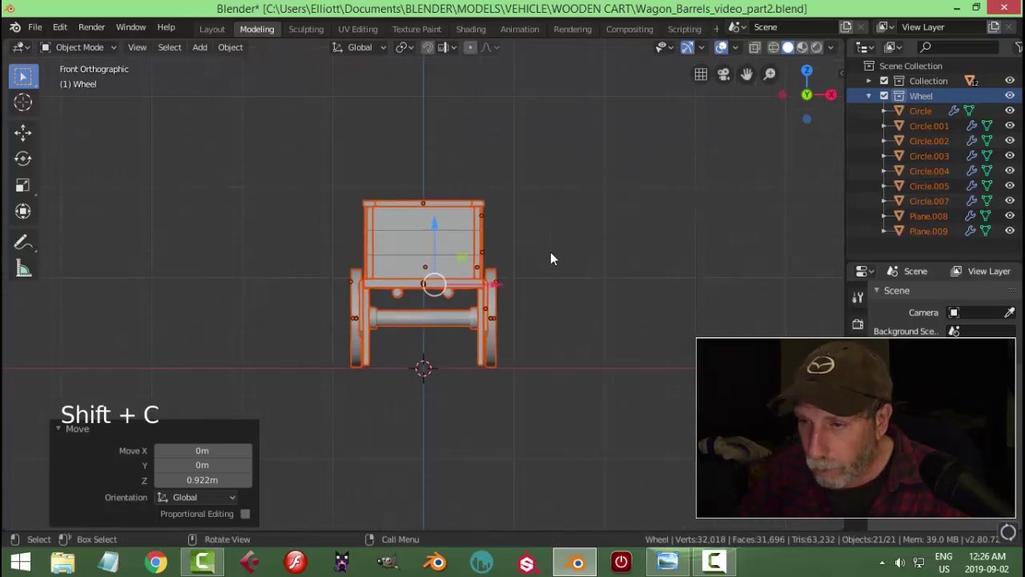
scroll(up, 3)
click(231, 56)
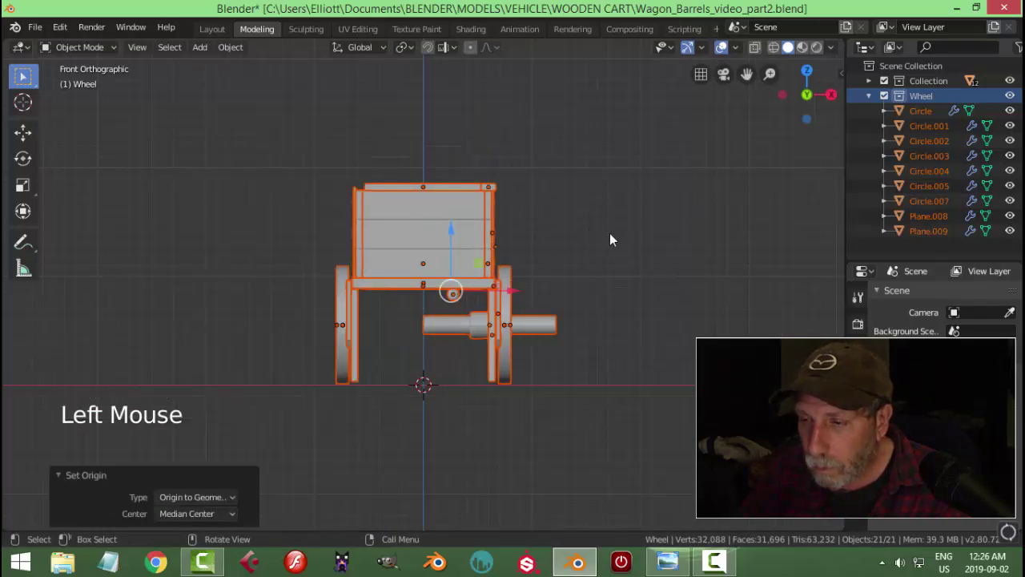
key(ctrl+z)
middle_click(624, 266)
key(alt+a)
middle_click(595, 268)
Orbit under the cart and select the axle object Circle.002 between the wheels
middle_click(534, 306)
middle_click(469, 310)
scroll(up, 3)
middle_click(461, 308)
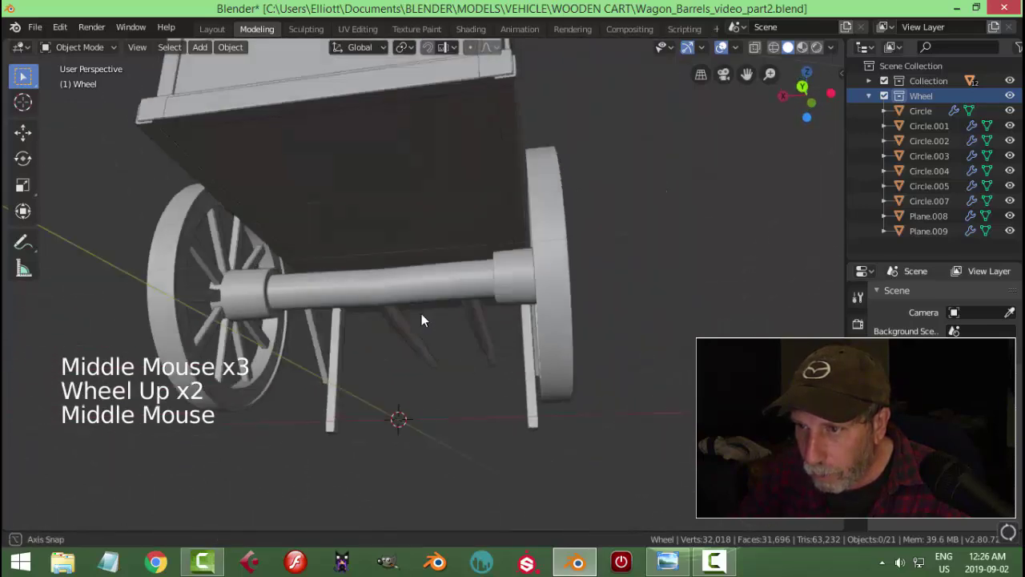
click(447, 316)
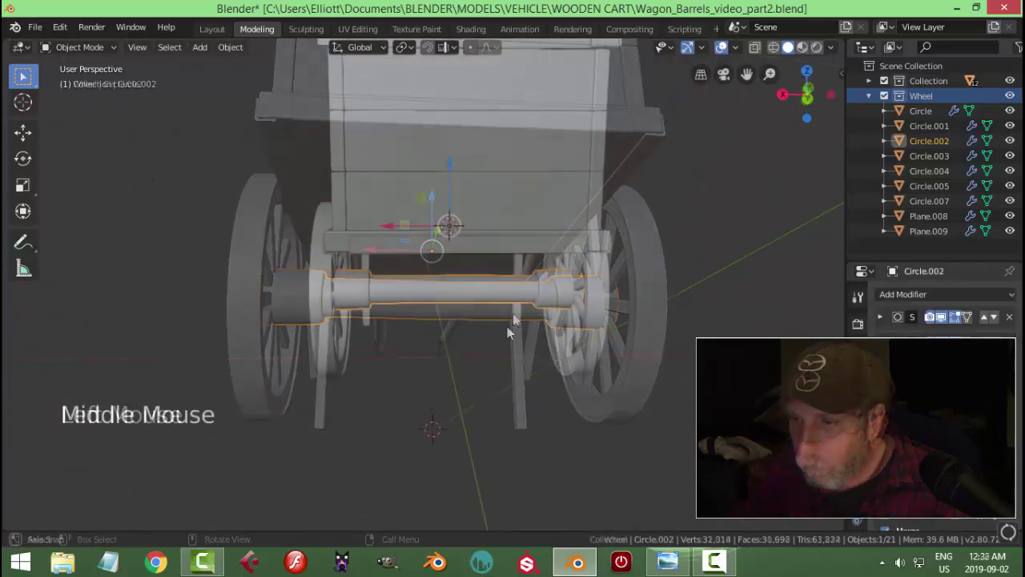
middle_click(515, 330)
key(alt+a)
scroll(down, 3)
scroll(up, 3)
middle_click(482, 347)
Add a circle in line with the axle from side view and delete vertices to leave an open arc
key(shift+a)
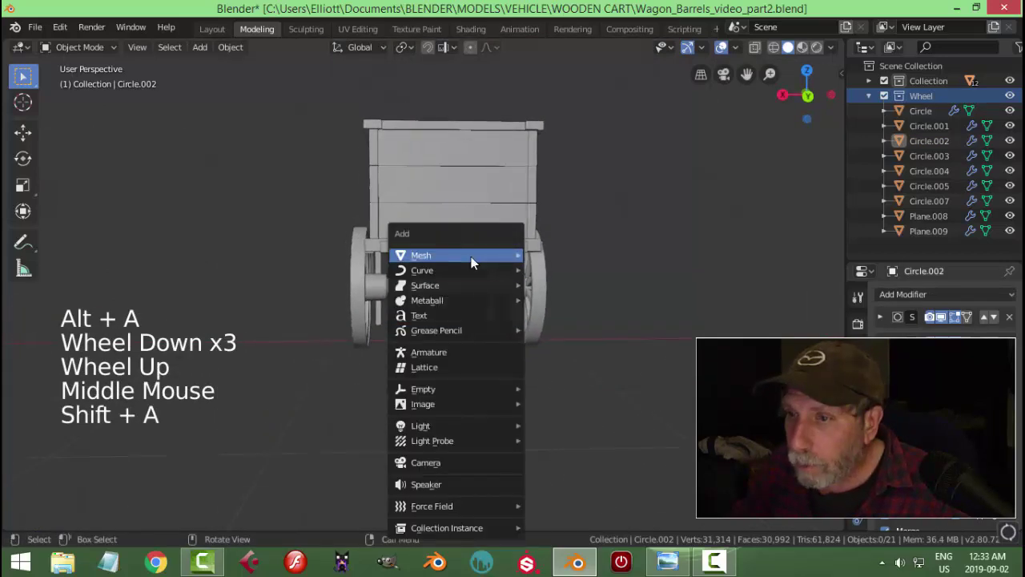
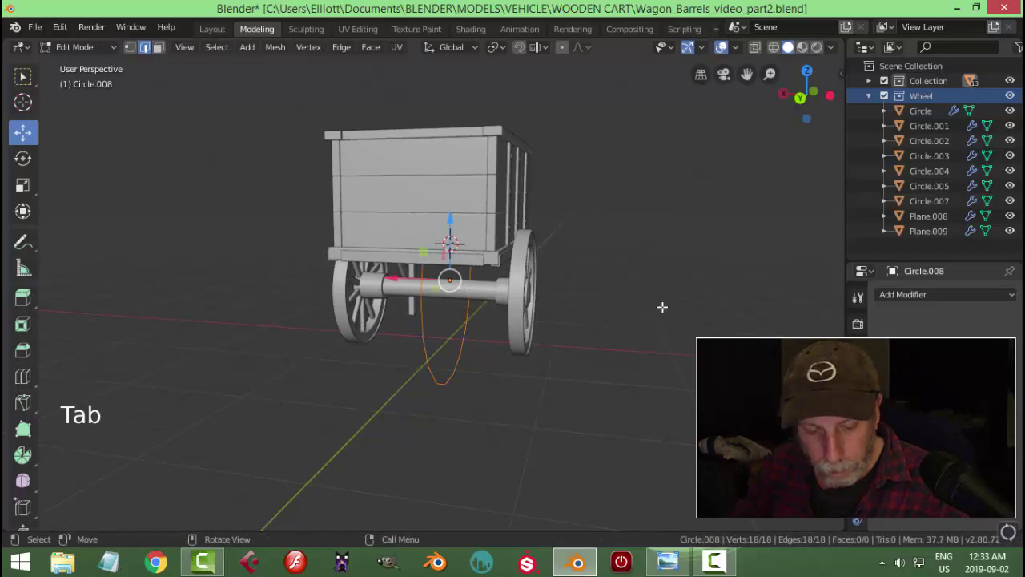
key(s)
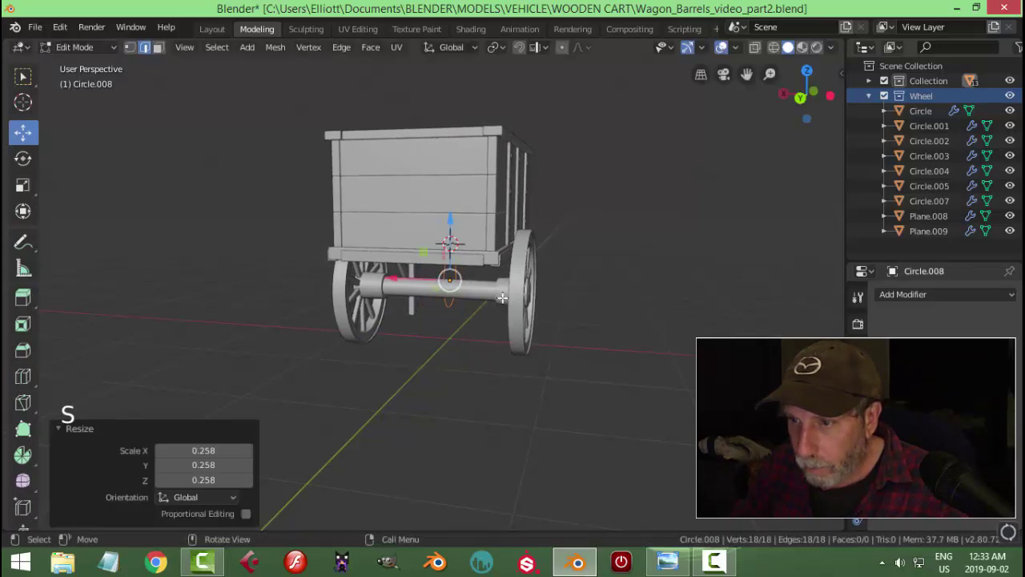
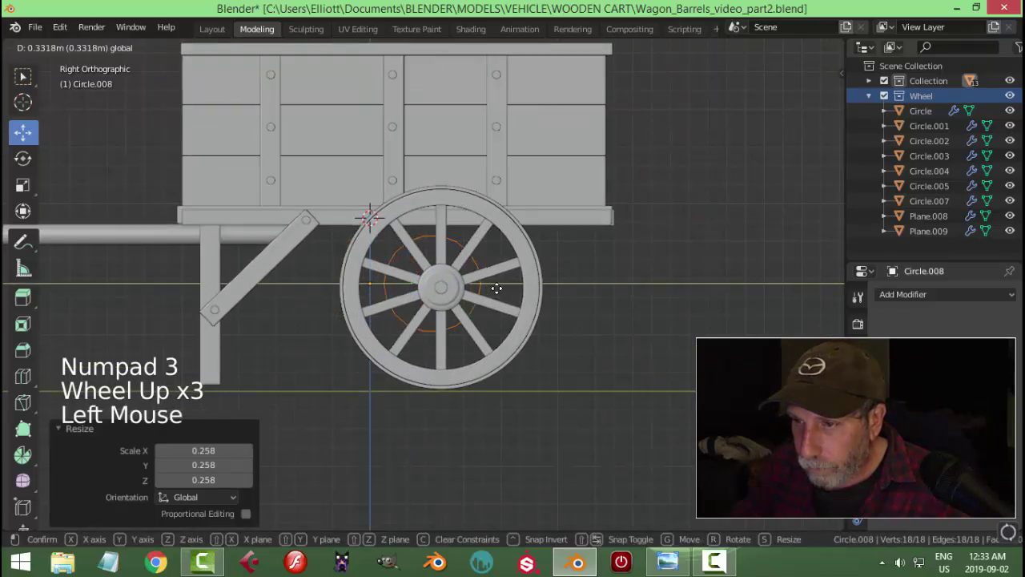
key(s)
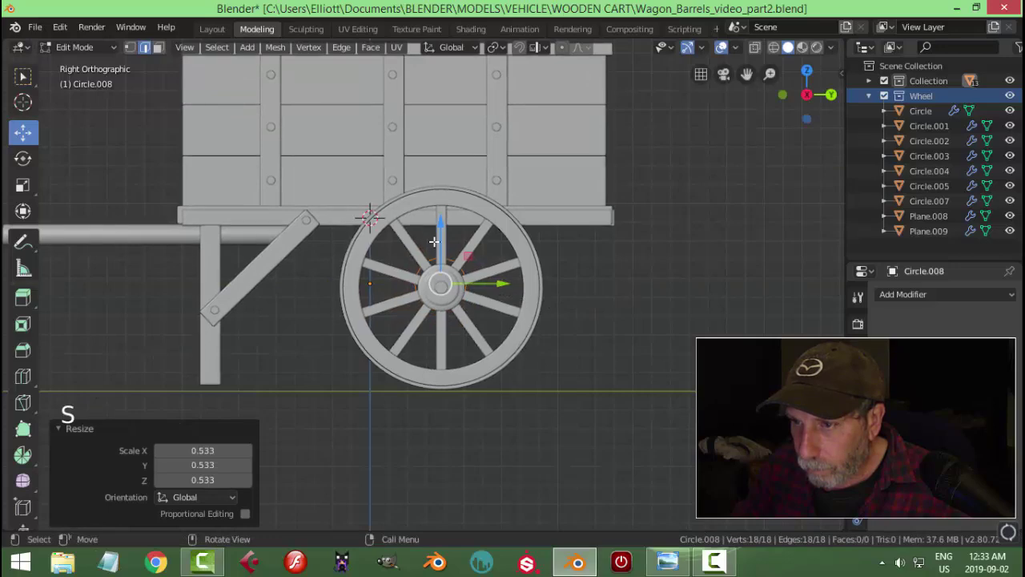
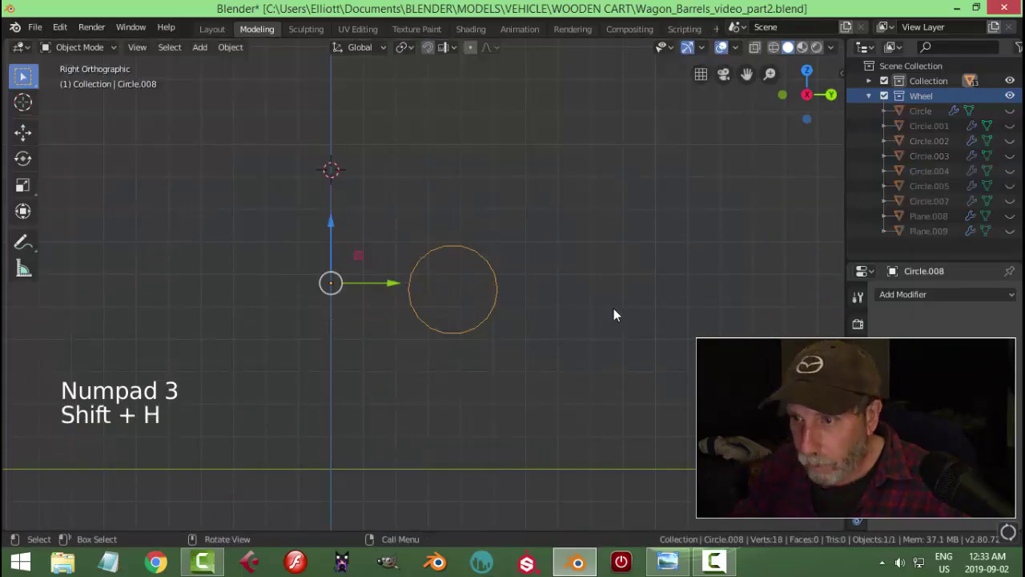
key(Tab)
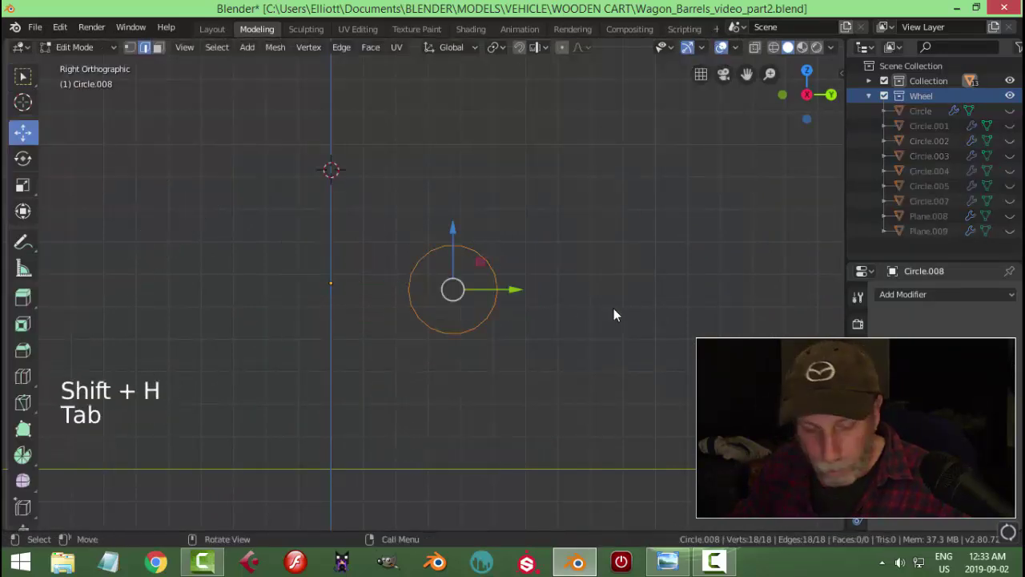
key(1)
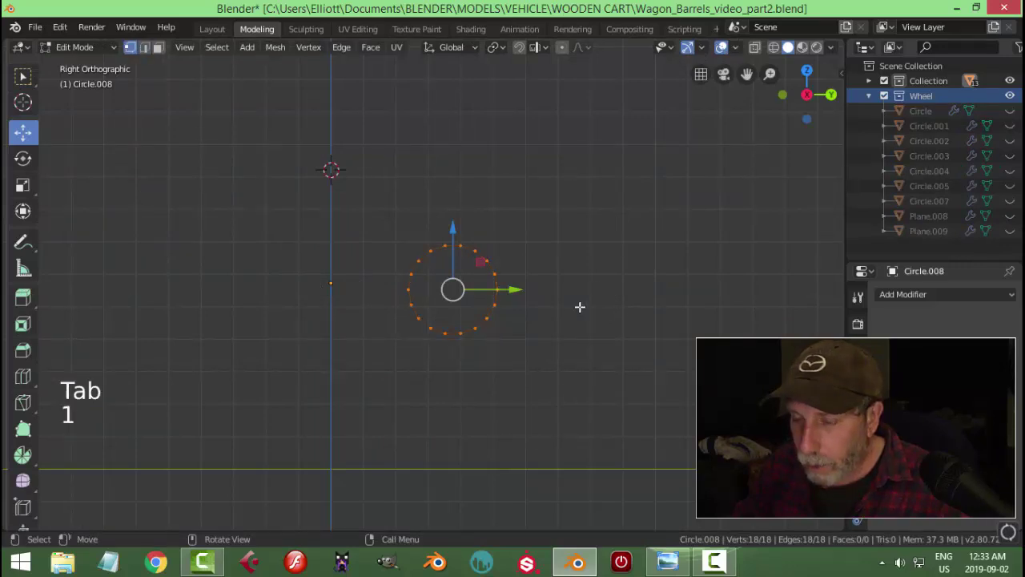
key(alt+a)
scroll(up, 3)
key(b)
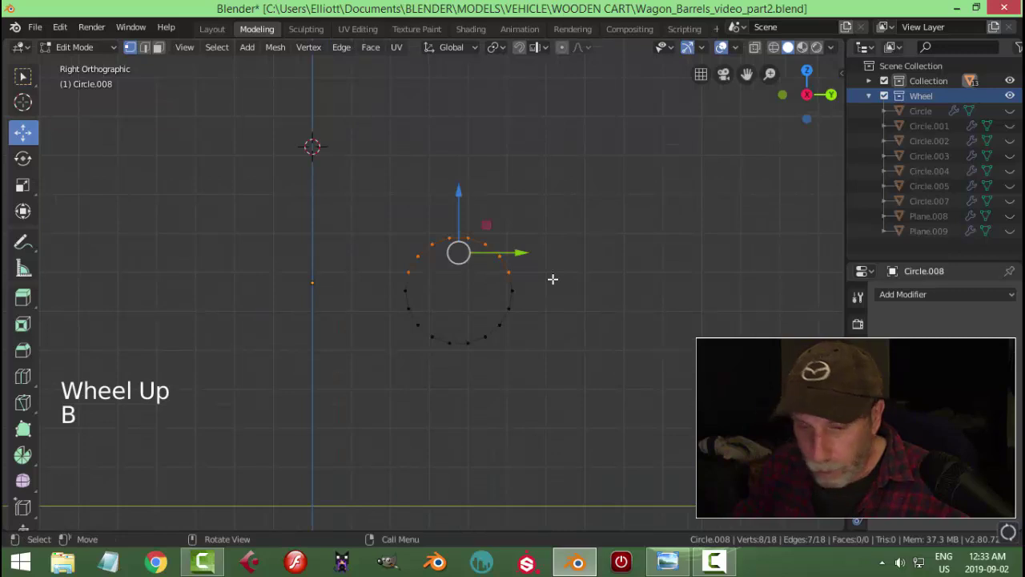
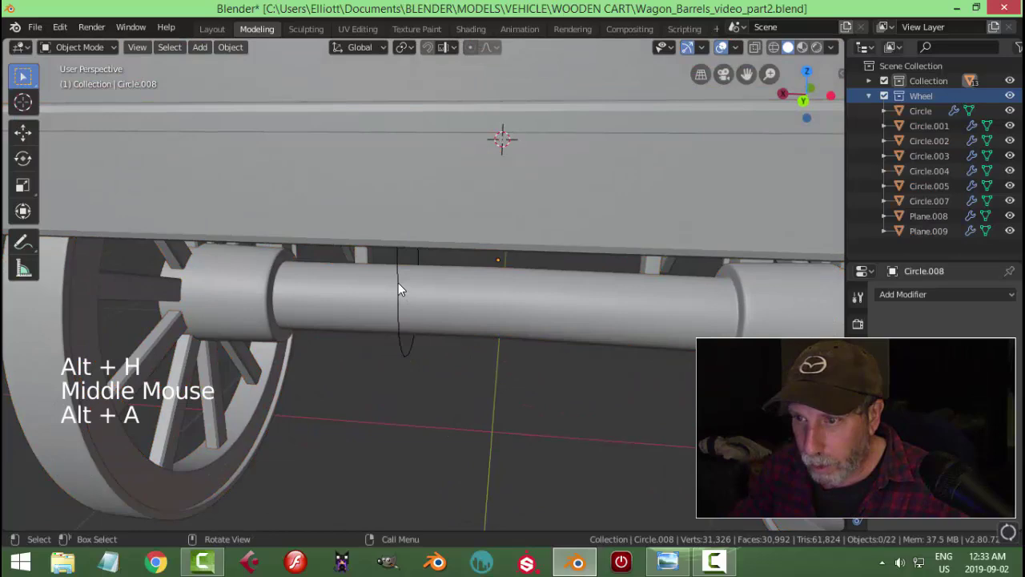
Select all of the arc's vertices, ready to extrude them into a flat curved piece
click(404, 286)
middle_click(455, 350)
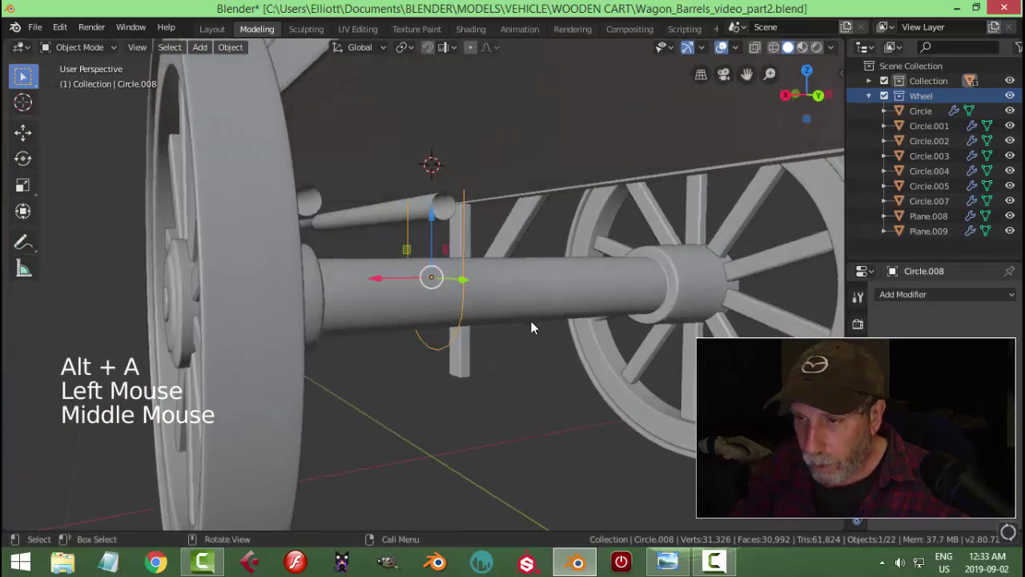
key(Tab)
key(a)
middle_click(527, 329)
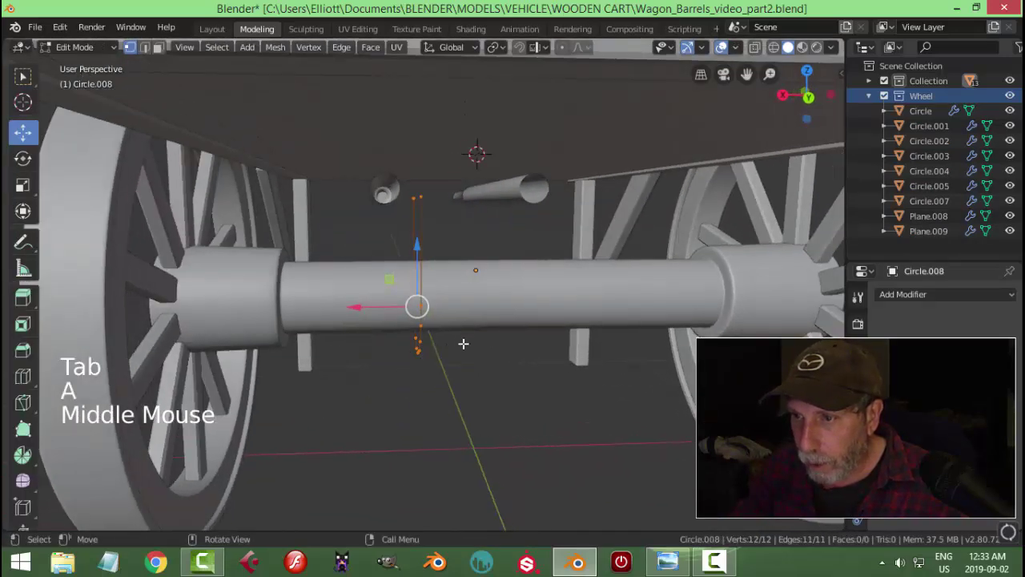
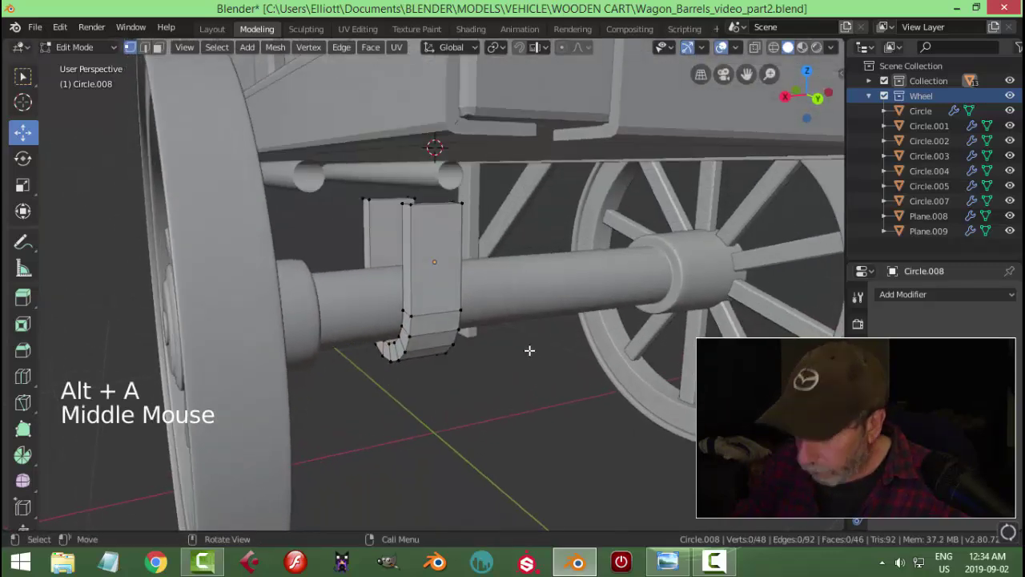
In wireframe front view, move the post's top vertices up to the round bar under the bed
key(KP_1)
key(z)
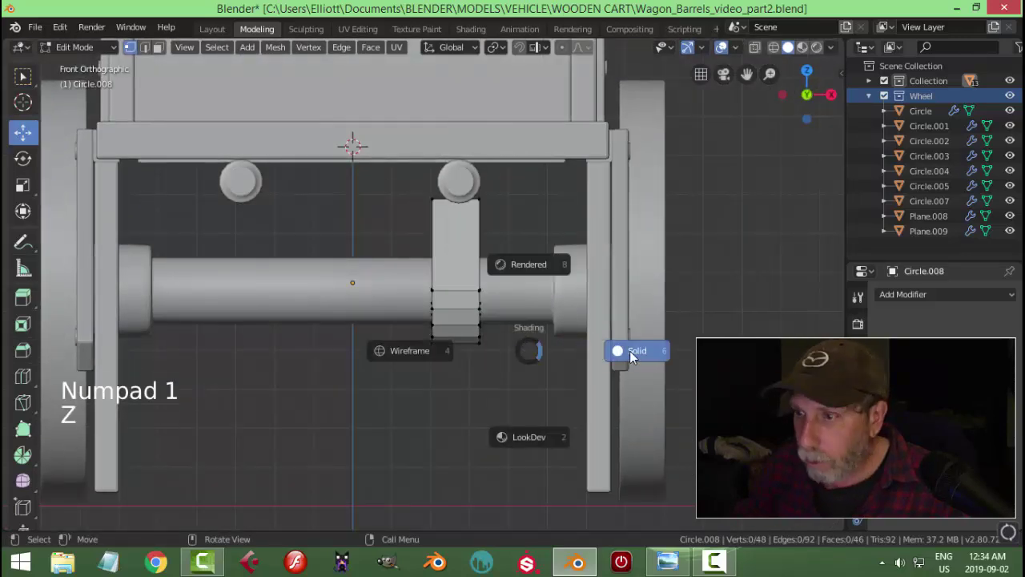
key(b)
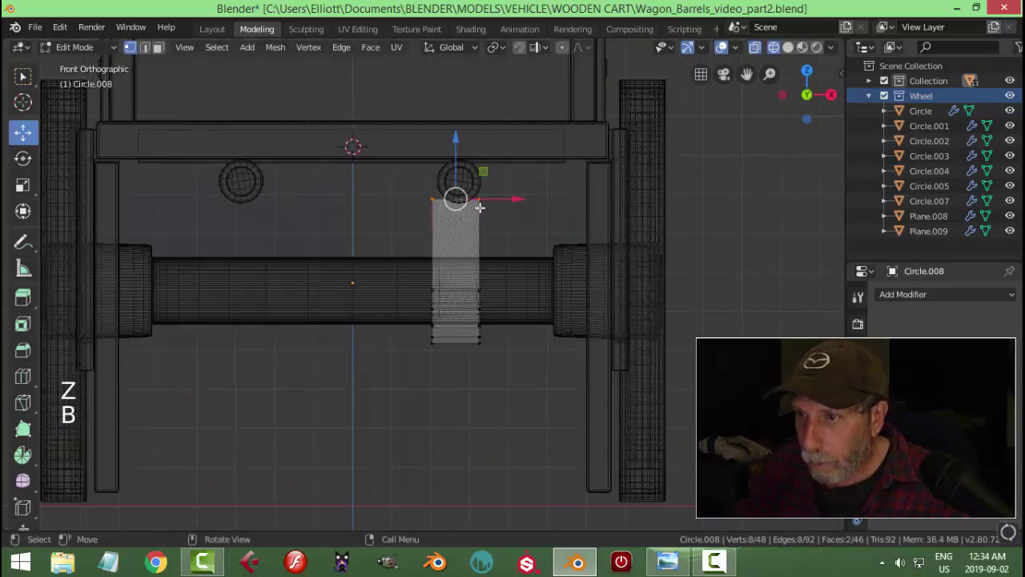
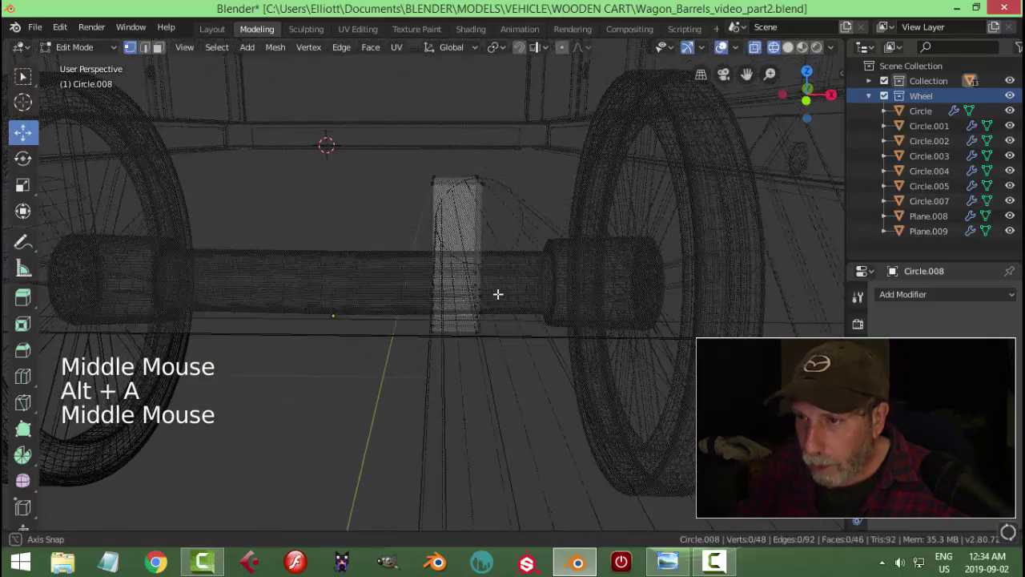
key(KP_1)
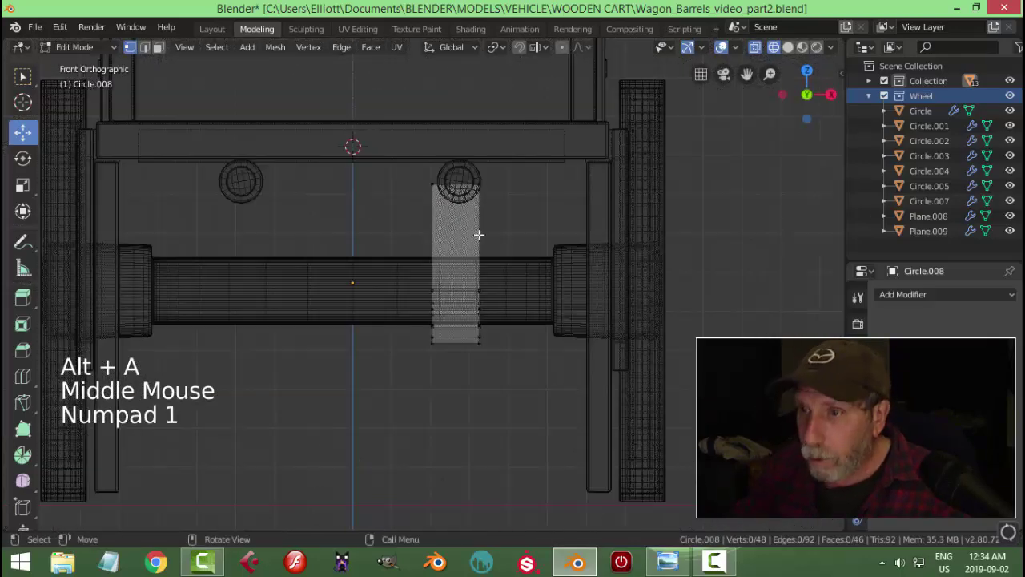
key(b)
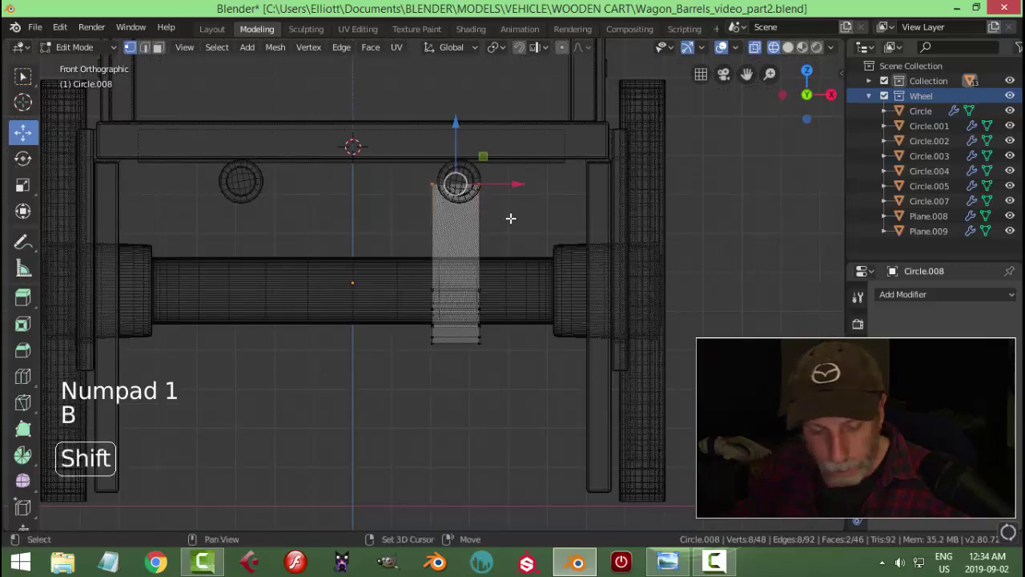
key(shift+s)
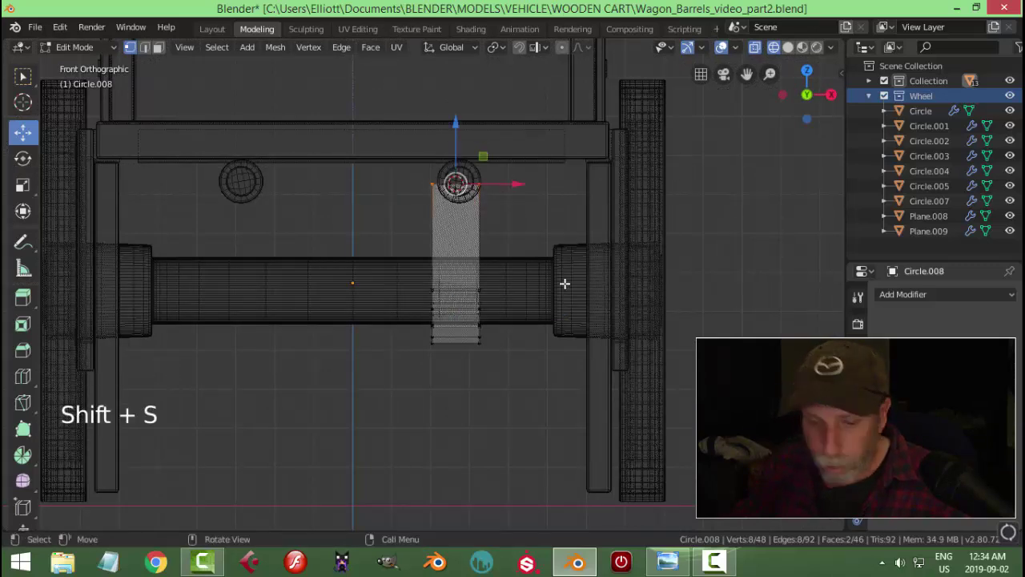
key(alt+a)
key(Tab)
middle_click(560, 286)
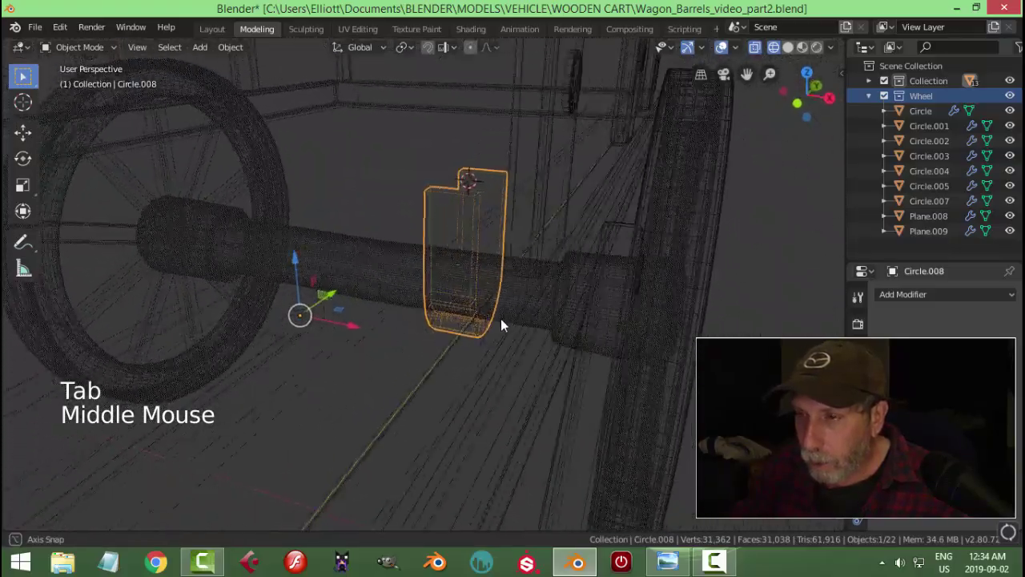
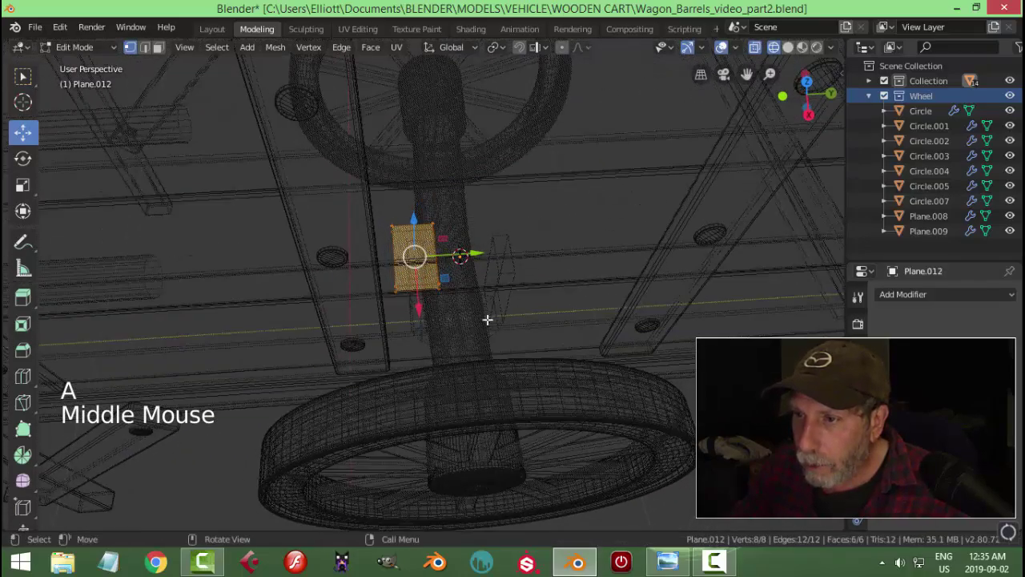
Check the plate's placement over the post from top view and switch the viewport to Solid shading
key(KP_7)
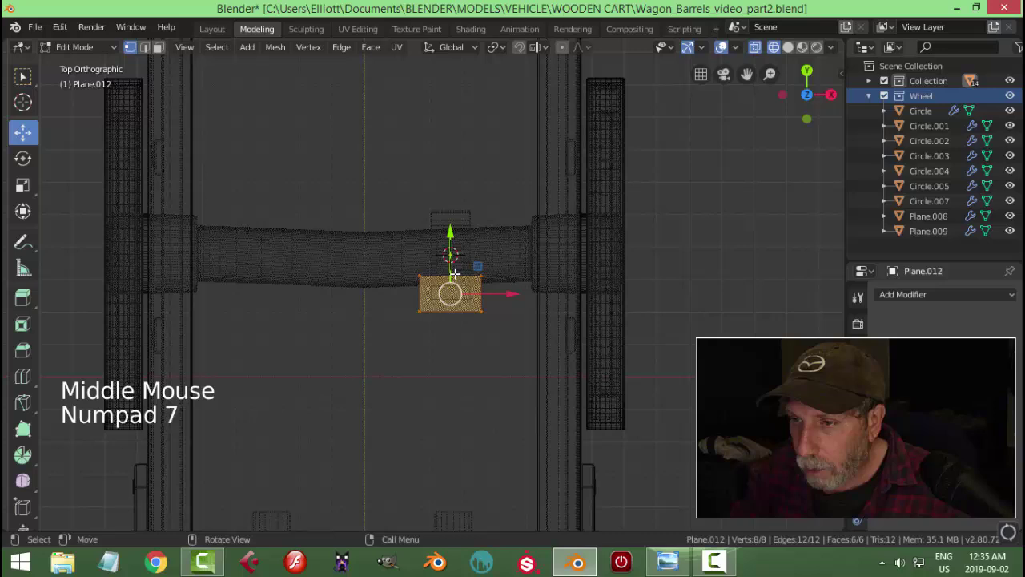
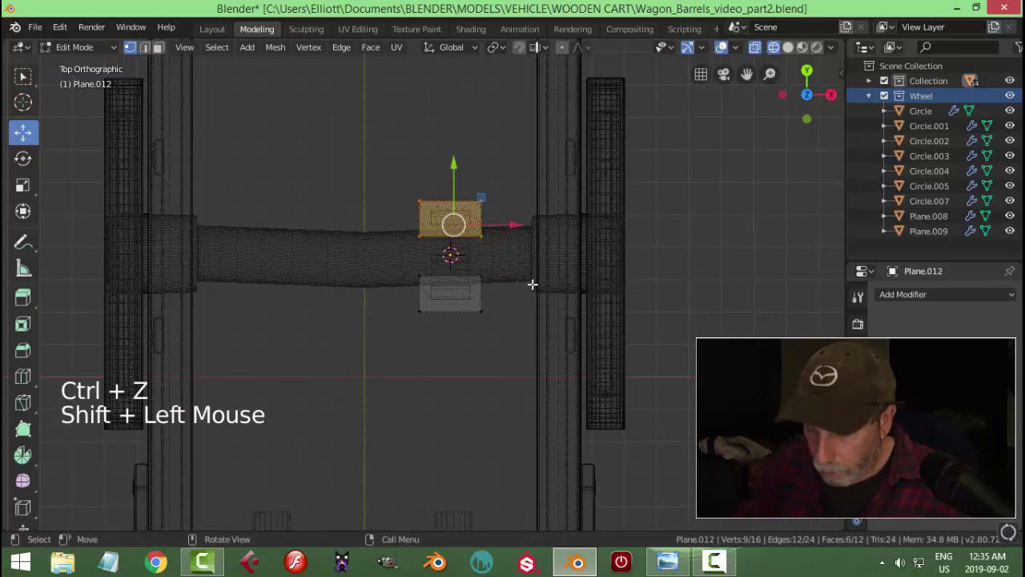
middle_click(533, 315)
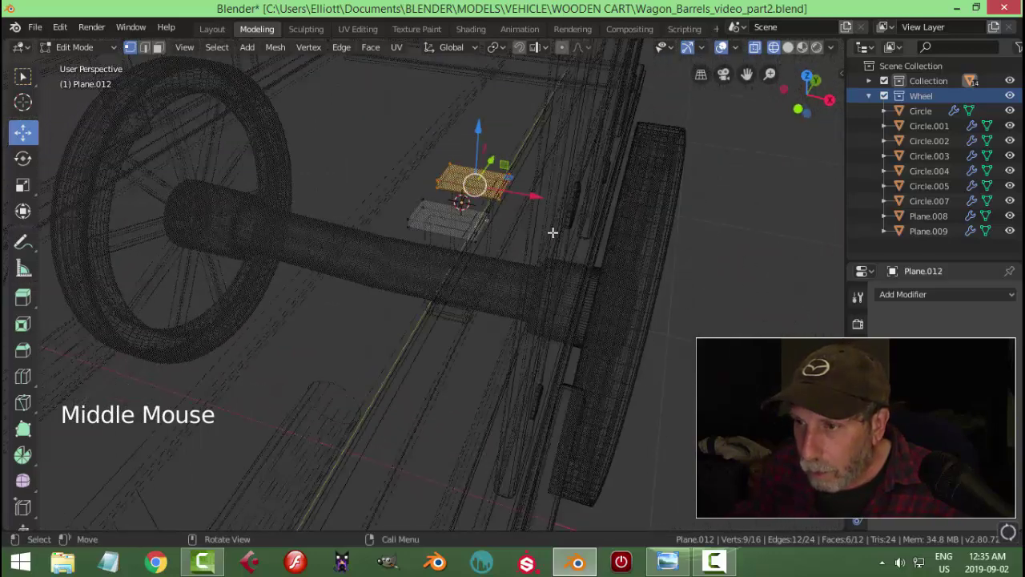
key(ctrl+l)
scroll(down, 3)
middle_click(543, 281)
key(p)
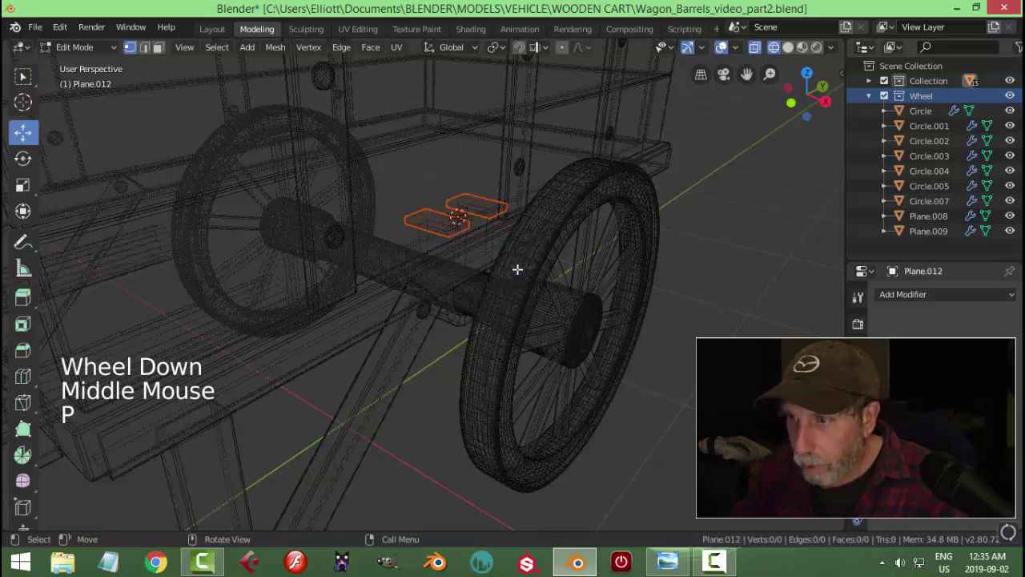
key(z)
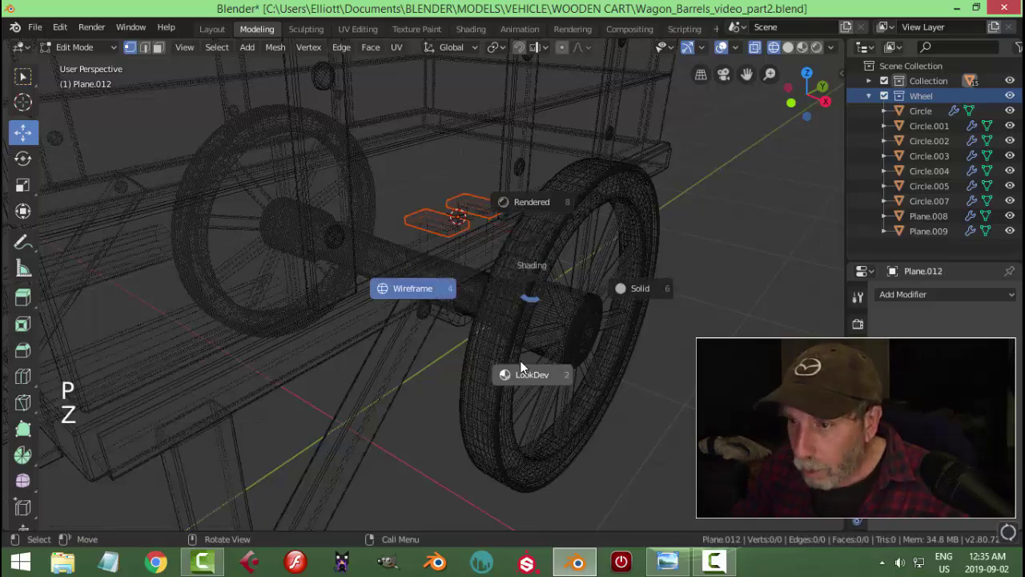
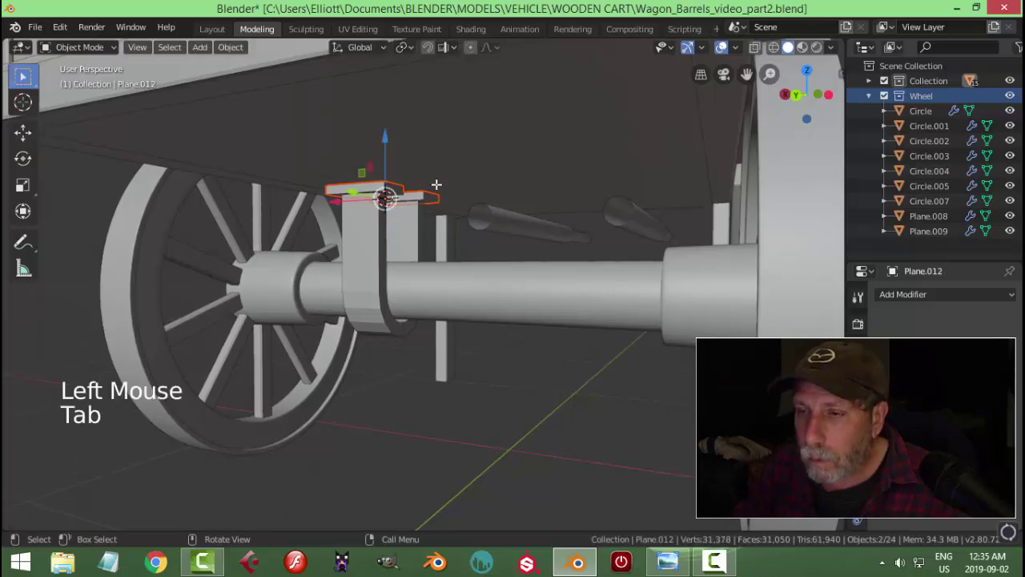
Set the plate's origin to its geometry via Object > Set Origin, then turn to the bracket post Circle.008
middle_click(443, 195)
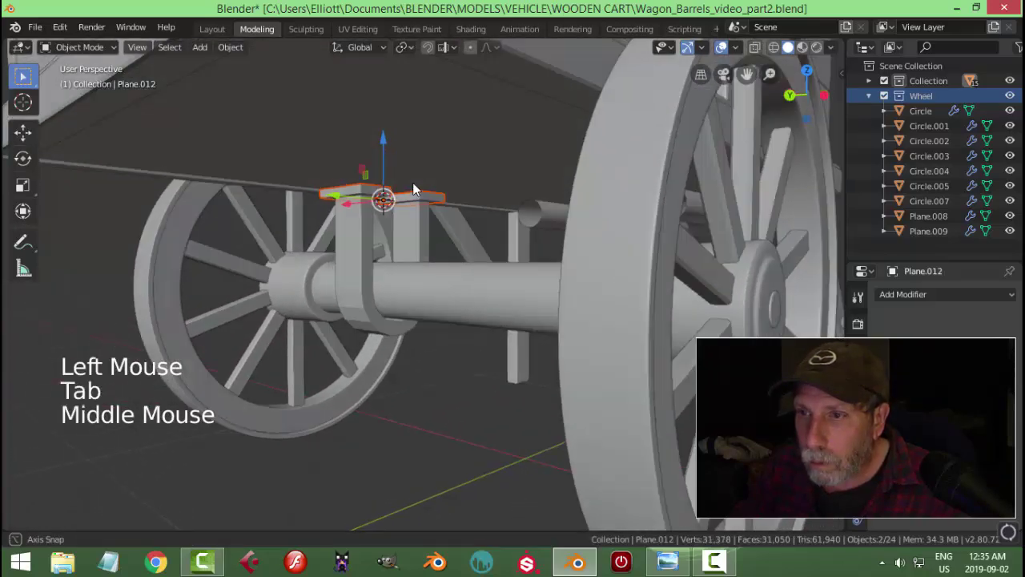
click(241, 52)
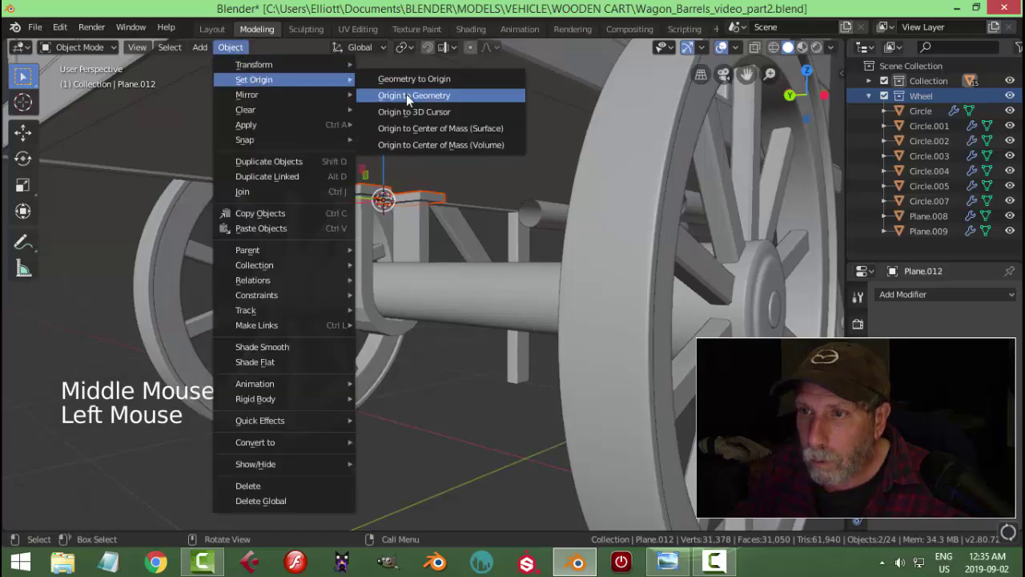
middle_click(431, 157)
click(379, 225)
middle_click(566, 225)
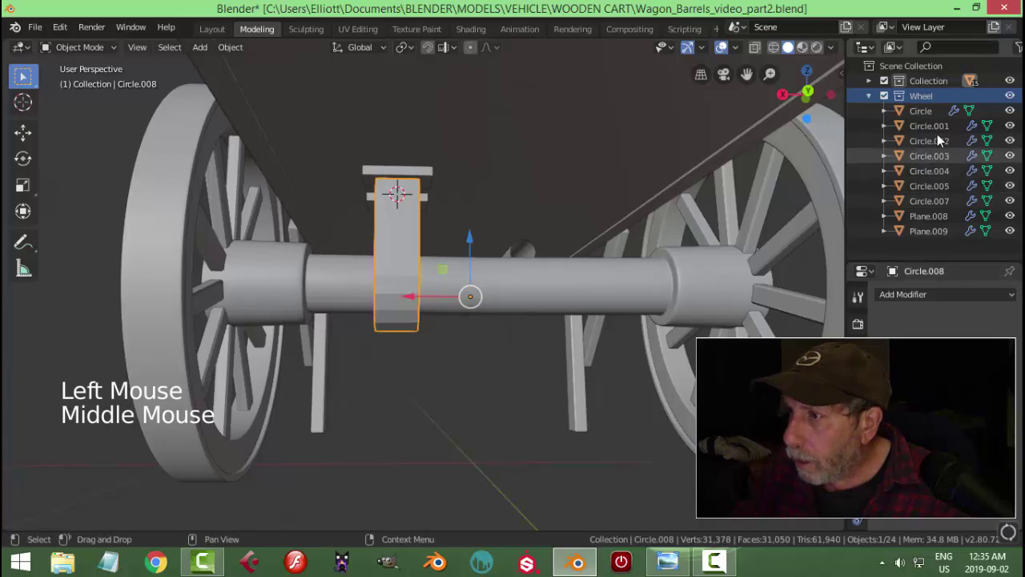
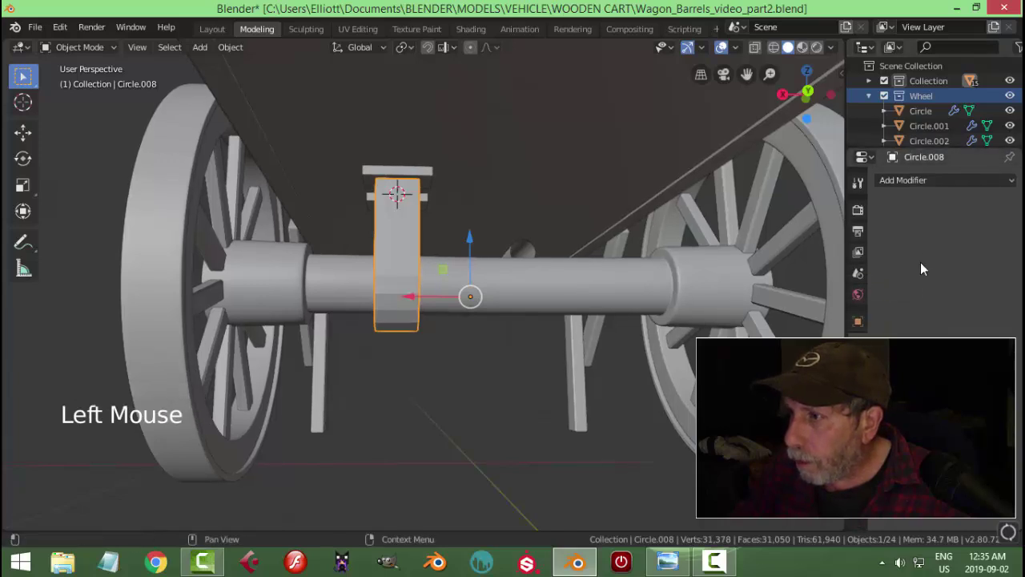
Add a Subdivision Surface modifier to Circle.008 and two edge loops near its edges to keep corners crisp
click(834, 233)
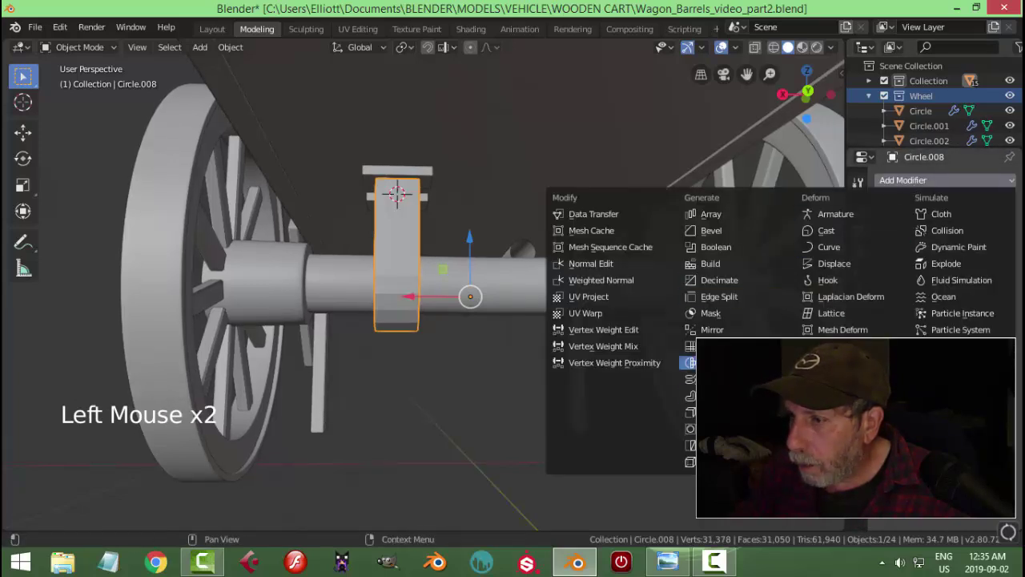
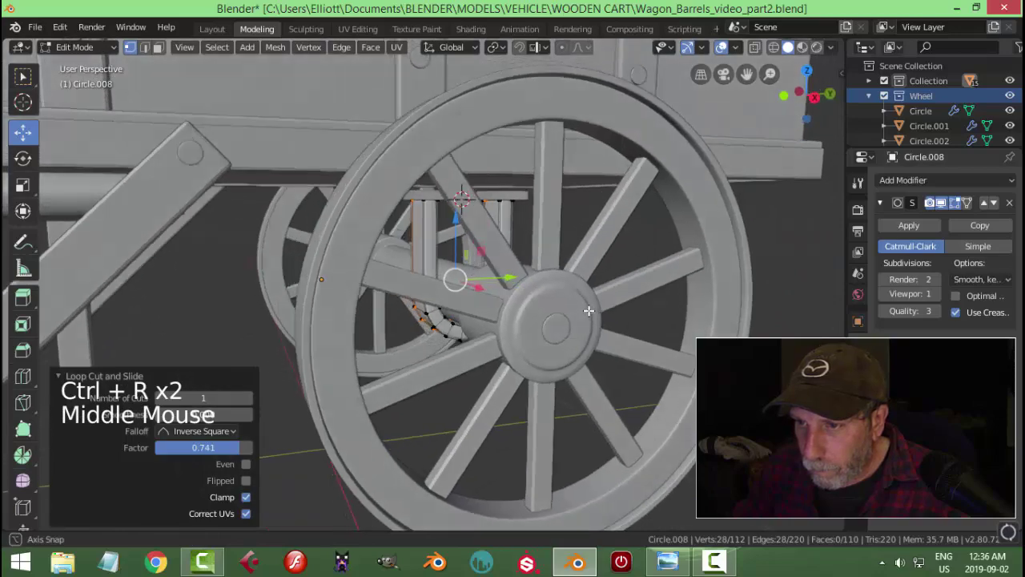
scroll(up, 3)
key(ctrl+r)
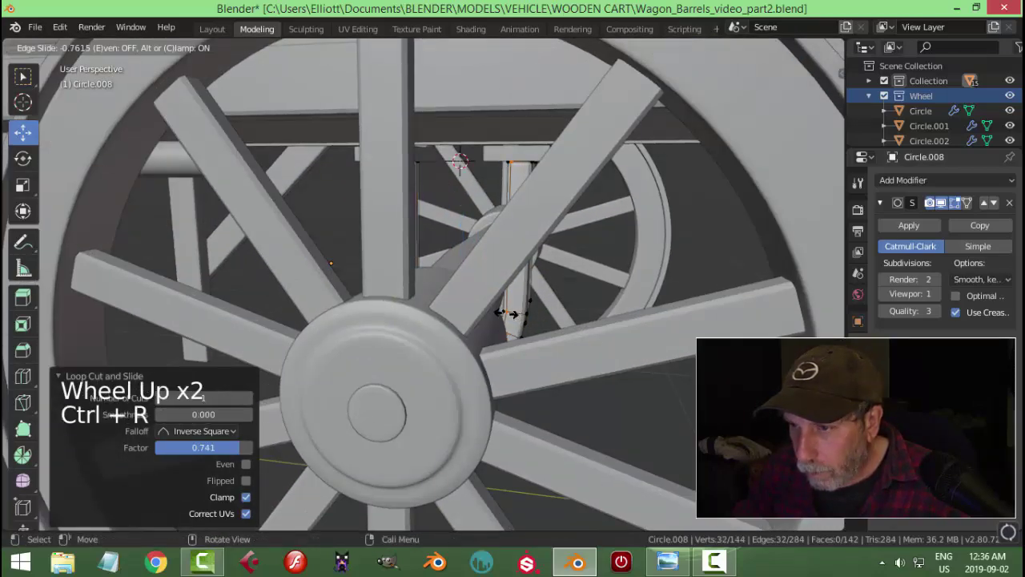
key(ctrl+r)
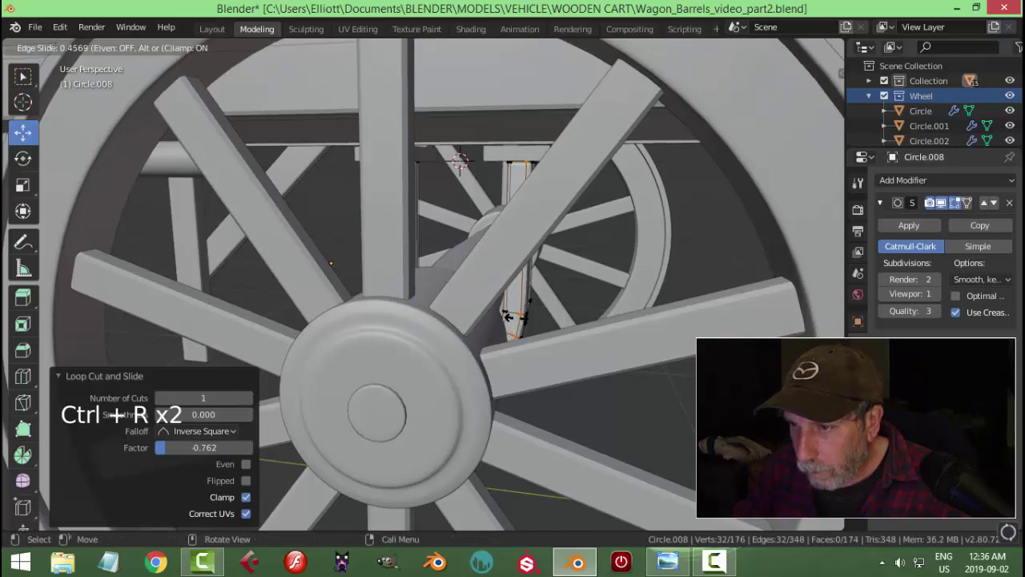
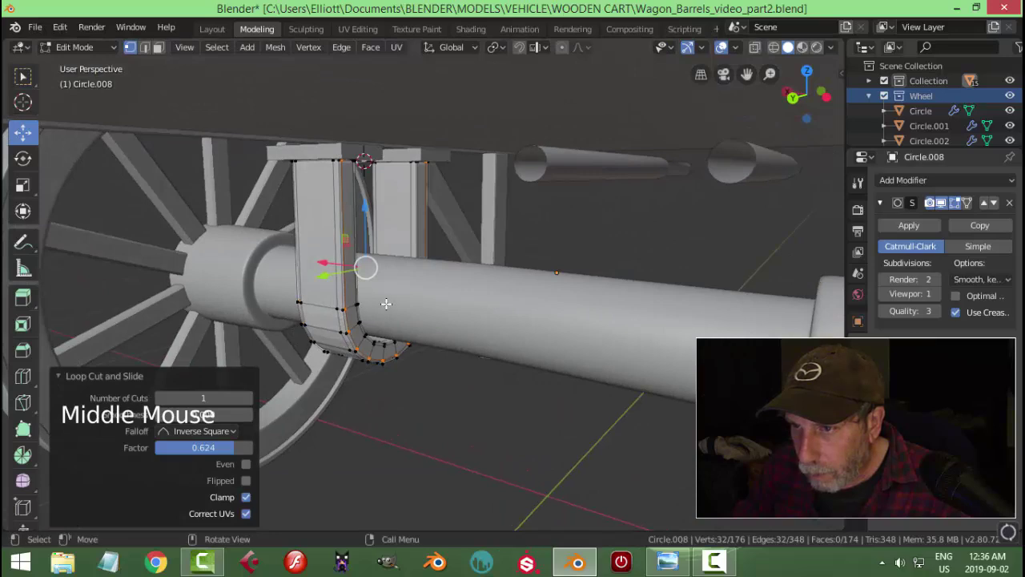
key(Tab)
right_click(334, 232)
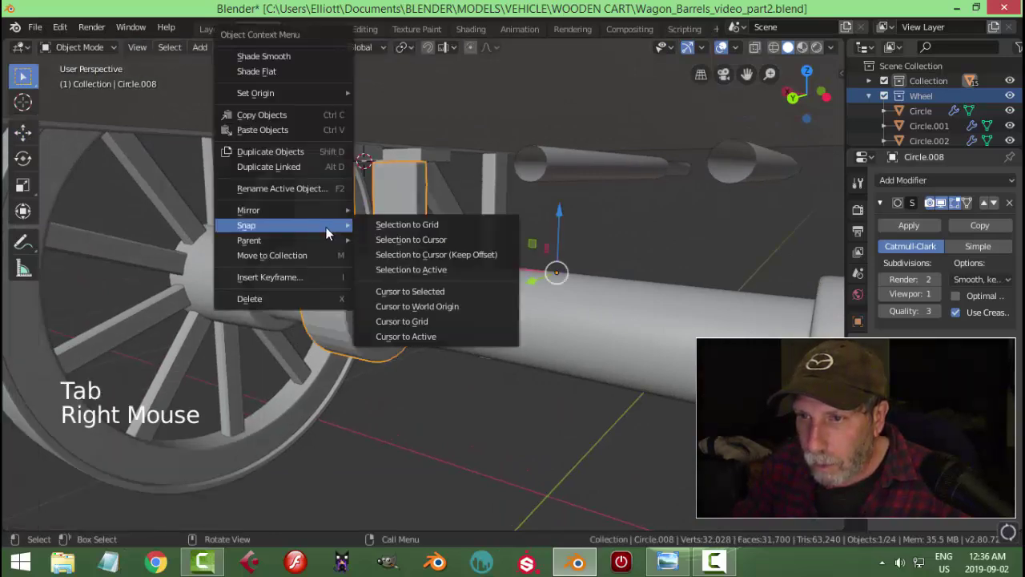
Select the bracket post and its top plate together in front orthographic view
key(alt+a)
scroll(down, 3)
middle_click(422, 229)
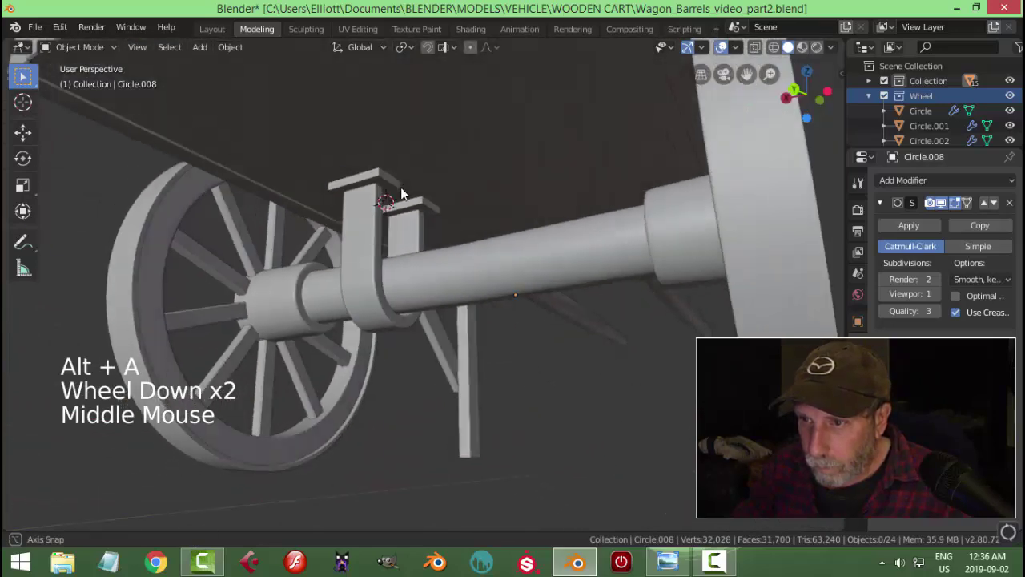
middle_click(446, 237)
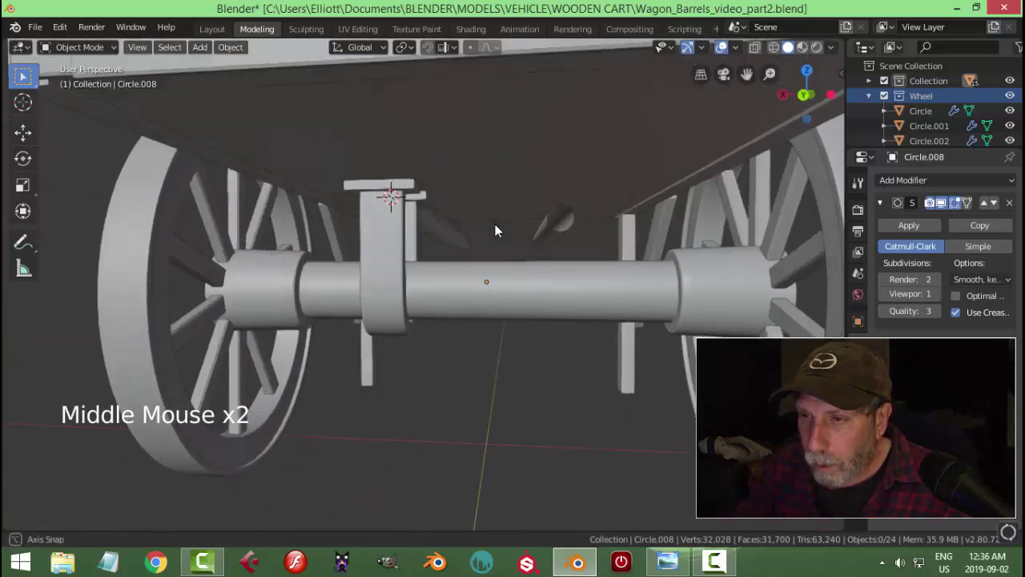
click(413, 187)
middle_click(452, 249)
click(370, 246)
key(KP_1)
click(471, 243)
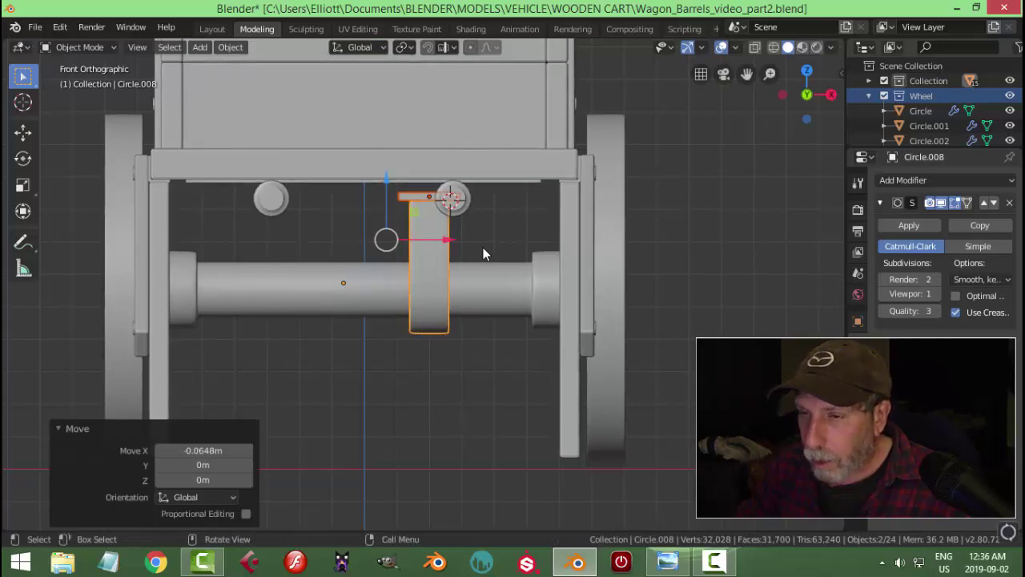
Duplicate the post and plate and slide the copy along X under the left peg
key(shift+d)
click(451, 239)
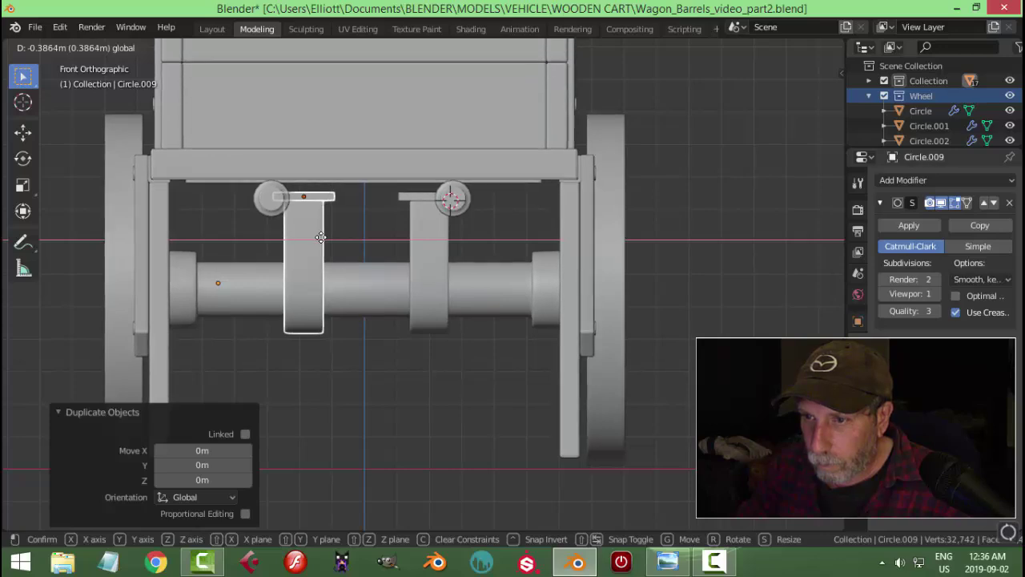
key(alt+a)
scroll(down, 3)
middle_click(477, 286)
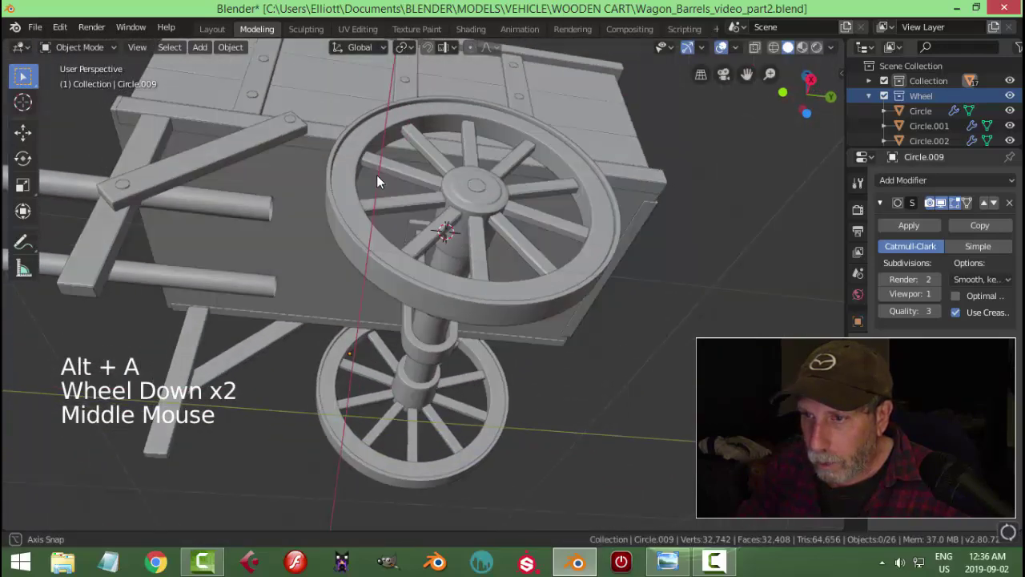
Snap the 3D cursor between the two top plates, add a plane there and scale it to about 0.43
click(423, 227)
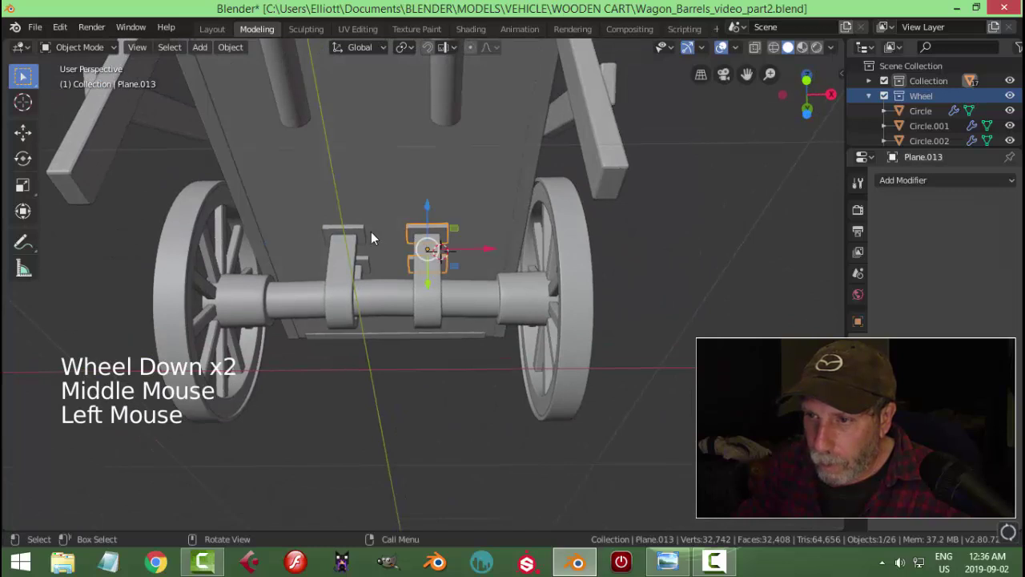
click(368, 234)
key(shift+s)
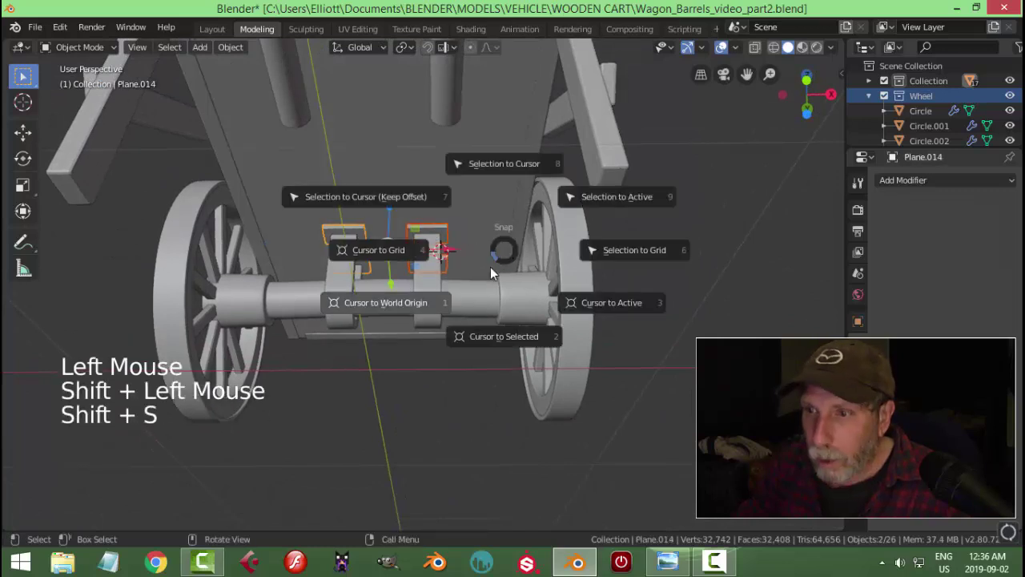
key(shift+a)
middle_click(554, 276)
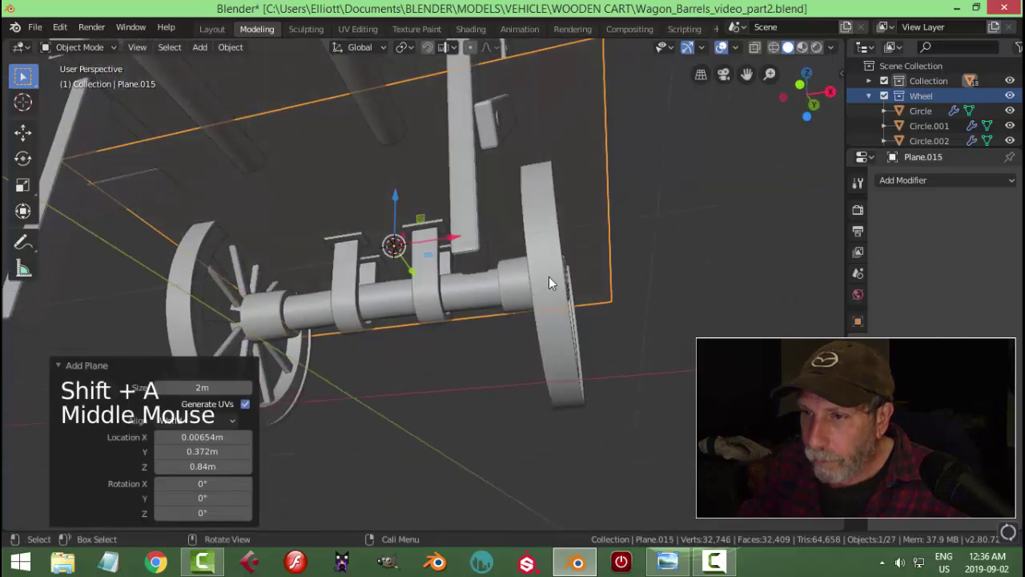
key(Tab)
key(s)
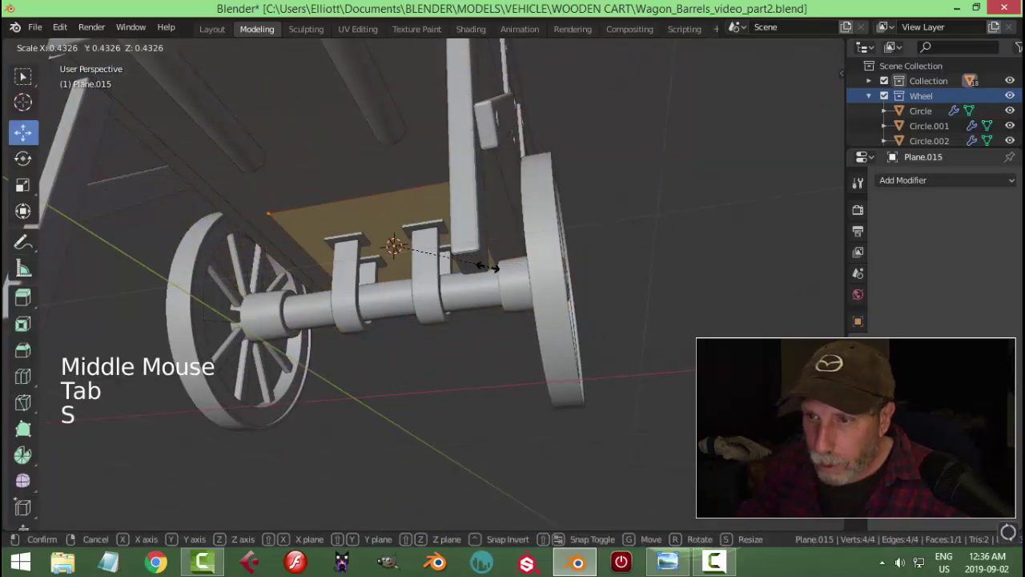
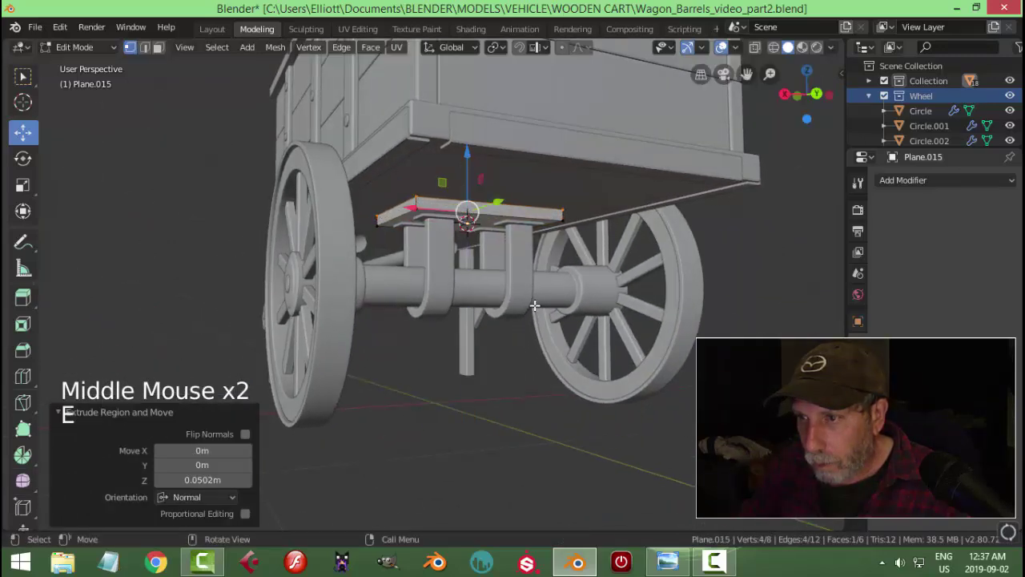
Delete the unwanted faces from the mounting plate Plane.015
key(x)
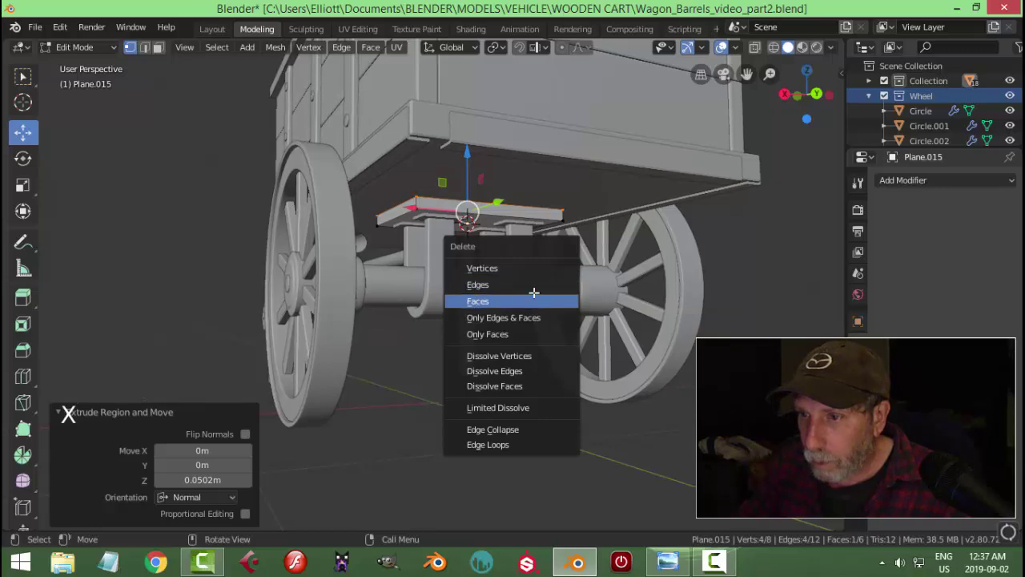
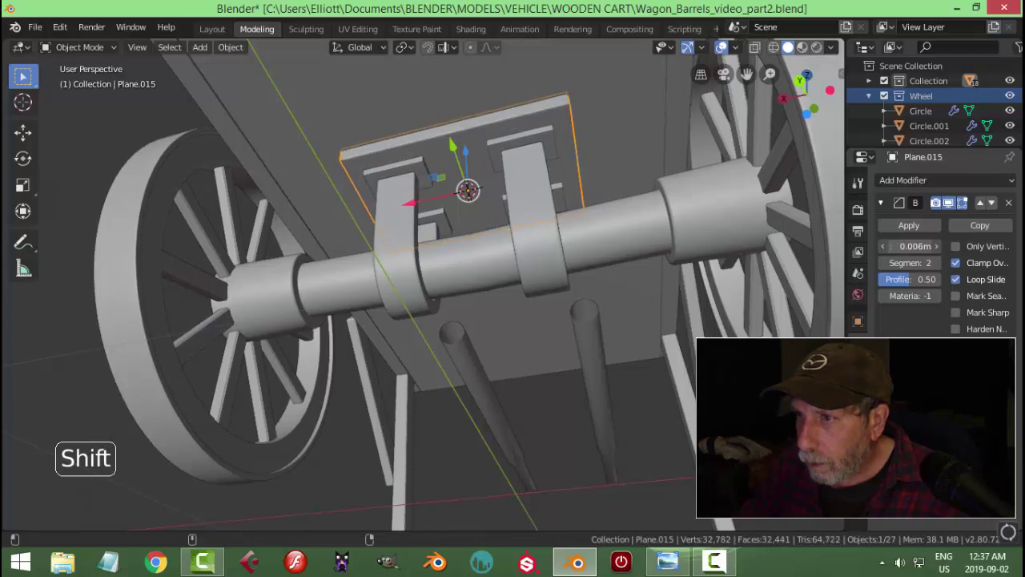
Link the mounting plate's bevel modifier onto both axle brackets with Ctrl+L Modifiers, then deselect all
key(alt+a)
click(556, 141)
click(568, 116)
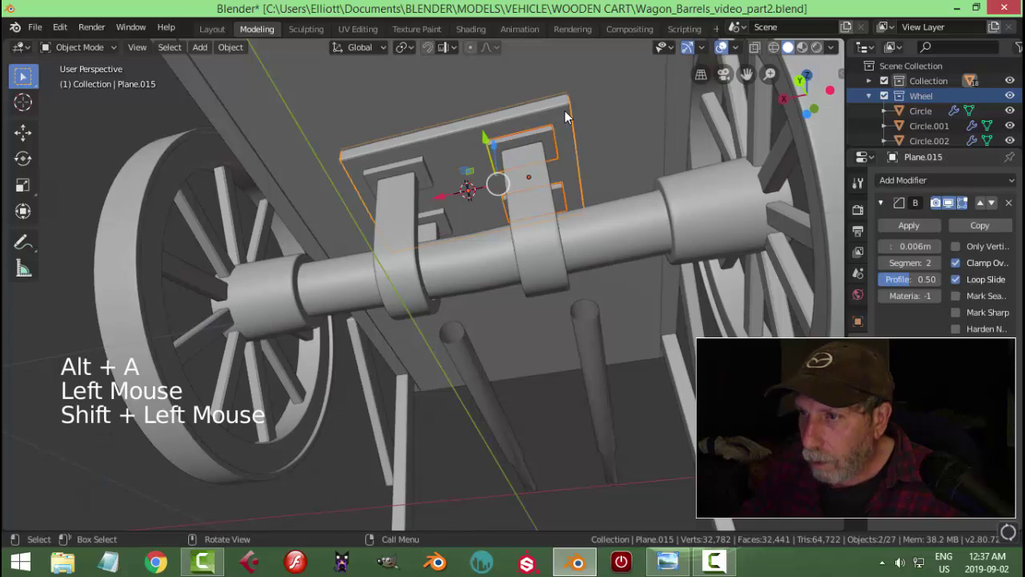
key(ctrl+l)
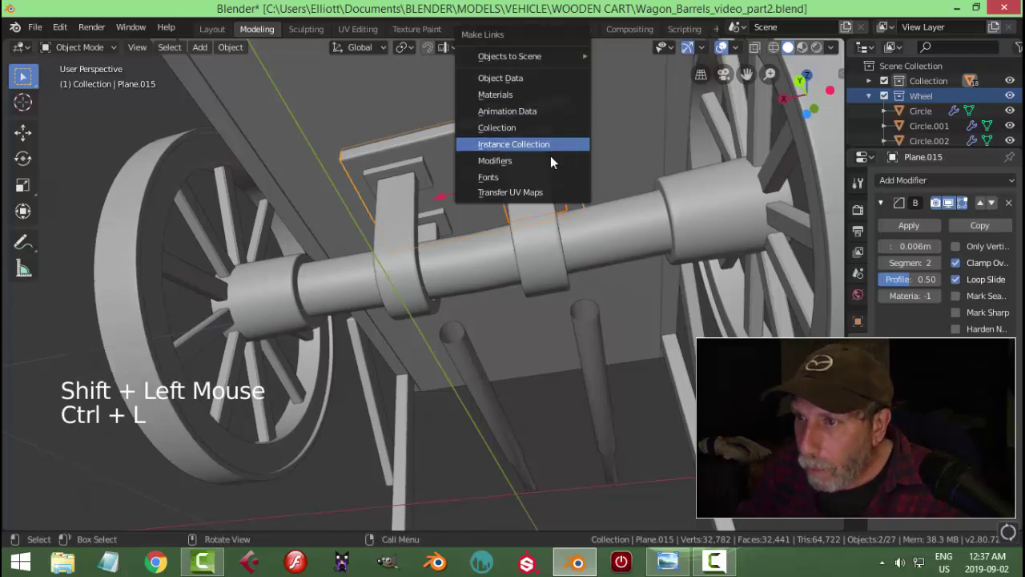
click(443, 149)
click(447, 143)
key(ctrl+l)
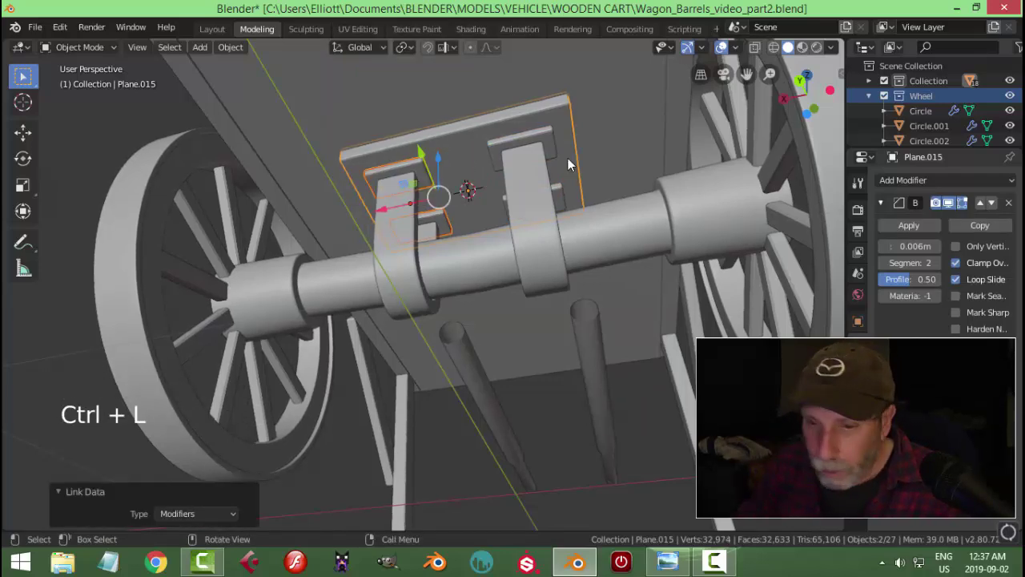
key(alt+a)
scroll(down, 3)
middle_click(549, 202)
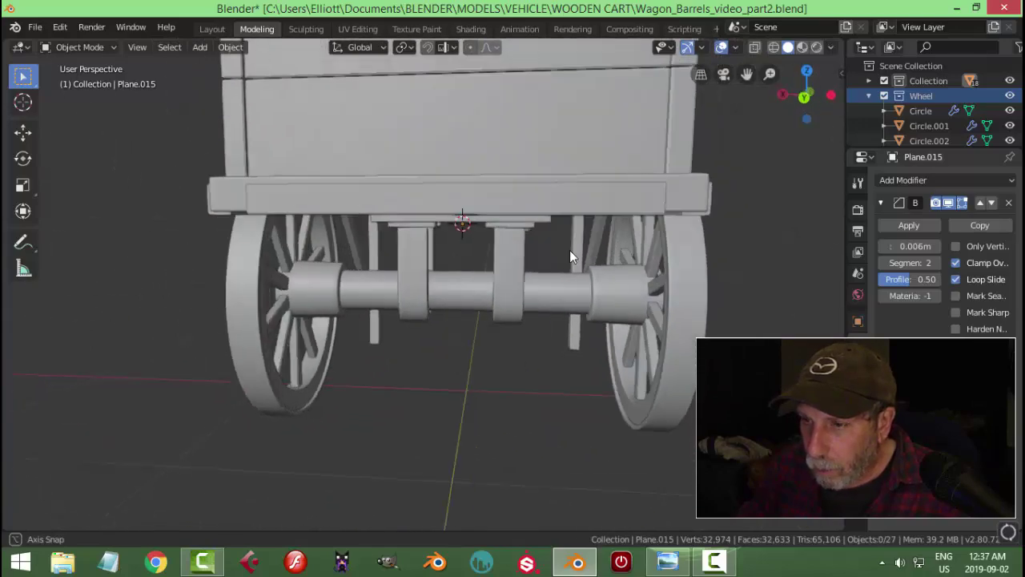
scroll(down, 3)
middle_click(650, 263)
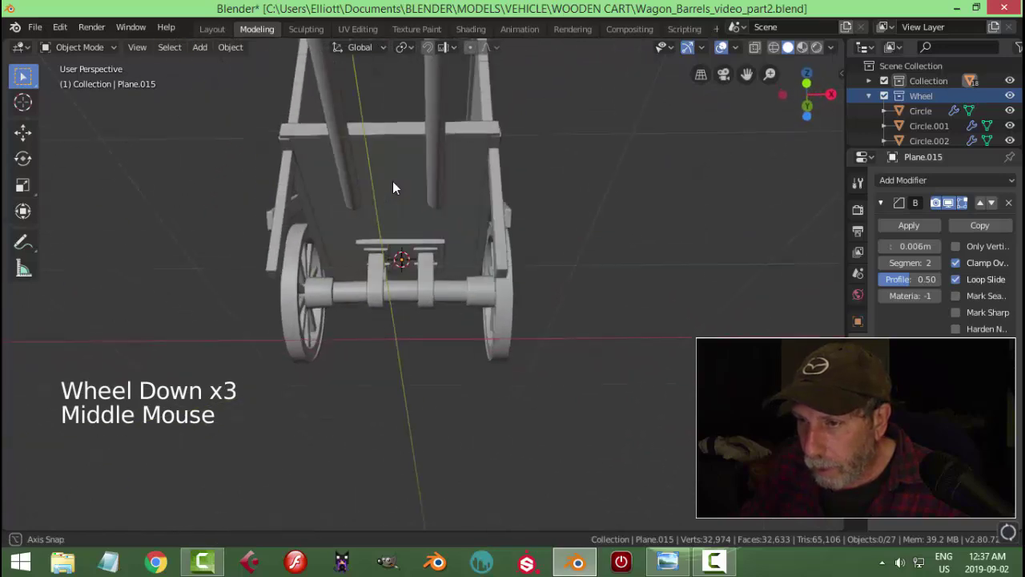
scroll(up, 3)
middle_click(450, 231)
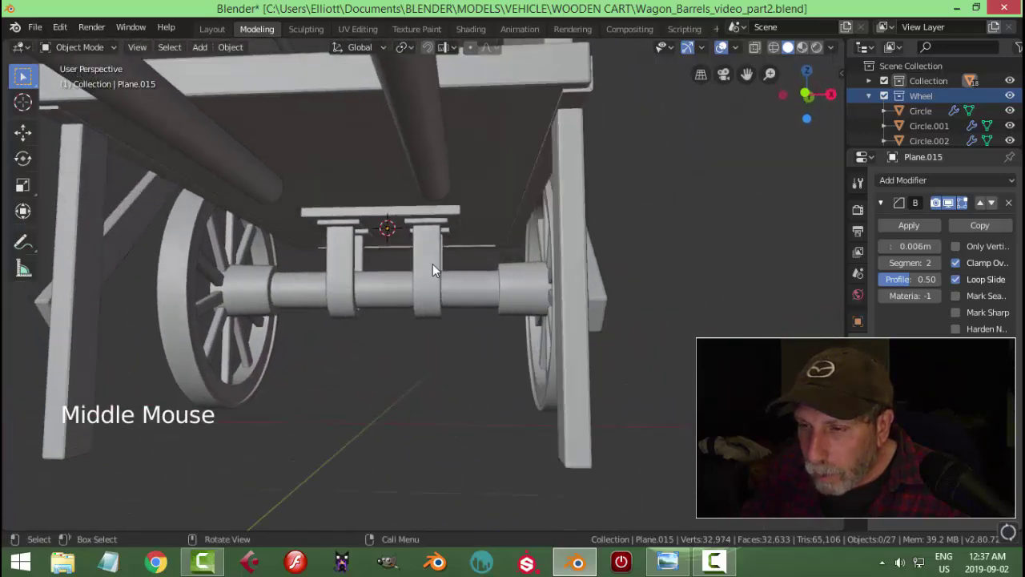
click(439, 270)
scroll(up, 3)
middle_click(471, 258)
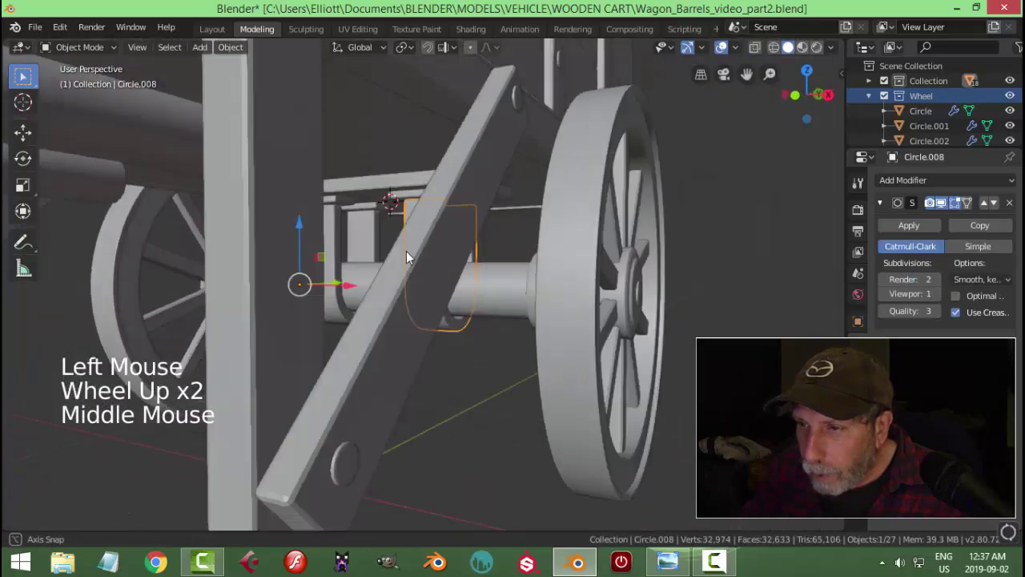
scroll(up, 3)
click(474, 131)
click(410, 194)
scroll(down, 3)
middle_click(506, 250)
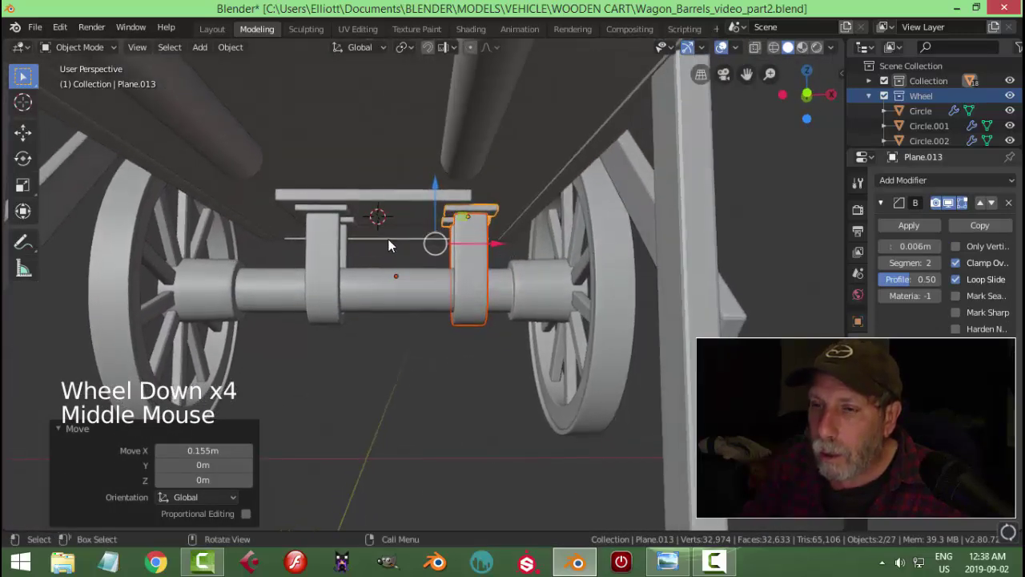
In front view, move the left bracket with its rod along X to sit under the left roller
key(KP_1)
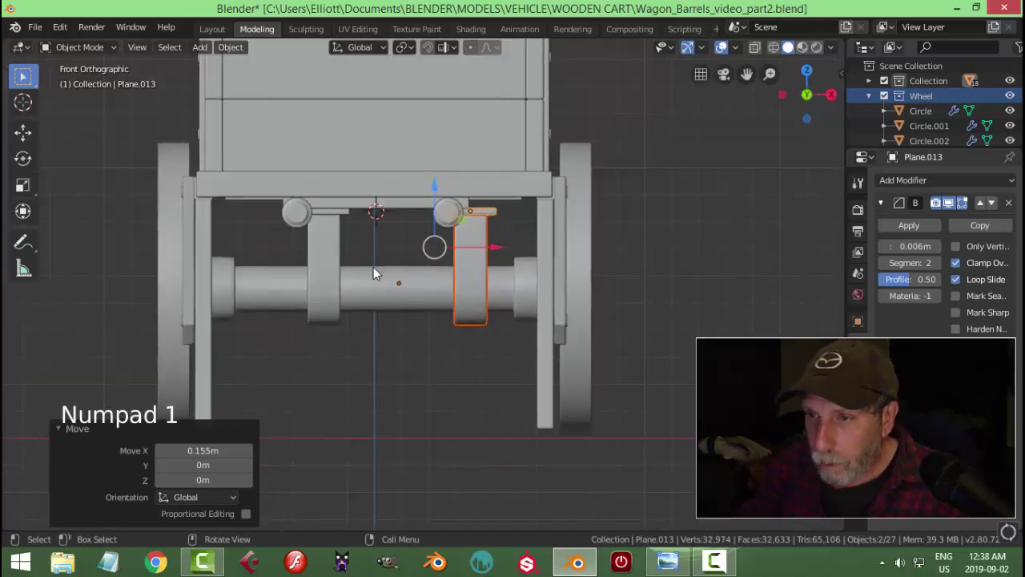
scroll(up, 3)
click(310, 217)
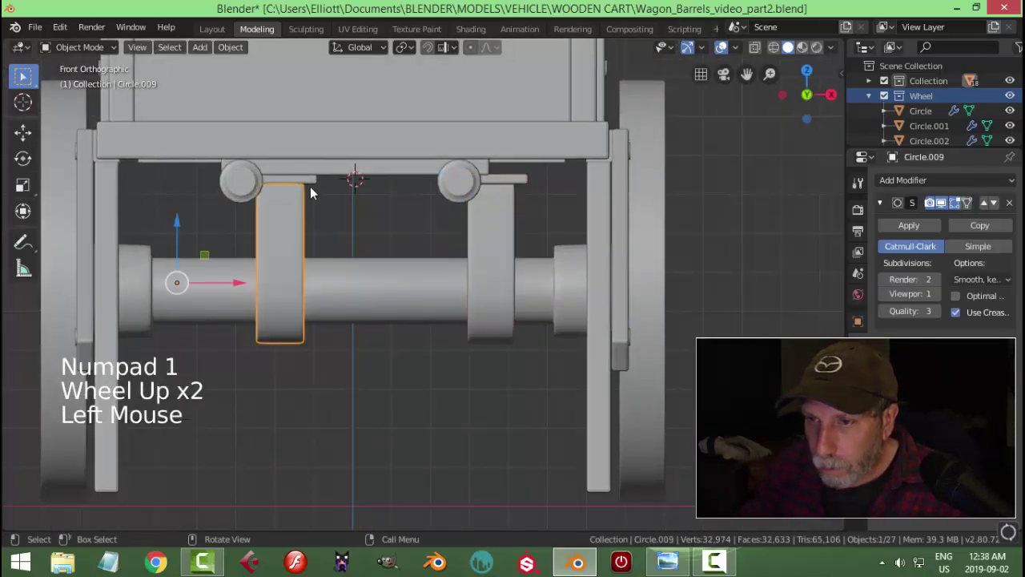
click(315, 183)
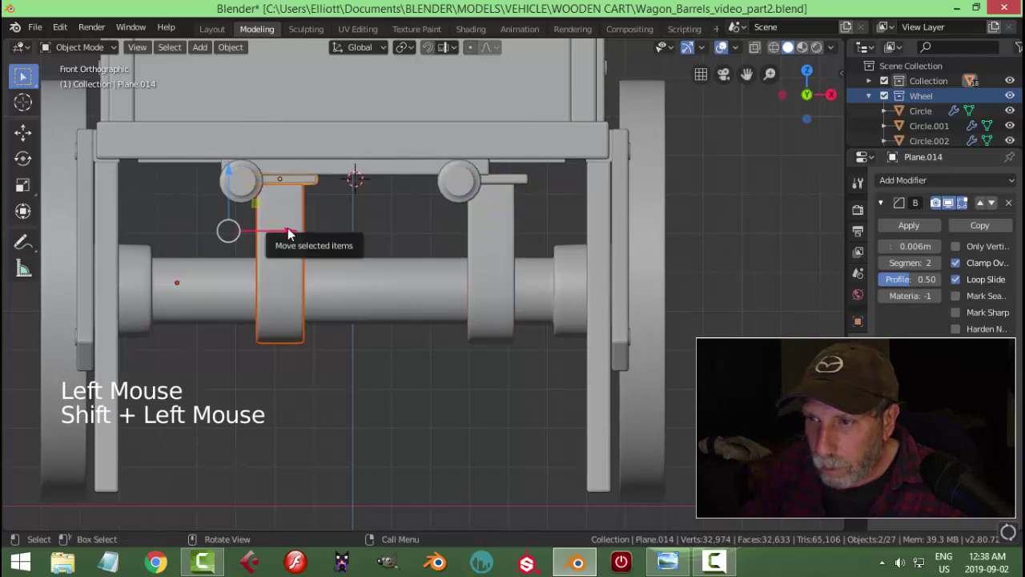
click(293, 234)
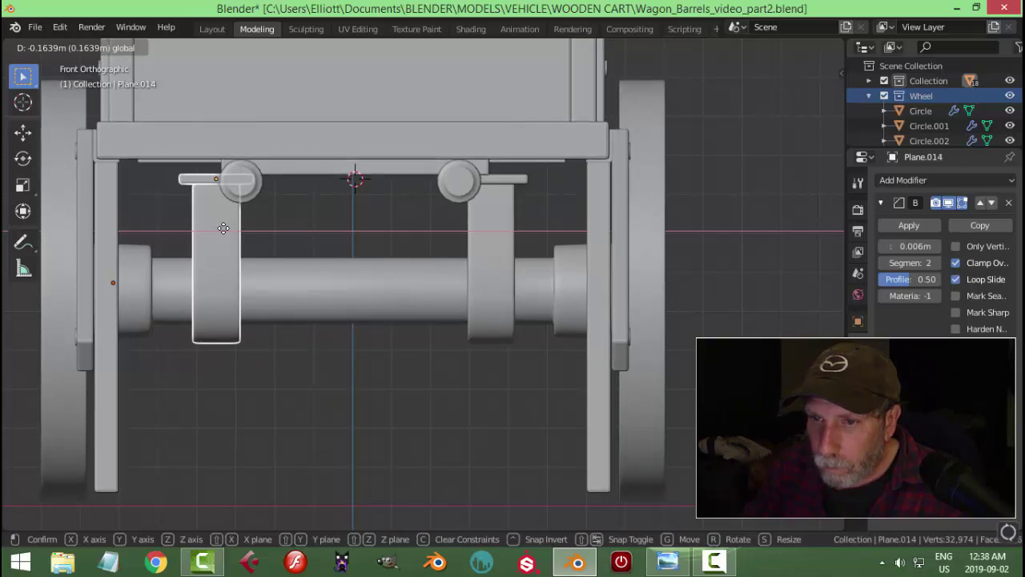
key(alt+a)
click(331, 175)
Stretch the mounting plate Plane.015 about 1.45 times along X so it spans both brackets
middle_click(393, 235)
middle_click(387, 248)
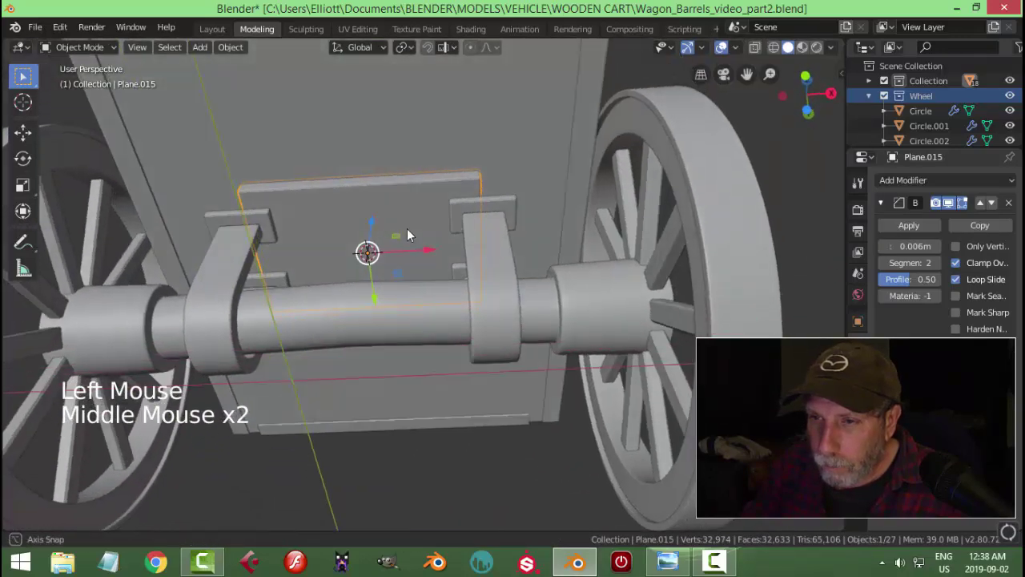
key(s)
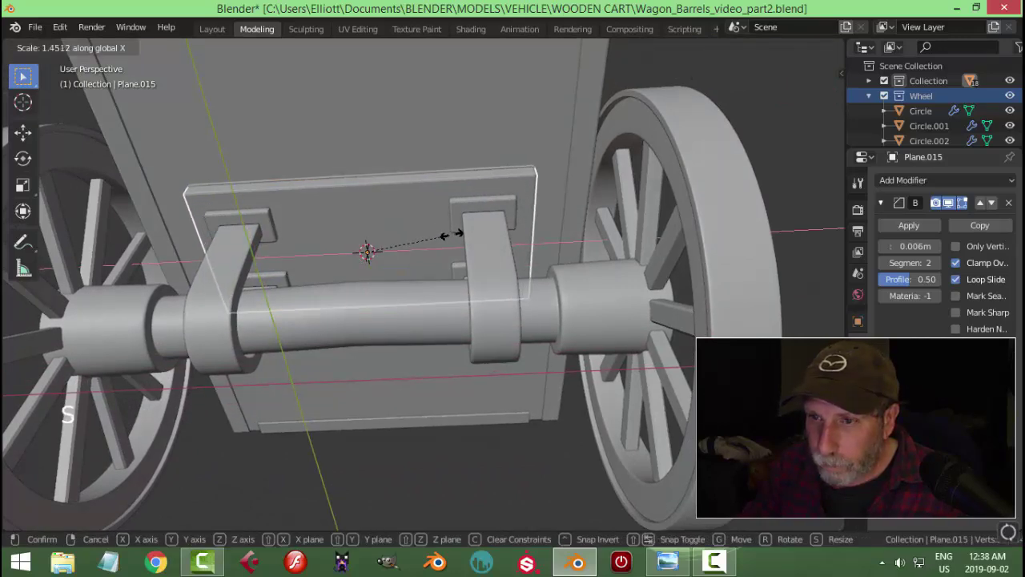
key(alt+a)
scroll(down, 3)
middle_click(498, 184)
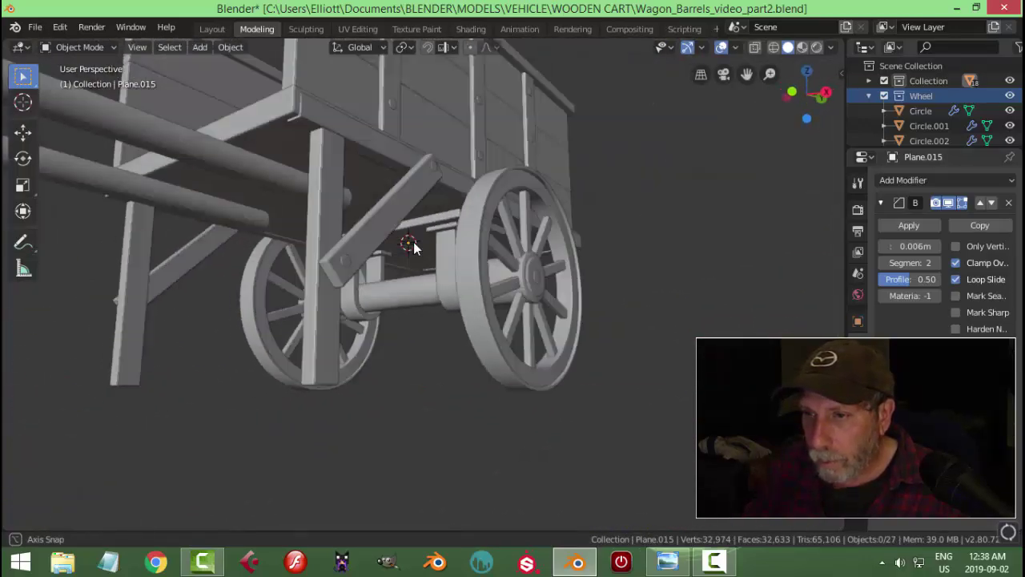
Select the bracket pieces and bent rod and set the rod's origin to its geometry
scroll(up, 3)
middle_click(482, 258)
click(474, 221)
click(483, 226)
click(466, 263)
middle_click(536, 257)
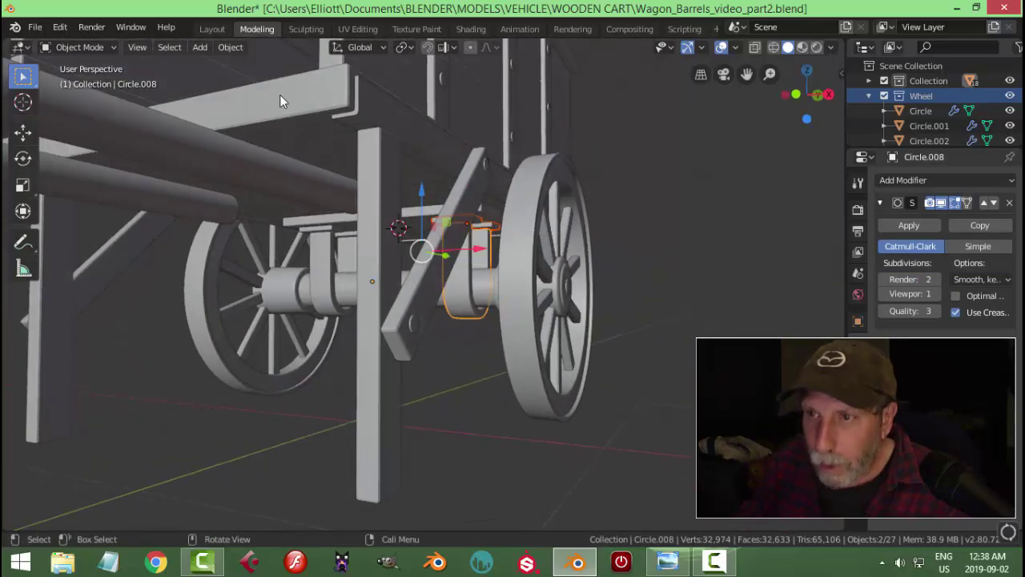
click(239, 48)
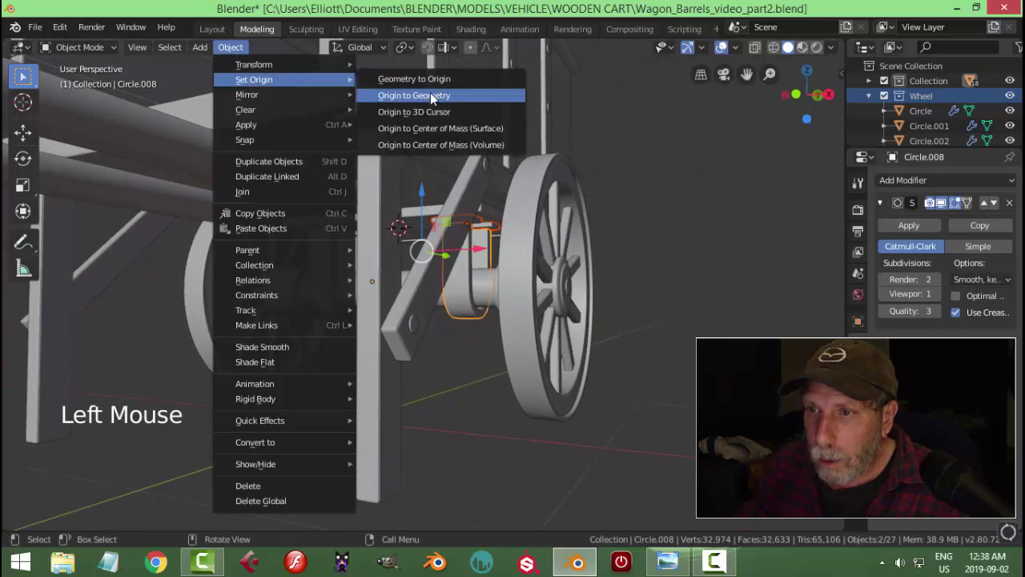
middle_click(511, 212)
Duplicate the bracket pieces rotated 90° about Z and drag the copy along Y in bottom view
key(shift+d)
key(r)
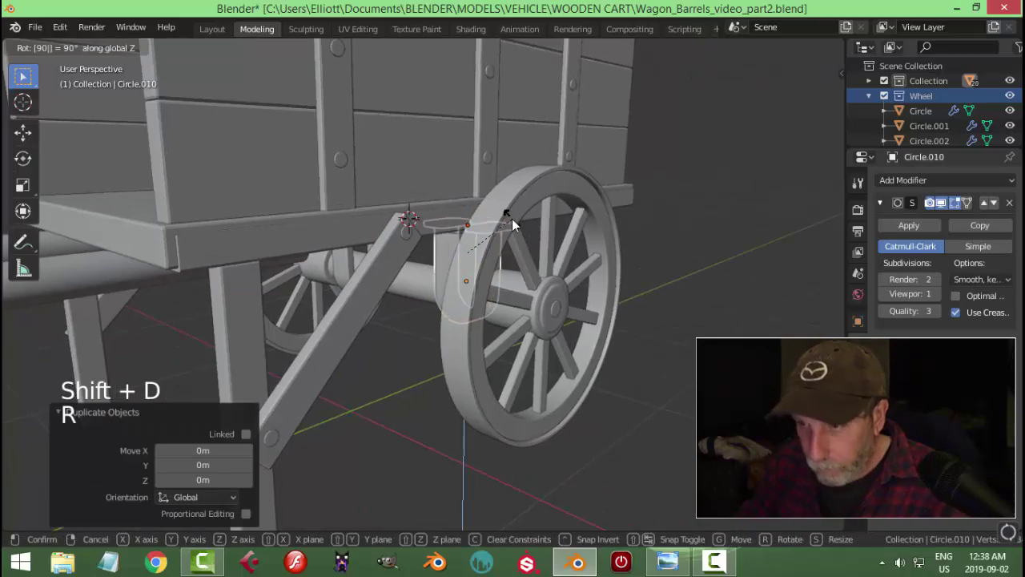
click(479, 268)
middle_click(438, 274)
middle_click(401, 228)
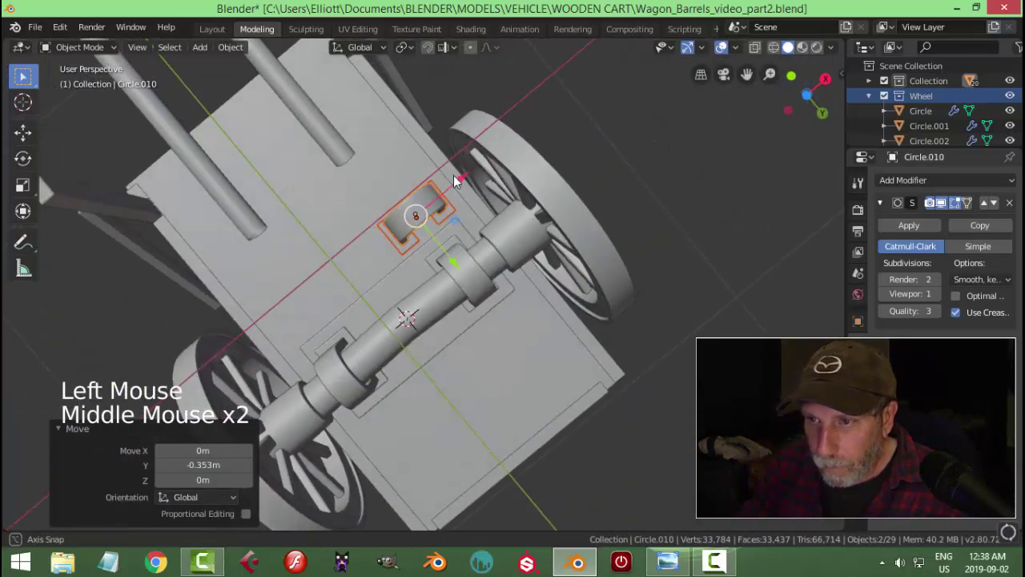
key(ctrl+KP_7)
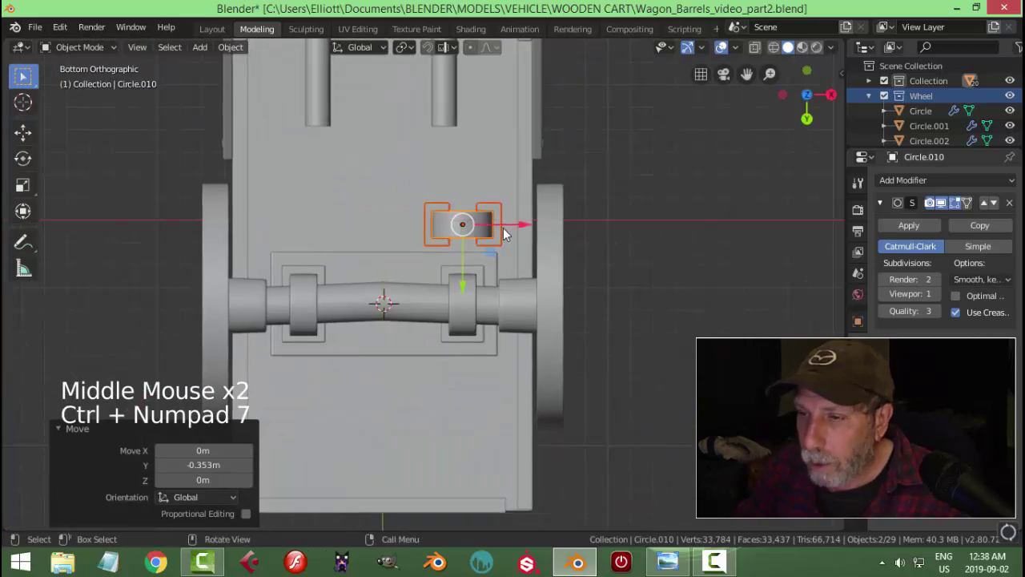
key(g)
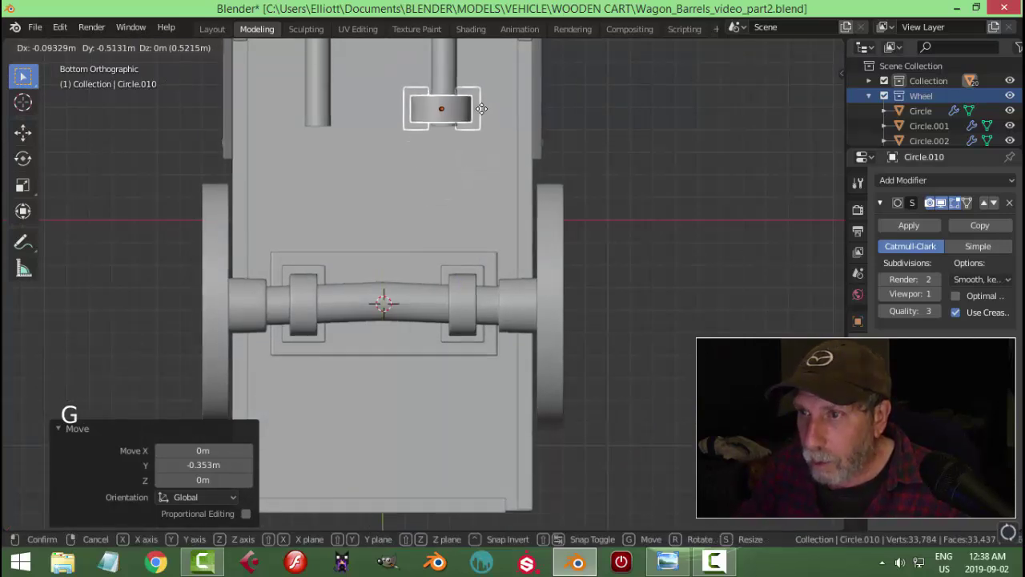
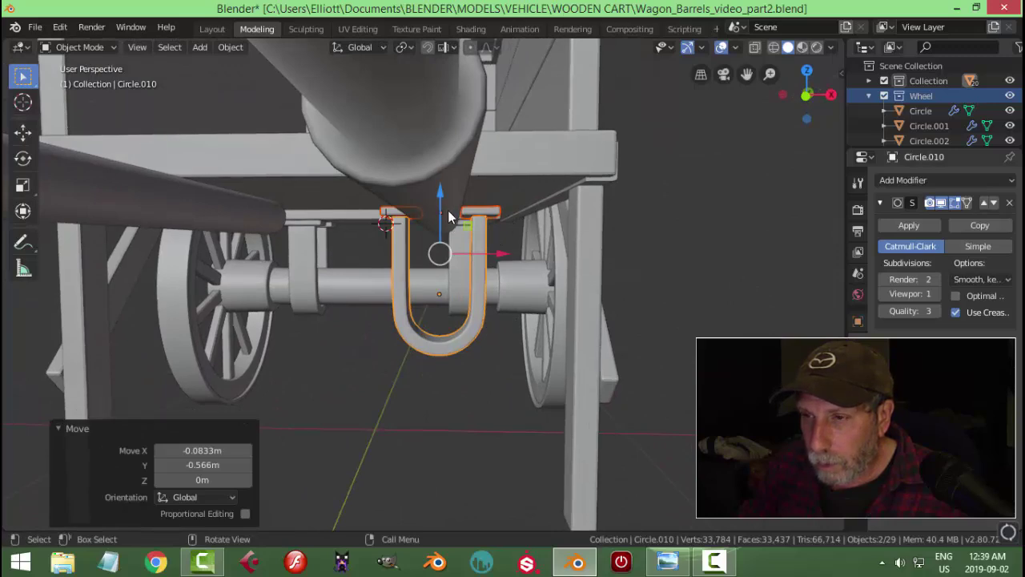
Select the bent rod Circle.010 in front view and edit its vertices in see-through wireframe
middle_click(495, 229)
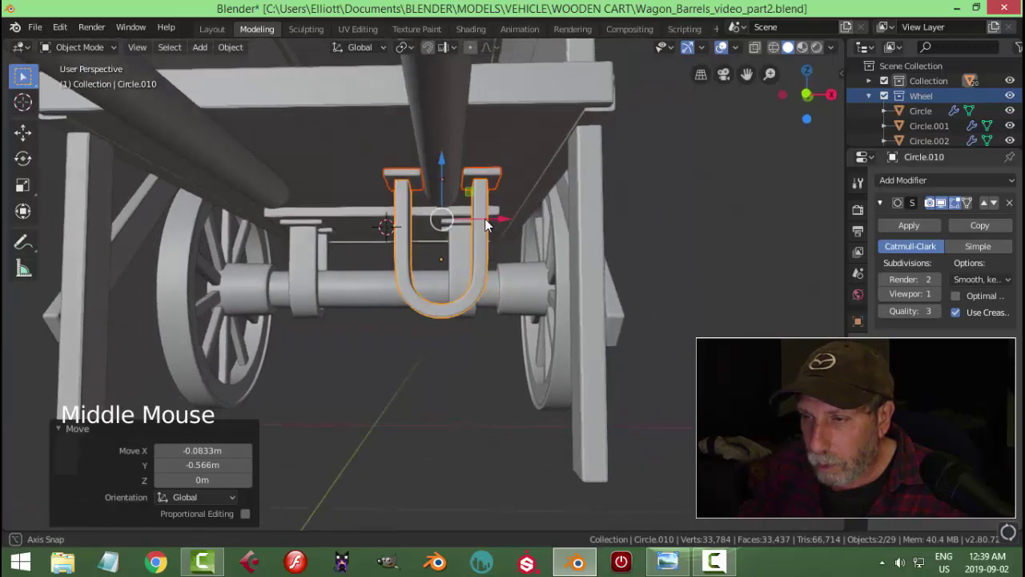
key(KP_1)
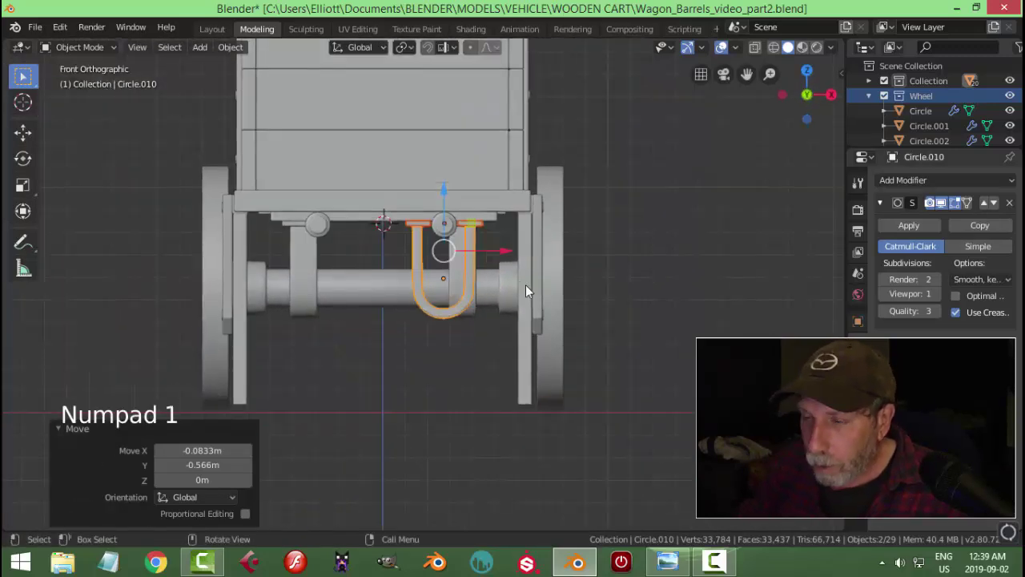
click(473, 305)
key(Tab)
key(Tab)
click(432, 317)
key(Tab)
key(z)
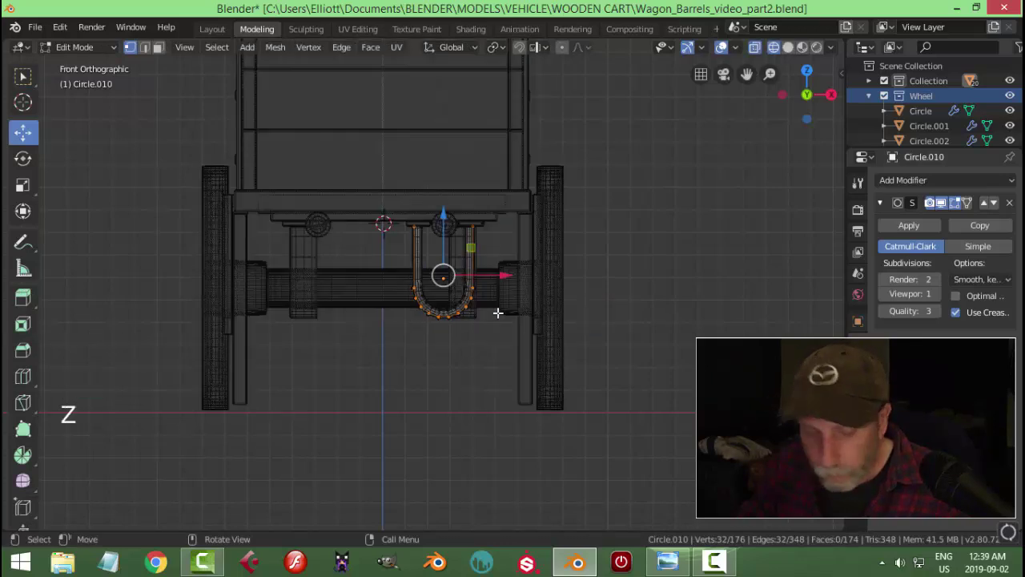
key(alt+a)
Move the rod's top vertices up and scale the whole clamp mesh to about 0.86 around the roller
scroll(up, 3)
key(b)
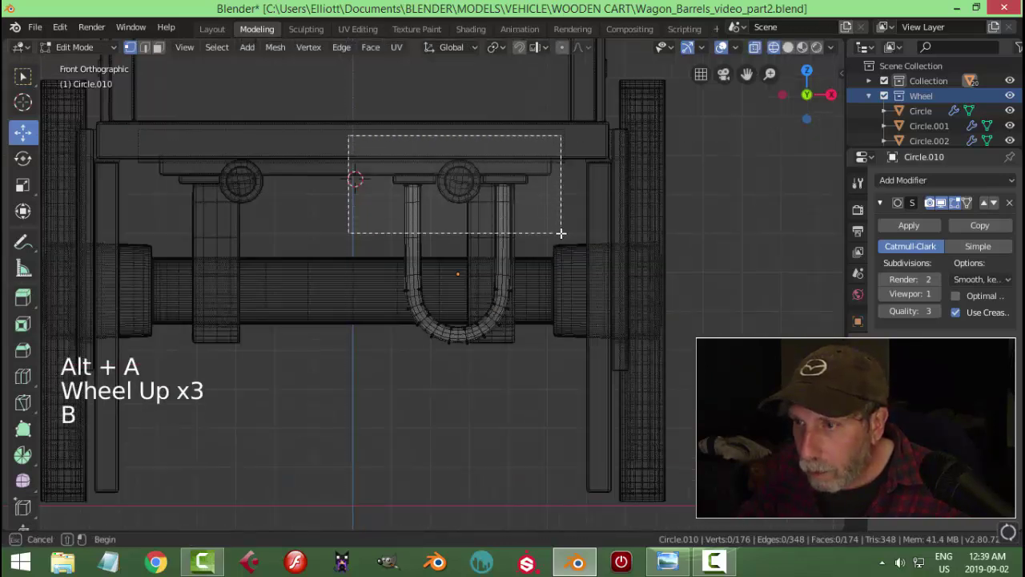
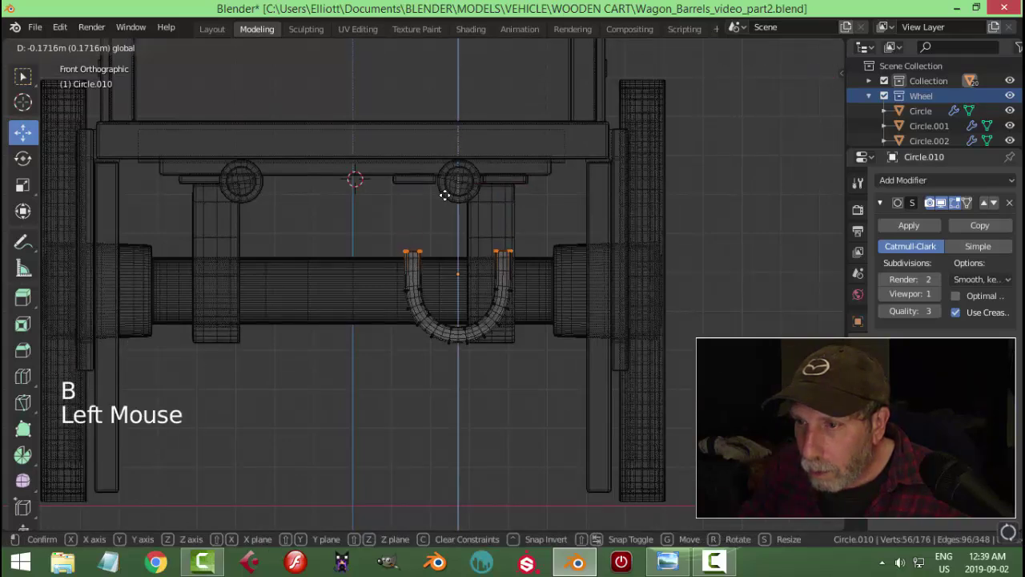
key(a)
key(s)
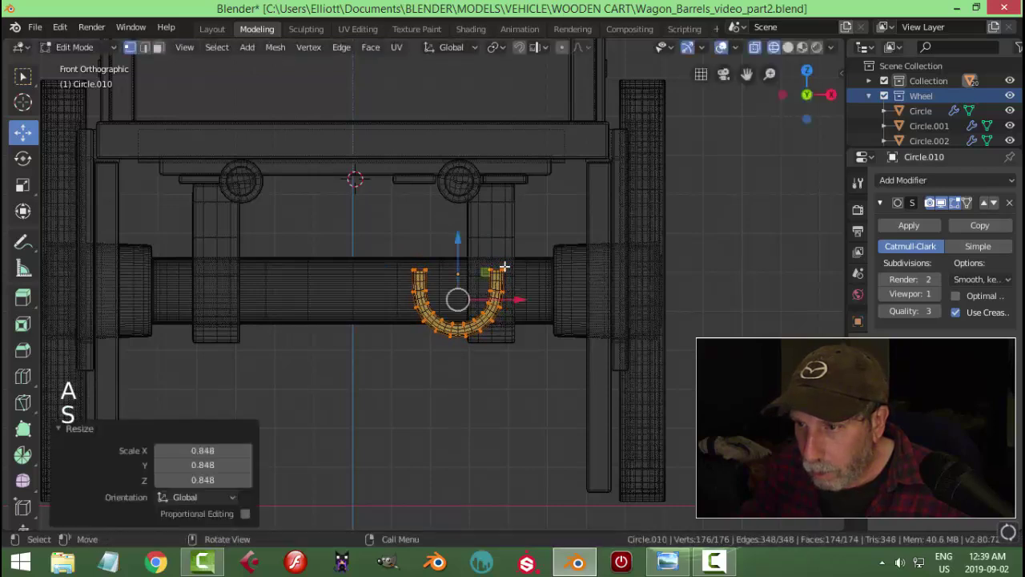
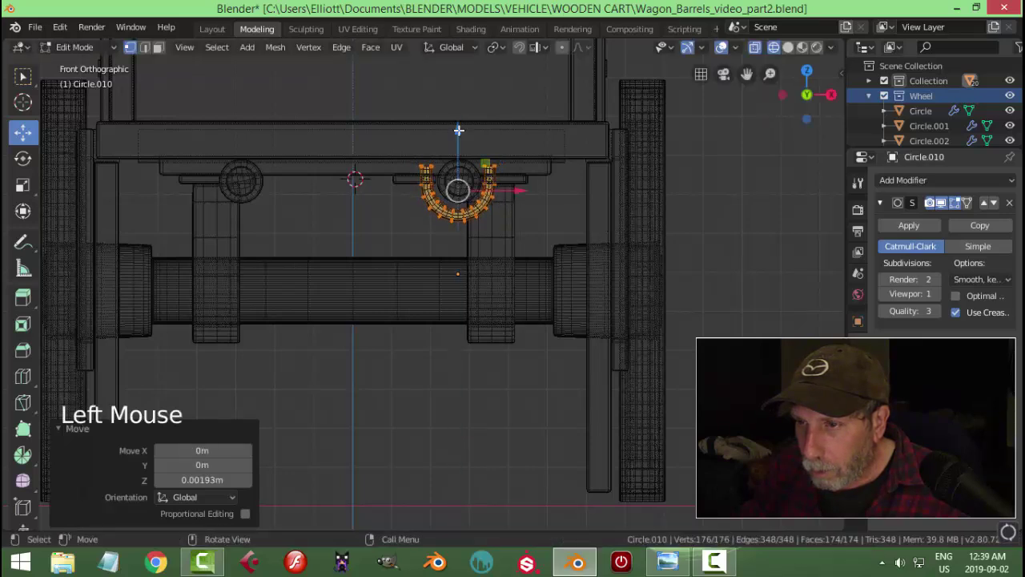
key(alt+a)
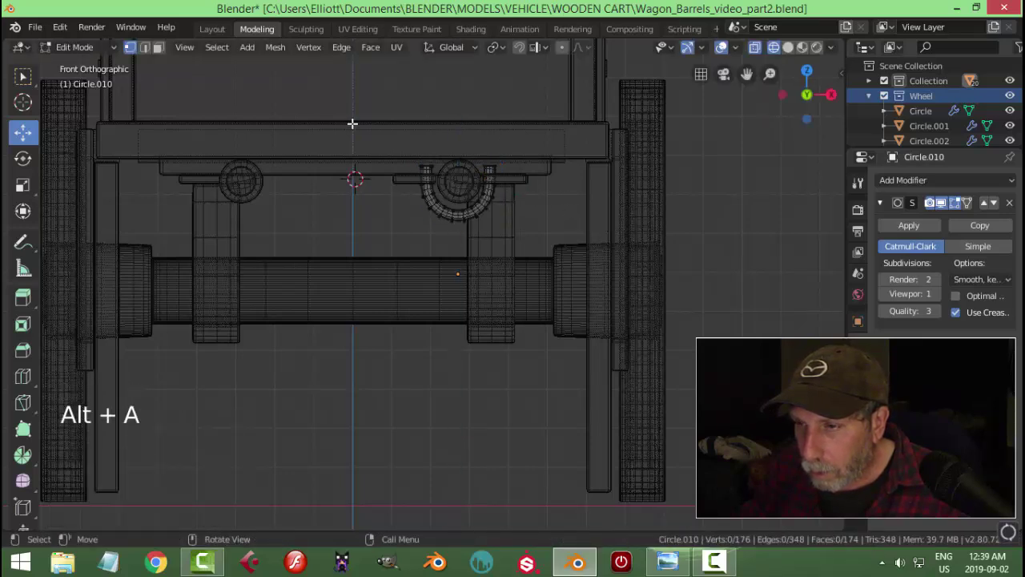
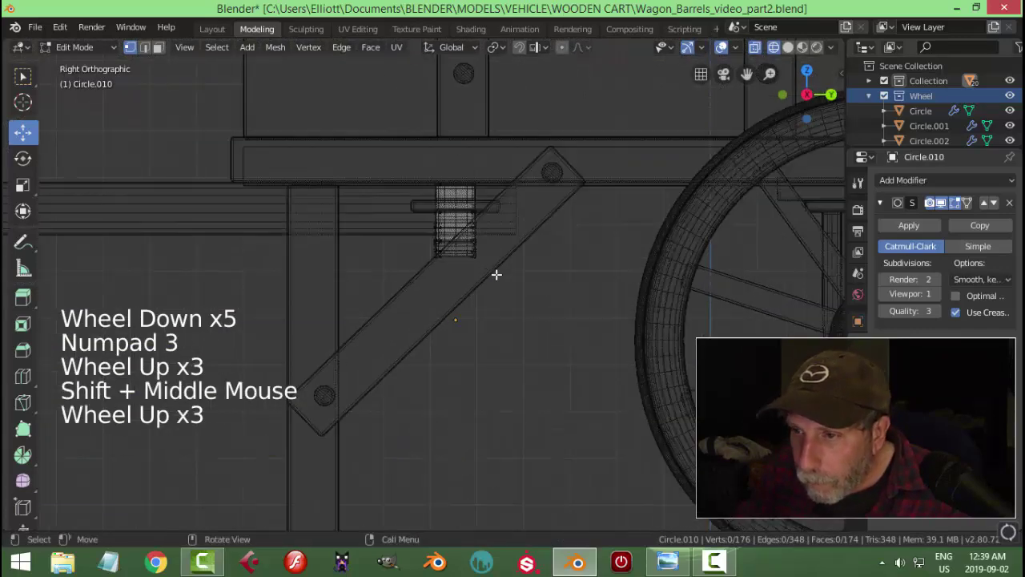
Leave the clamp mesh and select the flat mounting strap while orbiting under the cart bed
scroll(up, 3)
key(Tab)
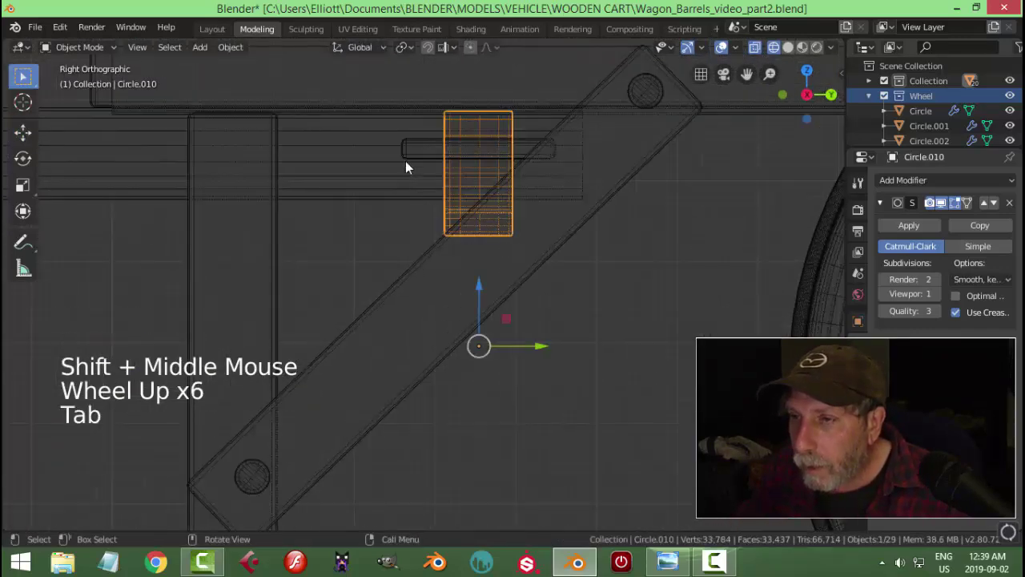
click(411, 160)
click(490, 96)
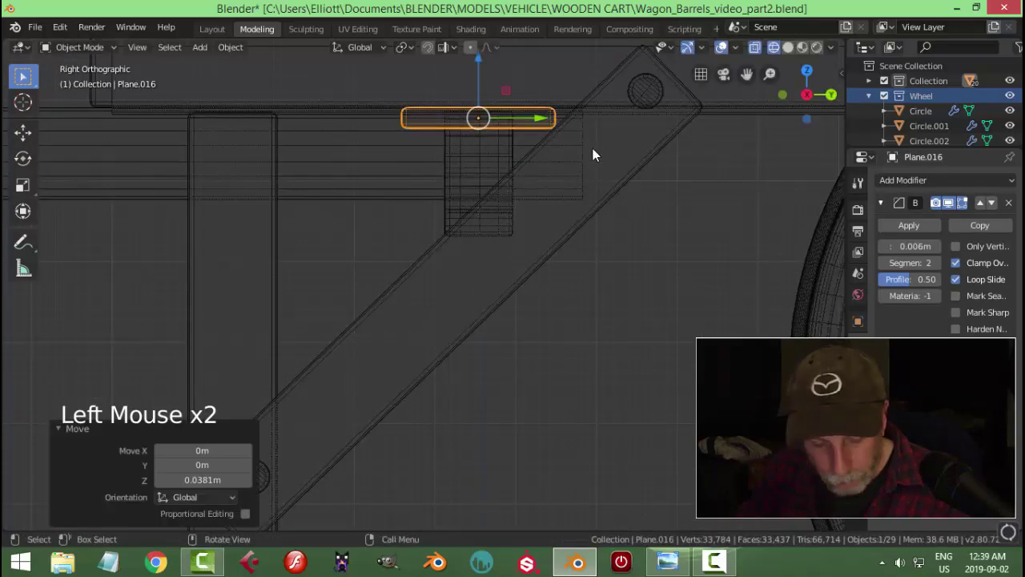
key(z)
middle_click(563, 222)
key(alt+a)
scroll(down, 3)
middle_click(587, 213)
middle_click(548, 241)
click(487, 200)
middle_click(551, 246)
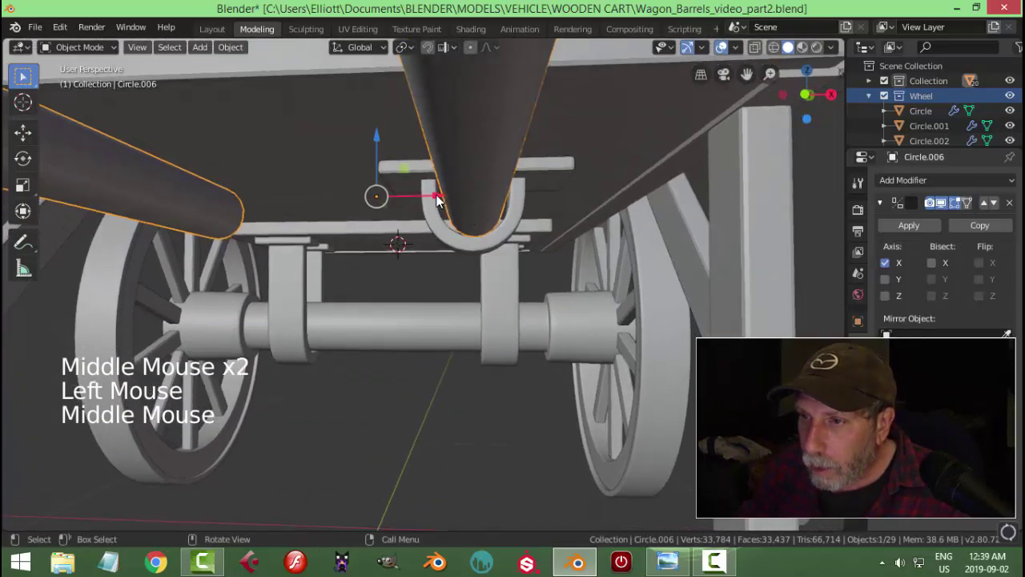
Reposition the mounting strap Plane.016 flush against the underside of the cart bed
click(446, 200)
key(alt+a)
scroll(down, 3)
middle_click(531, 240)
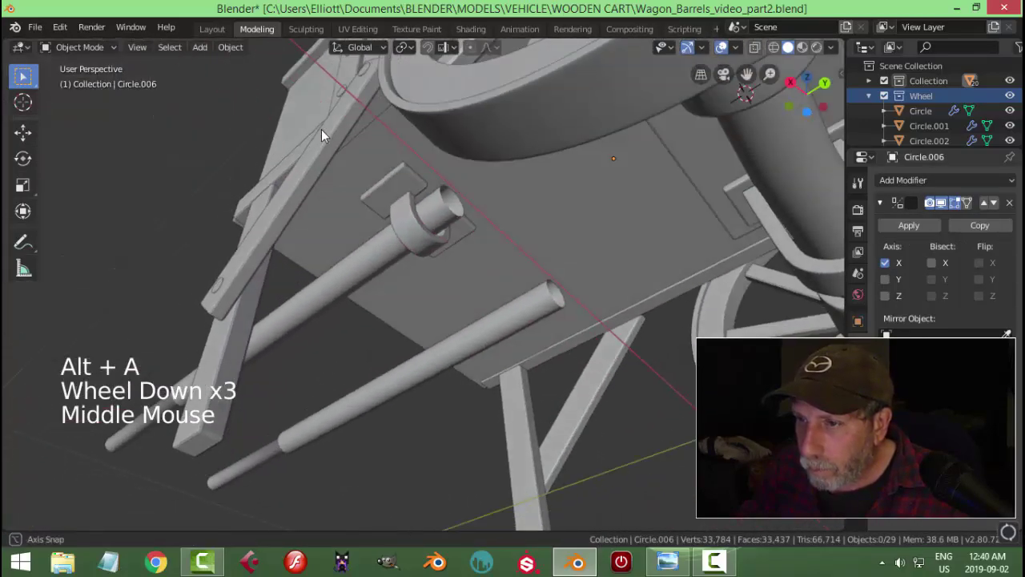
middle_click(420, 194)
click(379, 210)
middle_click(458, 254)
click(333, 225)
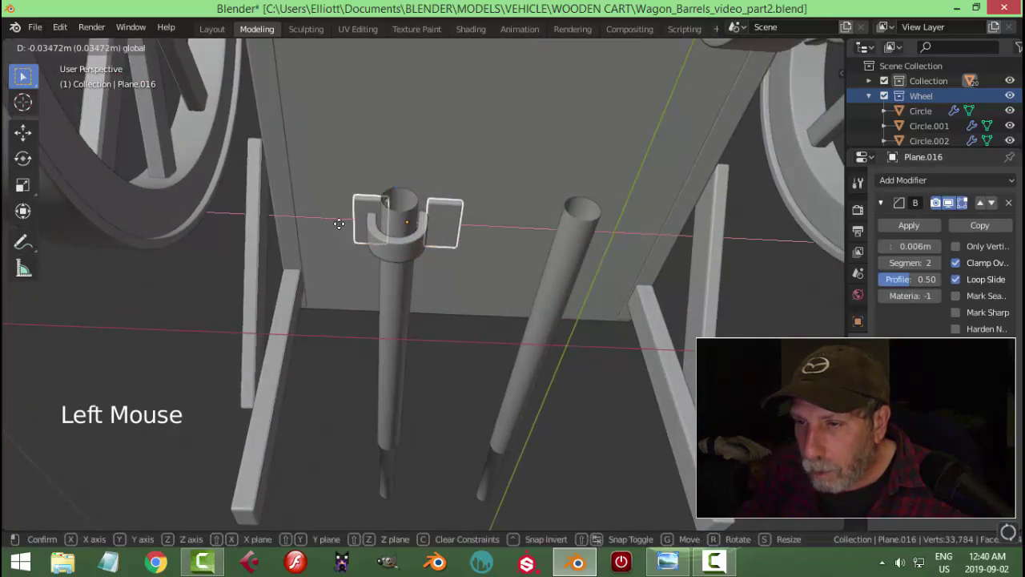
middle_click(404, 261)
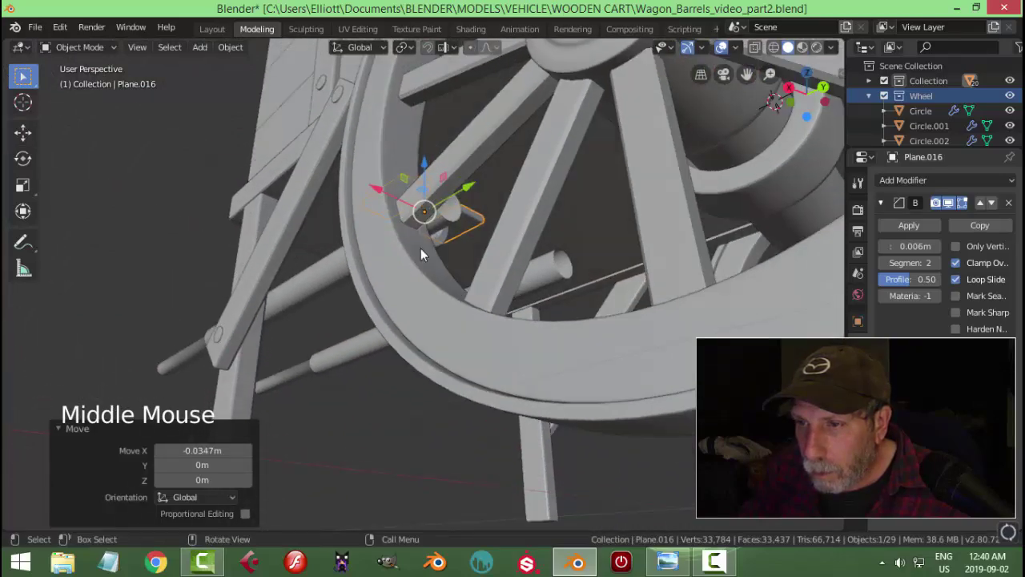
middle_click(479, 235)
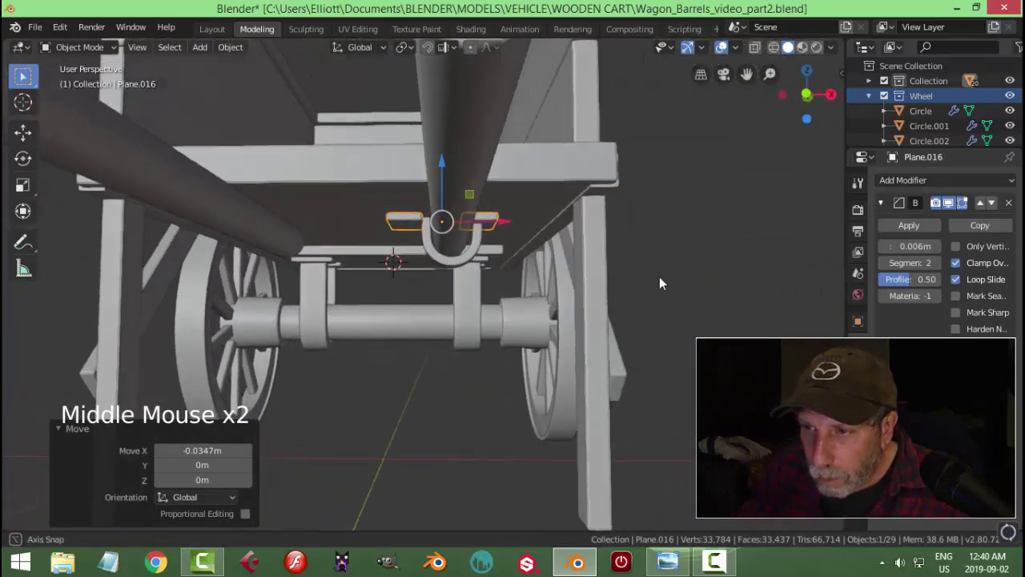
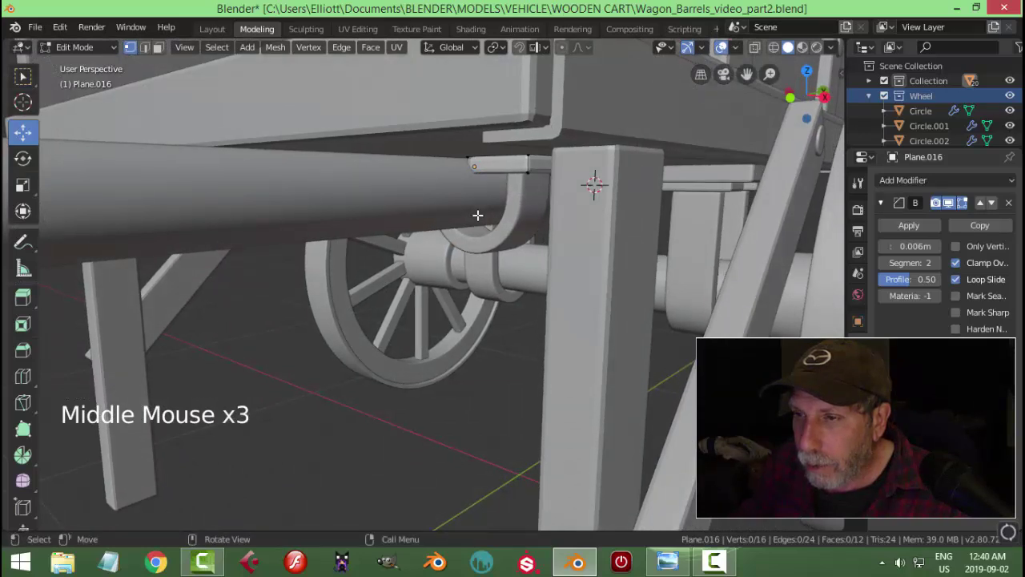
key(Tab)
Lower the shaft pole into the U clamp and nudge the strap about 0.7 cm along one axis
click(361, 202)
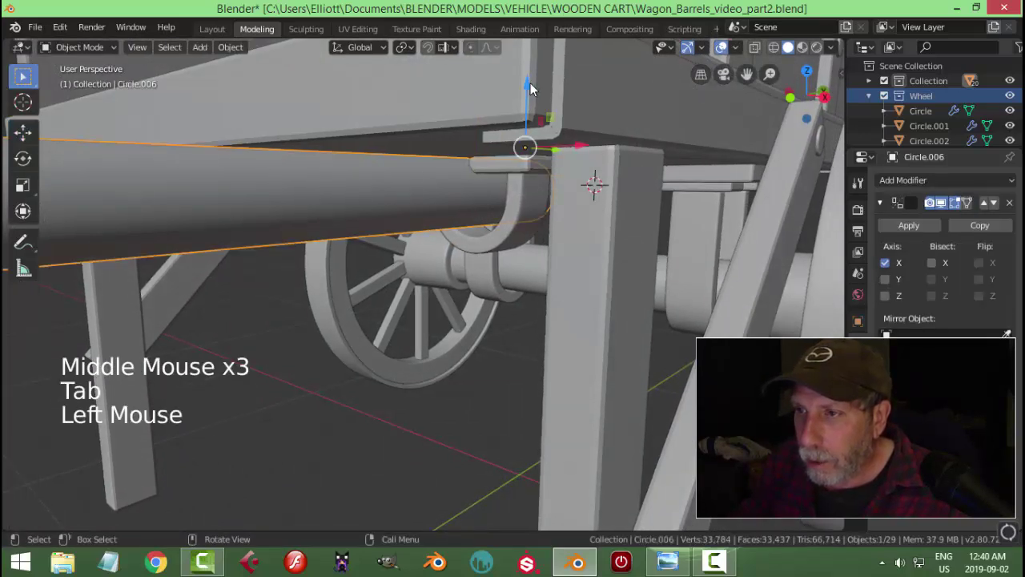
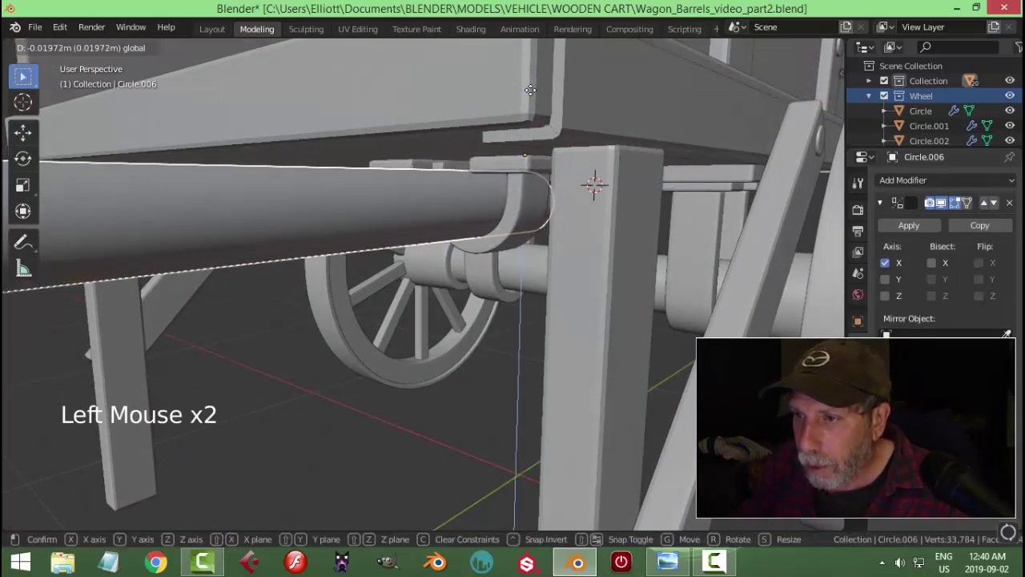
key(alt+a)
middle_click(508, 205)
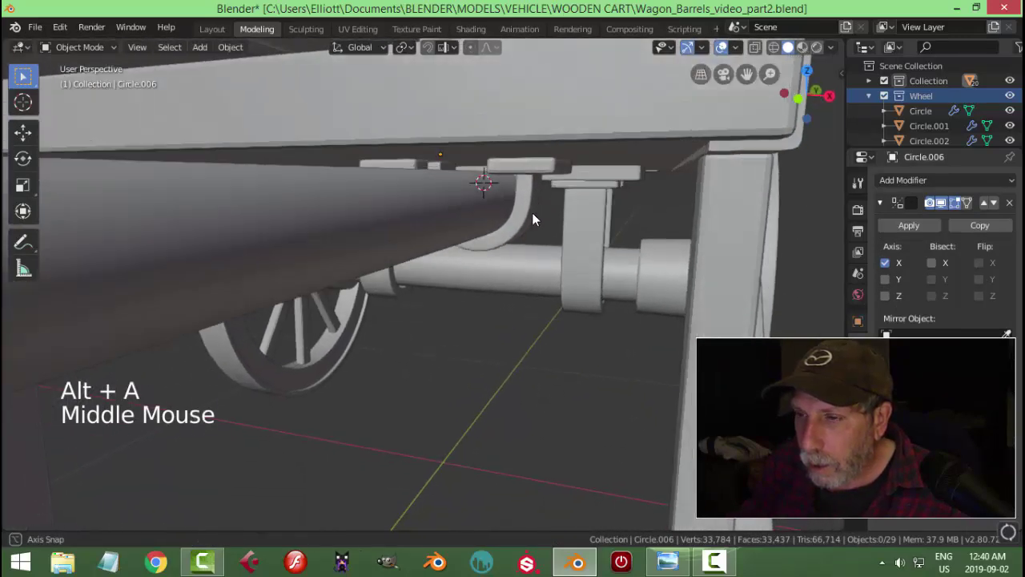
click(535, 172)
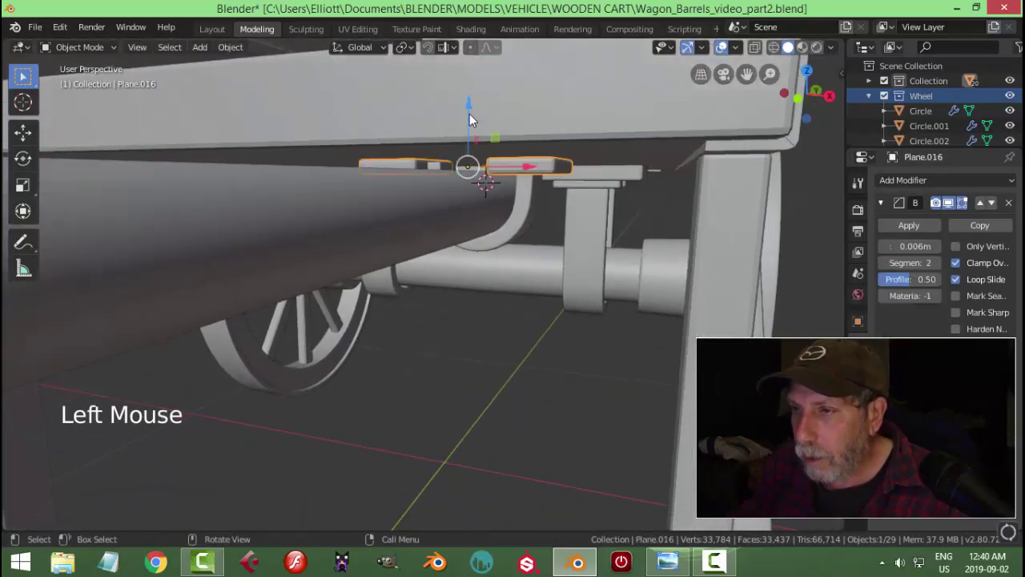
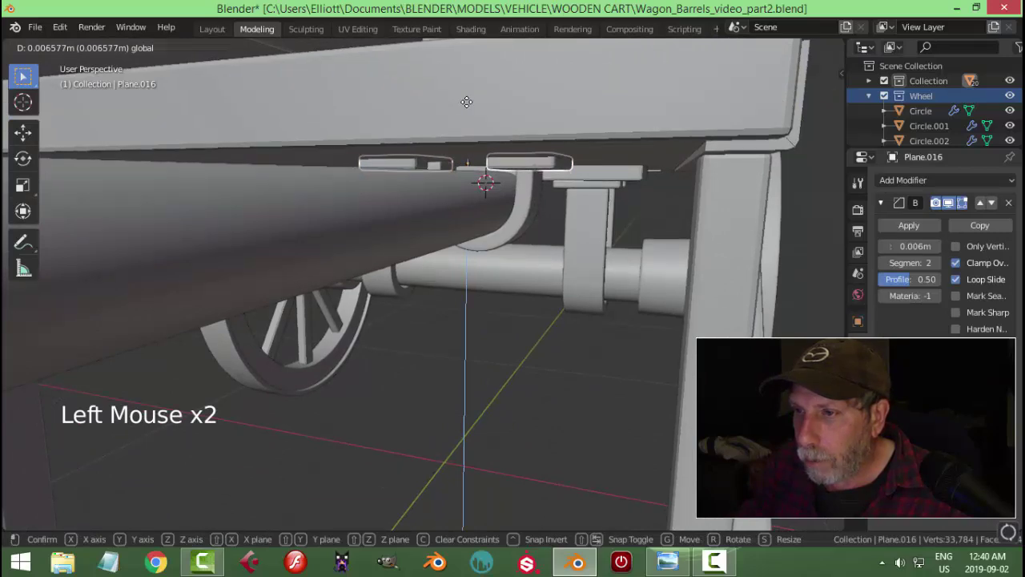
middle_click(530, 164)
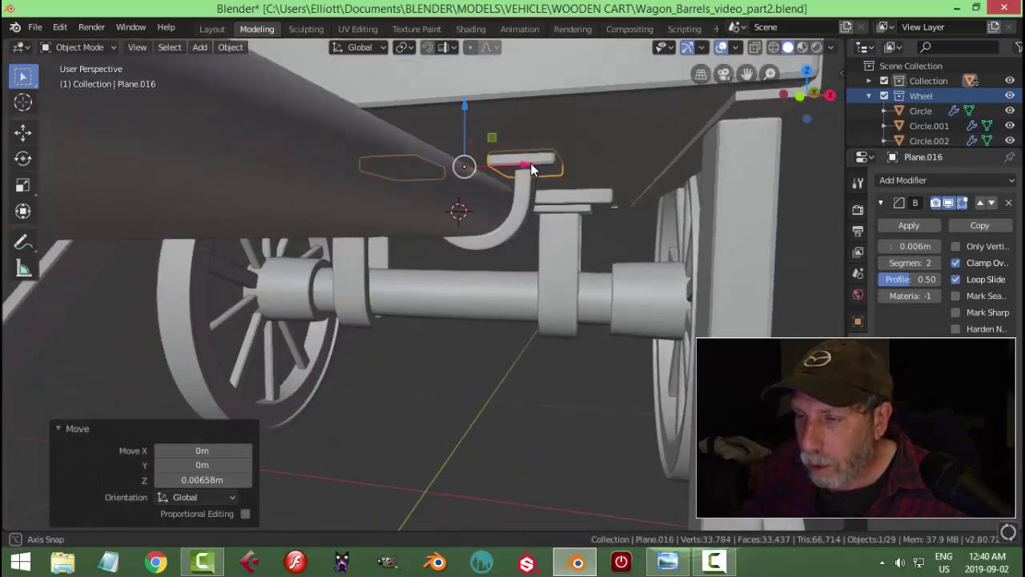
middle_click(538, 206)
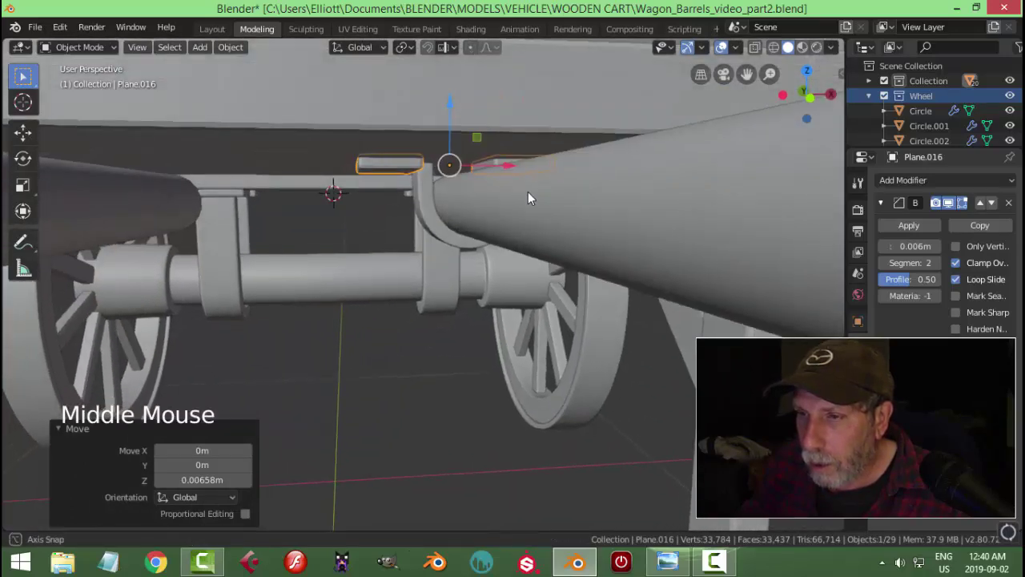
key(Tab)
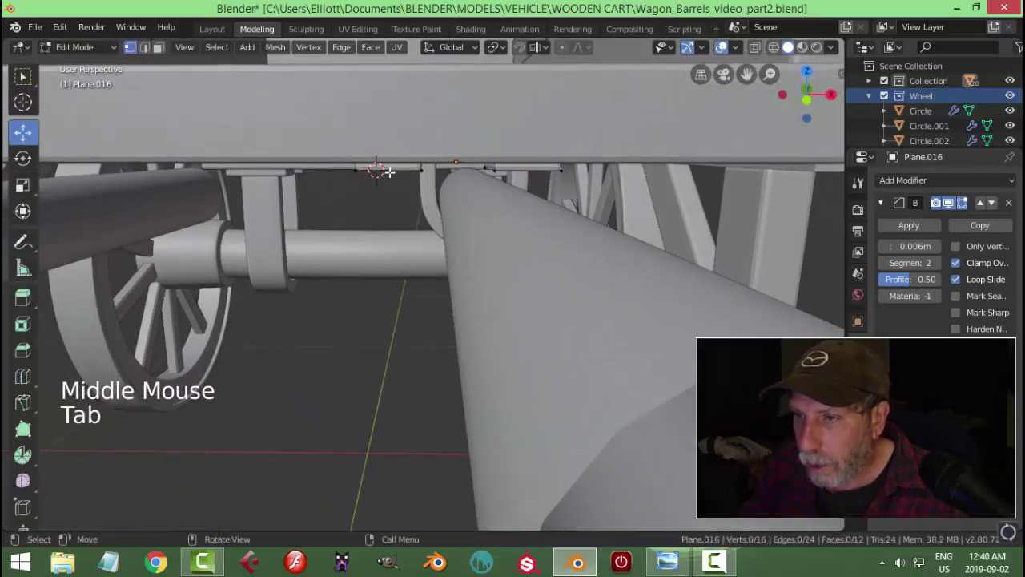
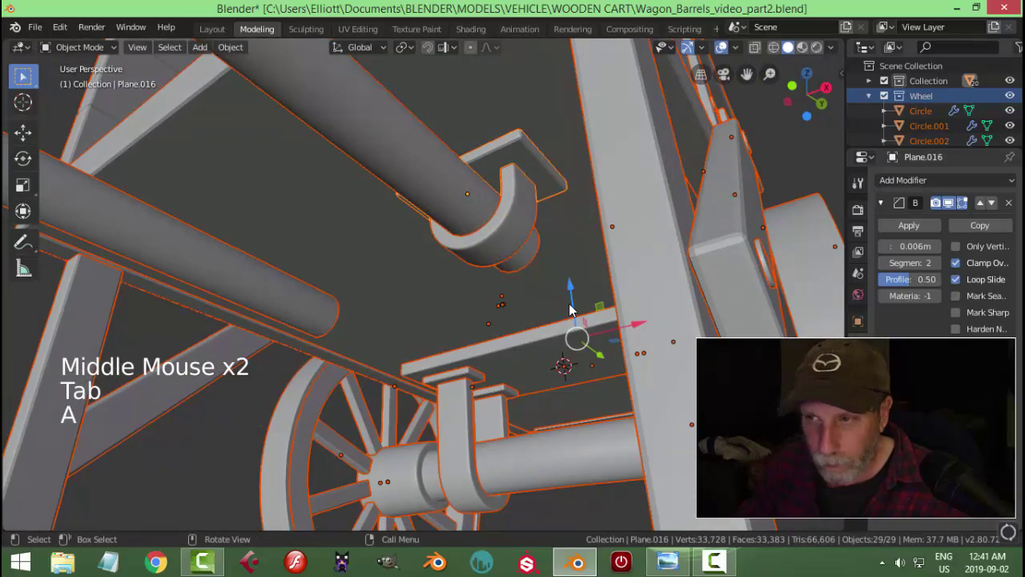
Deselect everything and orbit out to check the whole cart, then back under the bed
scroll(down, 3)
key(alt+a)
scroll(down, 3)
middle_click(538, 306)
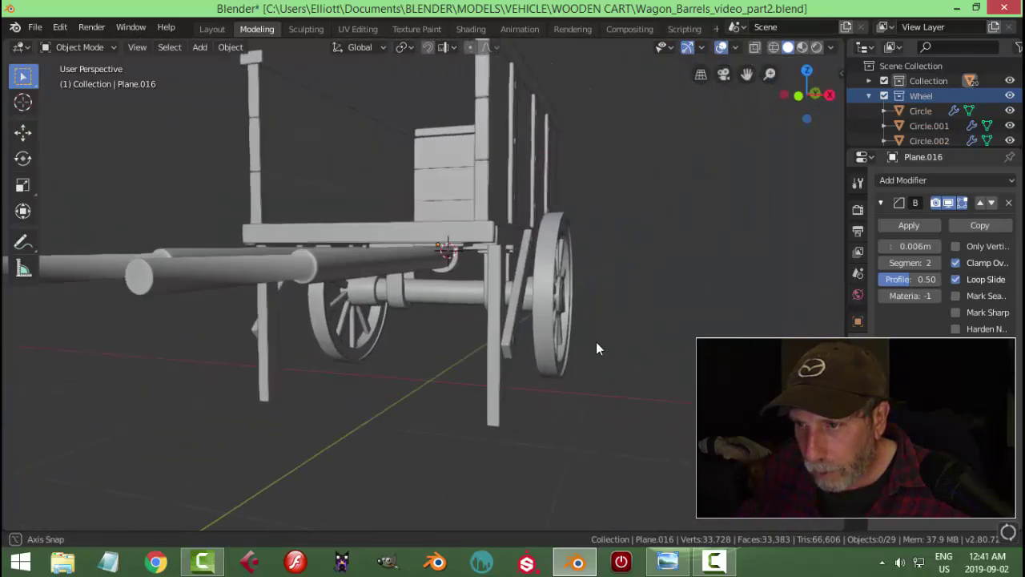
scroll(up, 3)
middle_click(515, 311)
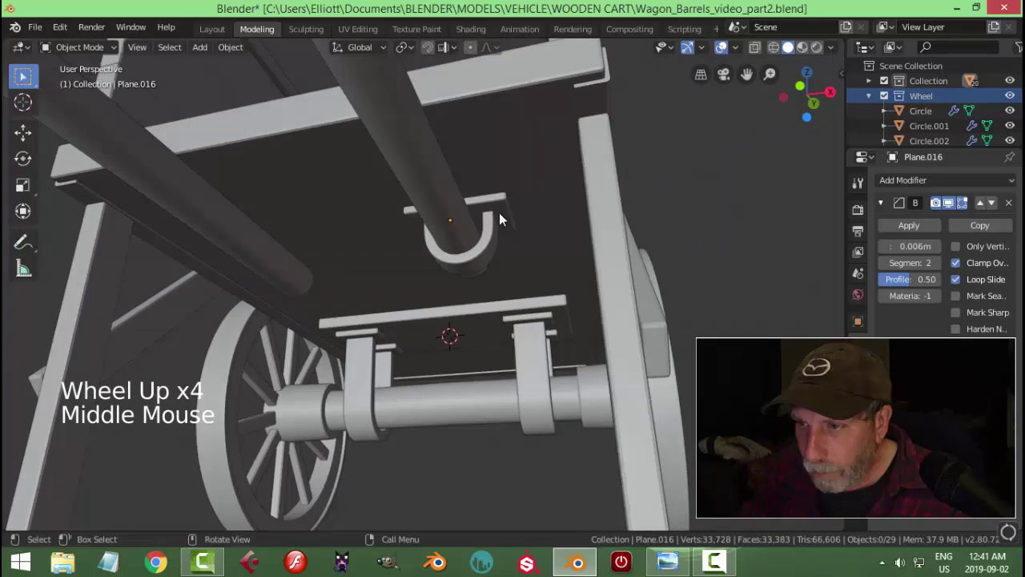
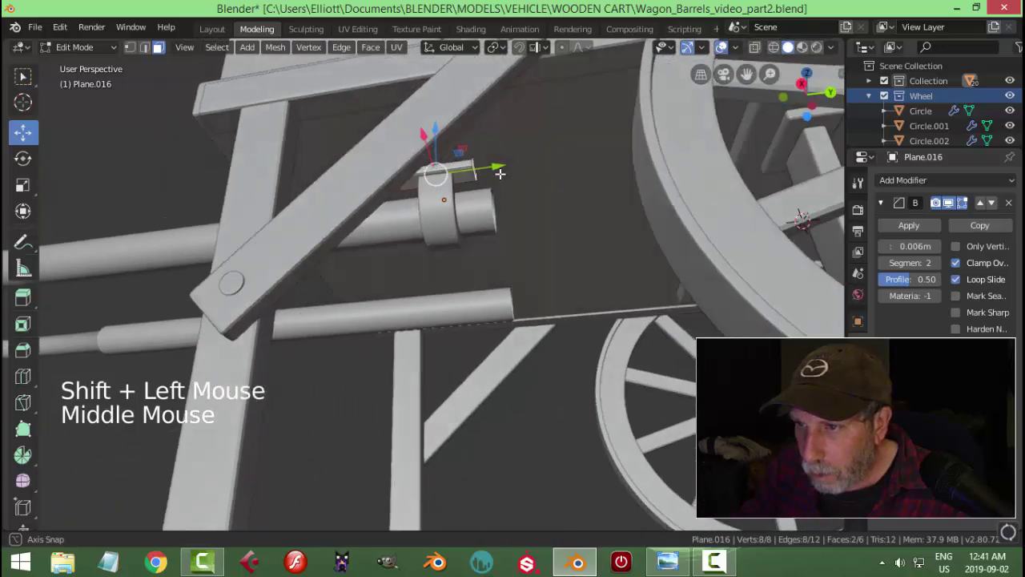
Shrink the tab to about 0.88 along Y and duplicate it as Plane.017 at the next clamp
key(s)
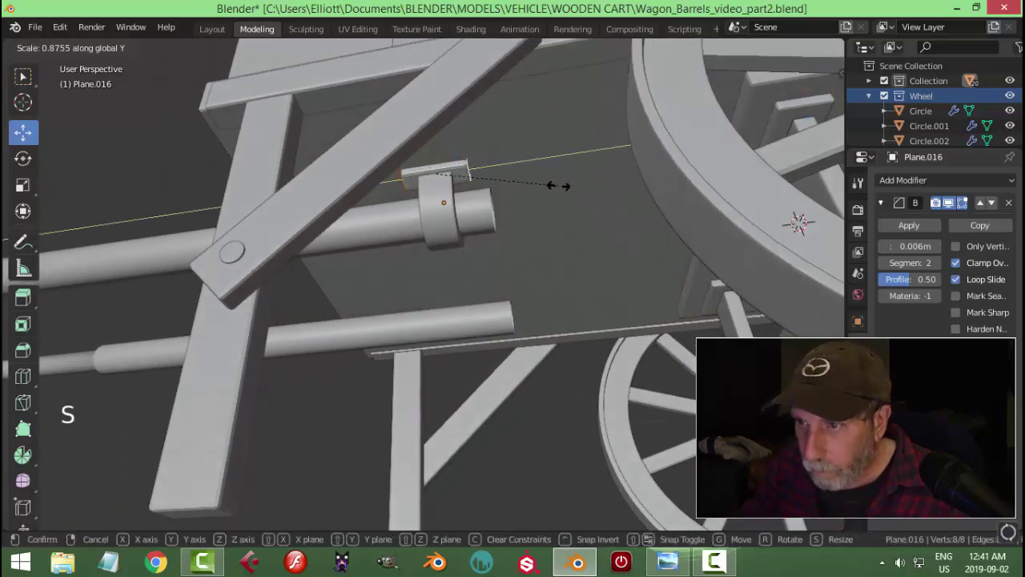
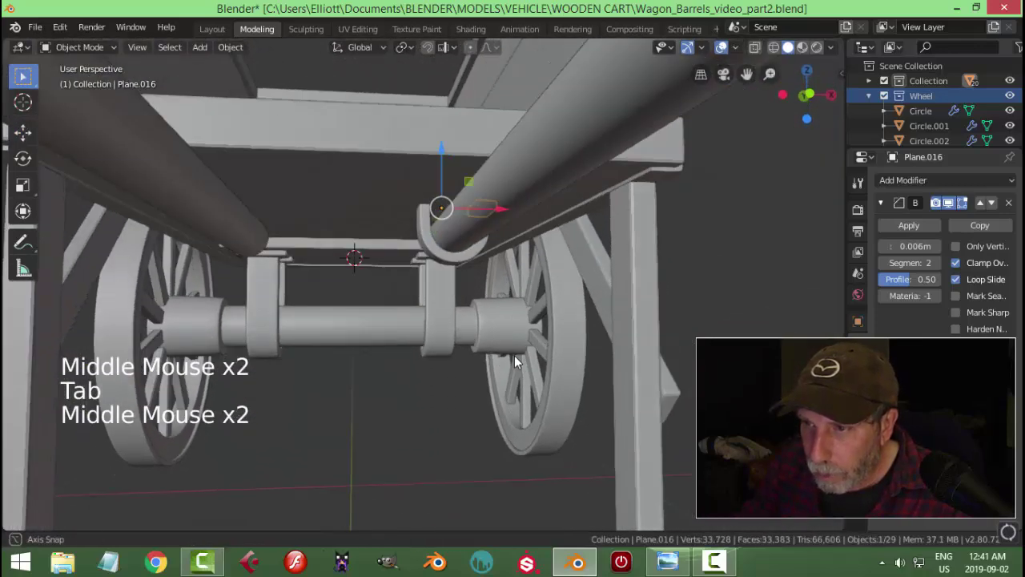
key(shift+d)
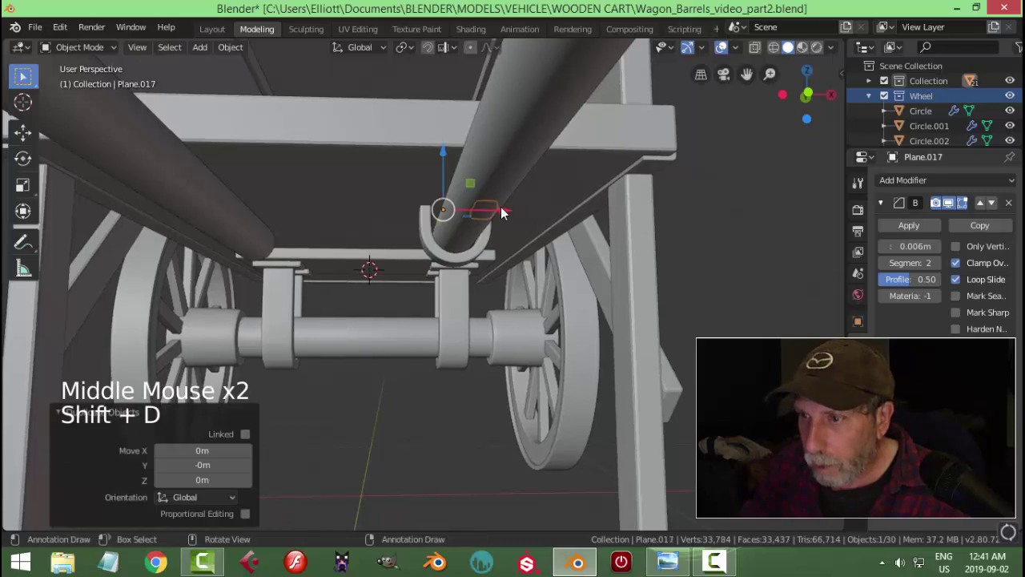
click(508, 212)
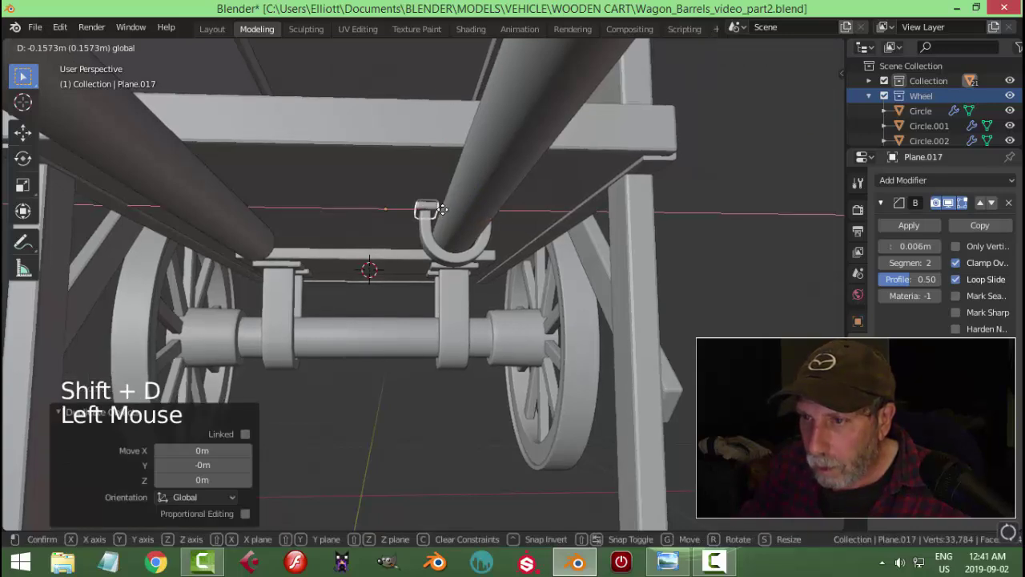
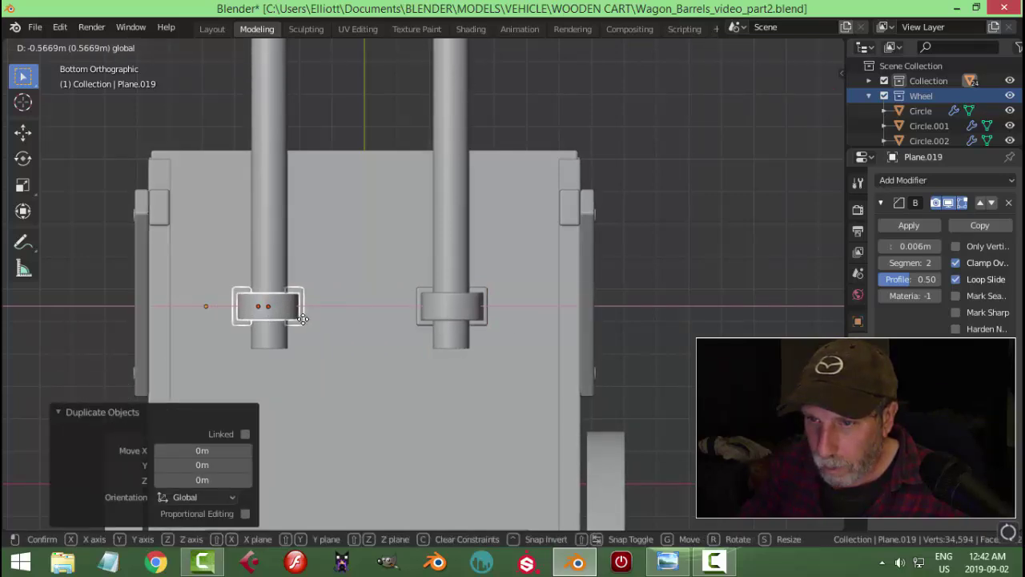
Select the six copied tabs and clamps in bottom view and move them about 57 cm into alignment
scroll(up, 3)
click(459, 320)
click(227, 326)
click(256, 299)
double_click(154, 296)
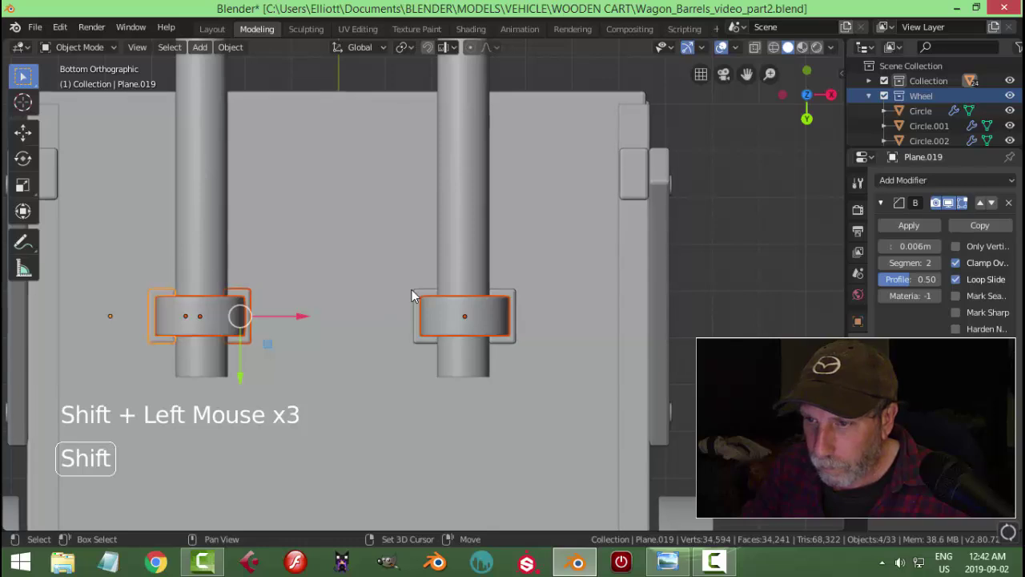
click(417, 296)
click(520, 297)
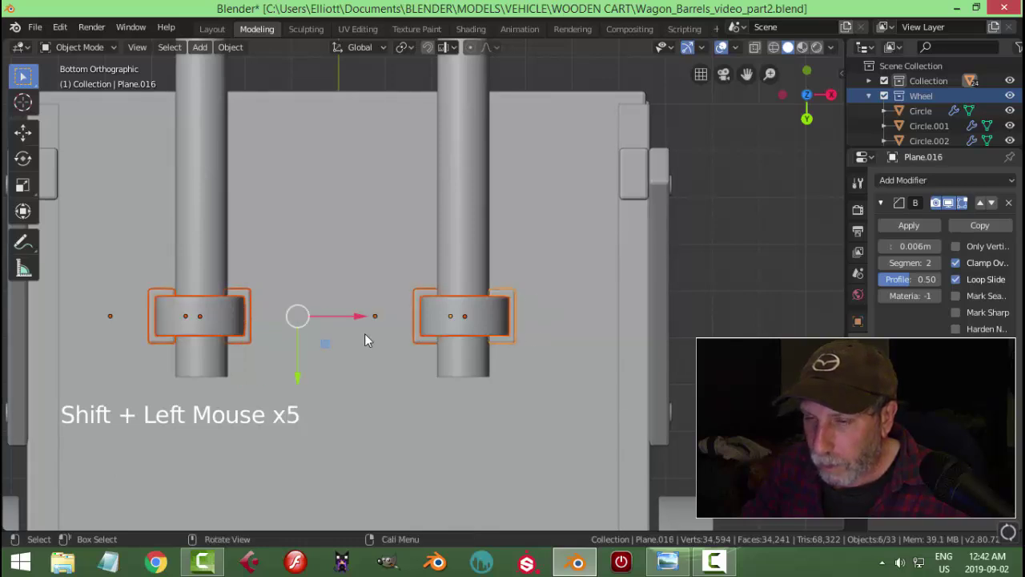
click(304, 374)
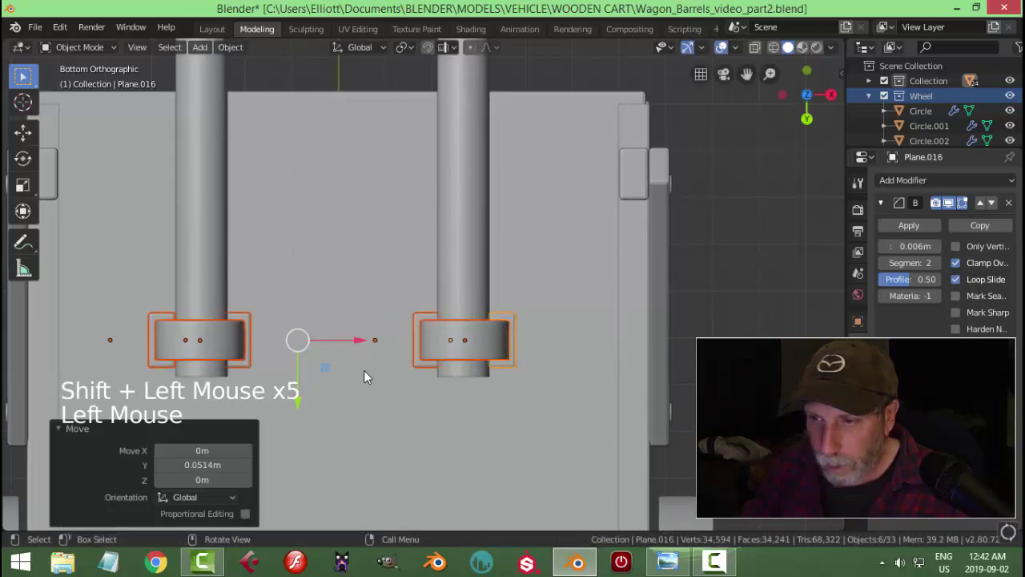
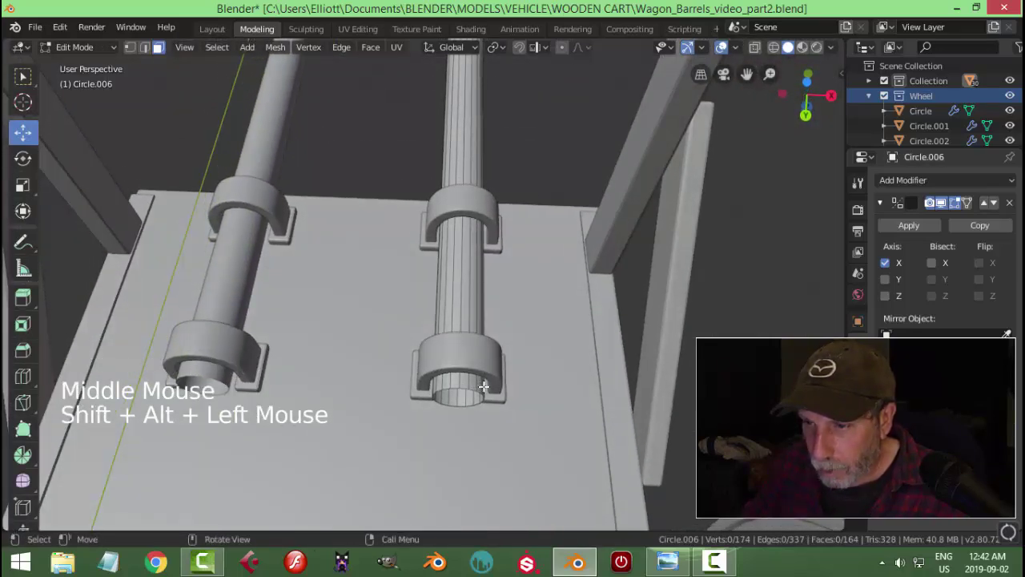
Reshape the rod's end loop in edge select and scale Circle.006 to about 0.95
key(alt+a)
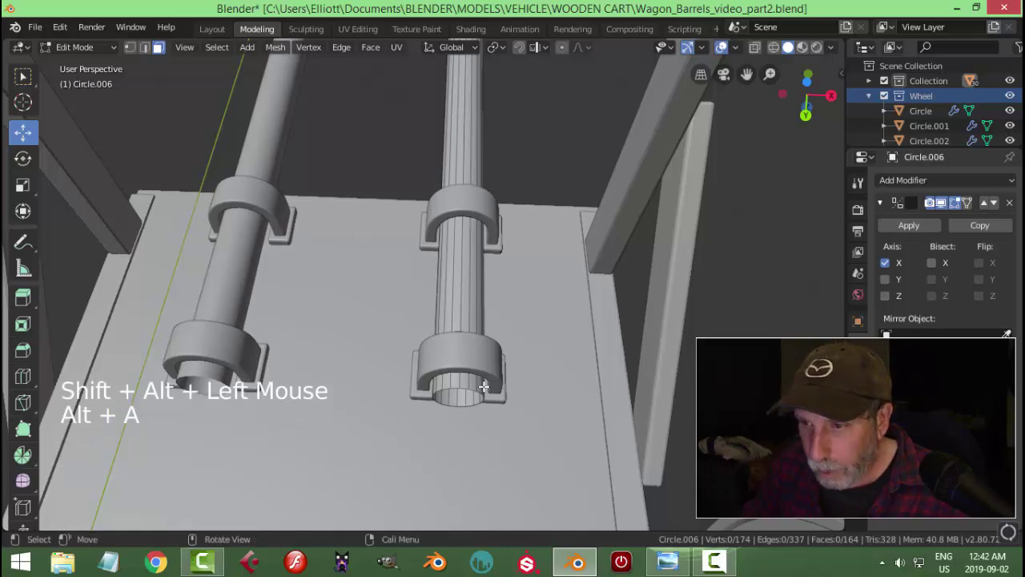
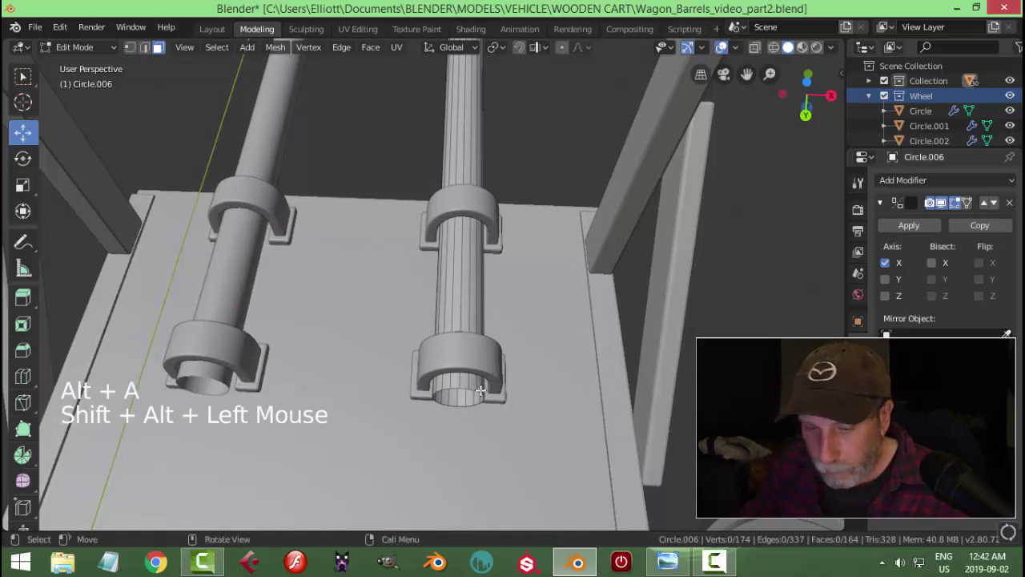
key(2)
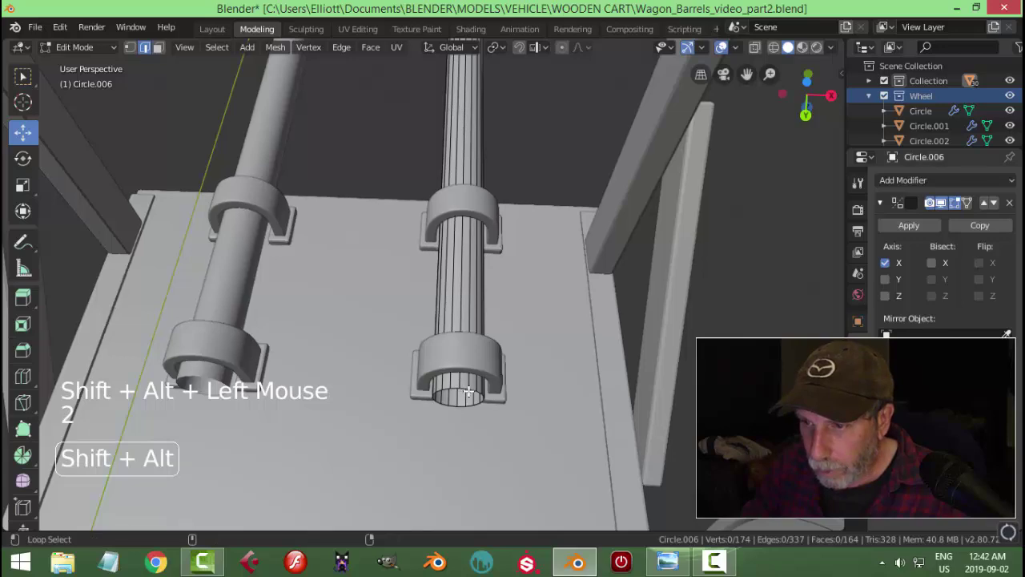
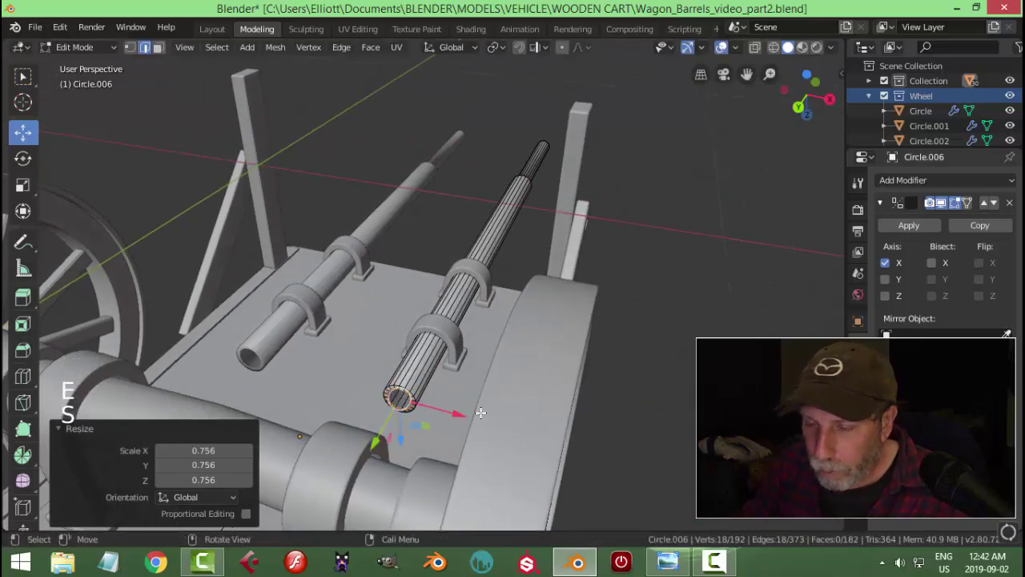
key(Tab)
key(alt+a)
Orbit the view around to inspect the whole cart
scroll(down, 3)
middle_click(451, 342)
middle_click(452, 399)
scroll(down, 3)
middle_click(372, 276)
middle_click(378, 285)
scroll(up, 3)
middle_click(264, 279)
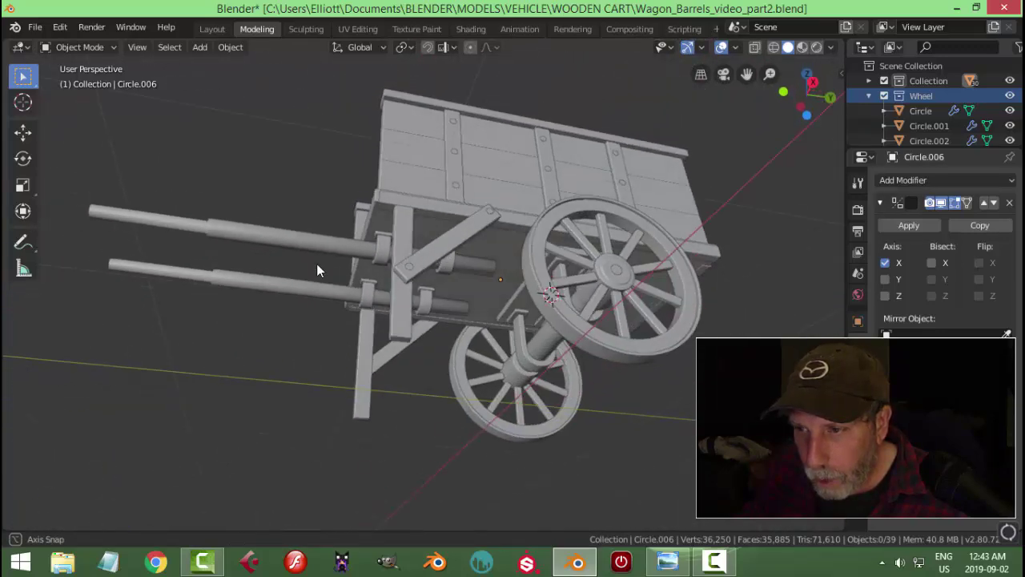
Select the rods under the cart and extend the upper rod's tip with a new loop
middle_click(501, 344)
scroll(up, 3)
click(573, 249)
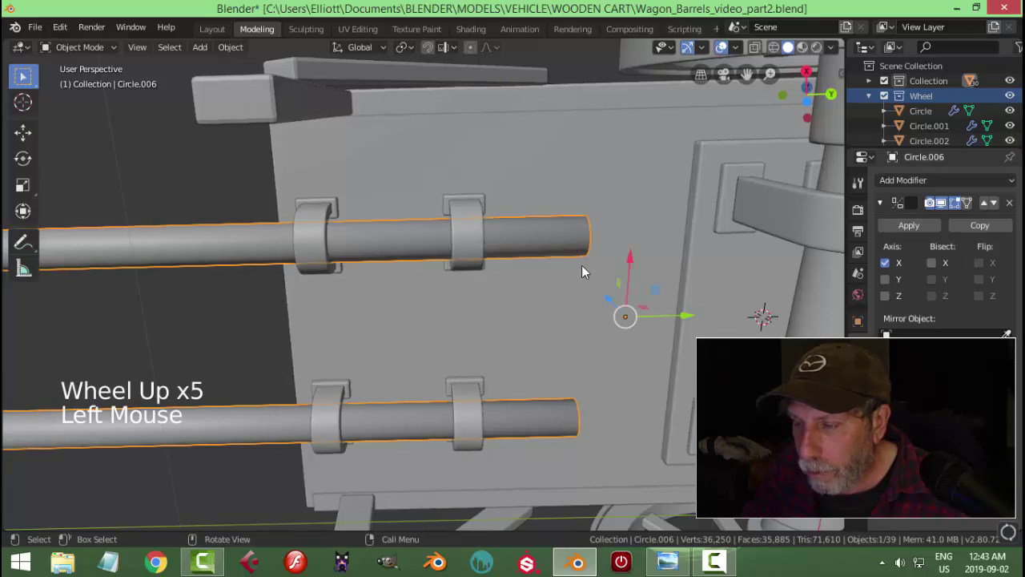
middle_click(542, 288)
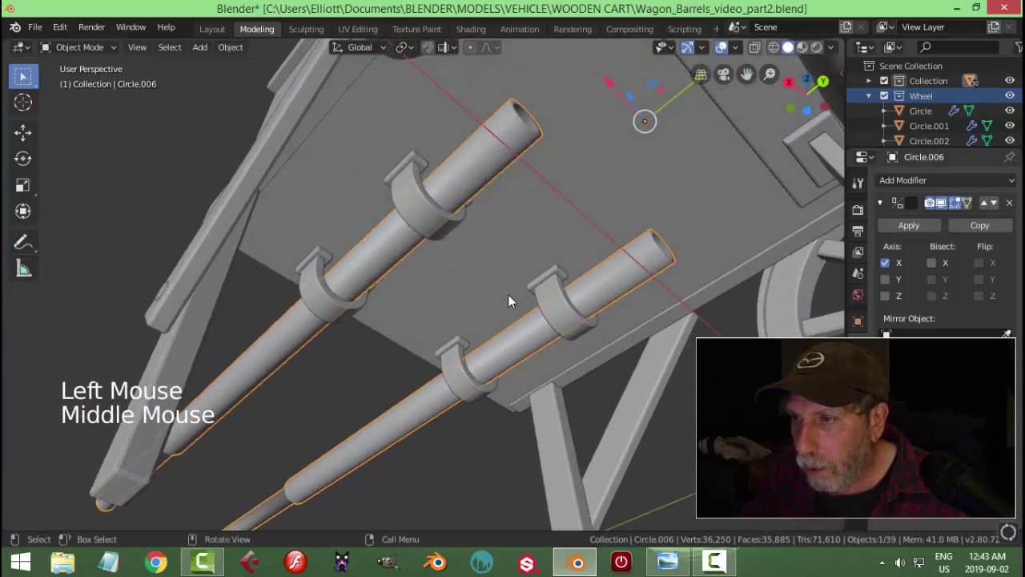
key(Tab)
key(ctrl+r)
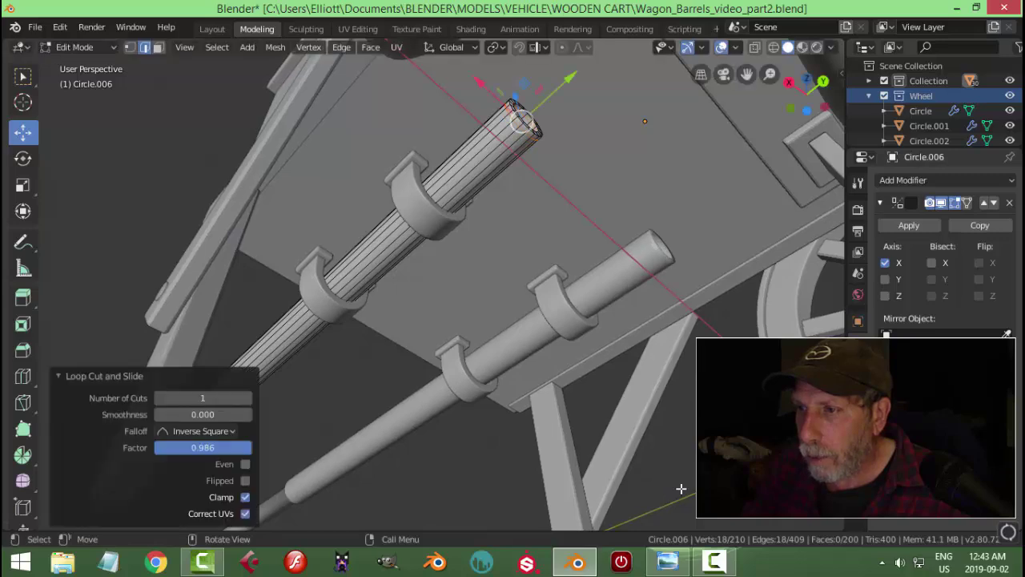
key(Tab)
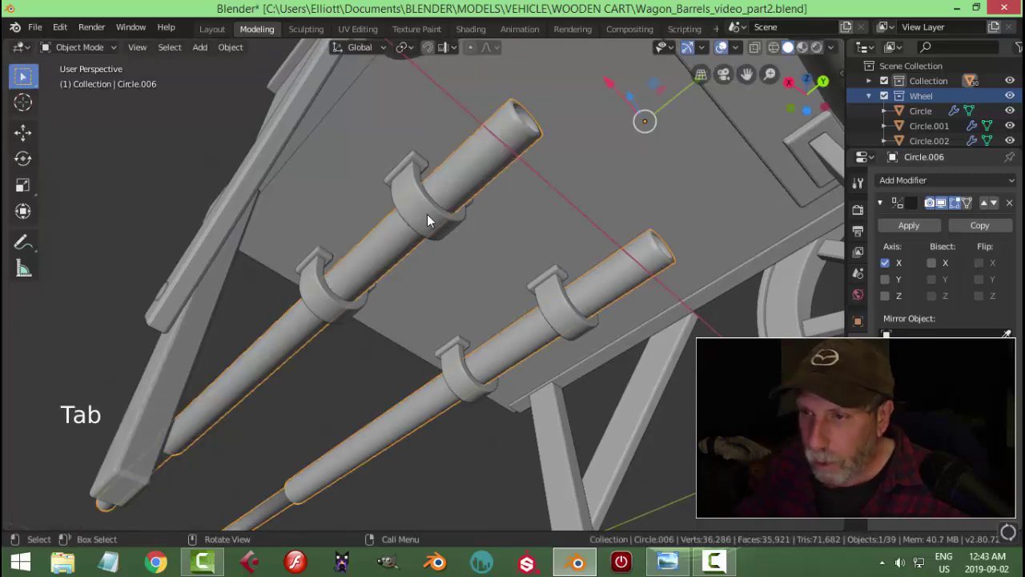
Shift the bracket tab Plane.019 about 23.7 cm along the shaft and inspect the cart
click(428, 166)
click(432, 221)
middle_click(513, 284)
click(409, 192)
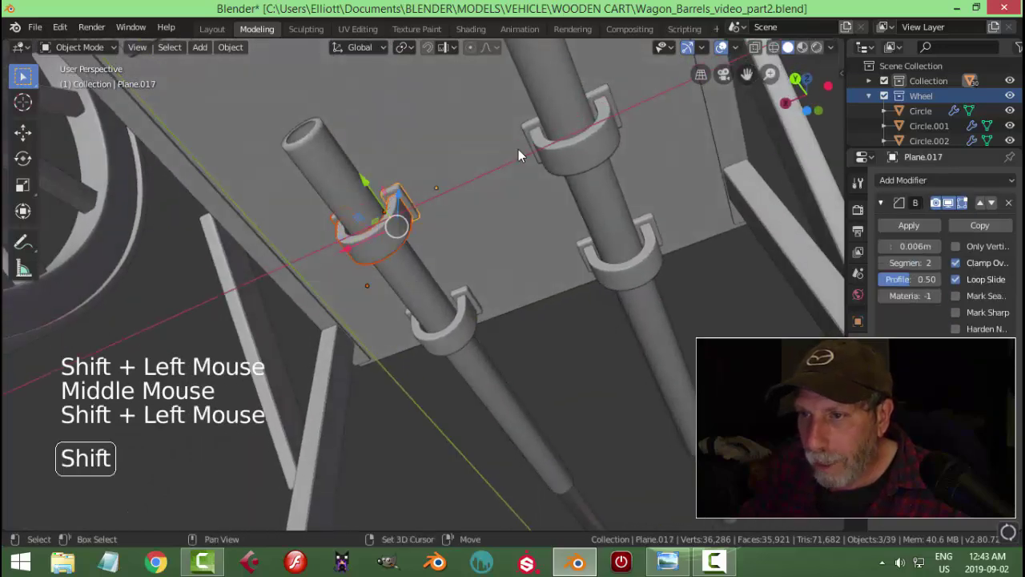
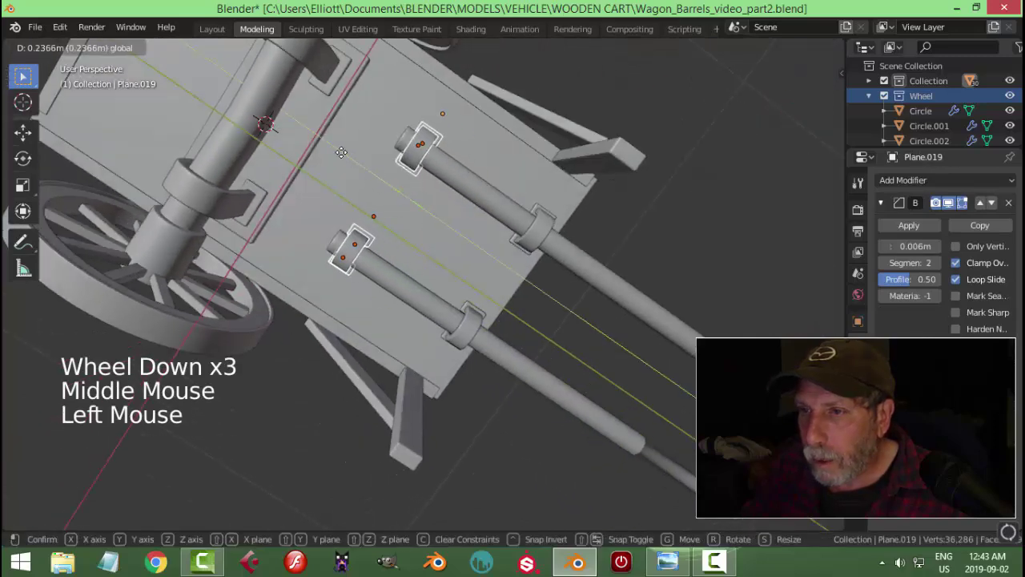
key(alt+a)
scroll(down, 3)
middle_click(516, 256)
middle_click(539, 280)
middle_click(356, 258)
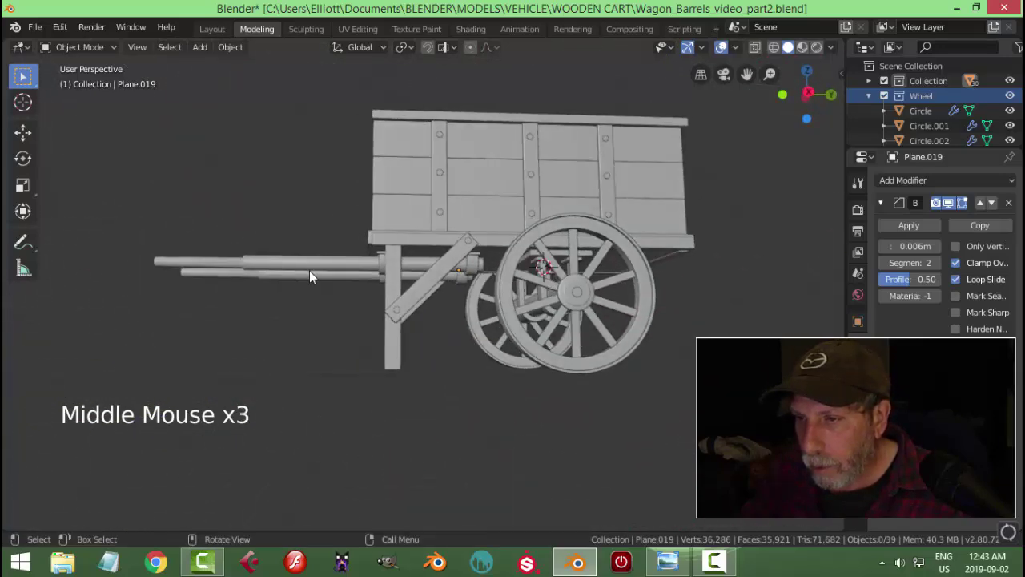
middle_click(464, 300)
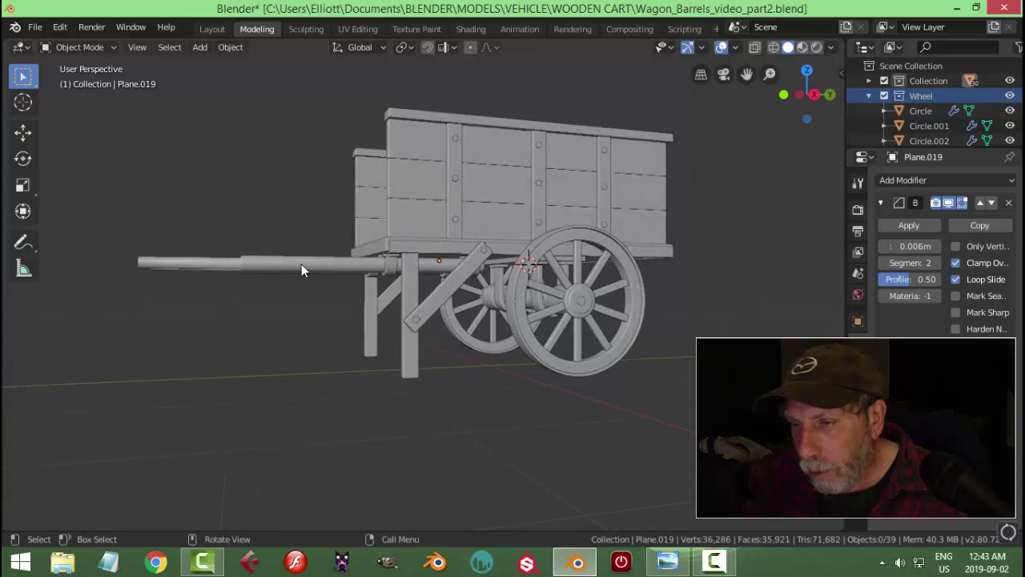
middle_click(485, 338)
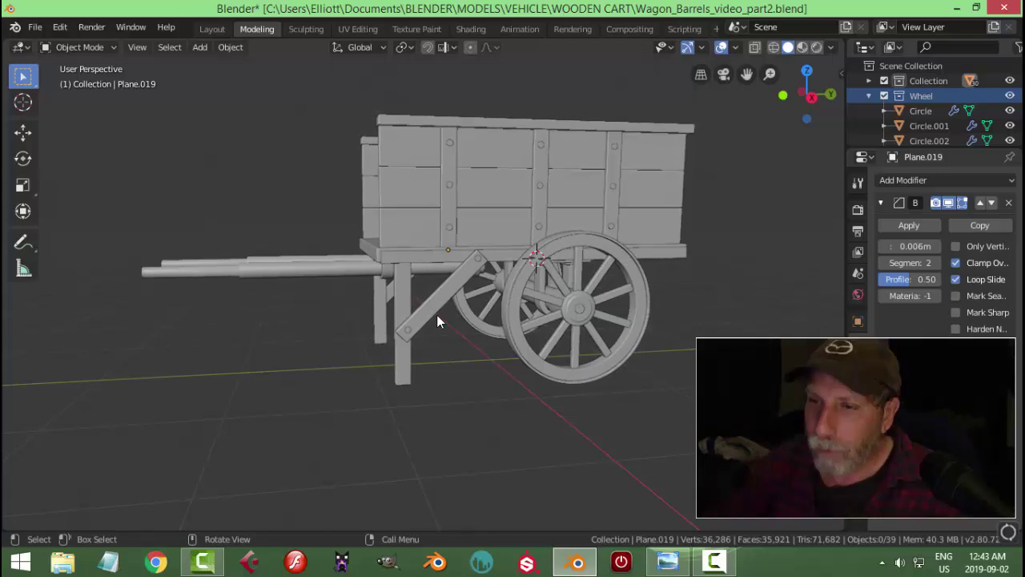
middle_click(201, 280)
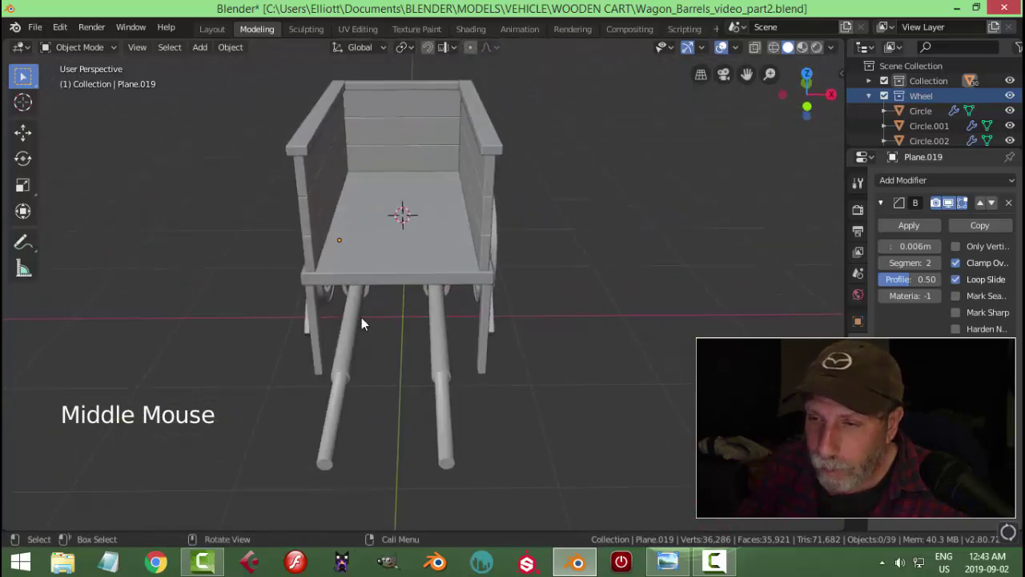
middle_click(458, 359)
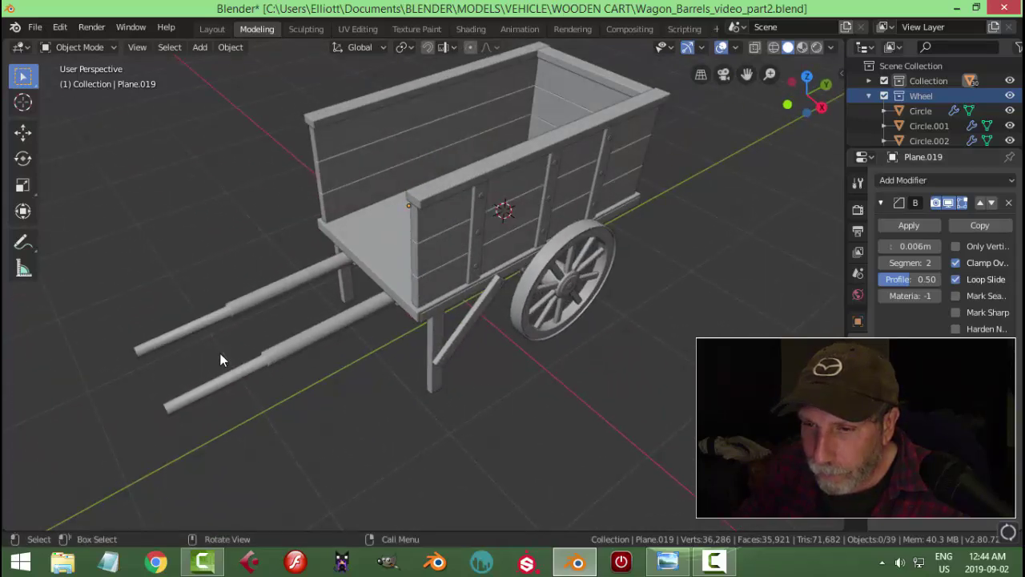
scroll(down, 3)
middle_click(358, 379)
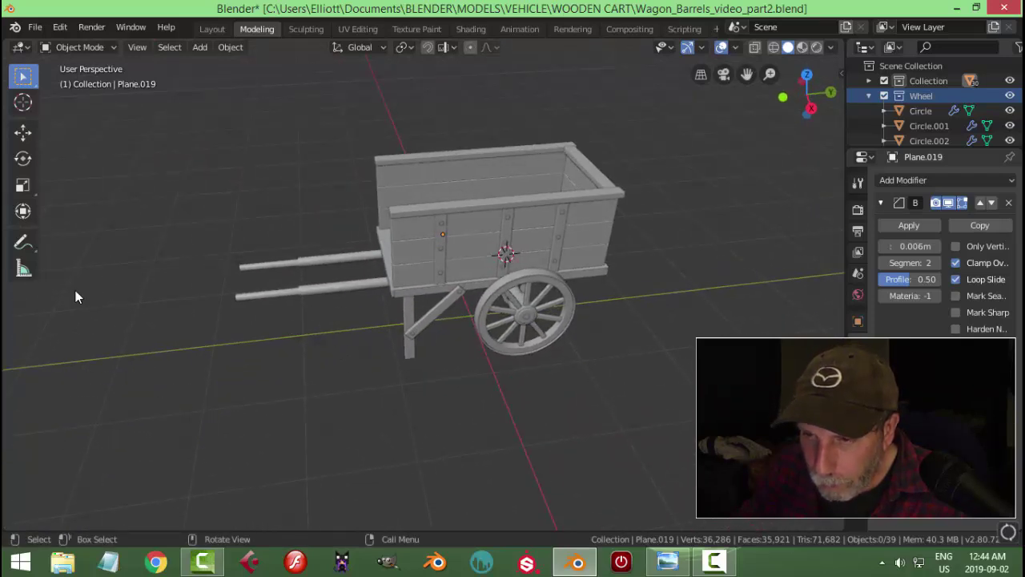
middle_click(505, 341)
scroll(up, 3)
scroll(up, 3)
scroll(down, 3)
middle_click(496, 311)
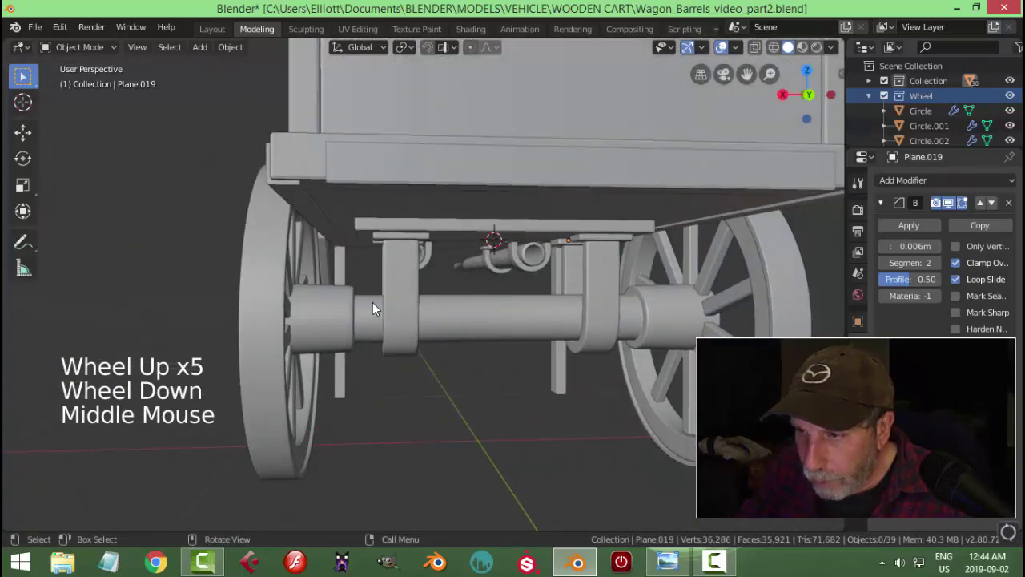
middle_click(482, 275)
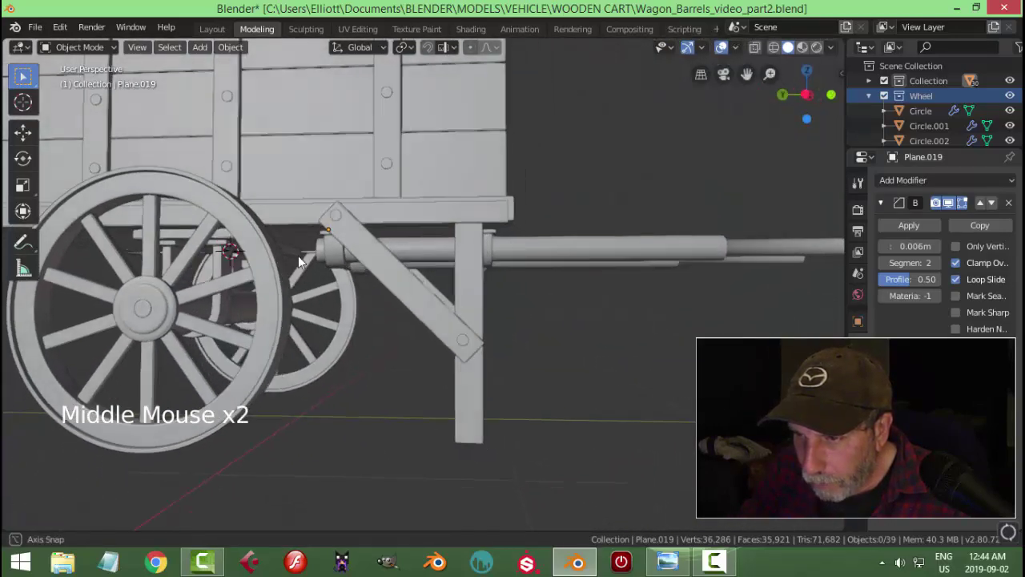
scroll(up, 3)
middle_click(441, 327)
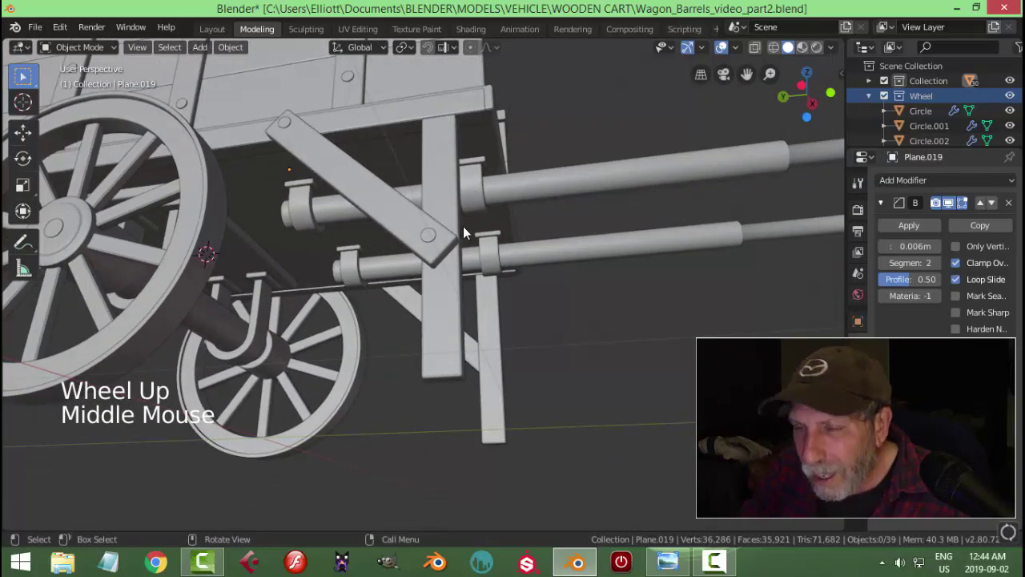
middle_click(436, 224)
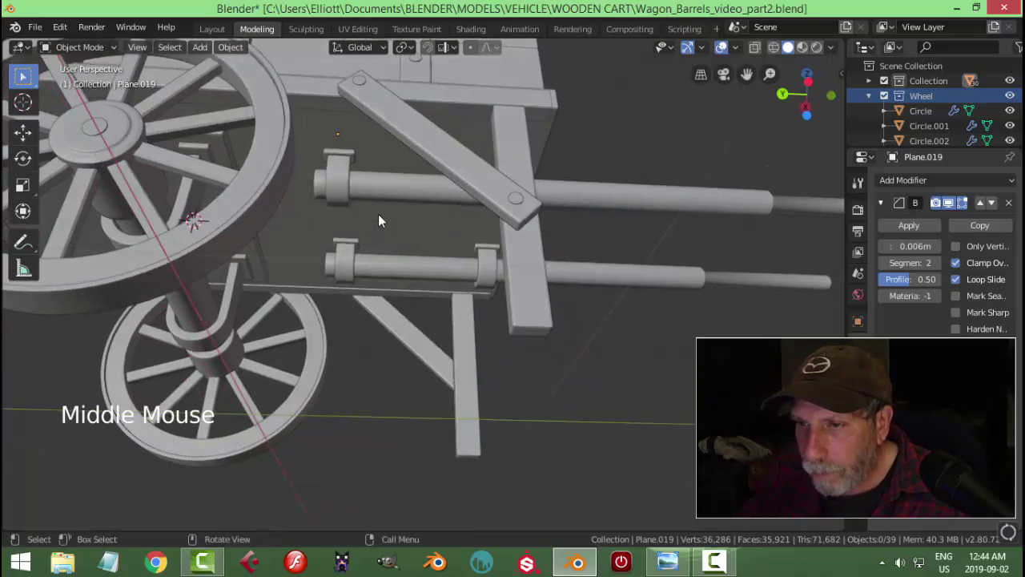
scroll(up, 3)
Isolate the hooked bracket in local view and fatten the rod's extruded end ring with Alt+S
middle_click(338, 206)
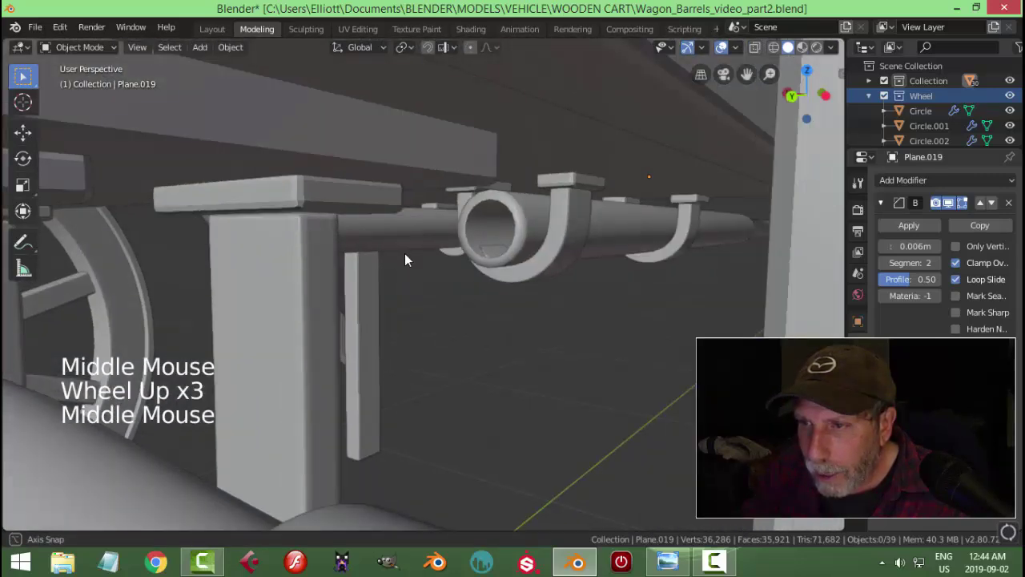
click(581, 220)
click(603, 212)
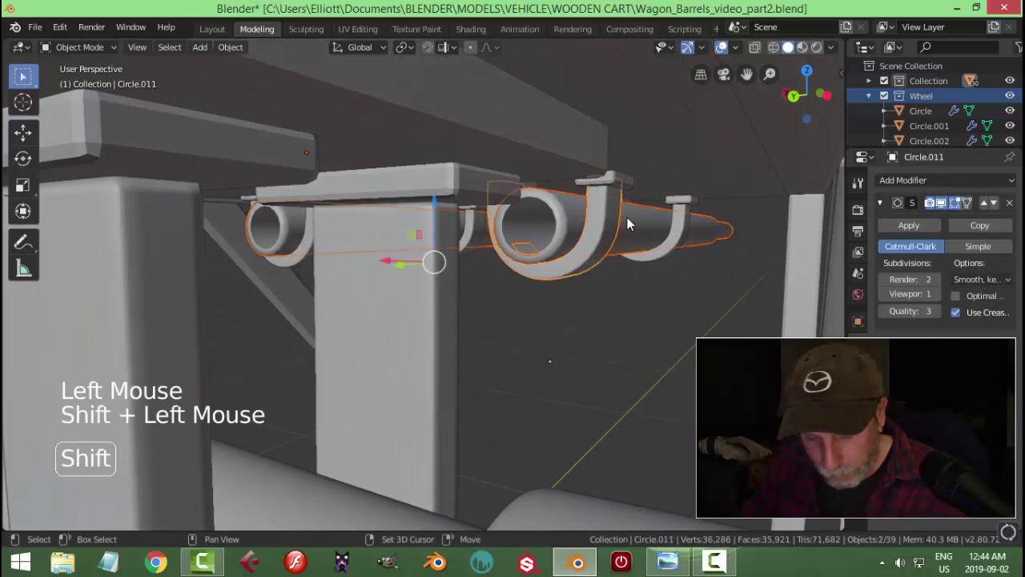
key(shift+h)
middle_click(615, 268)
key(Tab)
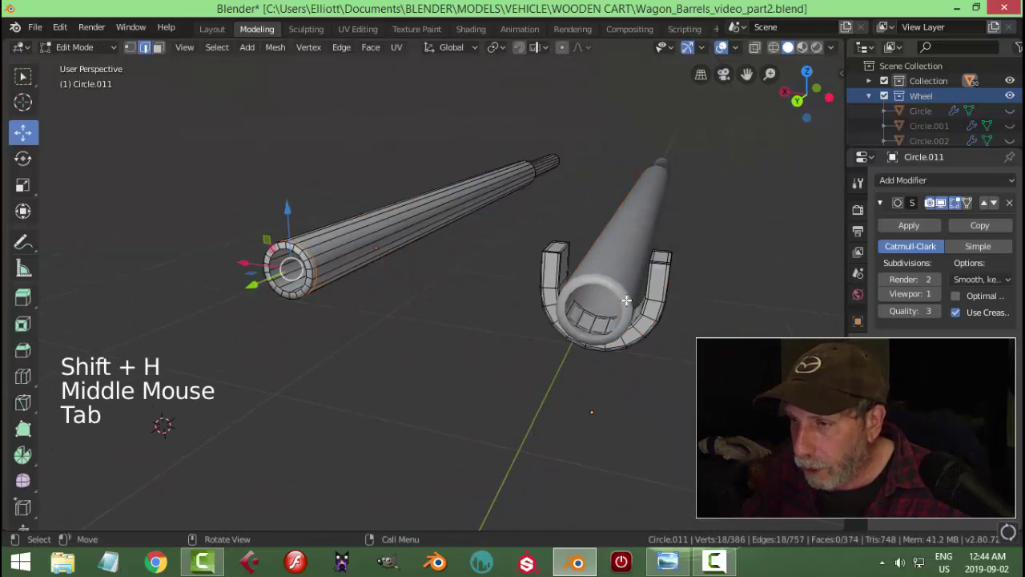
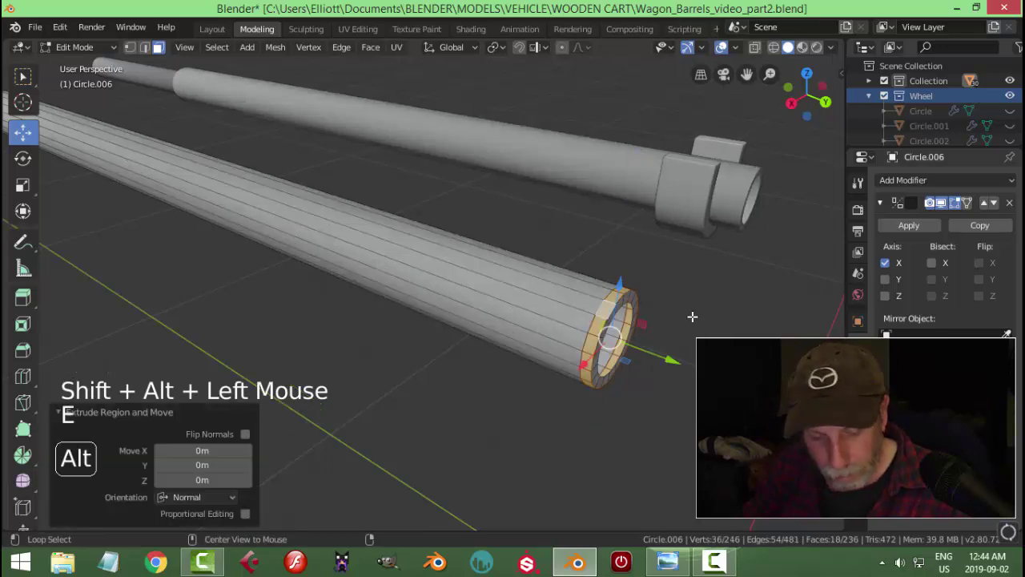
key(alt+s)
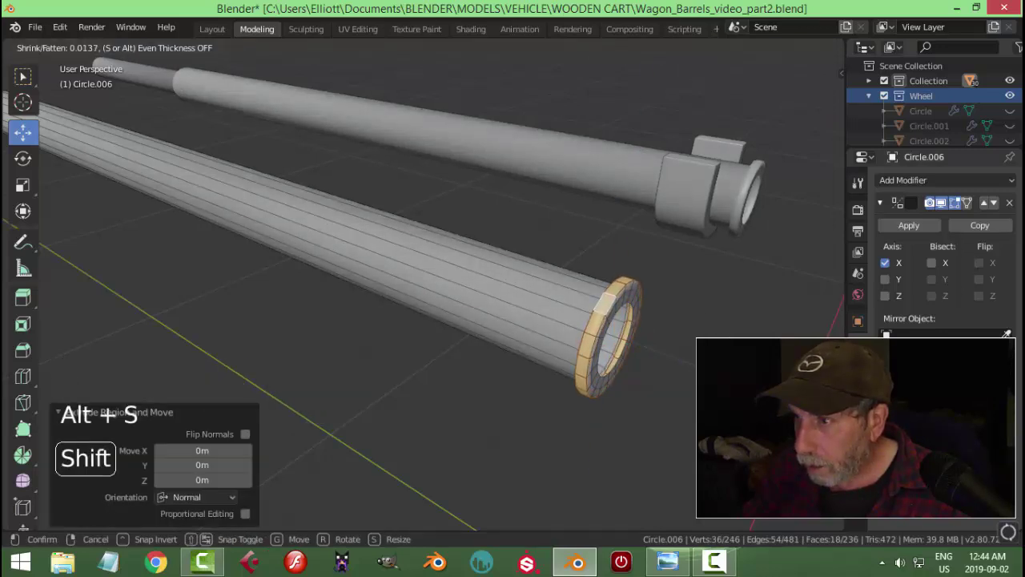
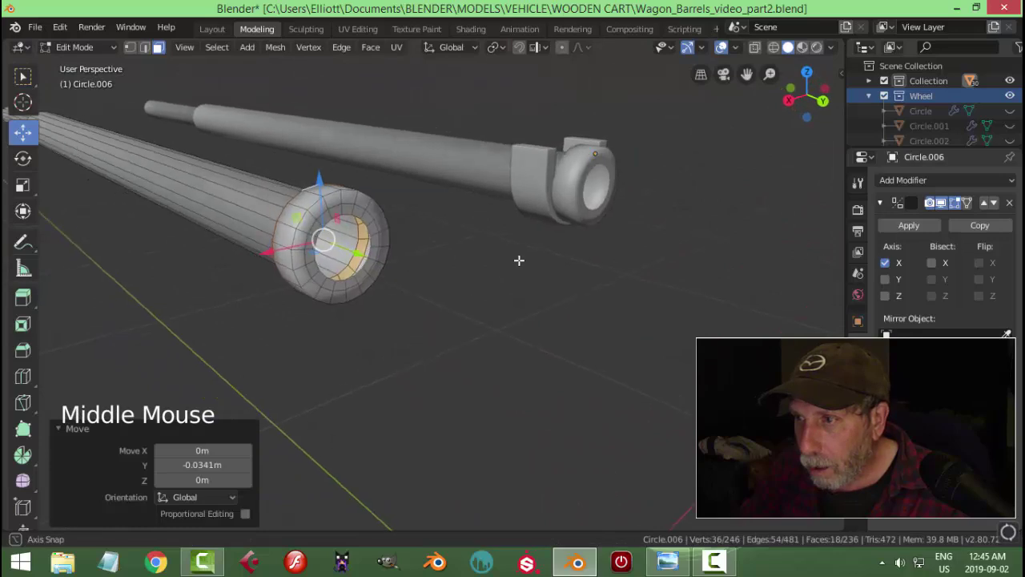
Push the rod's end collar outward and bevel its rim edges into a rounded lip
key(alt+a)
middle_click(591, 271)
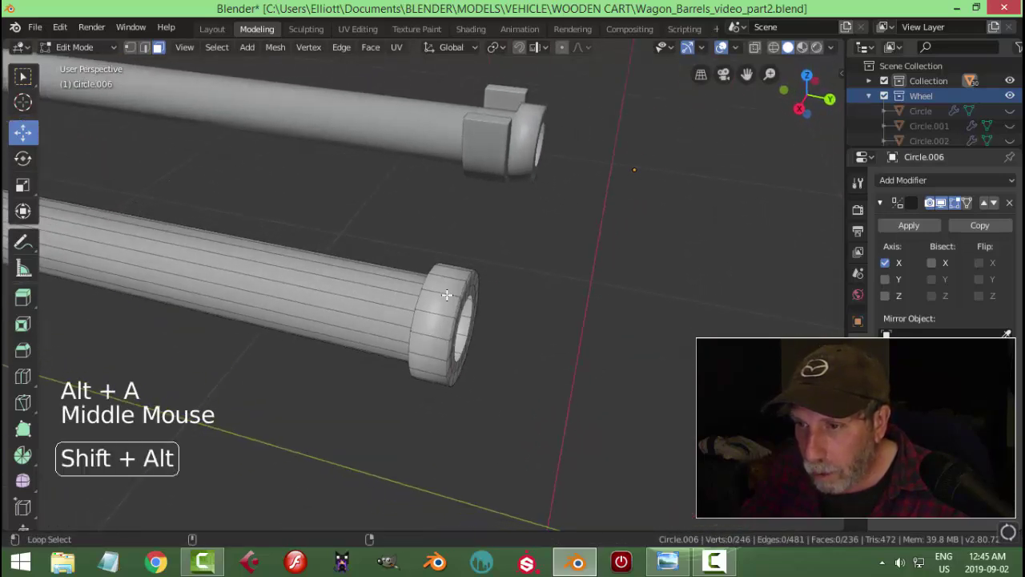
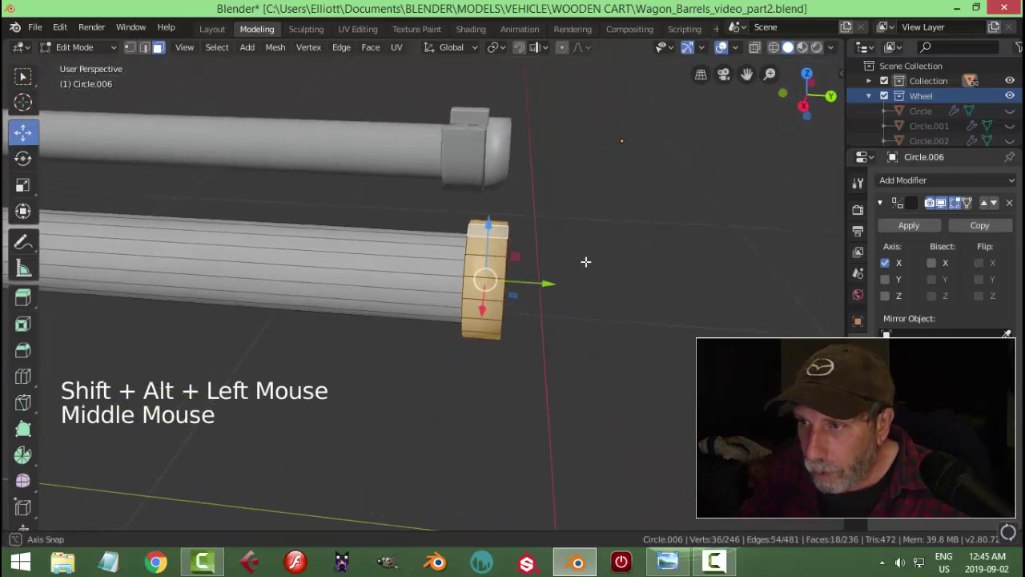
key(alt+s)
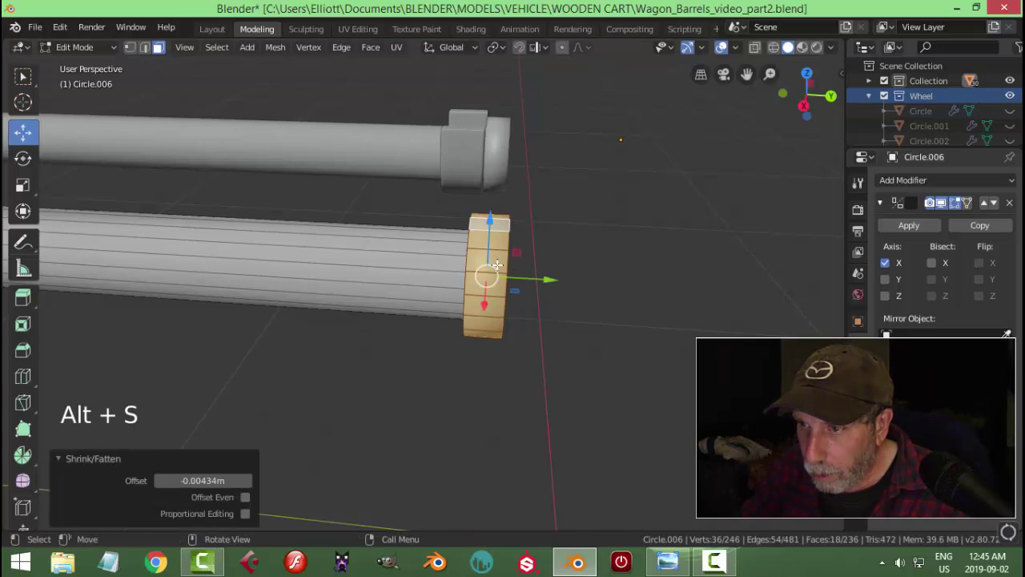
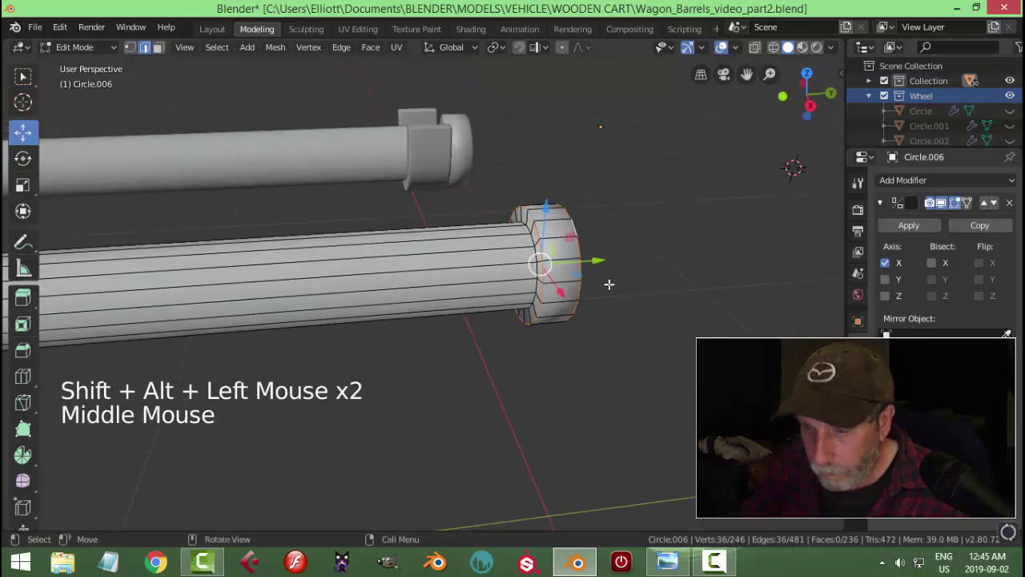
key(ctrl+b)
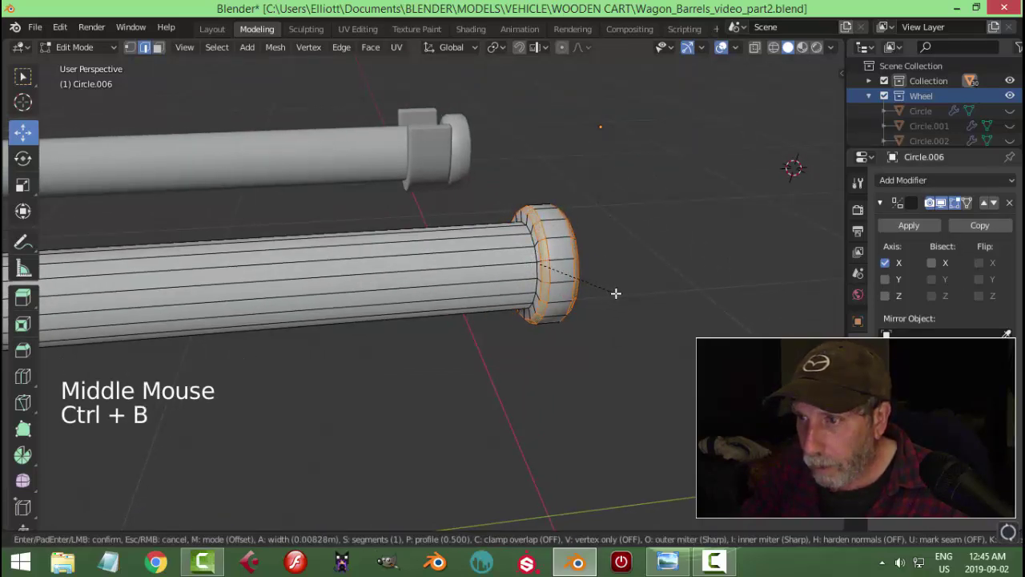
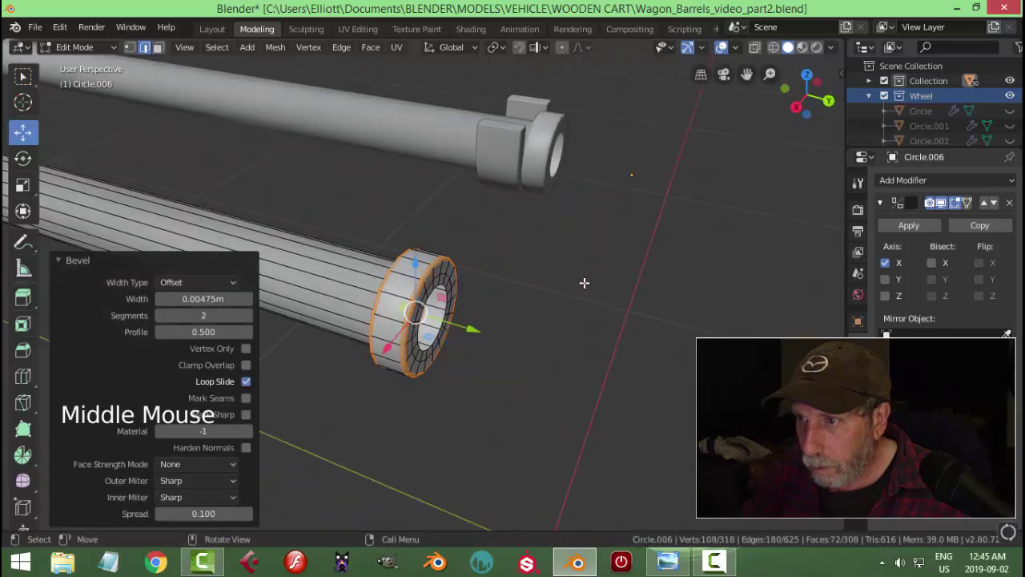
key(Tab)
key(alt+a)
Inspect the rod ends, then add and slide an edge loop near the tip
scroll(down, 3)
middle_click(548, 299)
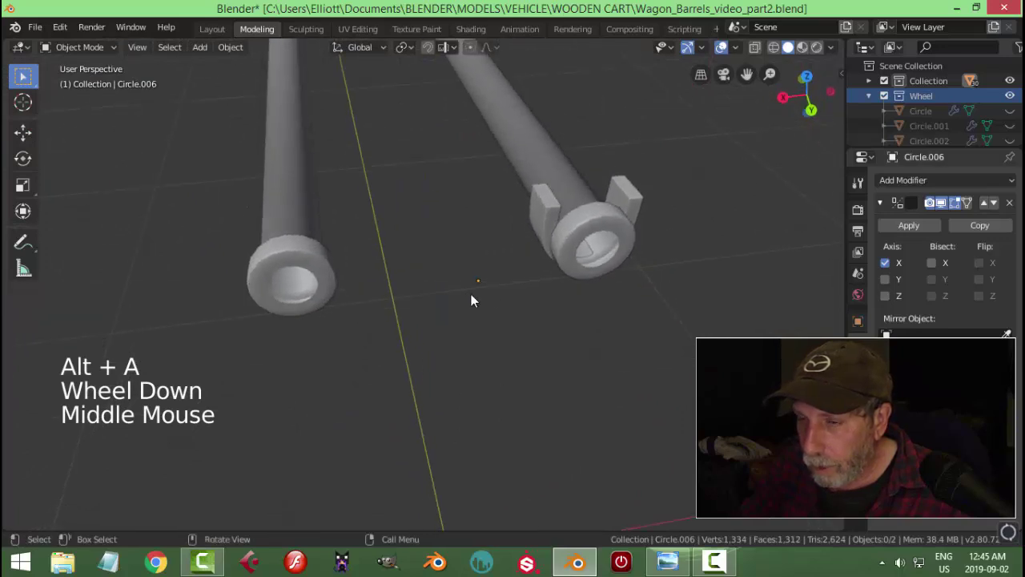
scroll(down, 3)
middle_click(516, 302)
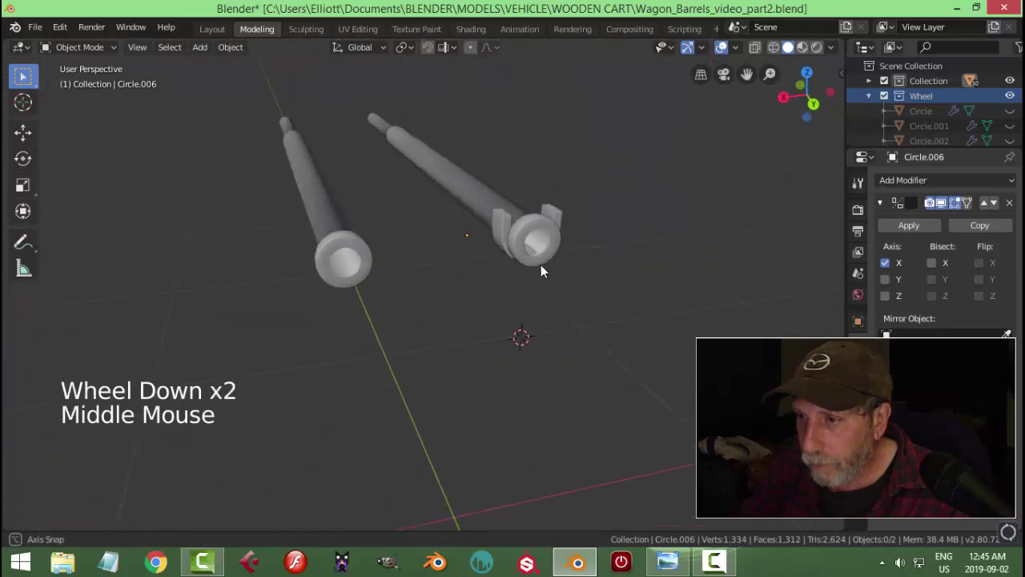
scroll(down, 3)
middle_click(508, 293)
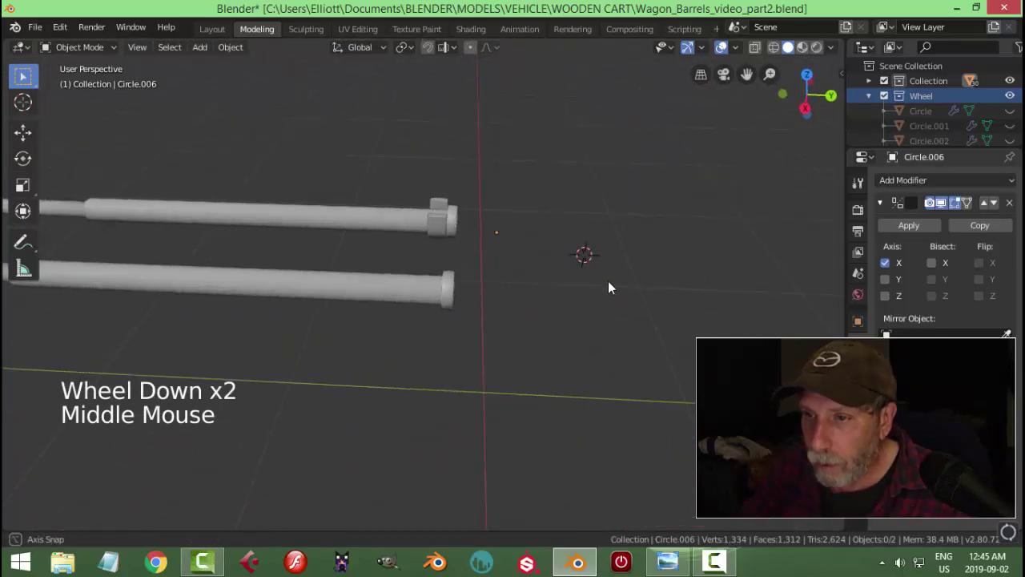
scroll(up, 3)
key(Tab)
scroll(up, 3)
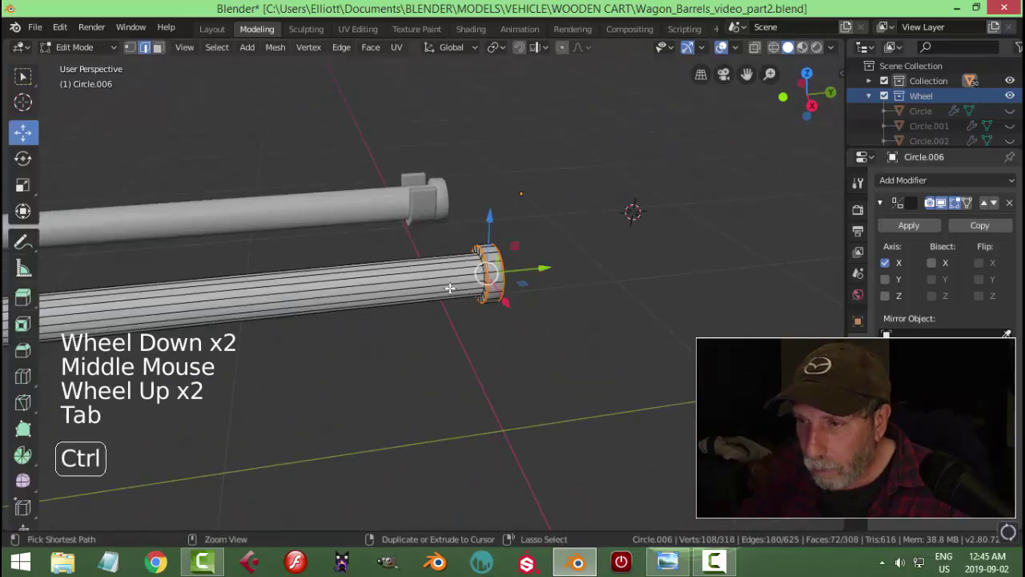
key(ctrl+r)
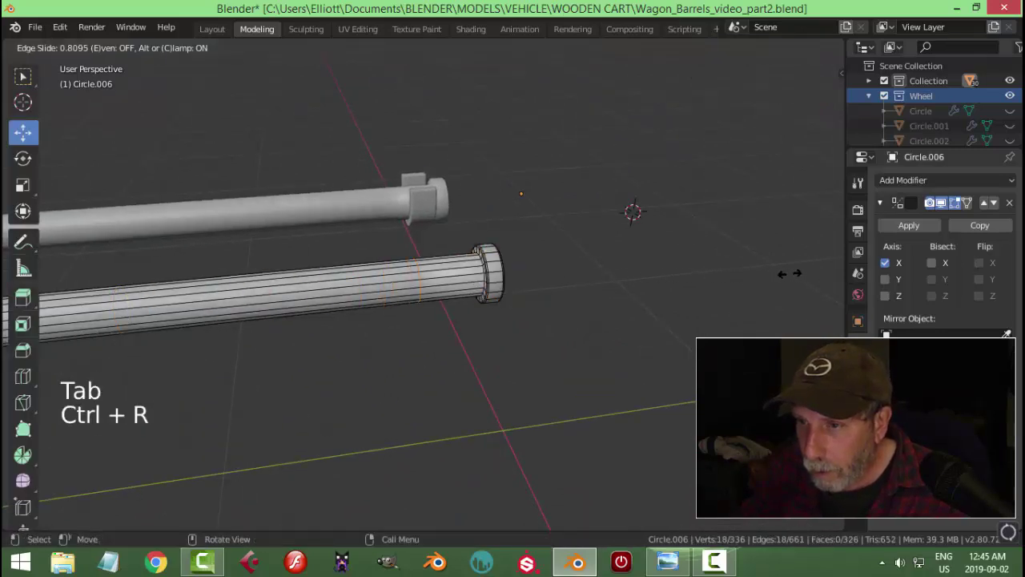
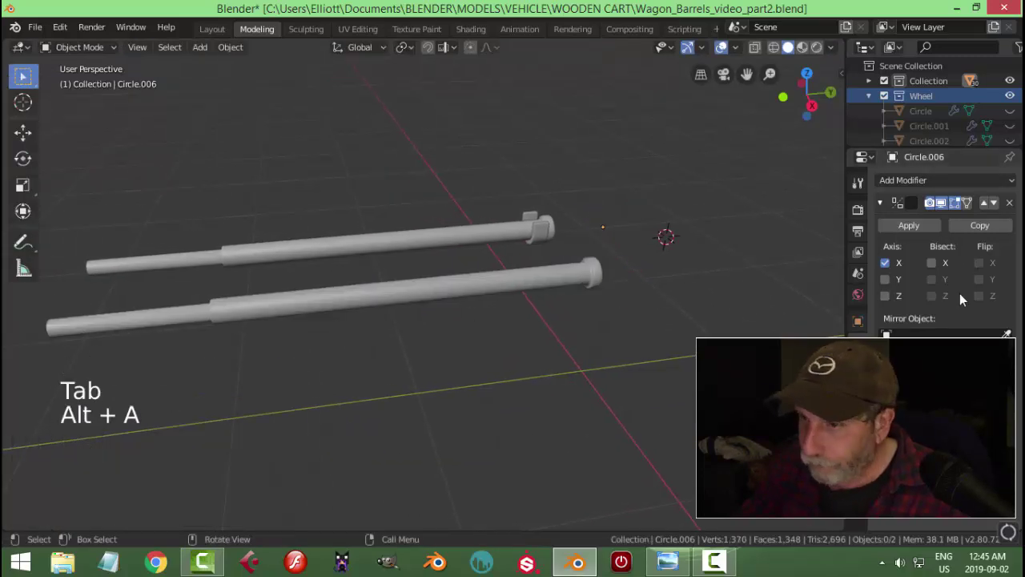
Give the second rod a Subdivision Surface modifier after collapsing its mirror settings
click(545, 282)
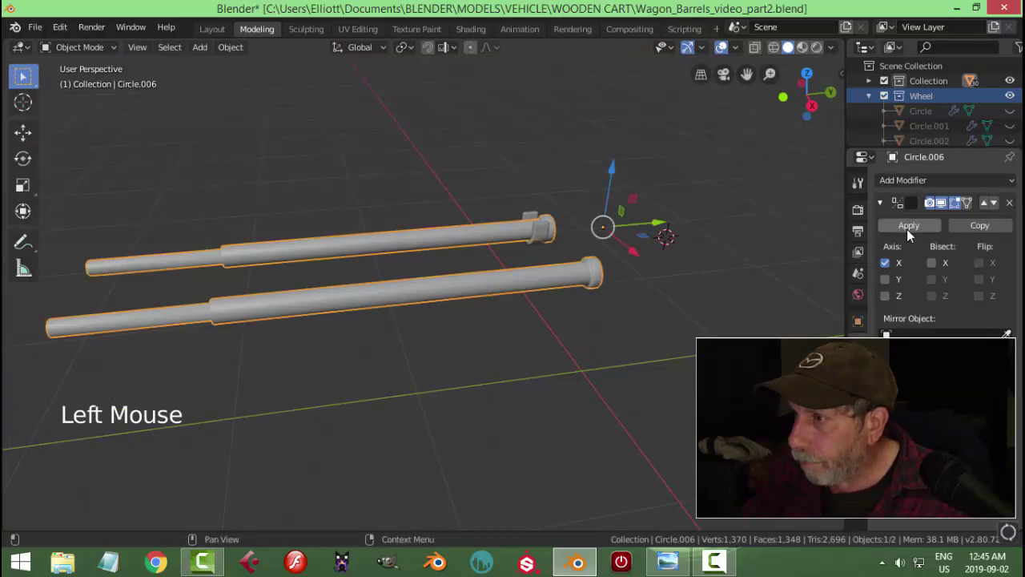
click(885, 208)
click(926, 182)
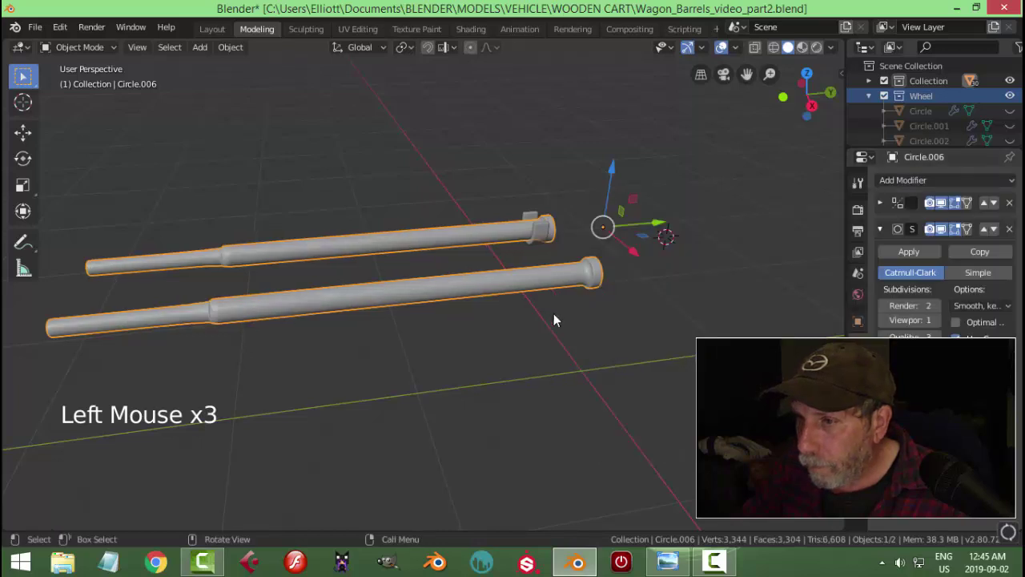
scroll(up, 3)
middle_click(620, 315)
key(Tab)
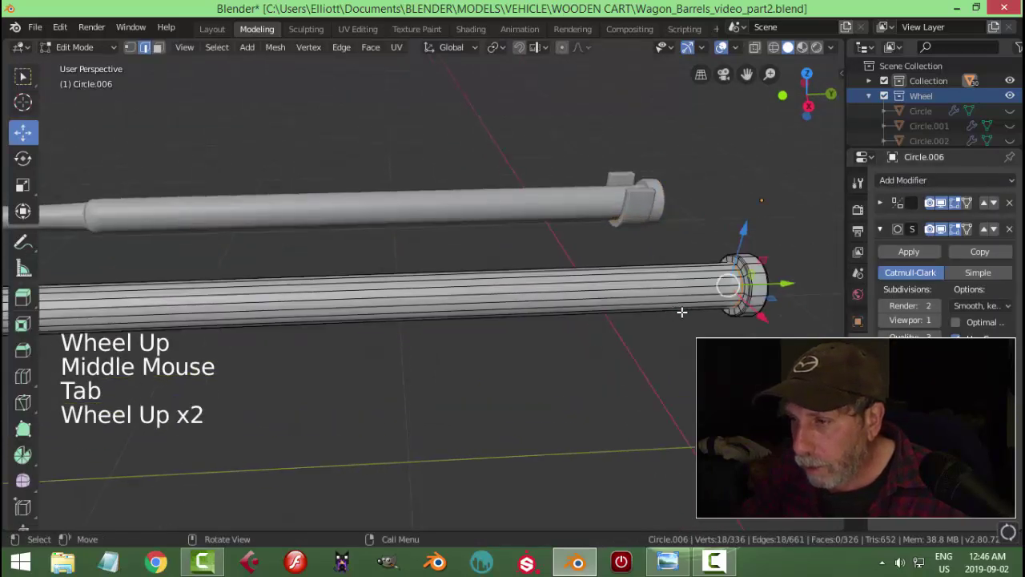
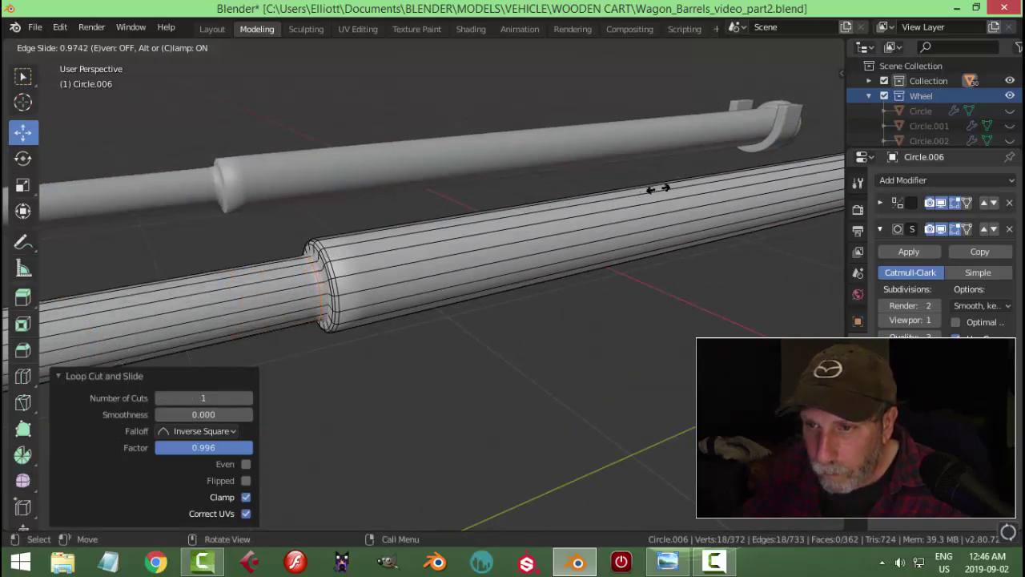
Insert edge loops near each end of the rod and slide them toward the tips to keep them crisp
scroll(up, 3)
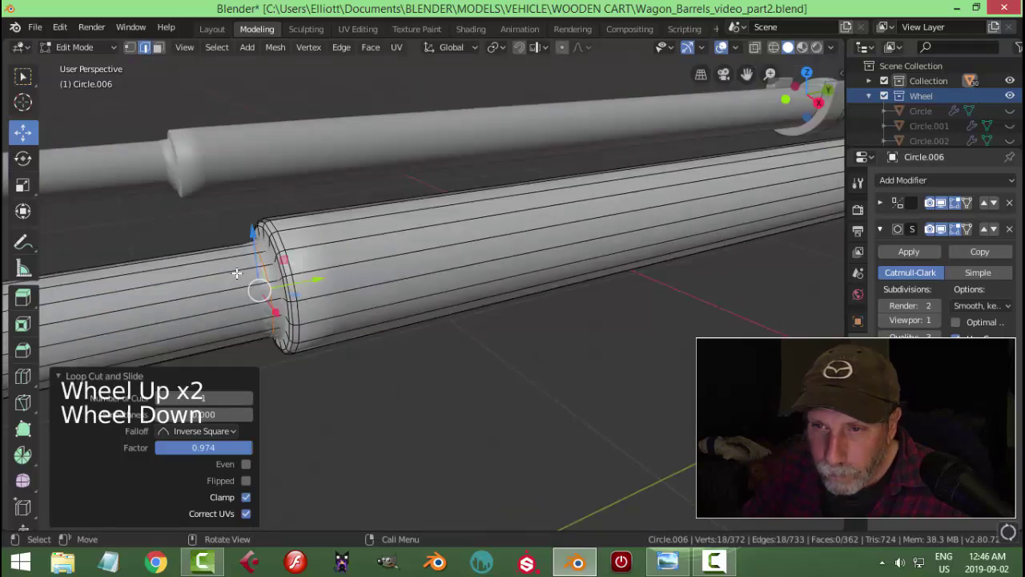
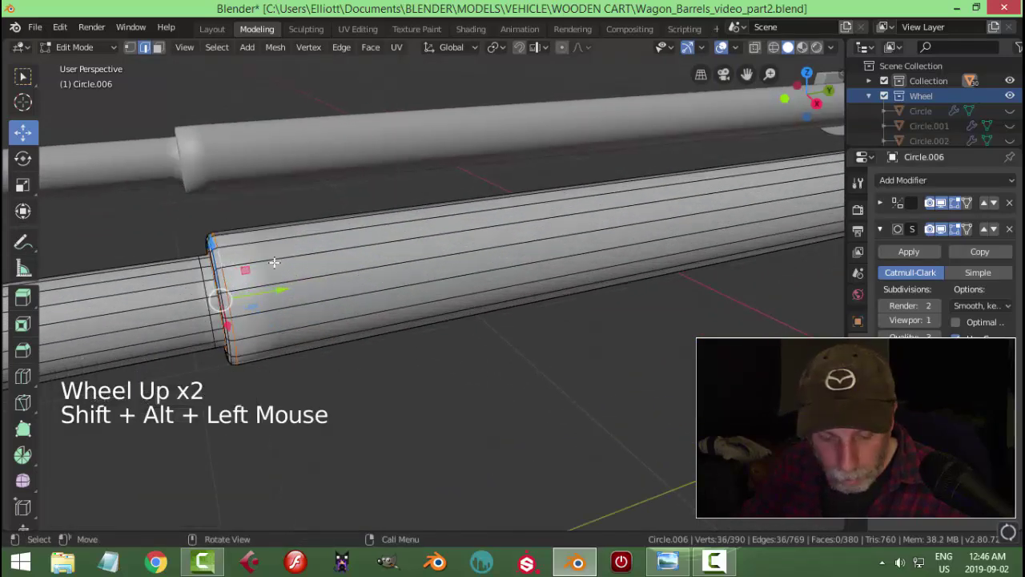
key(alt+a)
key(ctrl+r)
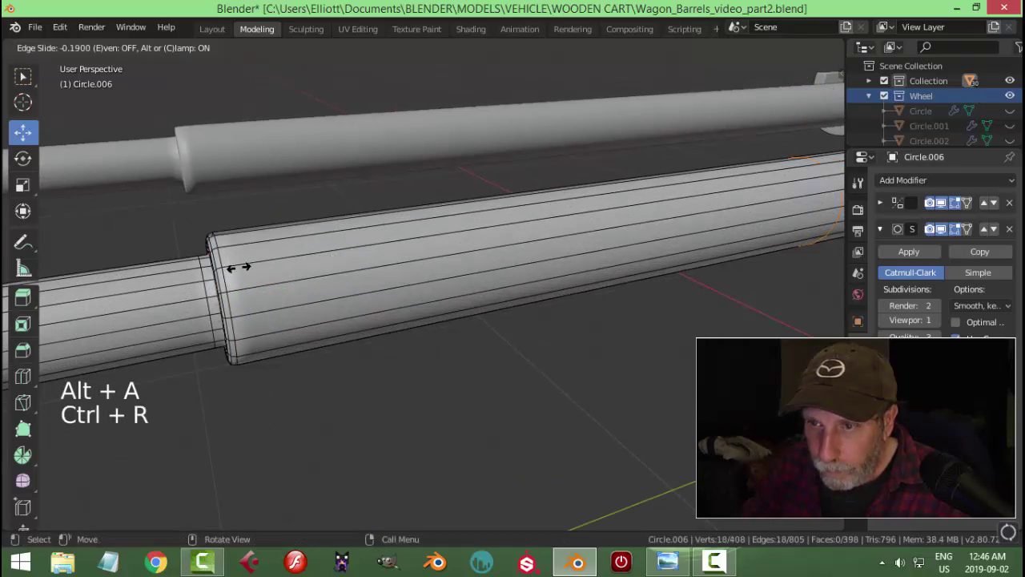
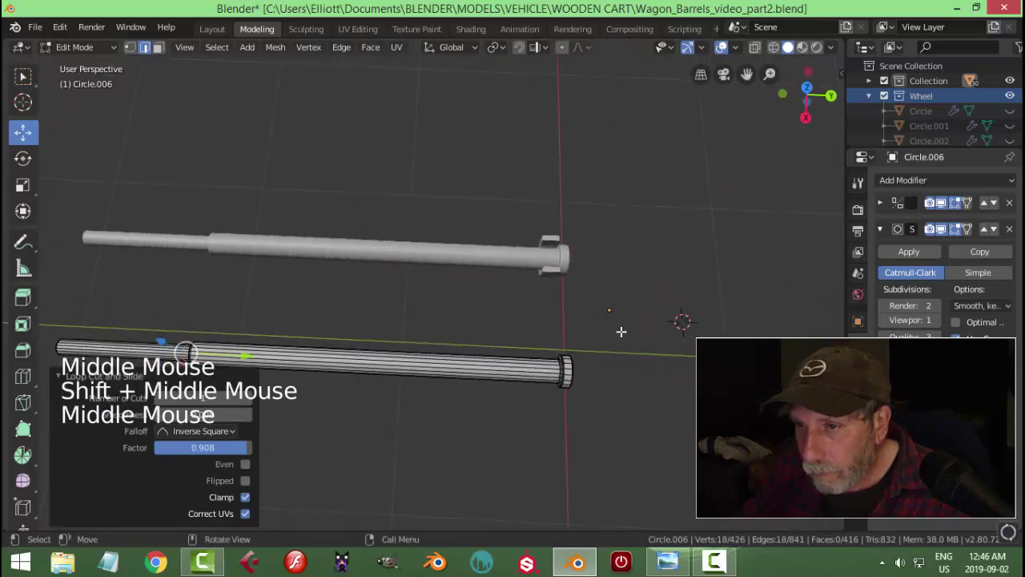
key(ctrl+r)
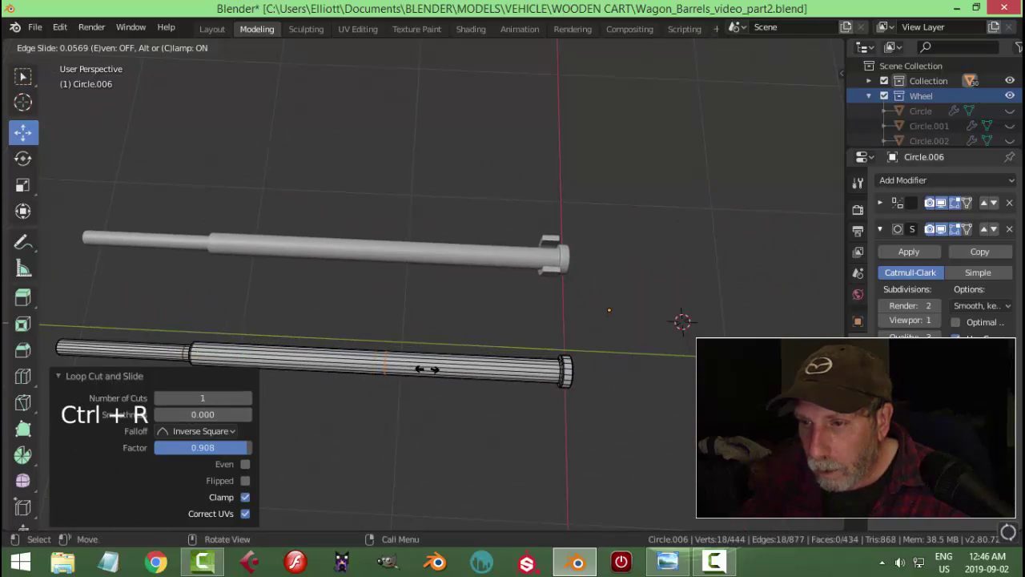
key(alt+a)
key(Tab)
scroll(down, 3)
key(alt+a)
Unhide the rest of the scene and orbit out to see the full cart in object mode
scroll(down, 3)
middle_click(649, 328)
key(alt+h)
key(alt+a)
middle_click(621, 317)
scroll(up, 3)
middle_click(467, 287)
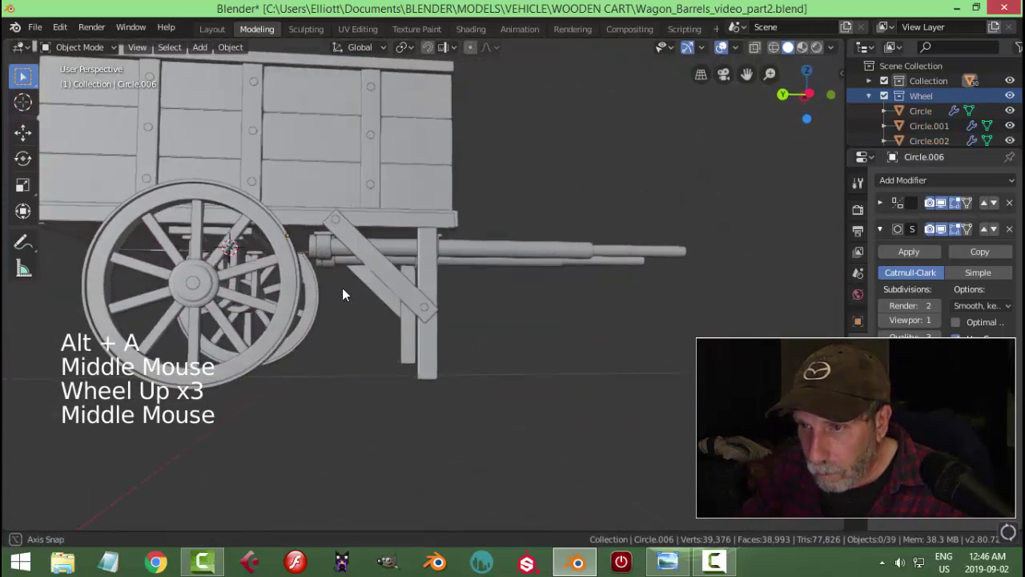
Nudge the long shaft into place beneath the front of the cart bed
scroll(up, 3)
middle_click(541, 313)
click(334, 246)
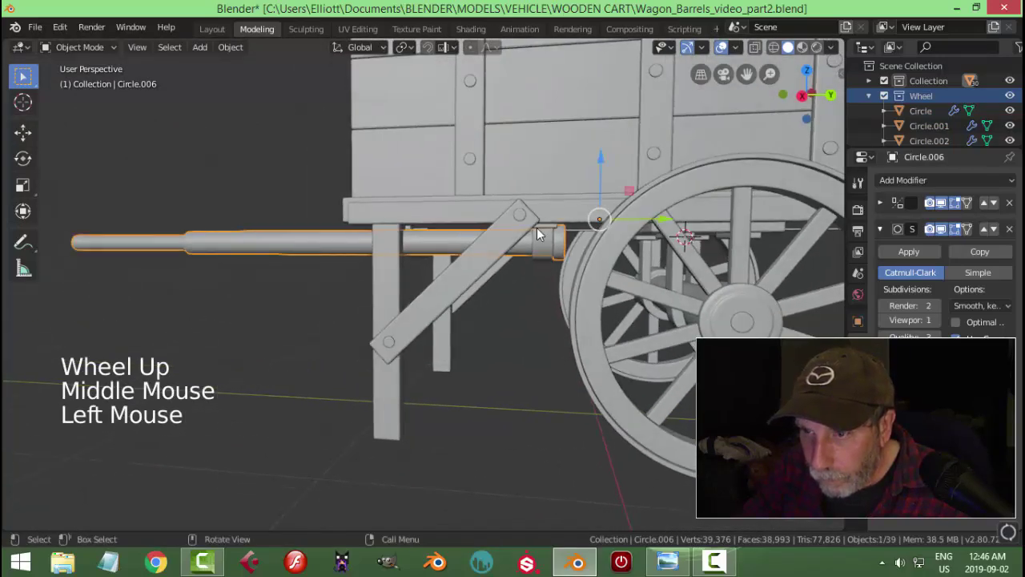
click(667, 225)
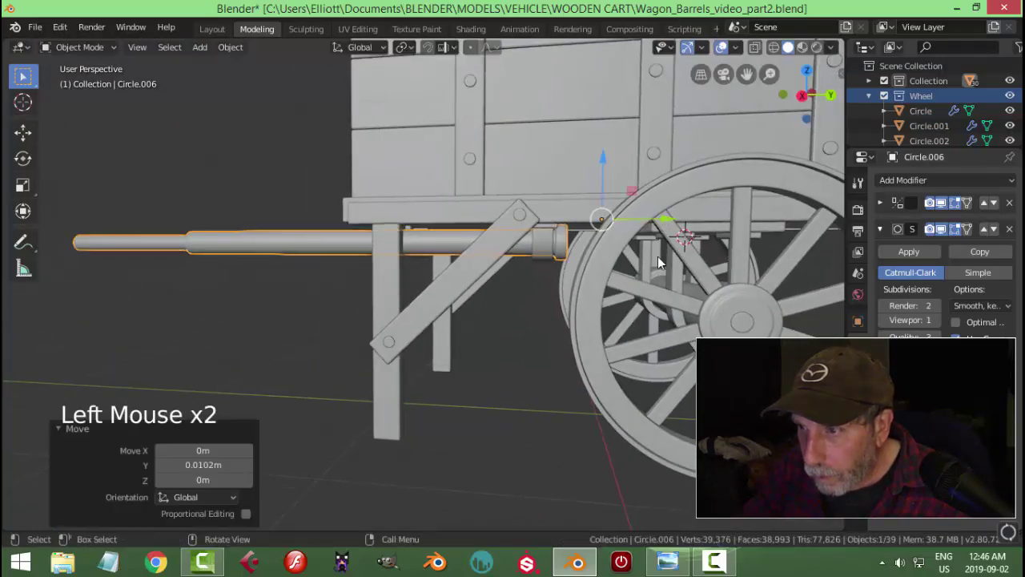
key(alt+a)
middle_click(648, 270)
scroll(up, 3)
middle_click(525, 280)
click(489, 238)
scroll(down, 3)
click(513, 170)
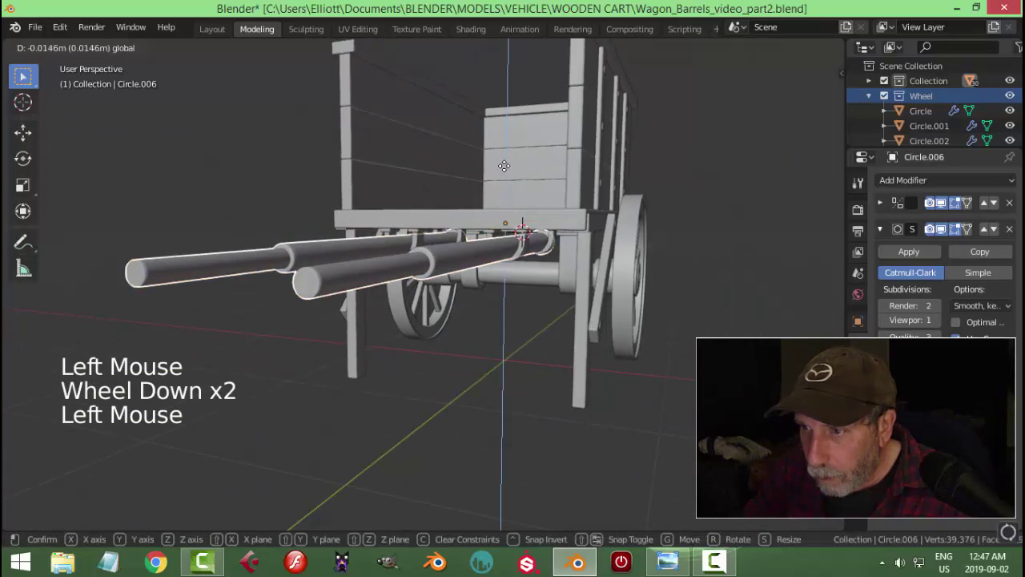
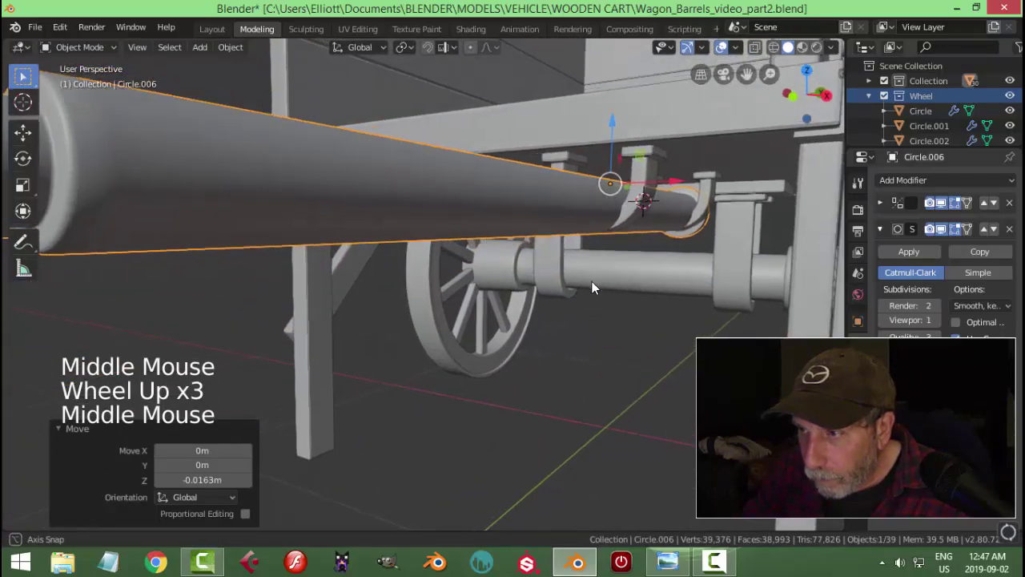
Select all four U-shaped brackets and move them closer to the shafts
click(649, 194)
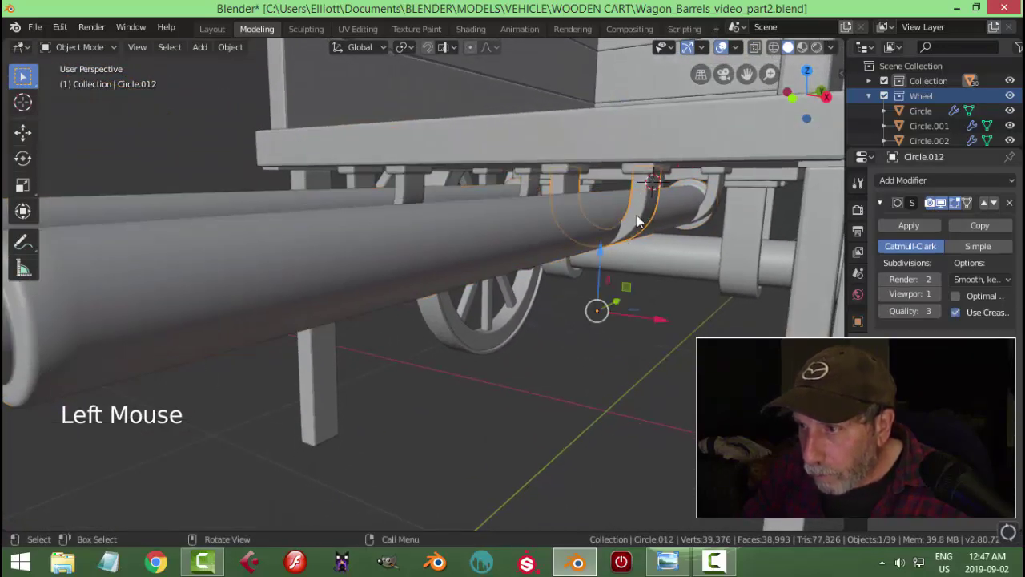
click(418, 186)
click(720, 196)
middle_click(701, 271)
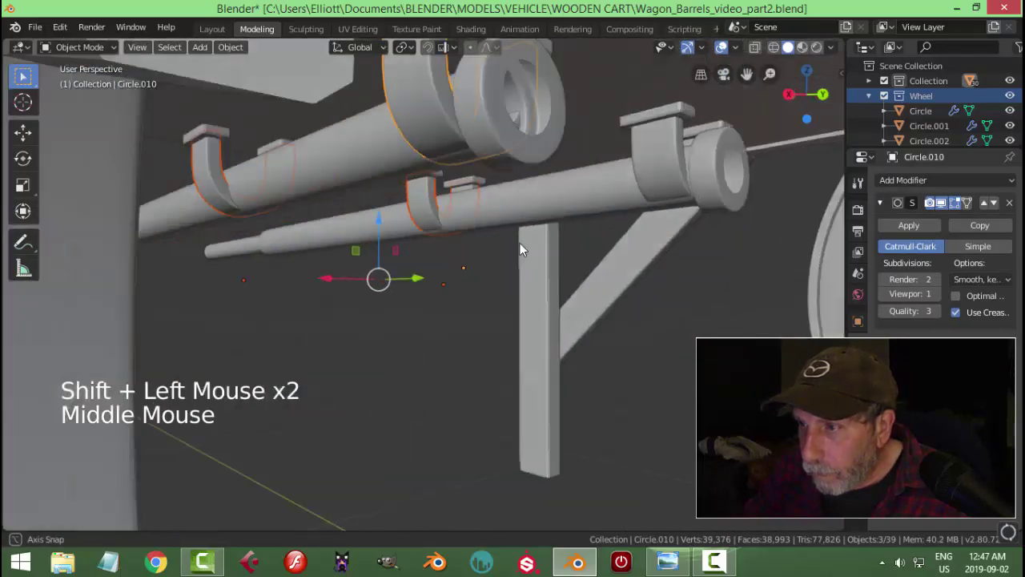
middle_click(666, 275)
click(678, 204)
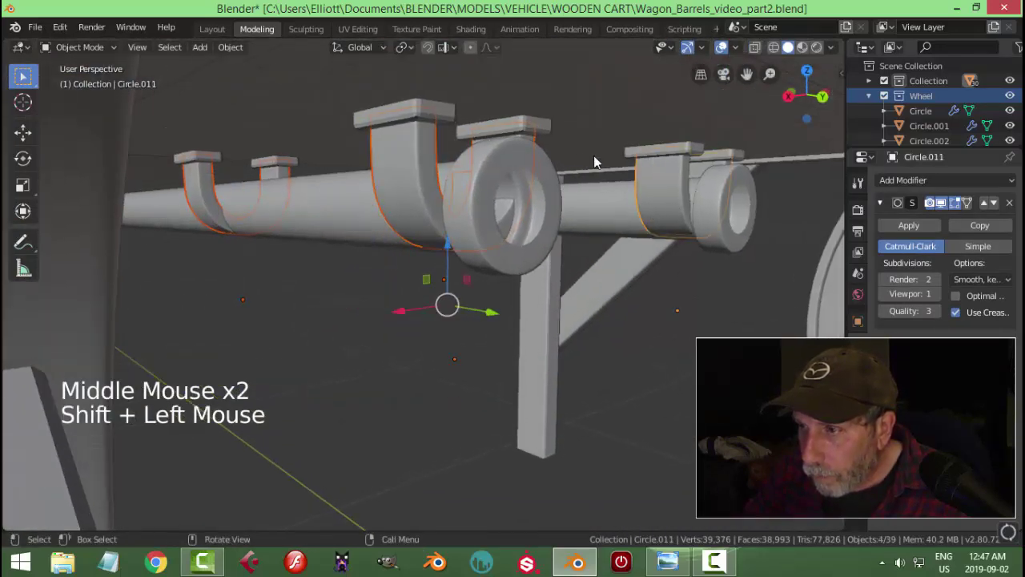
click(450, 247)
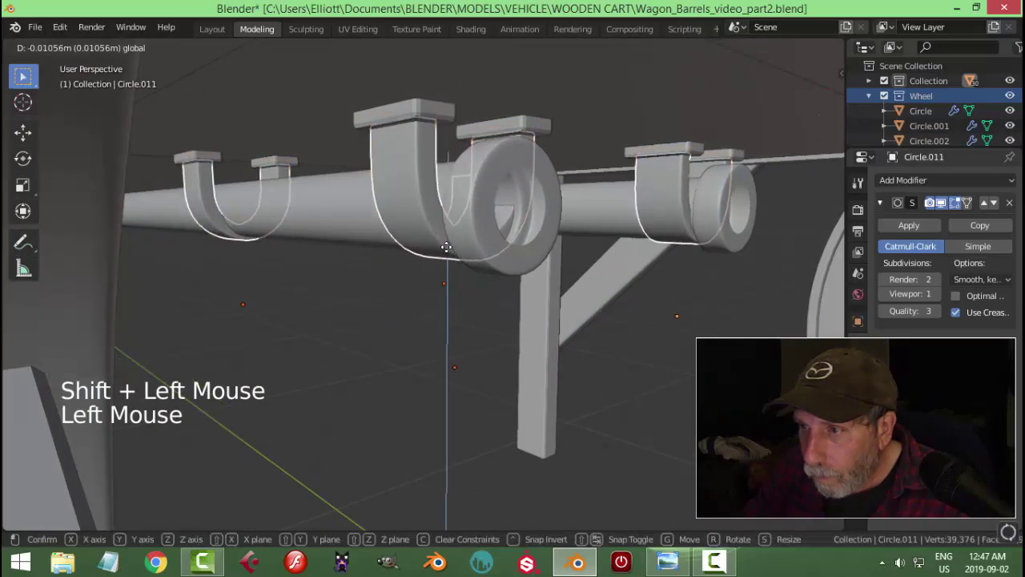
Inspect the repositioned shafts and brackets from underneath and the front of the cart
middle_click(455, 304)
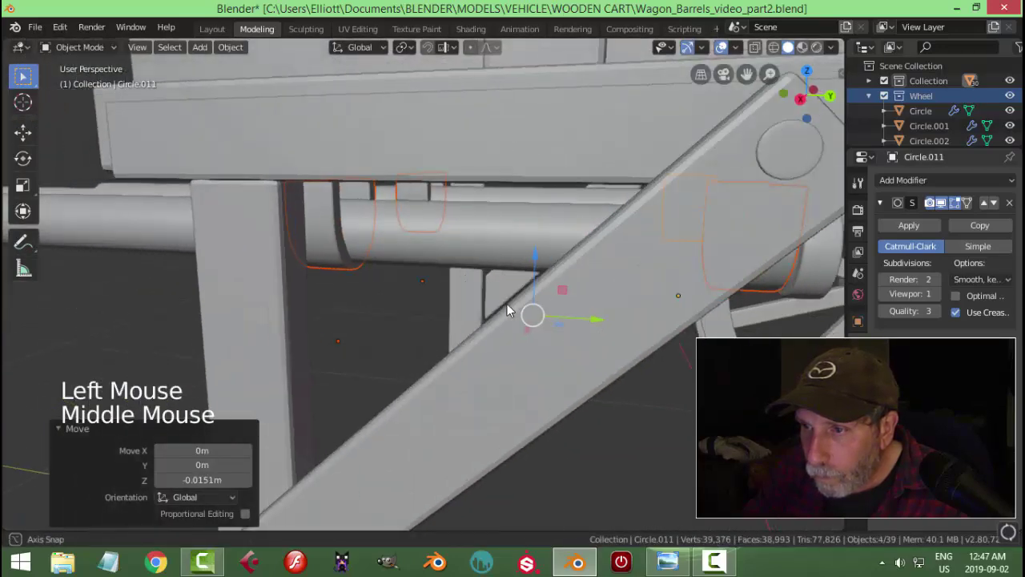
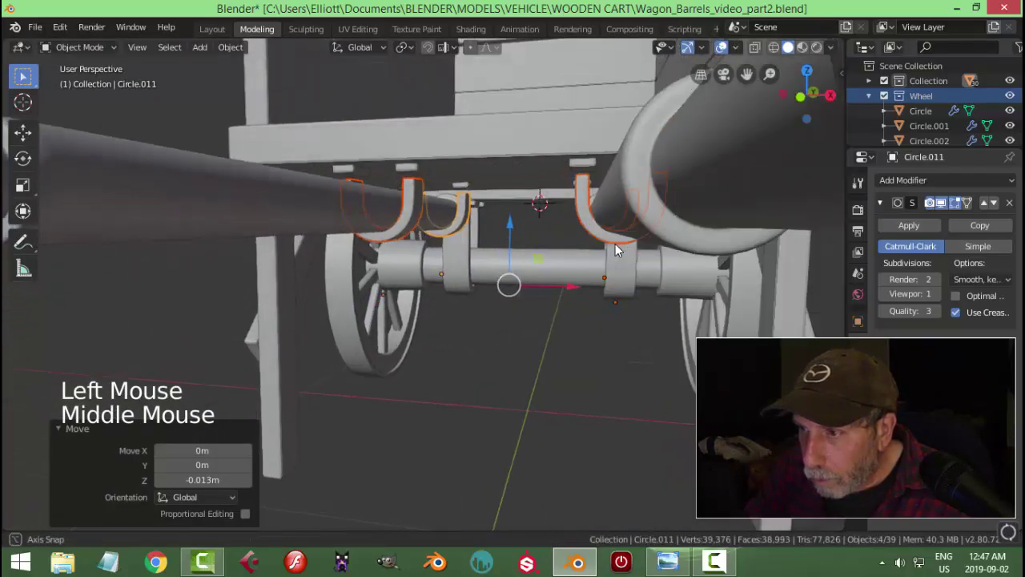
click(525, 230)
middle_click(549, 269)
key(alt+a)
scroll(down, 3)
middle_click(547, 286)
scroll(up, 3)
Edit one U-shaped bracket's mesh in front wireframe view so it wraps the axle
click(556, 211)
key(Tab)
key(KP_1)
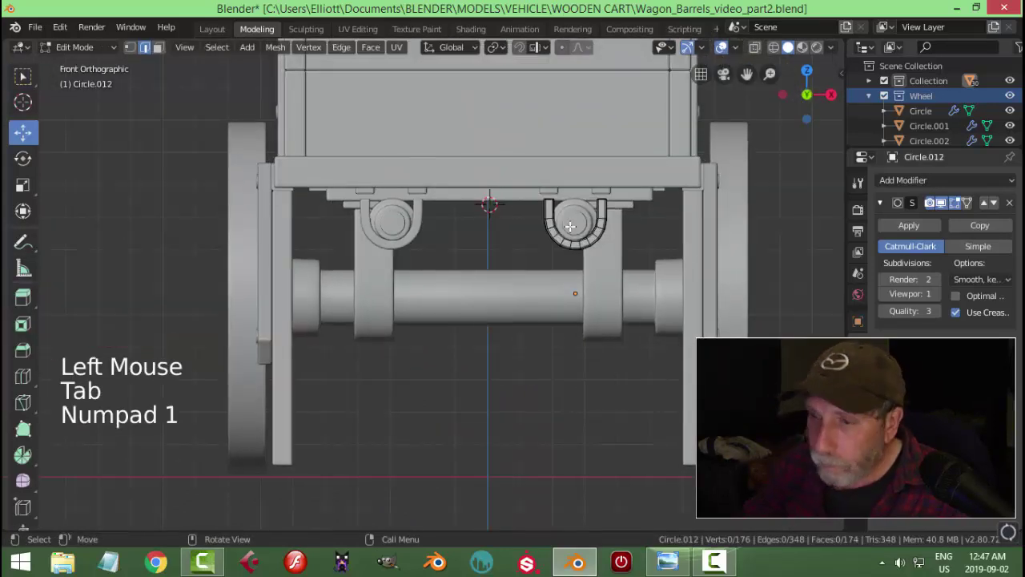
key(z)
key(z)
key(b)
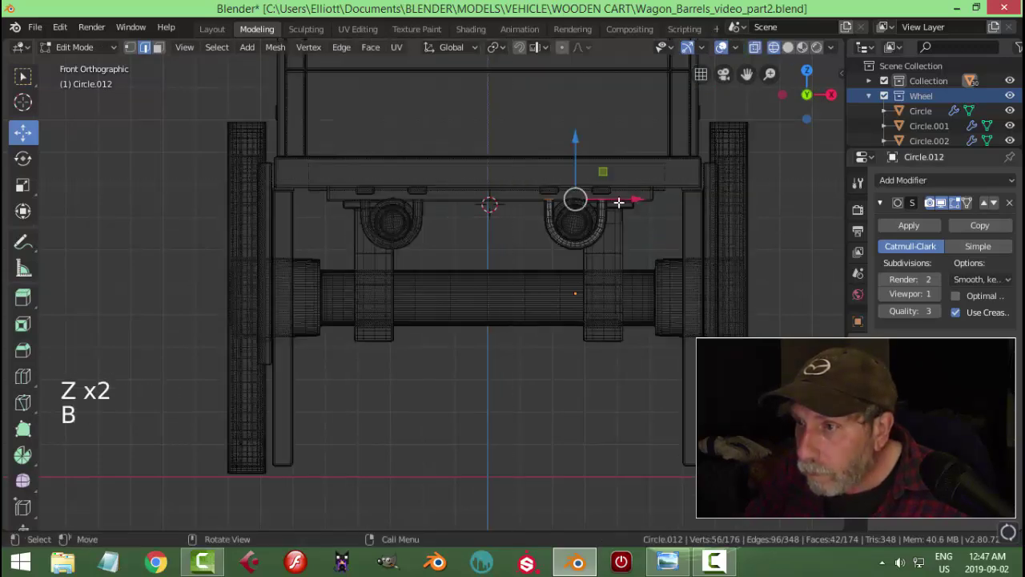
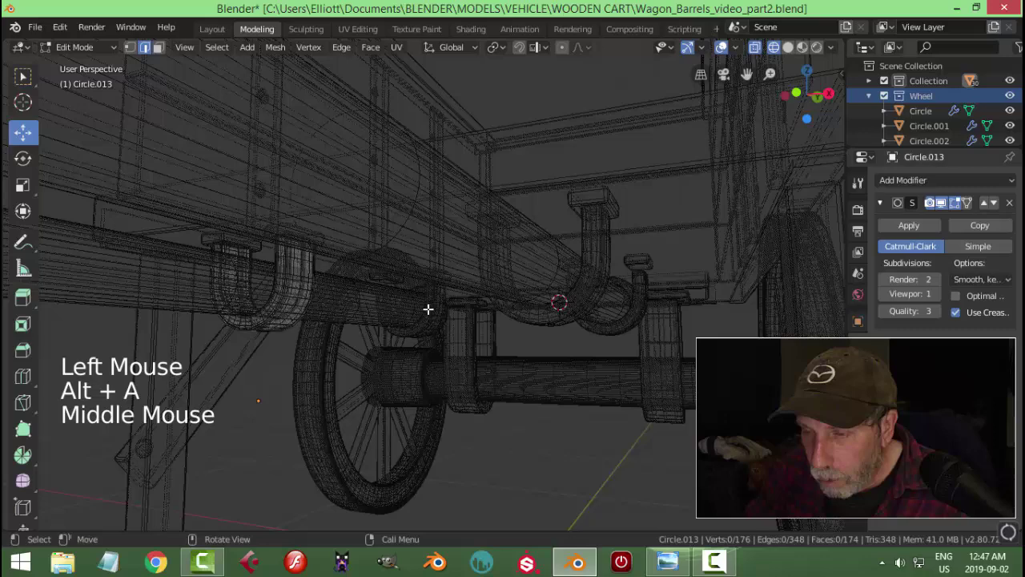
key(Tab)
Select the brackets beneath the cart and check them around the undercarriage
click(441, 315)
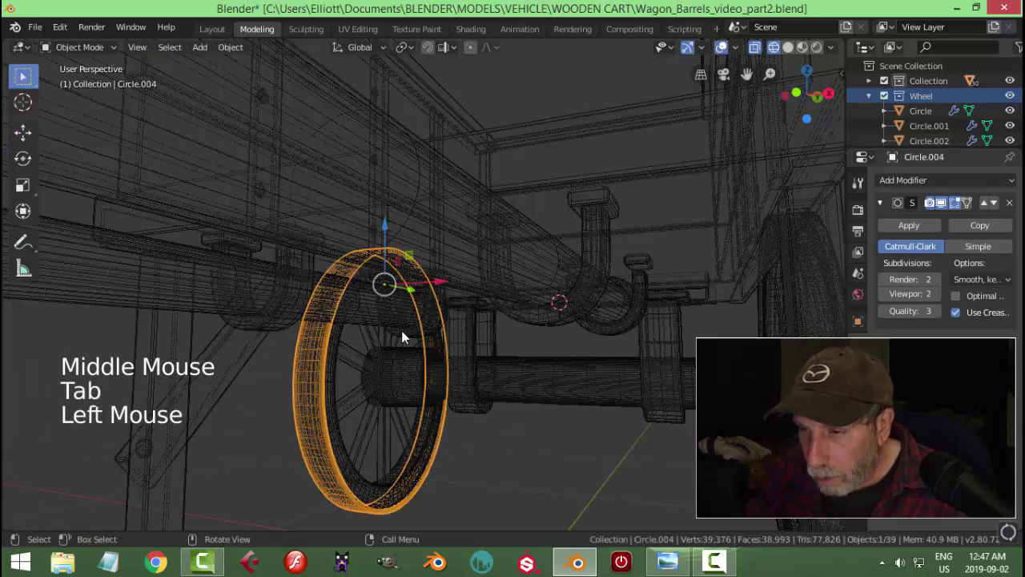
click(406, 343)
click(441, 315)
click(651, 283)
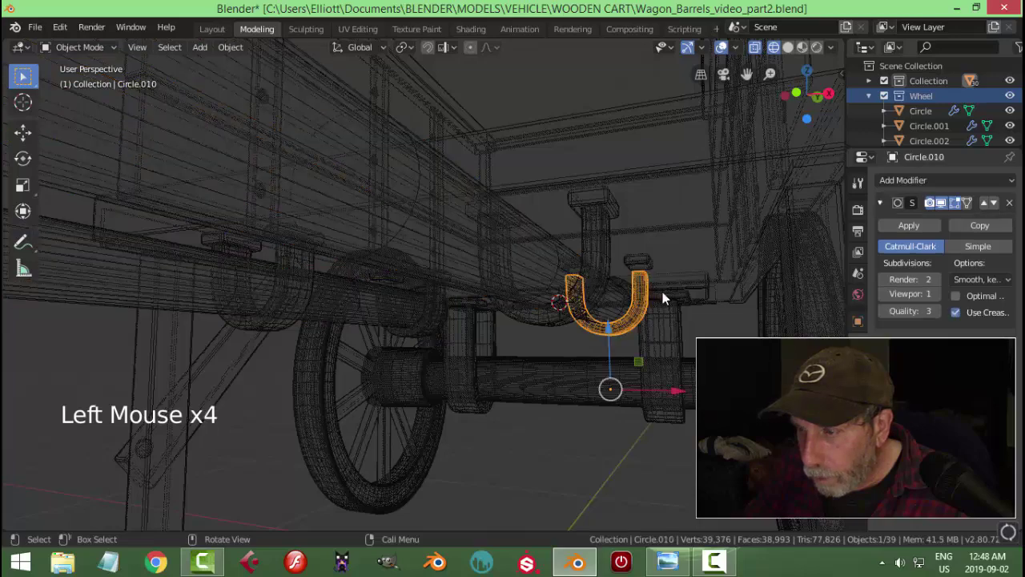
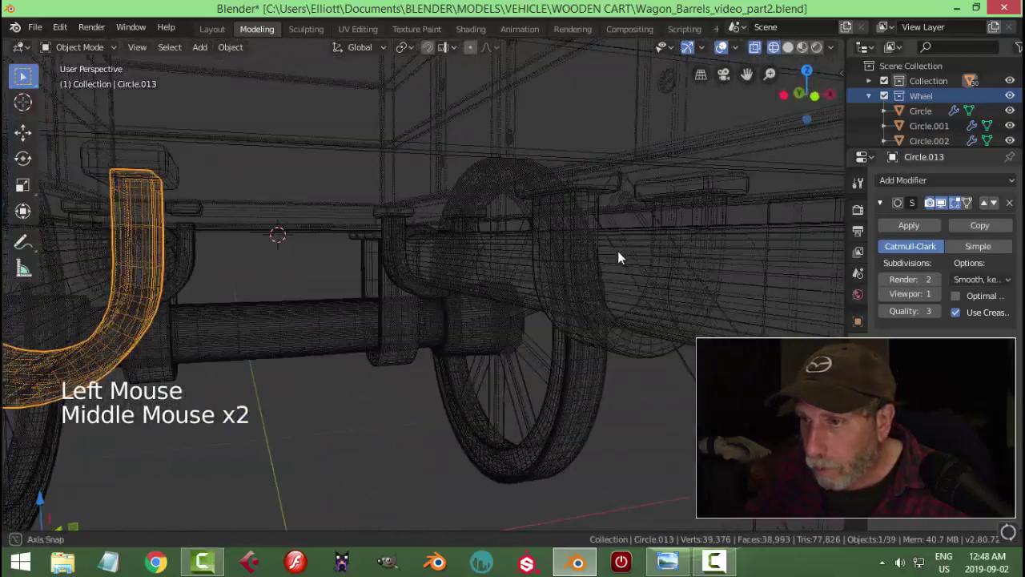
middle_click(340, 303)
scroll(down, 3)
middle_click(257, 322)
middle_click(327, 322)
Adjust the axle bracket's shape from the front view and return to solid shading
click(127, 261)
key(alt+a)
click(123, 252)
key(alt+a)
middle_click(166, 296)
click(192, 235)
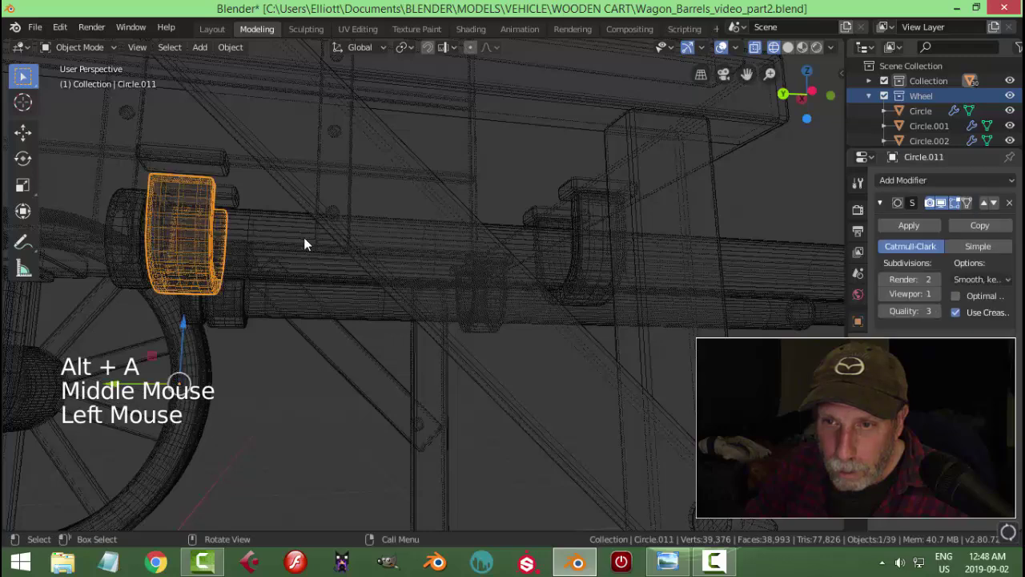
key(KP_1)
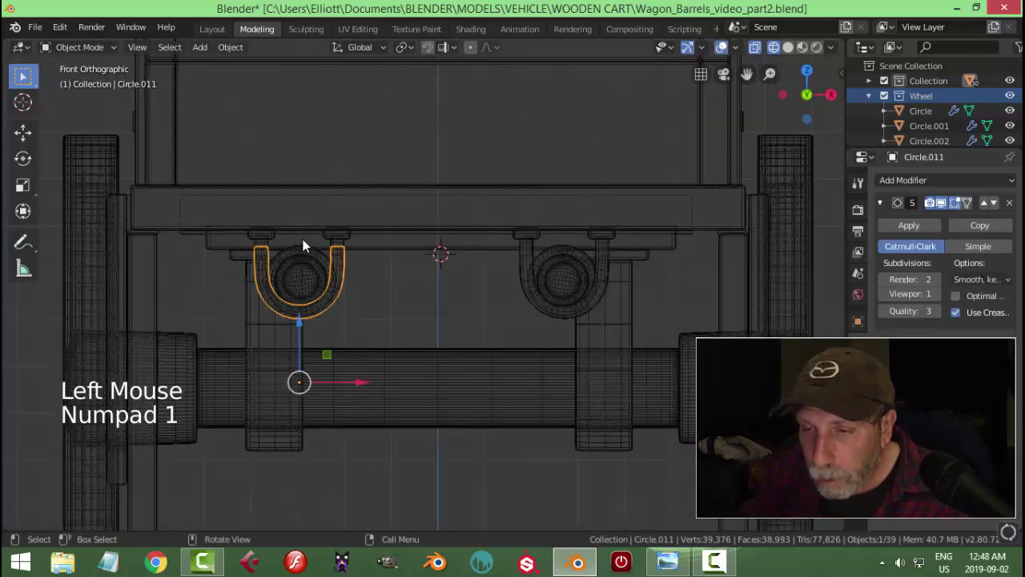
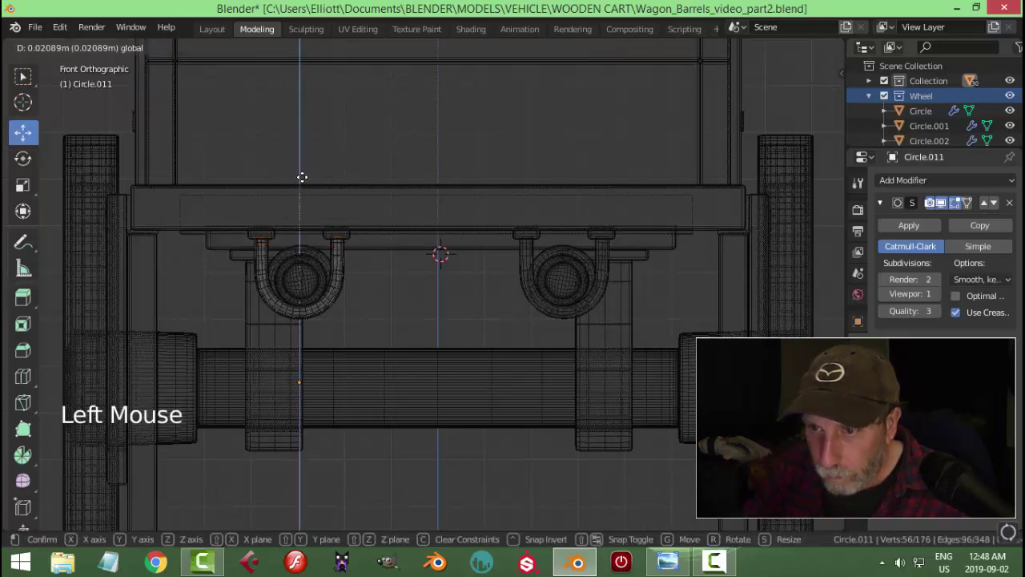
key(alt+a)
key(Tab)
key(z)
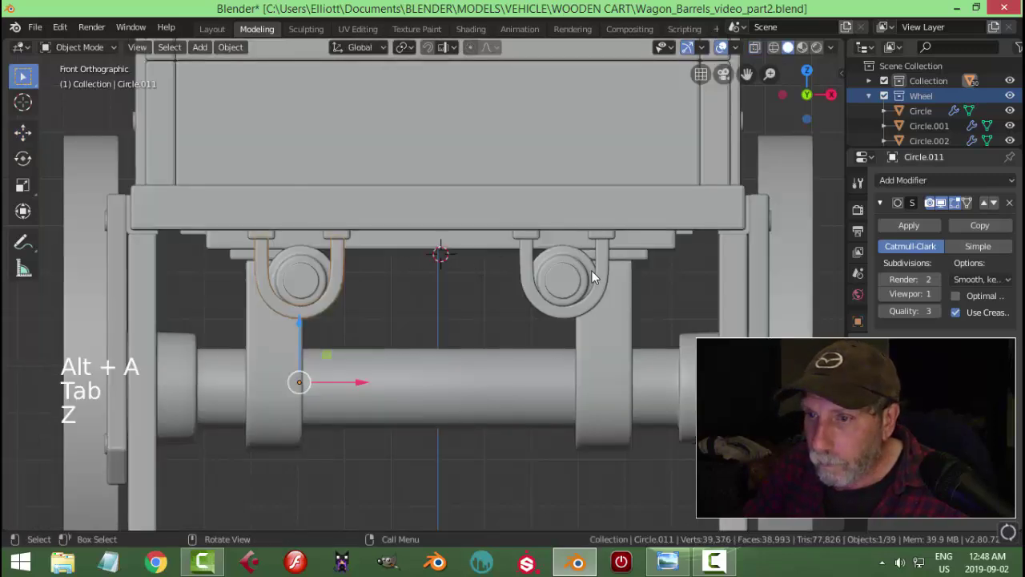
Orbit around the cart to review the finished clamps
key(alt+a)
middle_click(649, 285)
scroll(down, 3)
middle_click(623, 290)
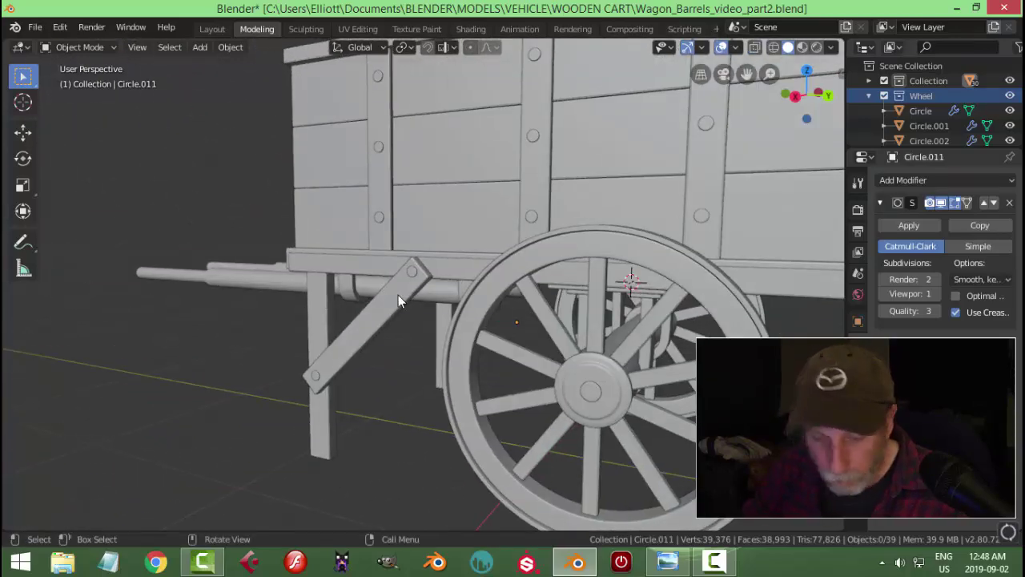
Save the wooden cart file and look the cart over from several angles
key(ctrl+s)
scroll(down, 3)
middle_click(528, 297)
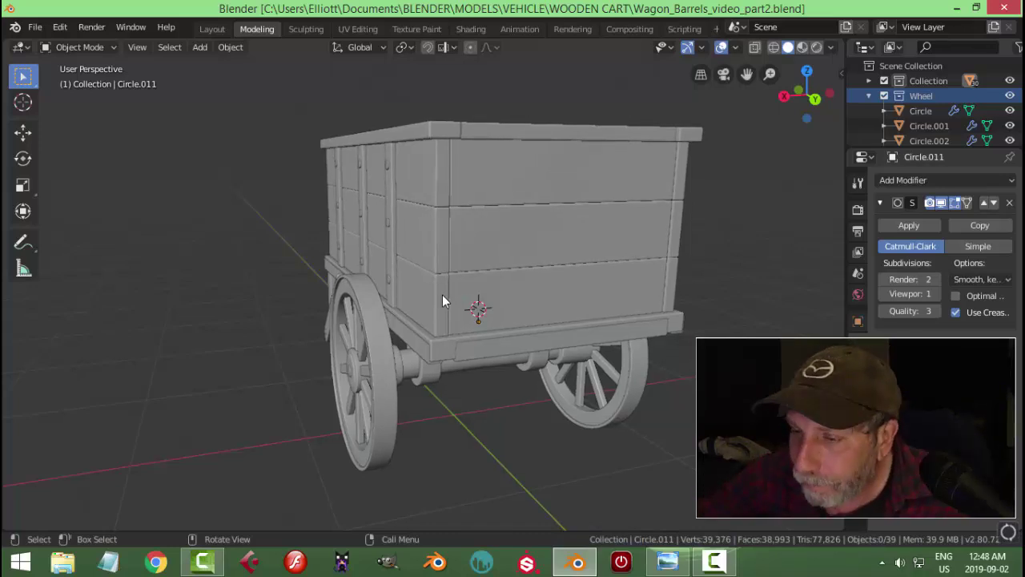
middle_click(380, 309)
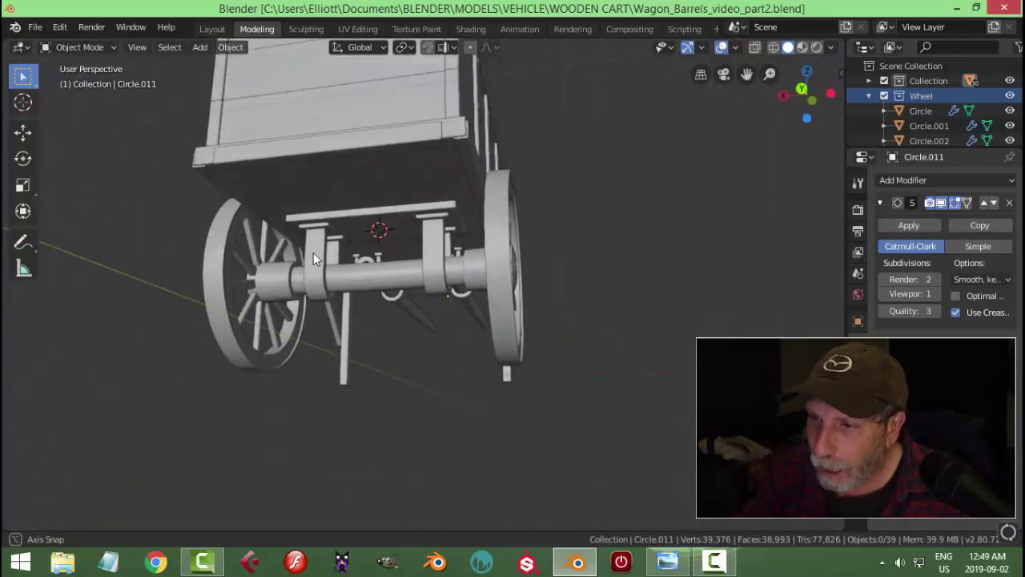
scroll(down, 3)
middle_click(510, 257)
Select the lower trim board on the side of the cart bed
scroll(up, 3)
middle_click(451, 288)
middle_click(525, 232)
click(526, 232)
scroll(down, 3)
middle_click(529, 338)
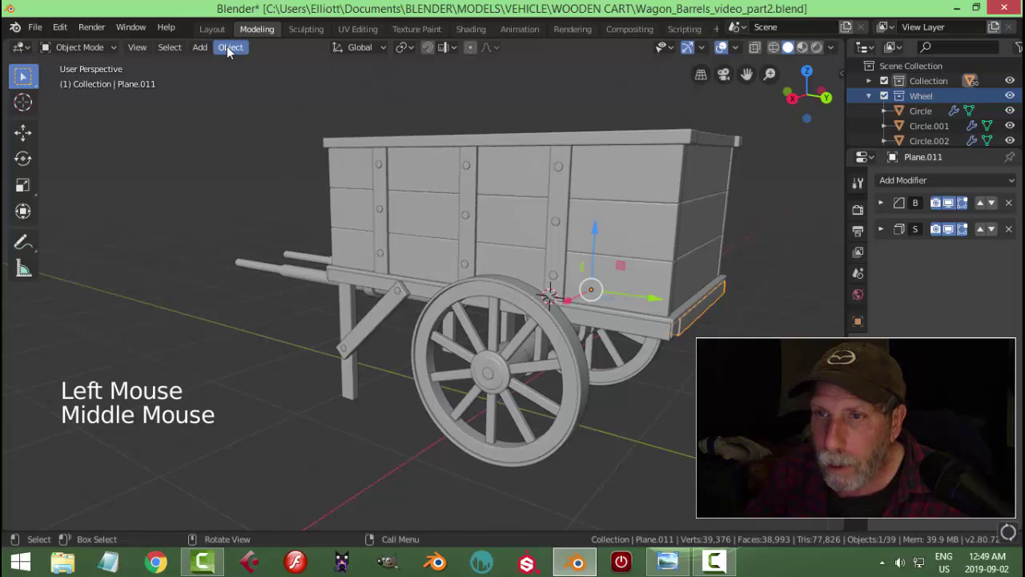
Set the trim board's origin to its geometry, duplicate it and slide the copy into line in side view
click(230, 51)
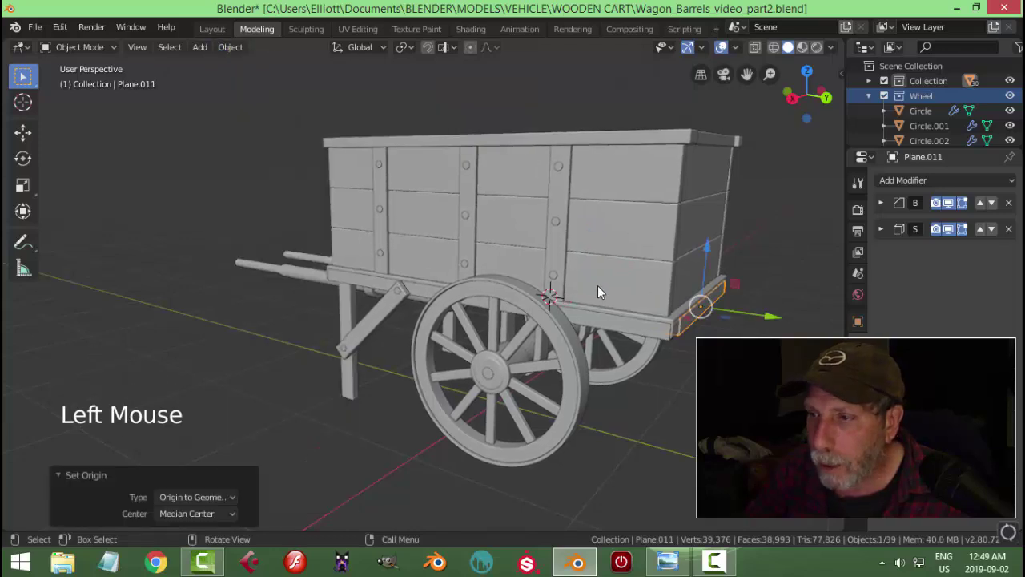
middle_click(647, 299)
key(shift+d)
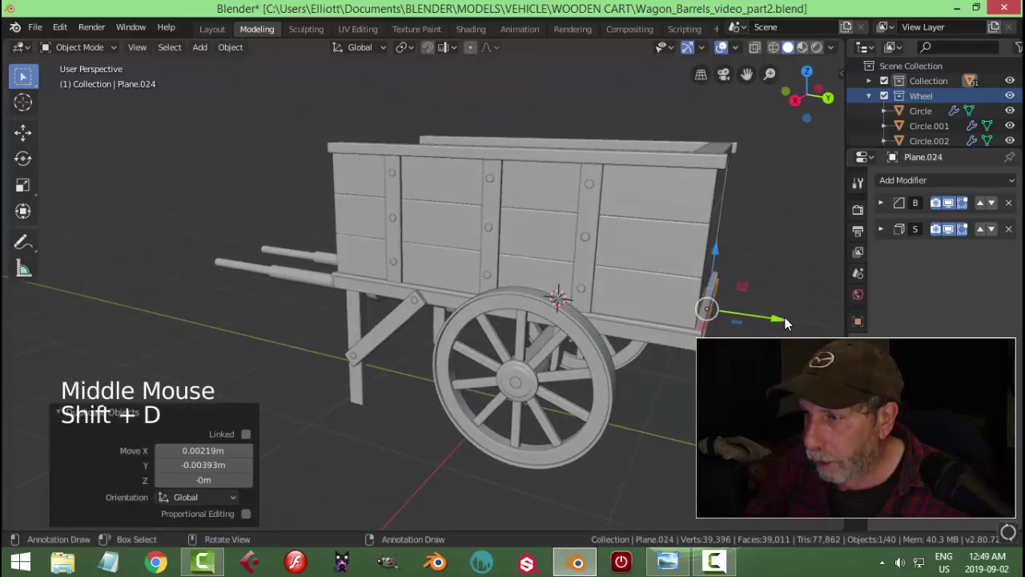
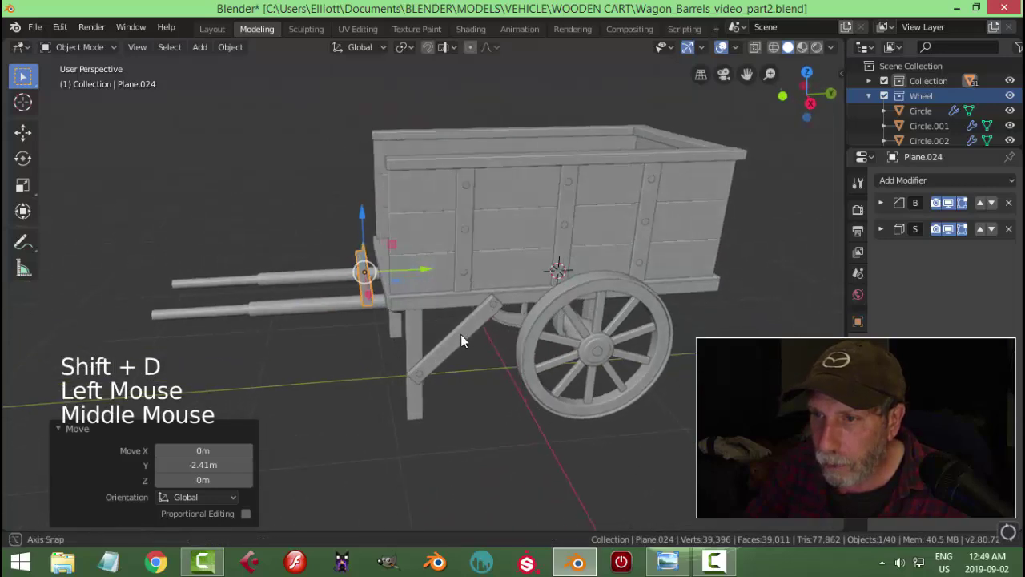
key(r)
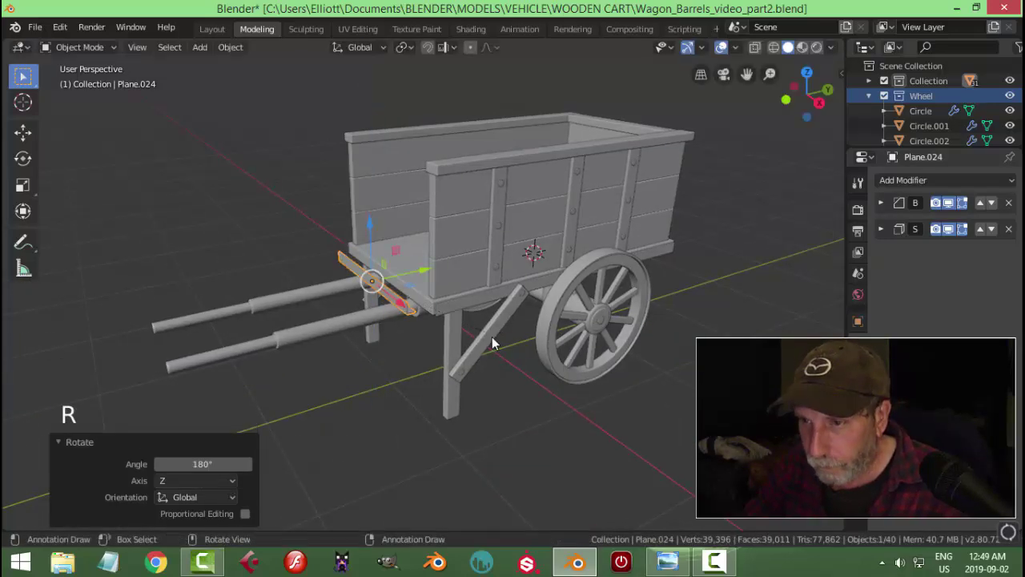
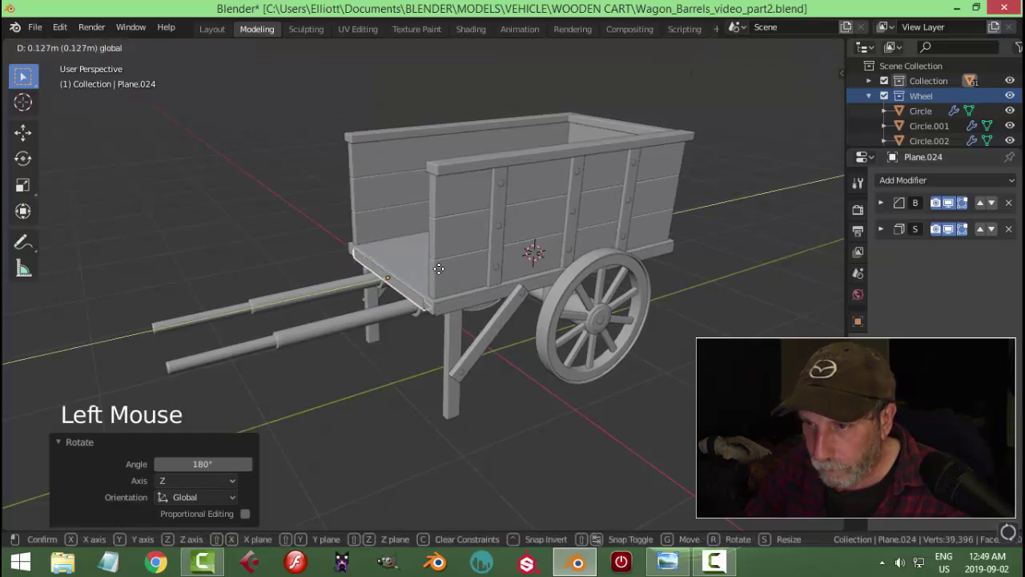
key(KP_3)
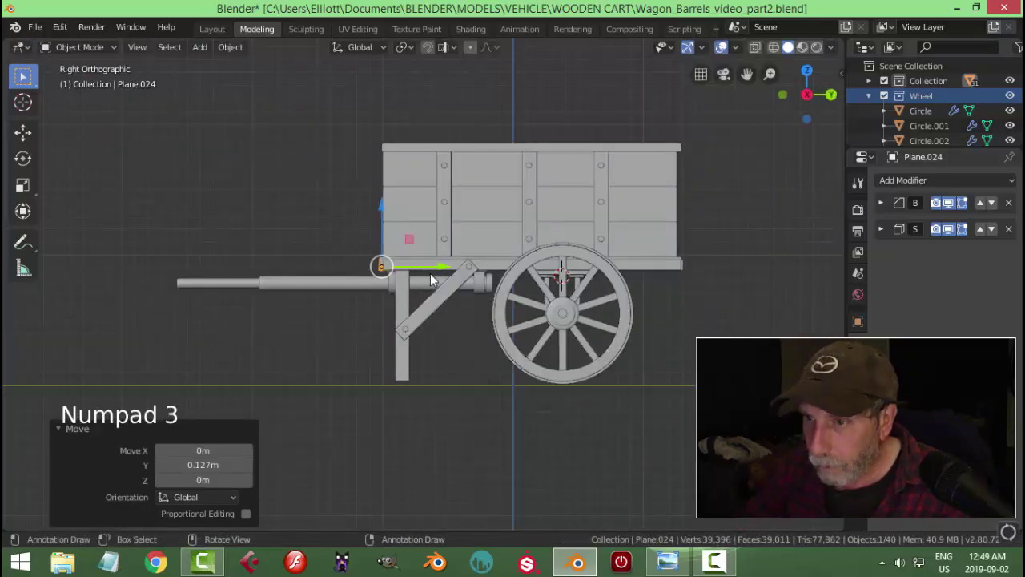
scroll(up, 3)
scroll(up, 3)
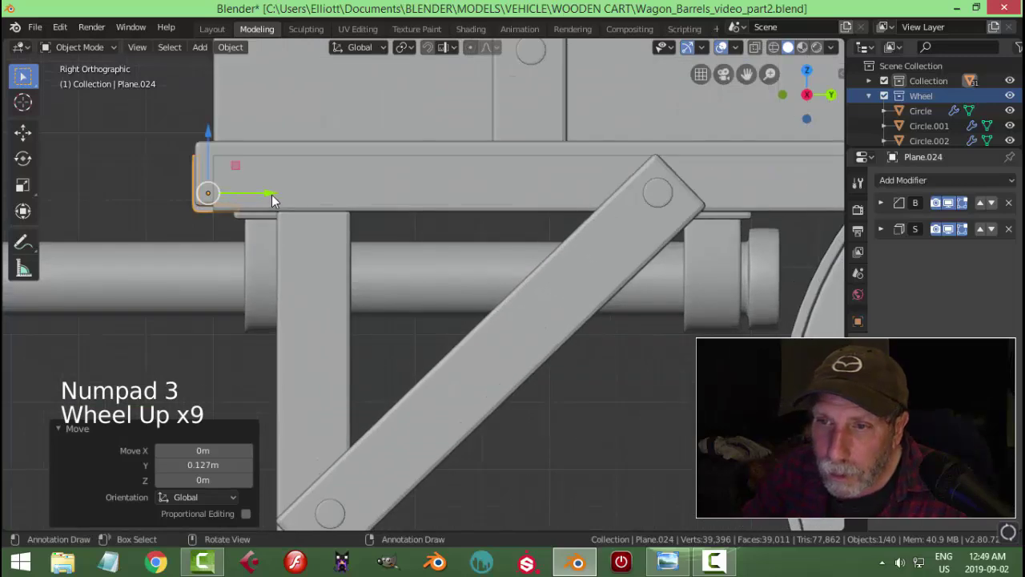
click(276, 201)
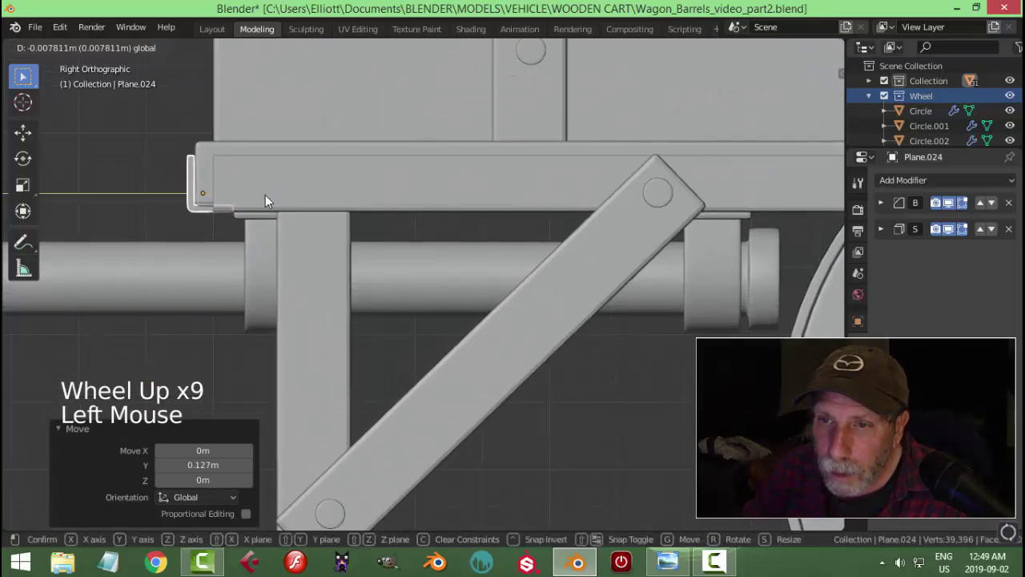
Inspect the copied board under the cart bed and turn toward the axle brackets
middle_click(263, 207)
scroll(down, 3)
middle_click(515, 253)
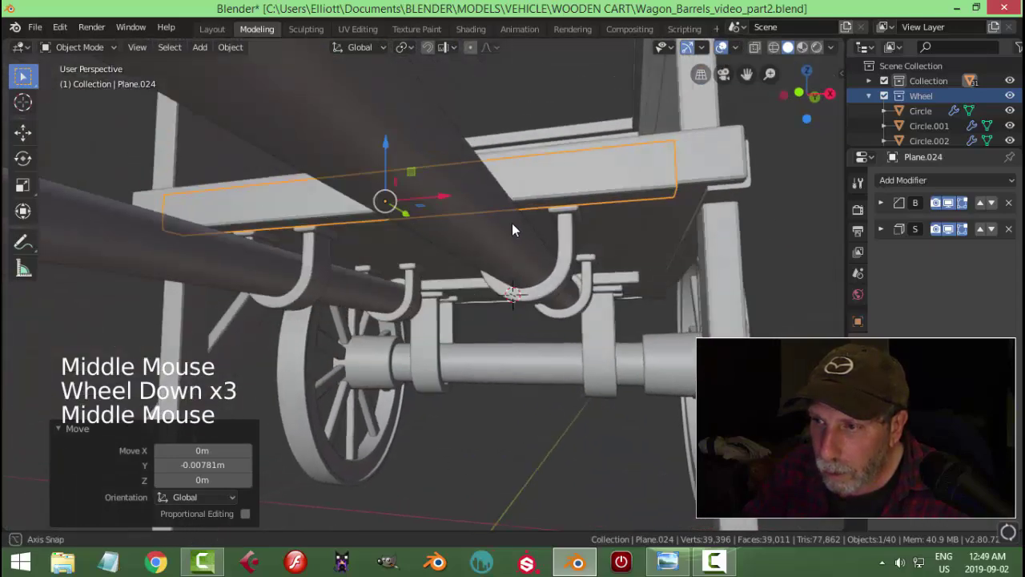
key(alt+a)
scroll(down, 3)
middle_click(543, 182)
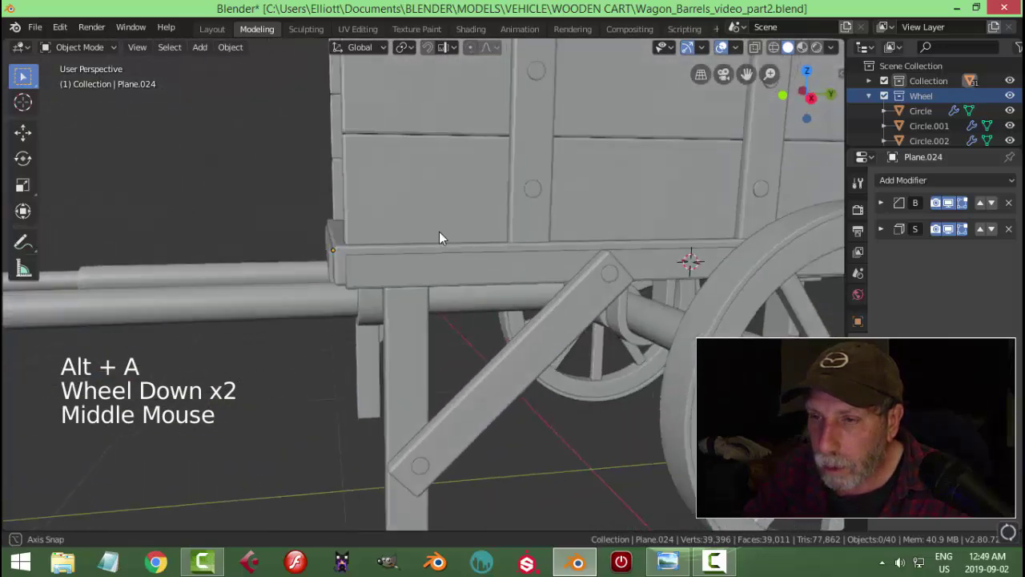
middle_click(495, 212)
scroll(up, 3)
scroll(up, 3)
Select every U-shaped axle bracket part and shift the group together about 10 cm
click(500, 84)
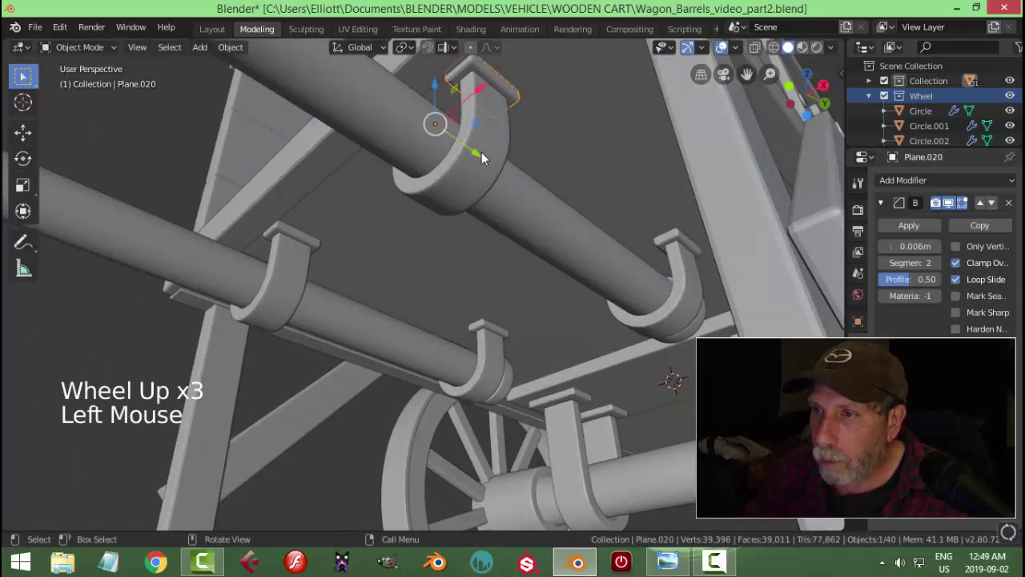
click(506, 145)
middle_click(450, 215)
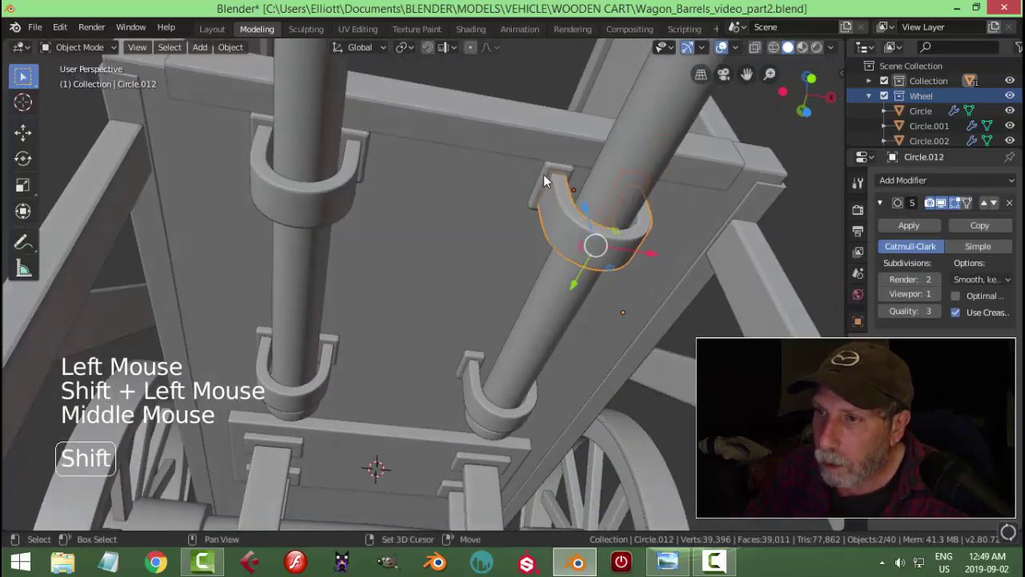
click(548, 179)
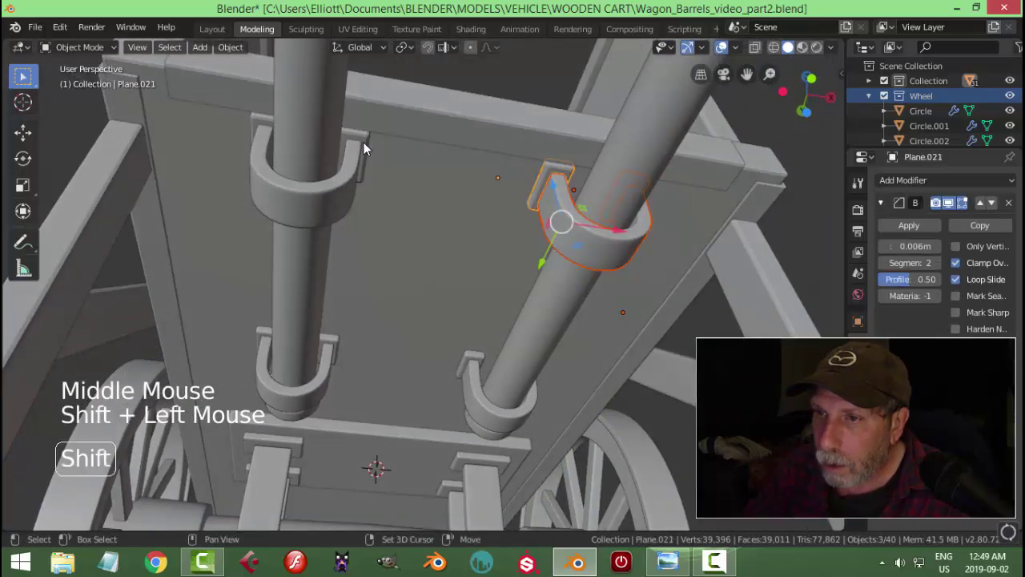
click(366, 147)
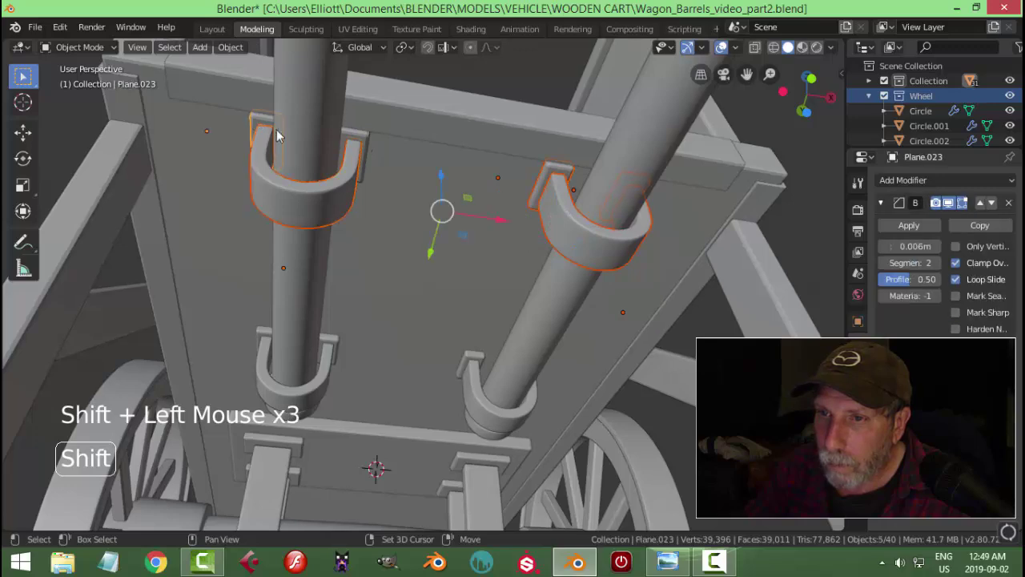
click(371, 146)
click(375, 144)
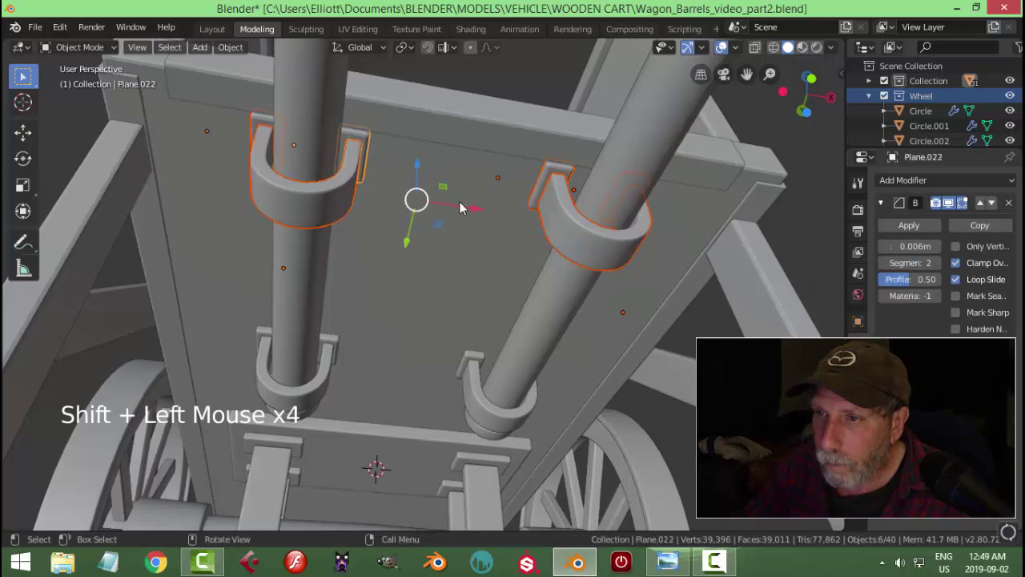
middle_click(505, 237)
click(368, 280)
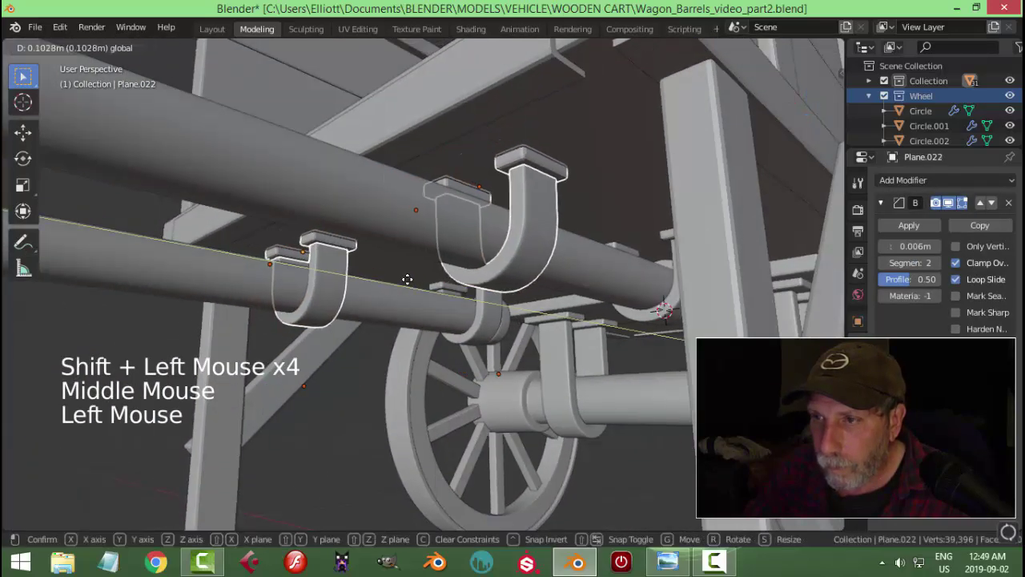
key(alt+a)
Review the moved brackets around the cart and save the cart file
scroll(down, 3)
middle_click(467, 251)
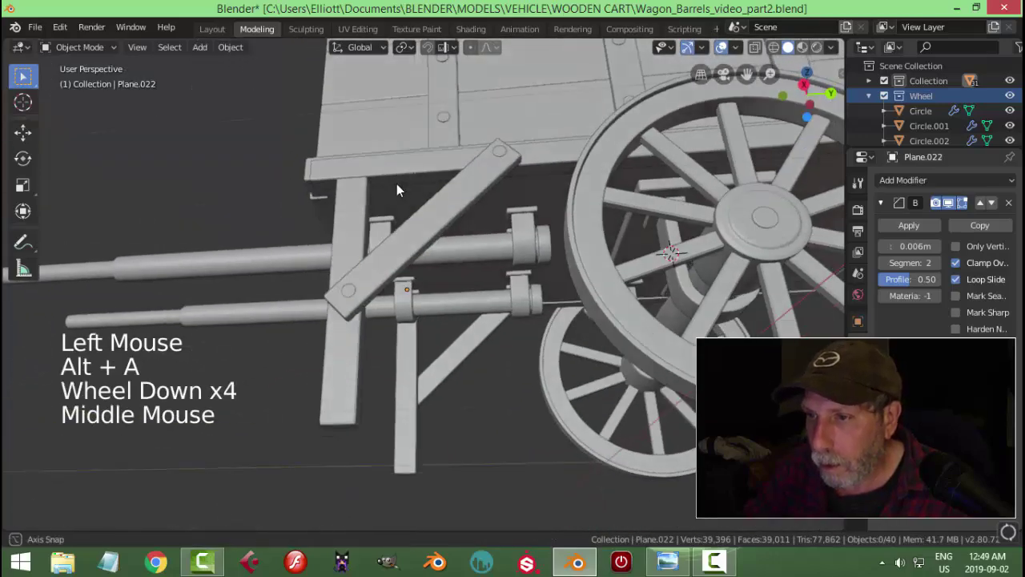
scroll(down, 3)
middle_click(595, 314)
key(alt+a)
key(ctrl+s)
middle_click(550, 286)
scroll(up, 3)
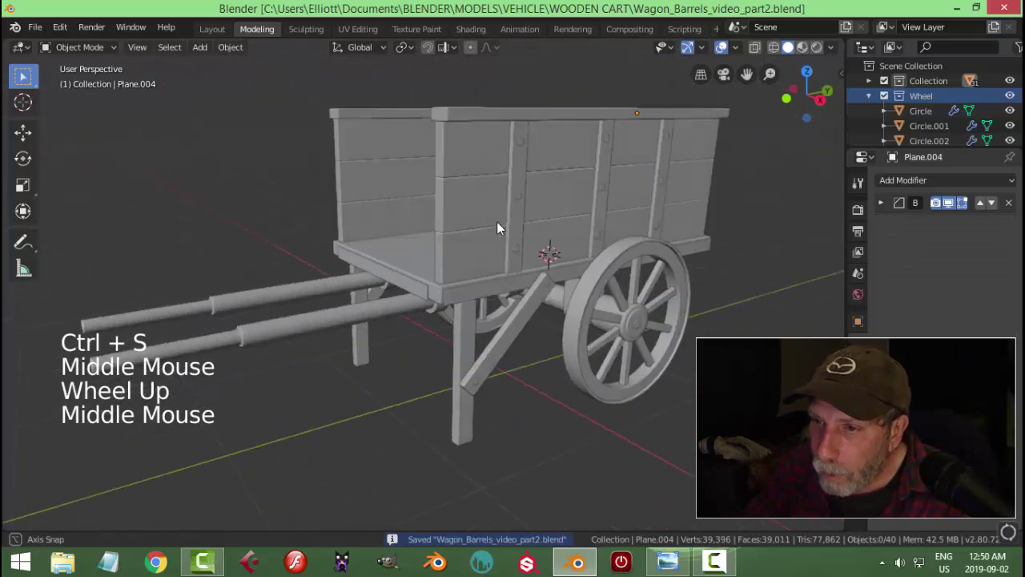
Add a new circle mesh object near the cart's side planks
right_click(433, 211)
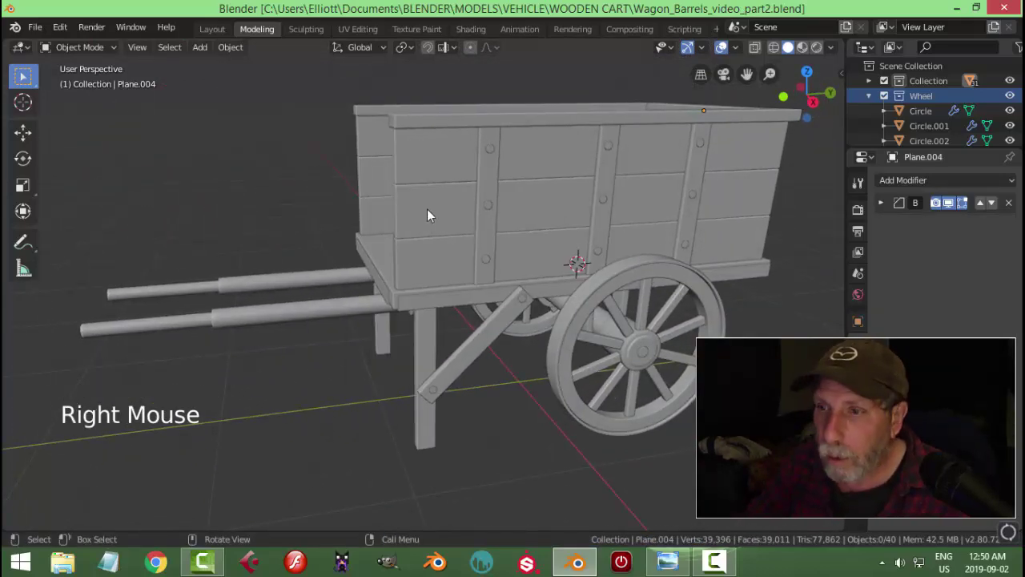
click(438, 214)
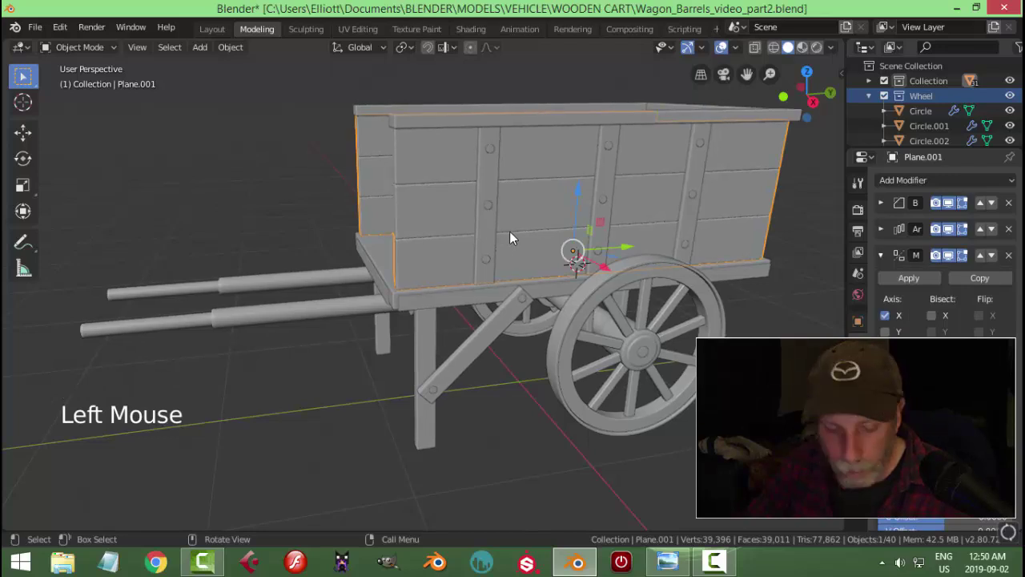
key(shift+a)
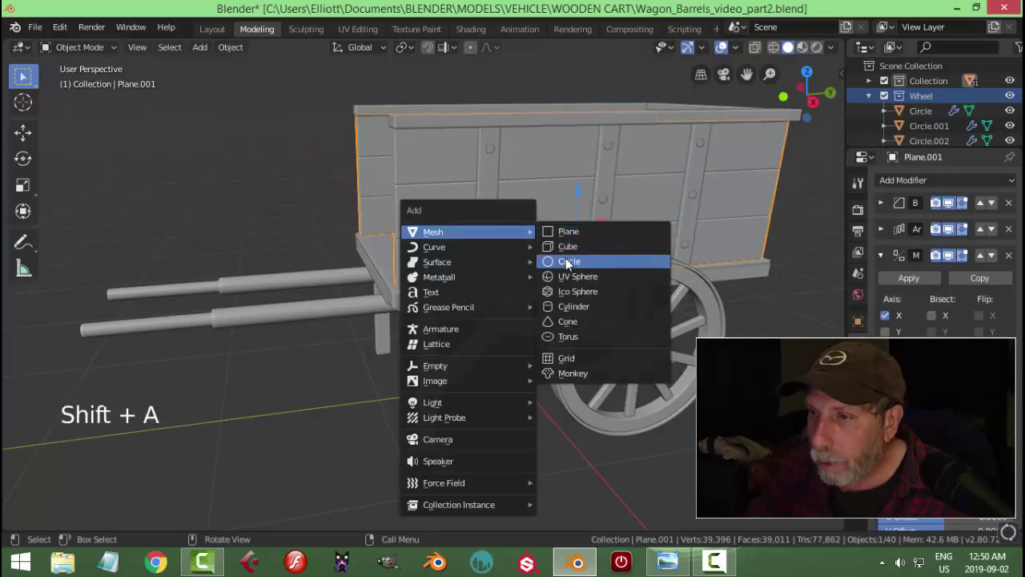
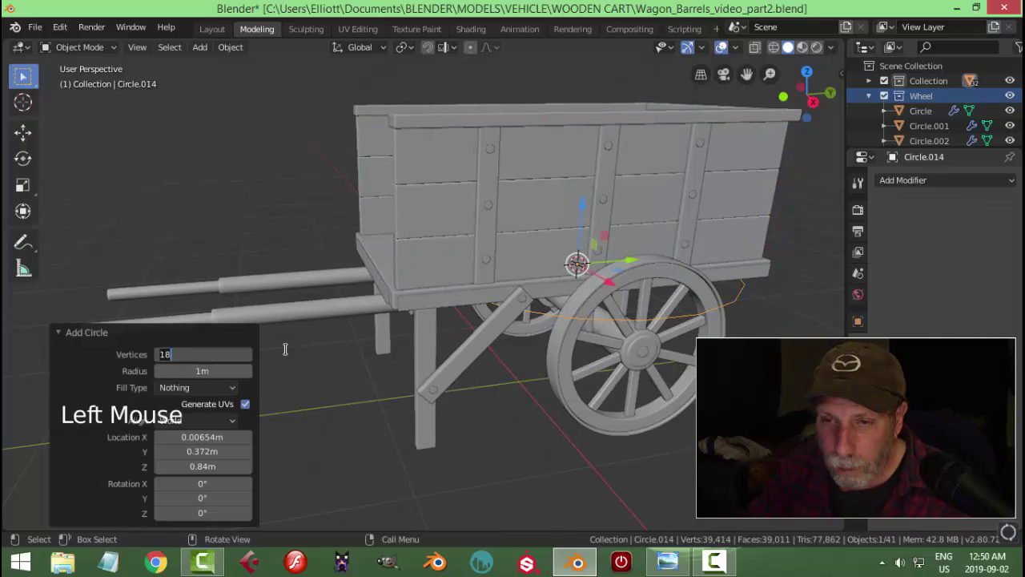
key(2)
middle_click(569, 306)
click(609, 240)
middle_click(533, 307)
key(e)
key(y)
key(9)
key(0)
click(539, 305)
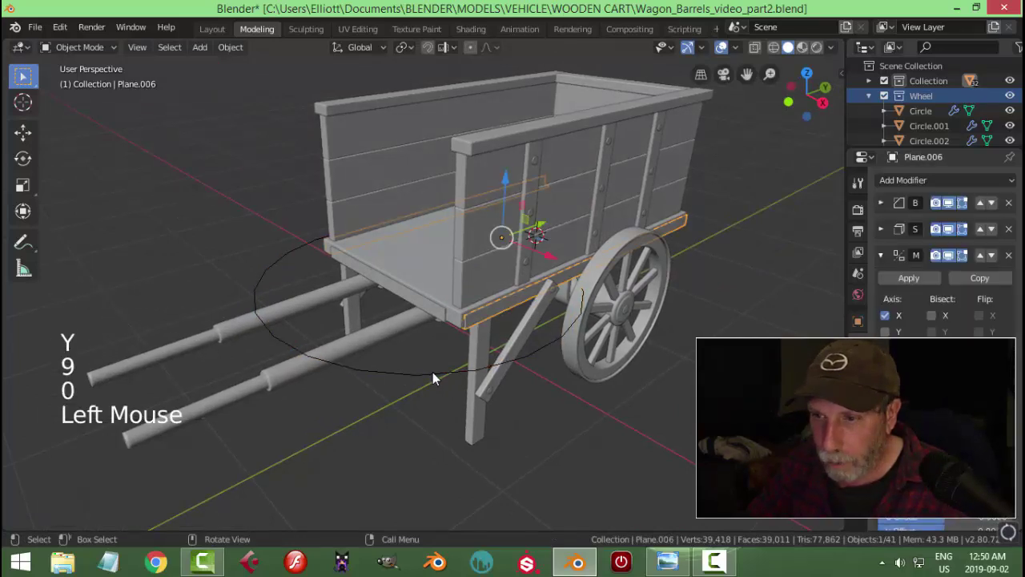
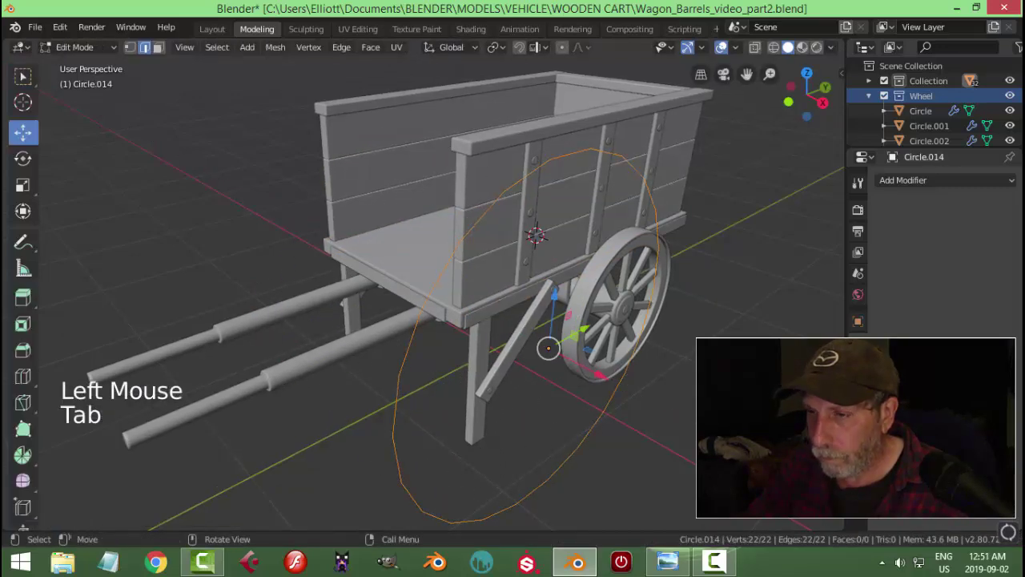
Shrink the circle to about 0.82 scale and move it up against the upper left of the side panel
key(s)
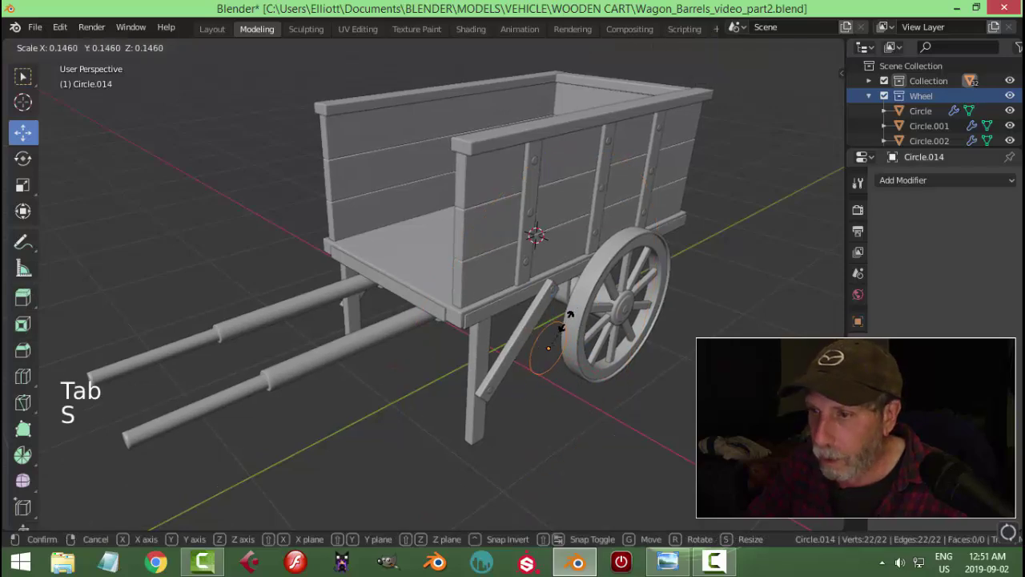
key(KP_3)
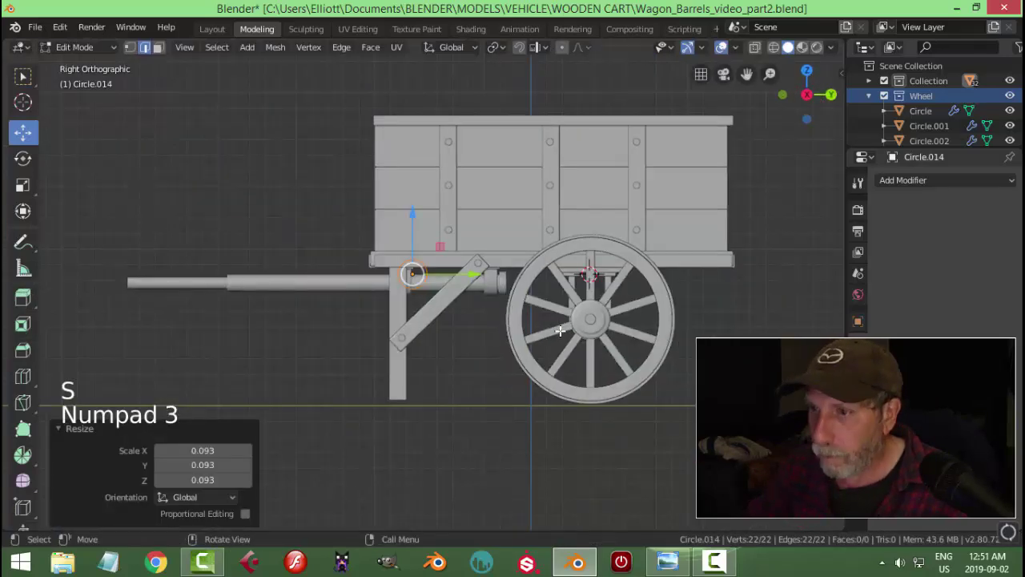
key(g)
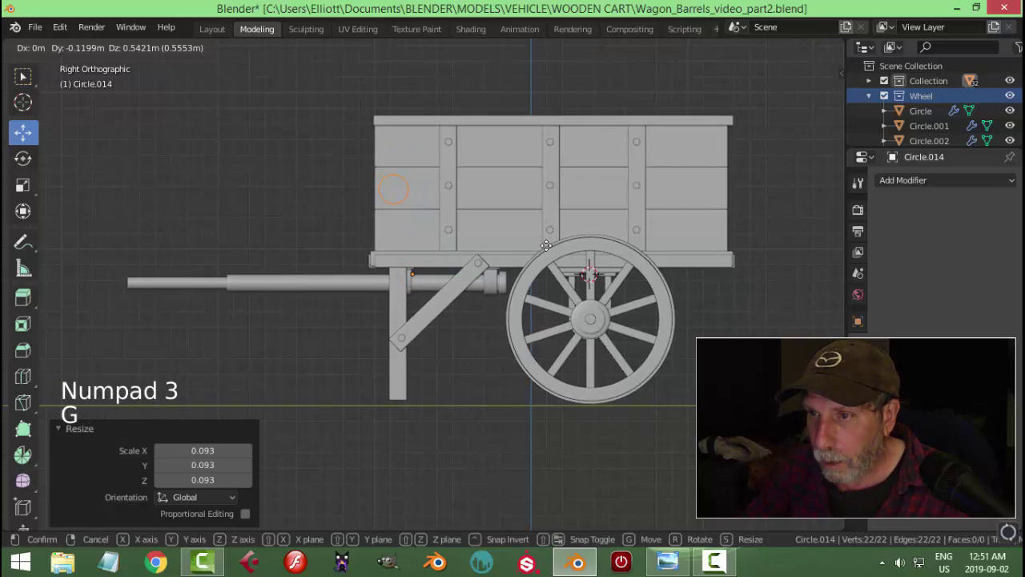
key(s)
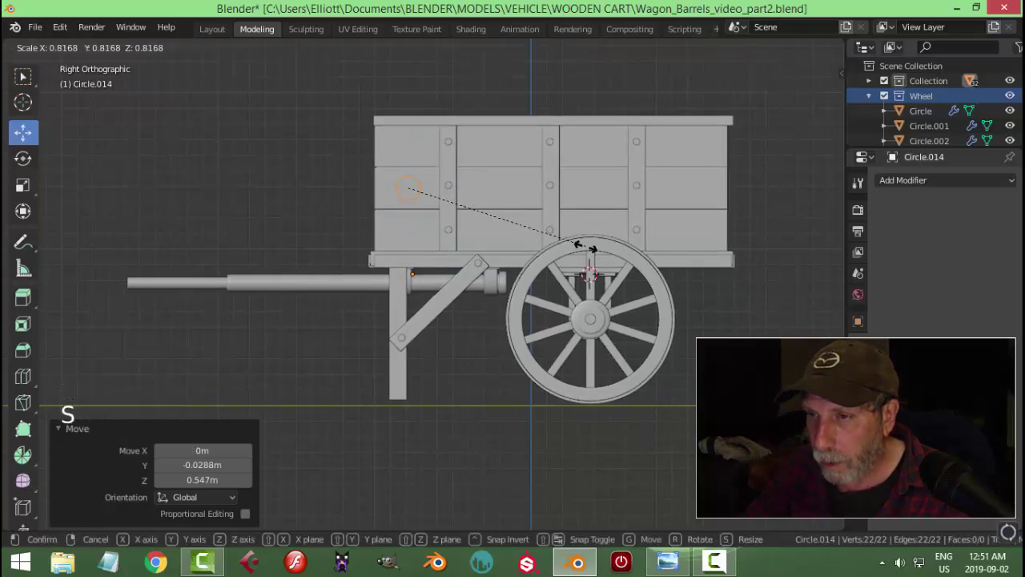
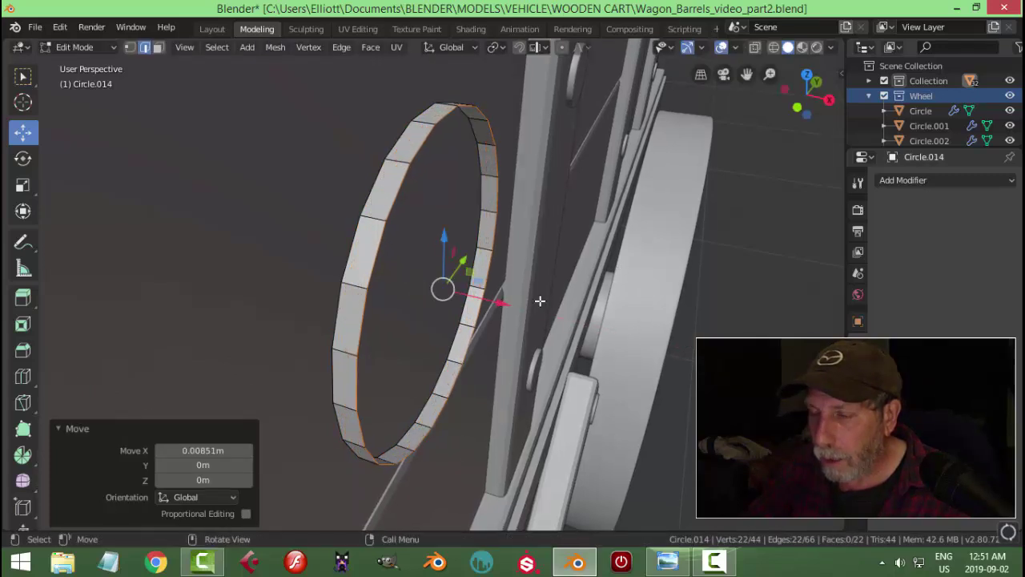
Extrude the circle's edge ring and scale it inward to form the barrel base, undoing mis-steps
key(e)
key(s)
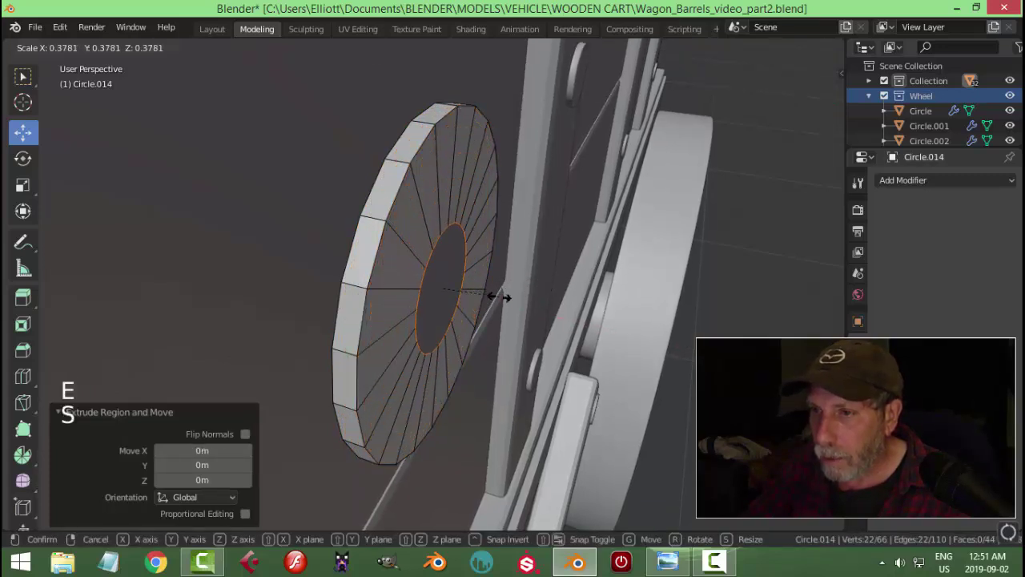
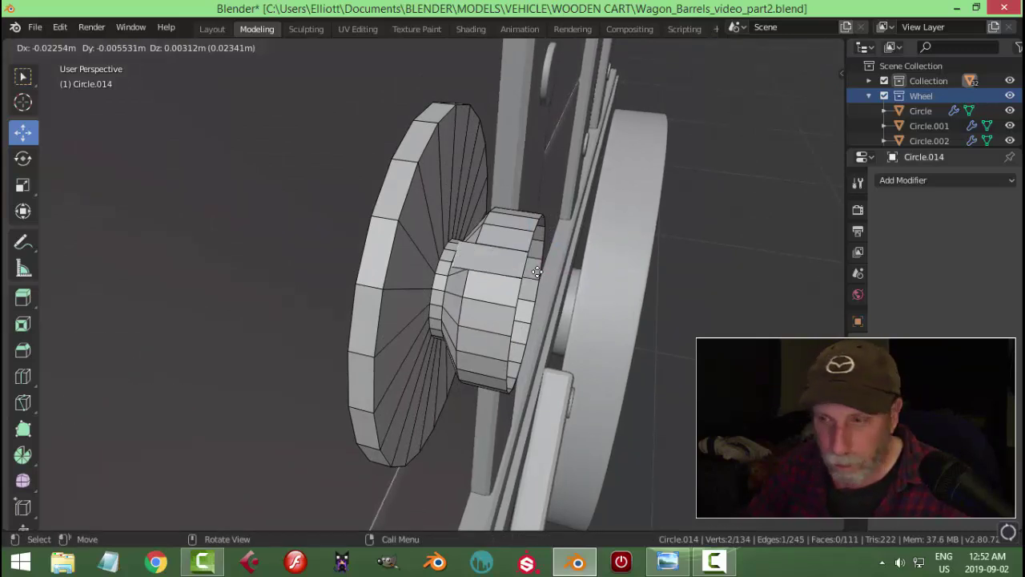
key(ctrl+z)
key(ctrl+z)
key(ctrl+z)
key(alt+a)
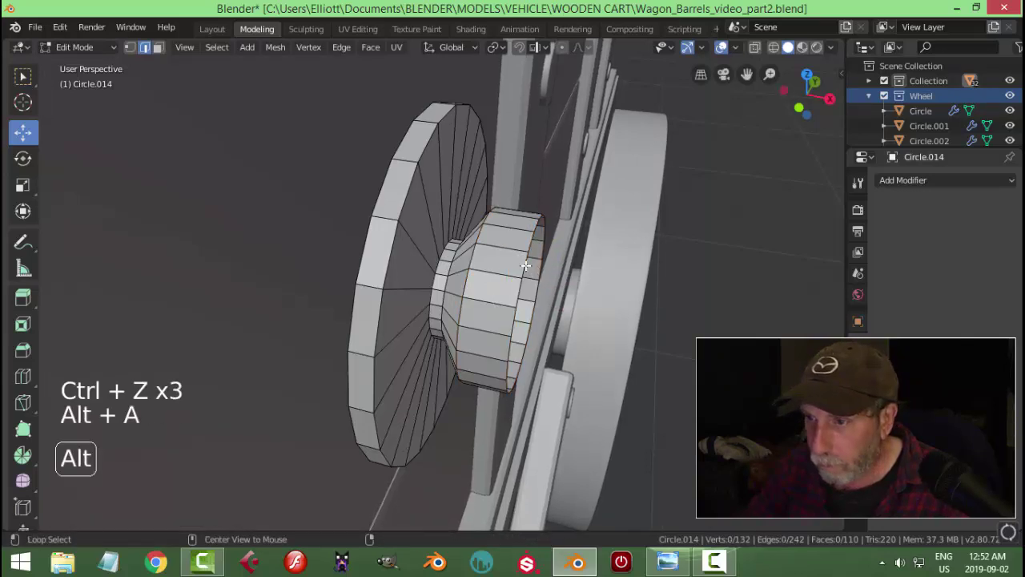
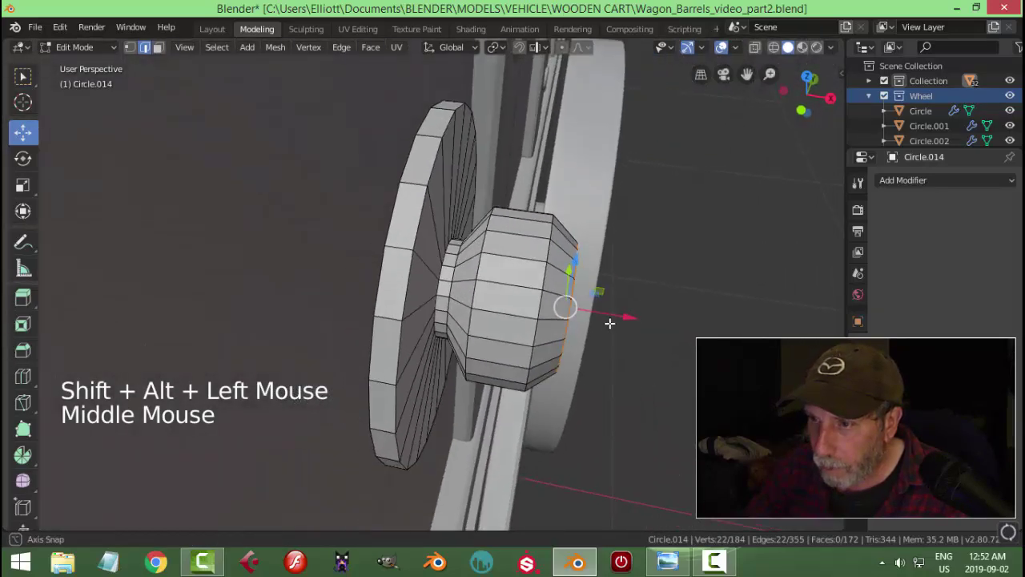
Inset the barrel's end face and loop-cut near the end, widening the loop into a thick rim
key(ctrl+b)
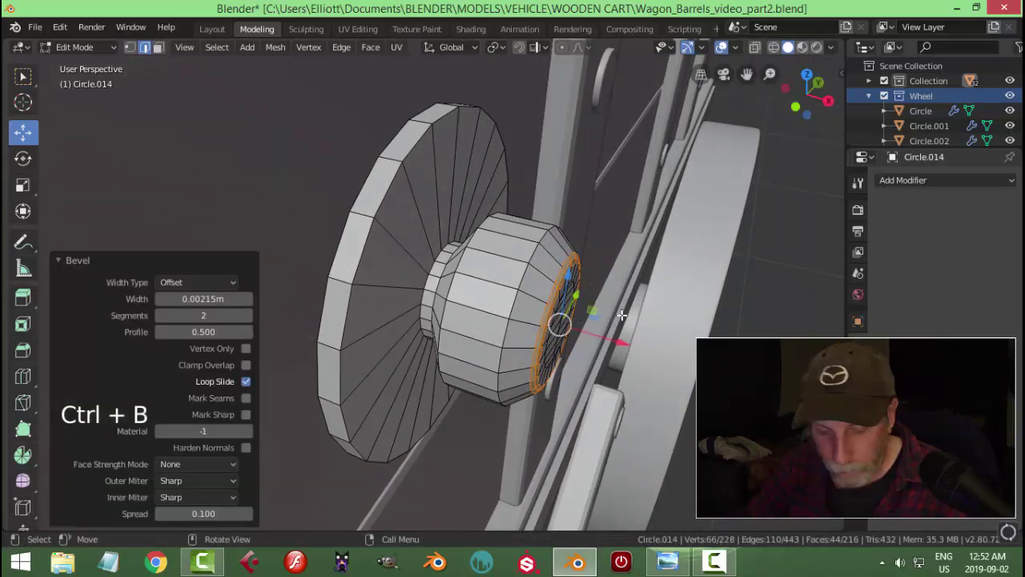
key(alt+a)
key(ctrl+r)
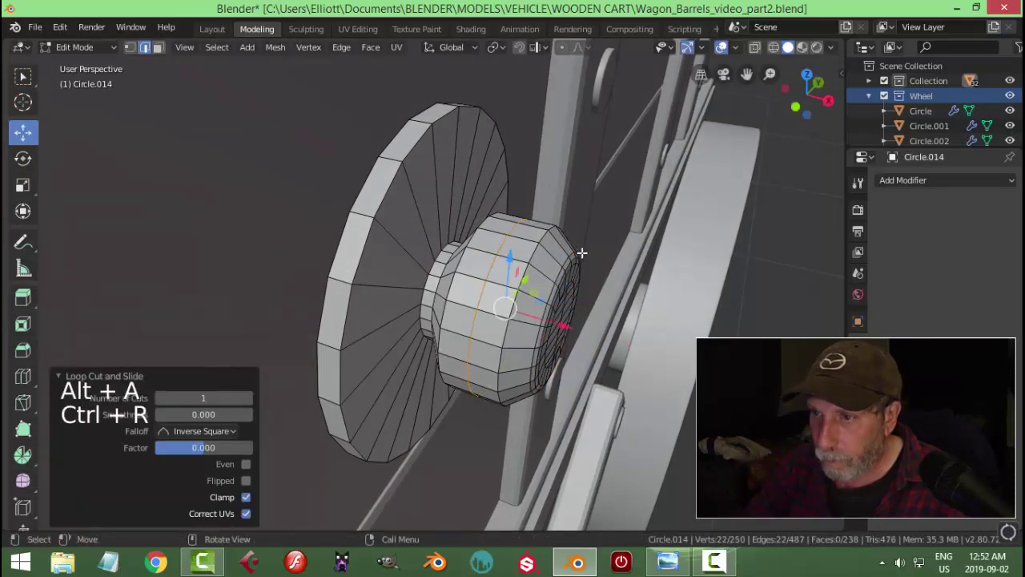
key(s)
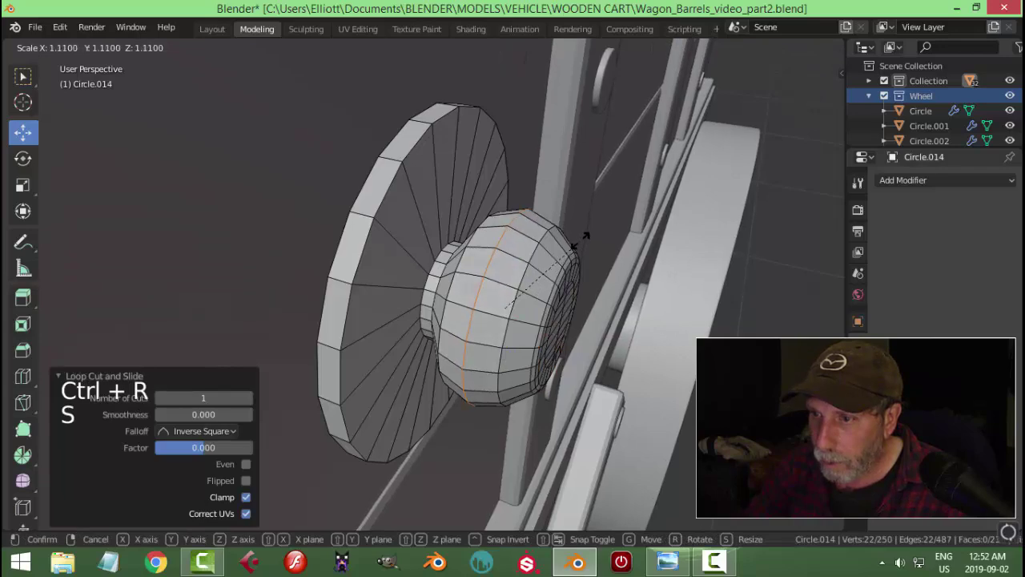
key(Tab)
Add a Subdivision Surface modifier to smooth the barrel
scroll(down, 3)
middle_click(590, 270)
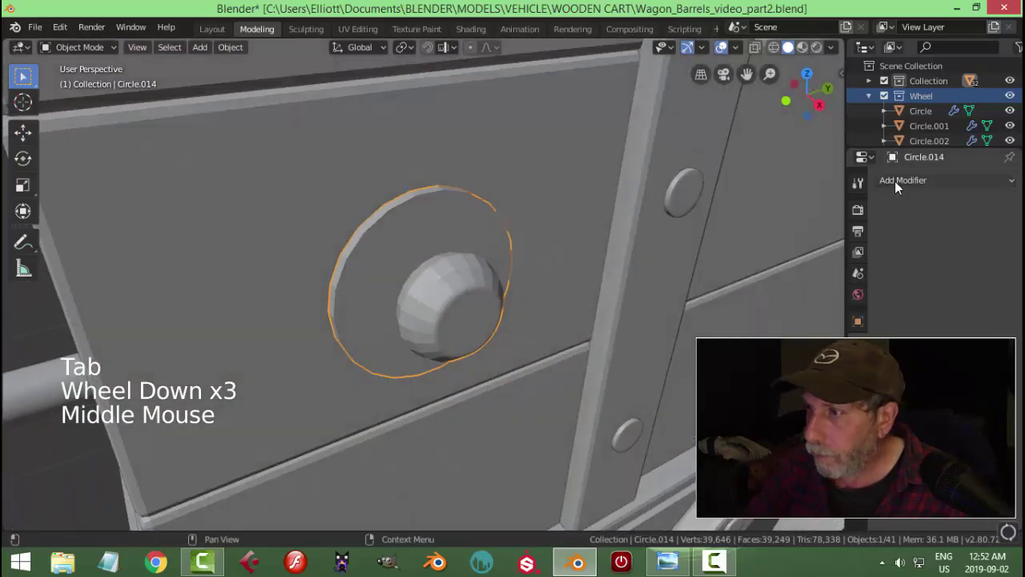
click(898, 186)
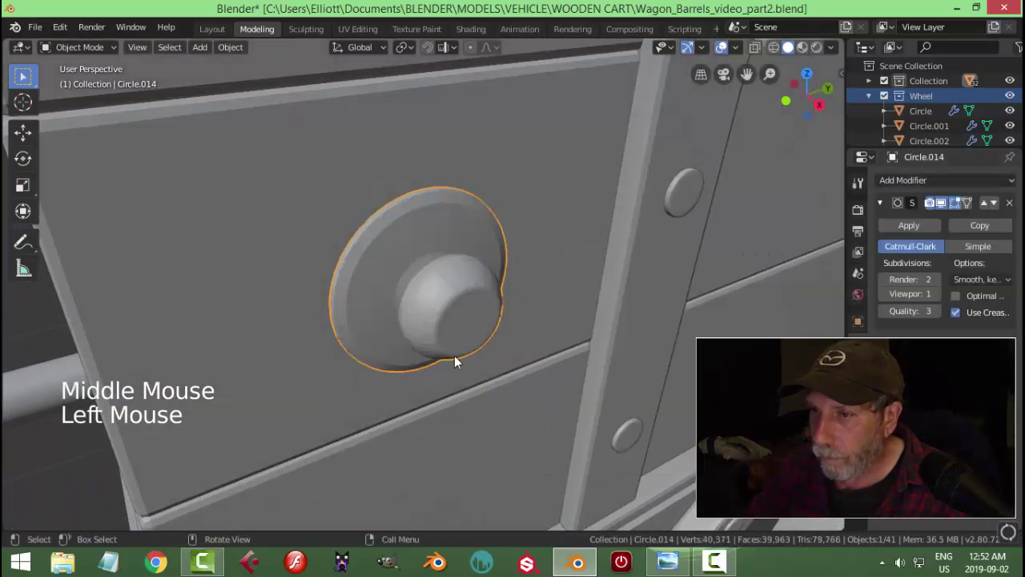
right_click(473, 275)
middle_click(493, 309)
Edge-slide loops toward the rim to tighten its smoothed edge
key(Tab)
key(ctrl+r)
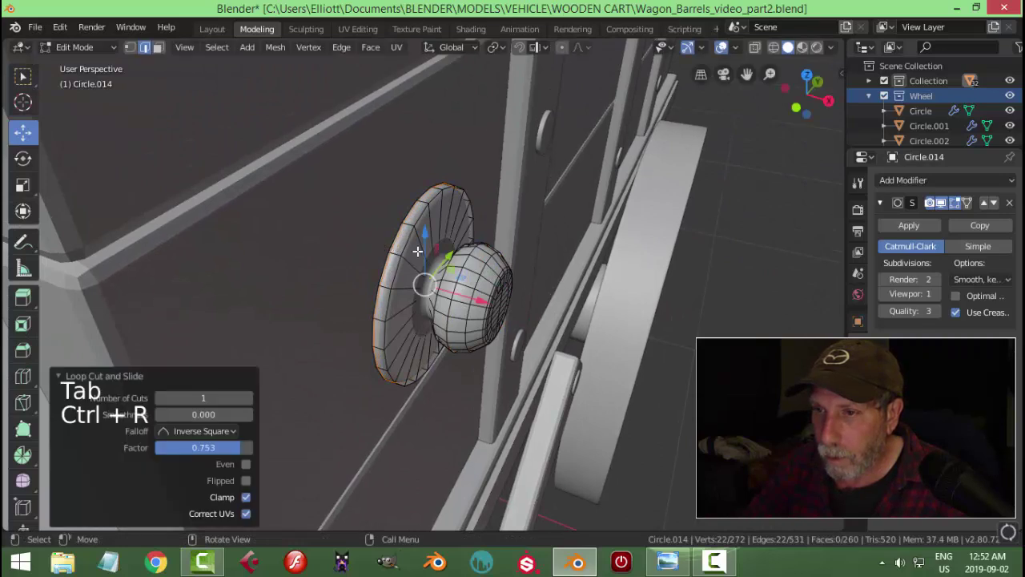
key(ctrl+r)
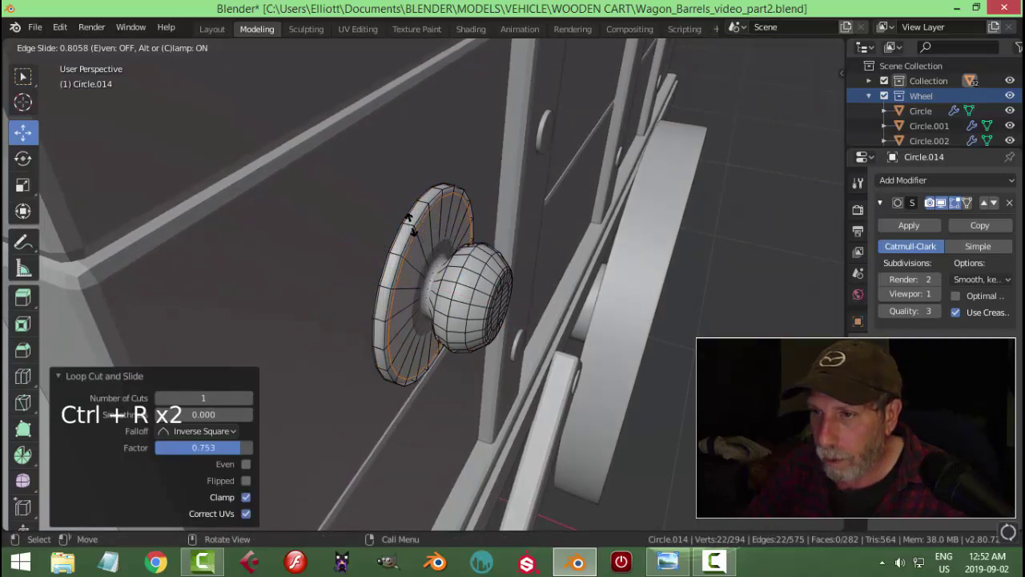
key(ctrl+r)
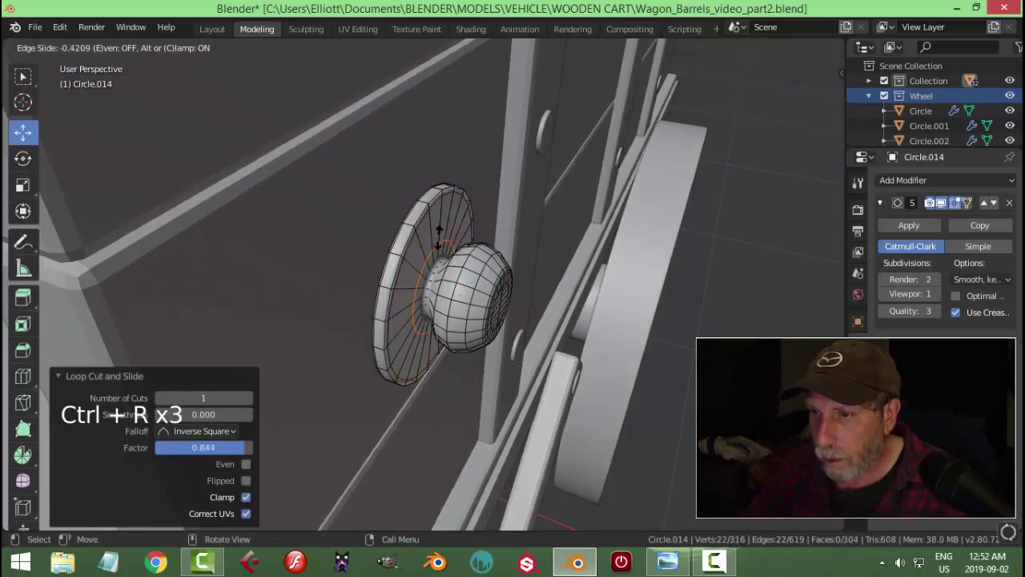
key(Tab)
Set the barrel's origin to its geometry and nudge it about 2 cm toward the cart's side slat
middle_click(530, 286)
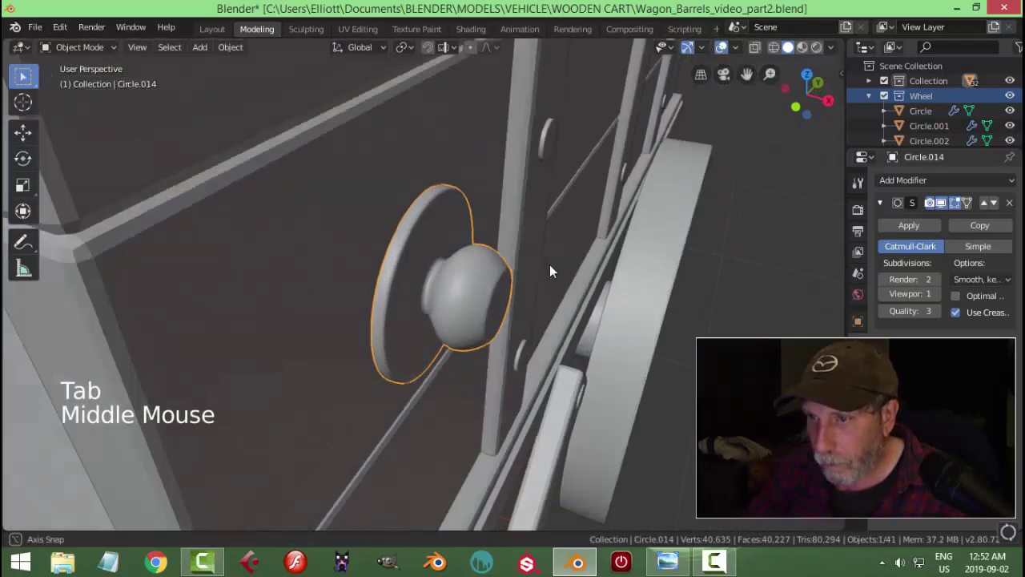
key(alt+a)
middle_click(487, 274)
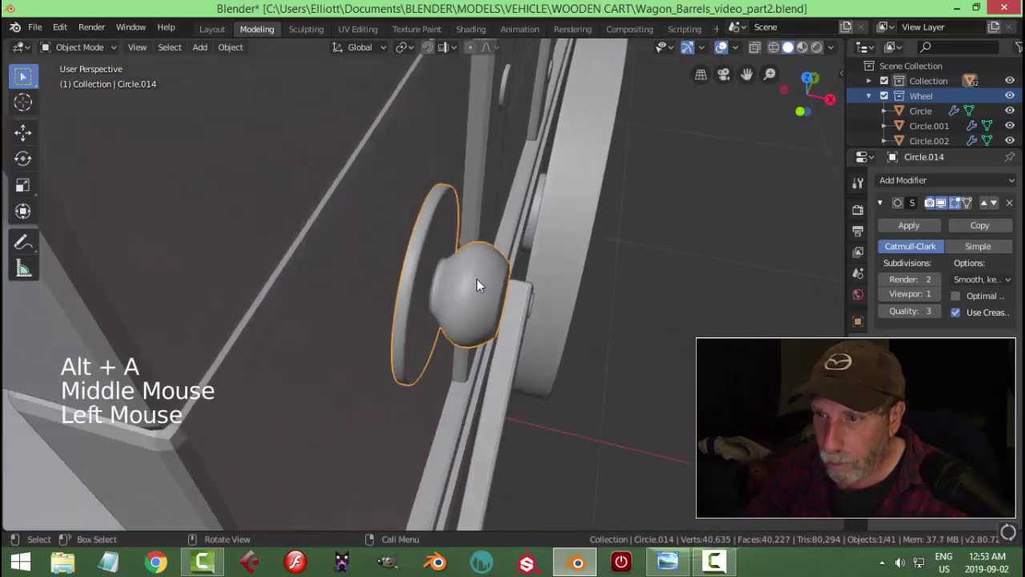
click(476, 297)
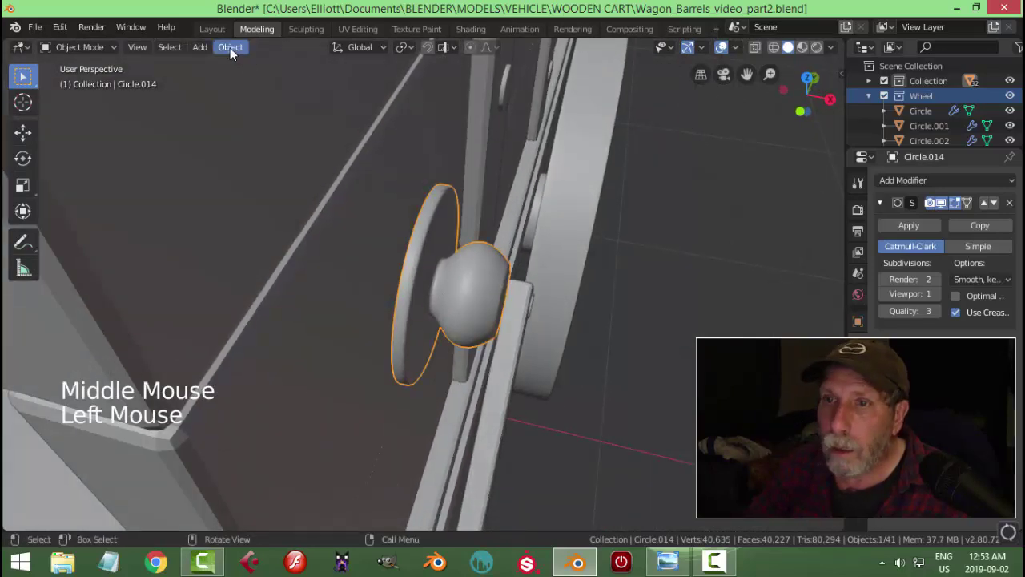
click(249, 76)
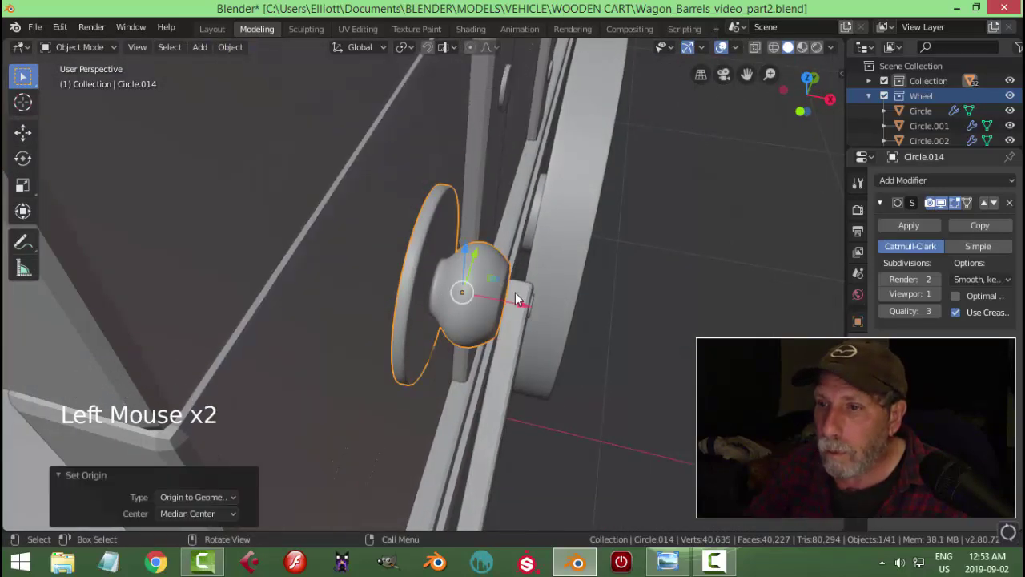
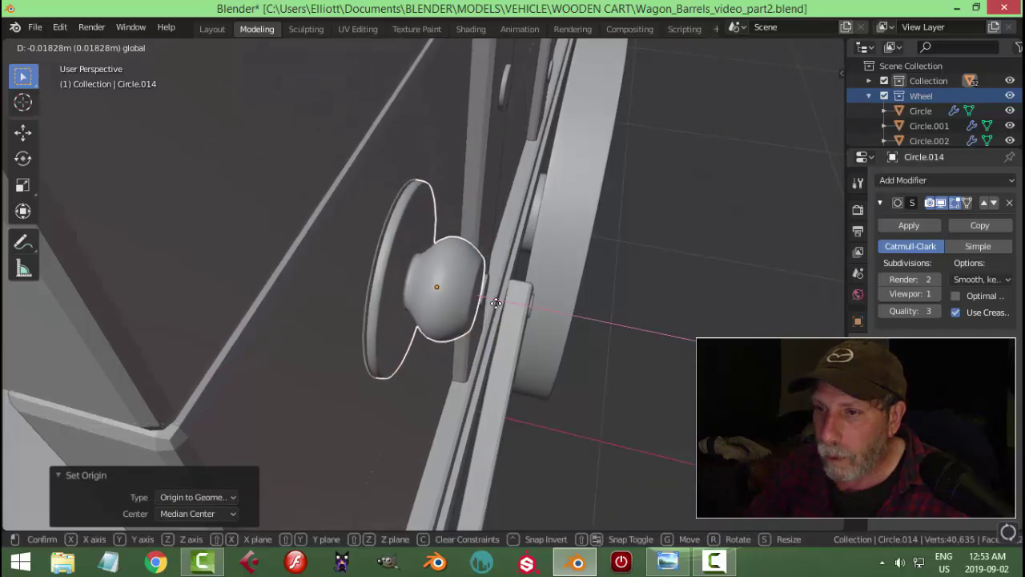
key(alt+a)
scroll(down, 3)
middle_click(464, 310)
scroll(down, 3)
middle_click(474, 303)
scroll(up, 3)
middle_click(480, 326)
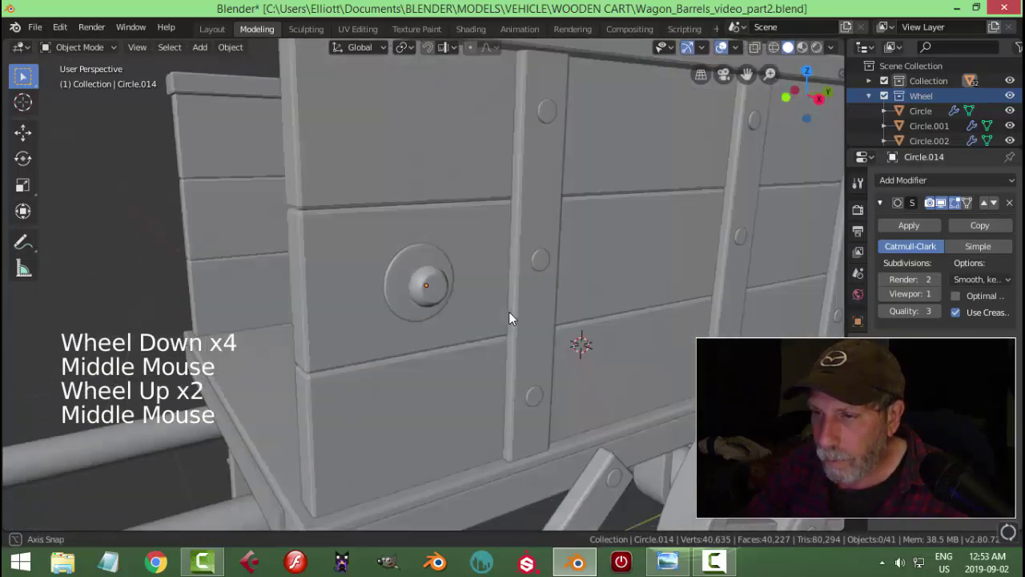
scroll(up, 3)
click(435, 290)
click(245, 53)
Separate a ring of edges from the knob mesh into its own circle object
middle_click(523, 249)
key(shift+s)
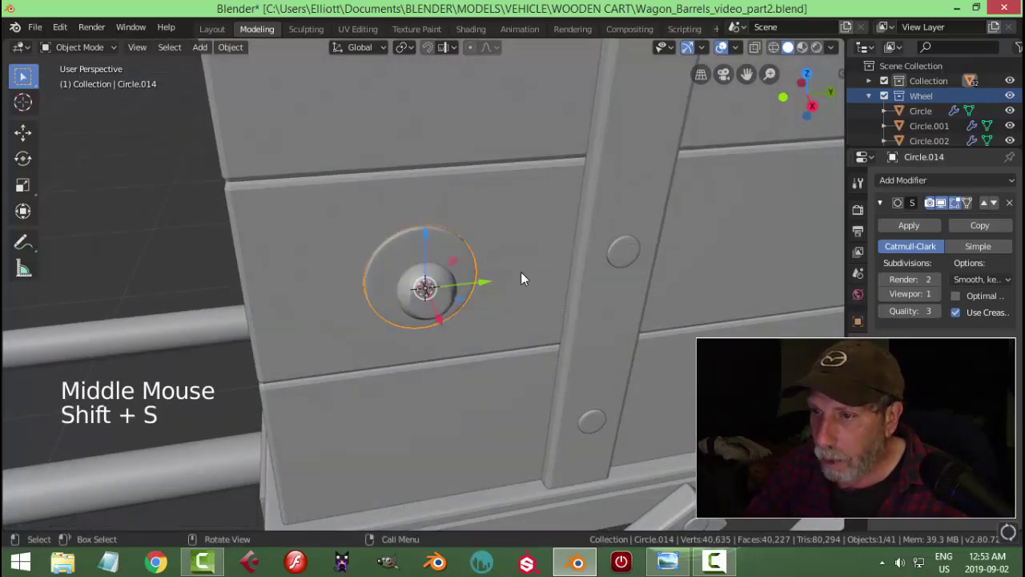
middle_click(552, 279)
key(Tab)
scroll(up, 3)
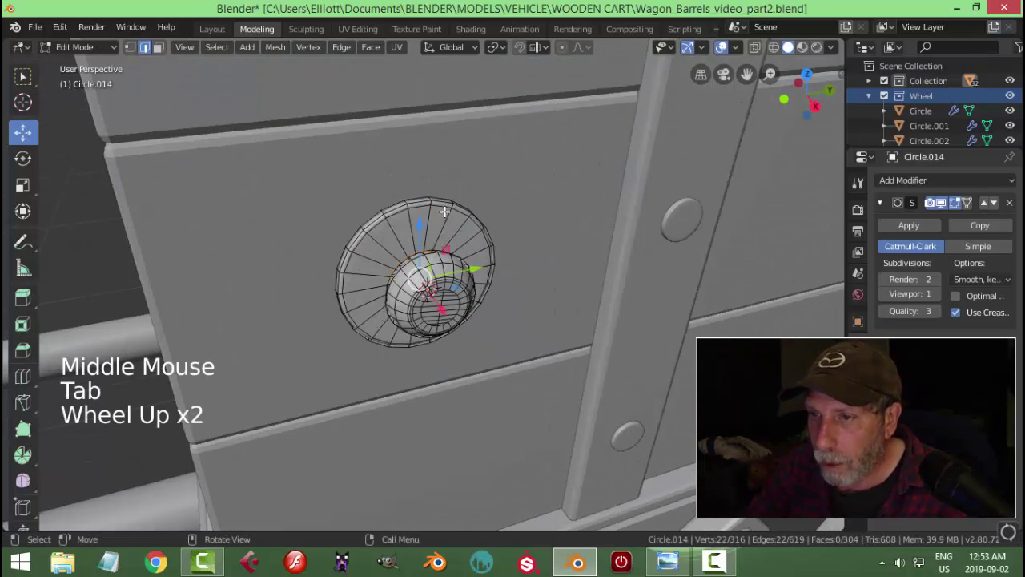
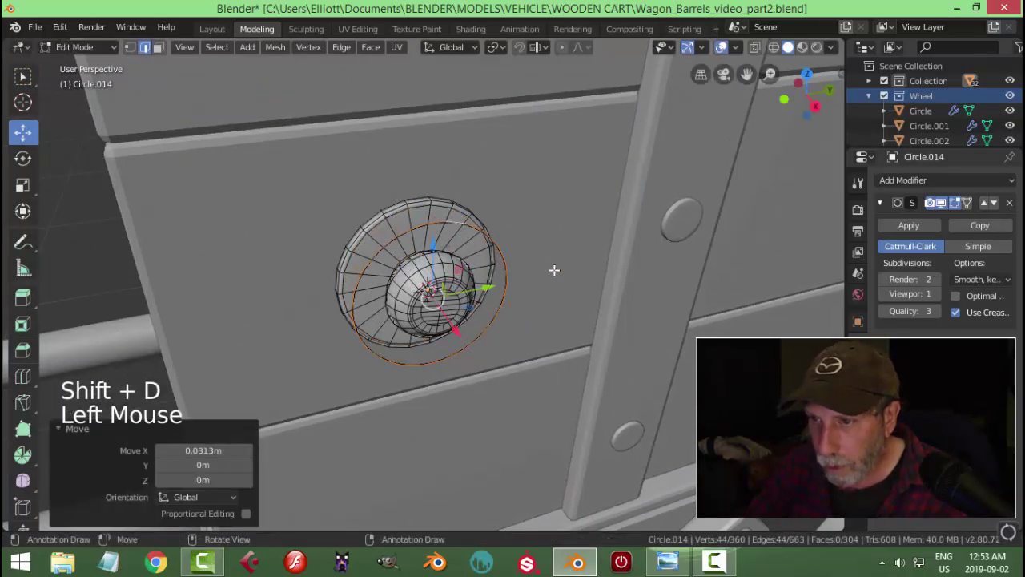
key(p)
key(Tab)
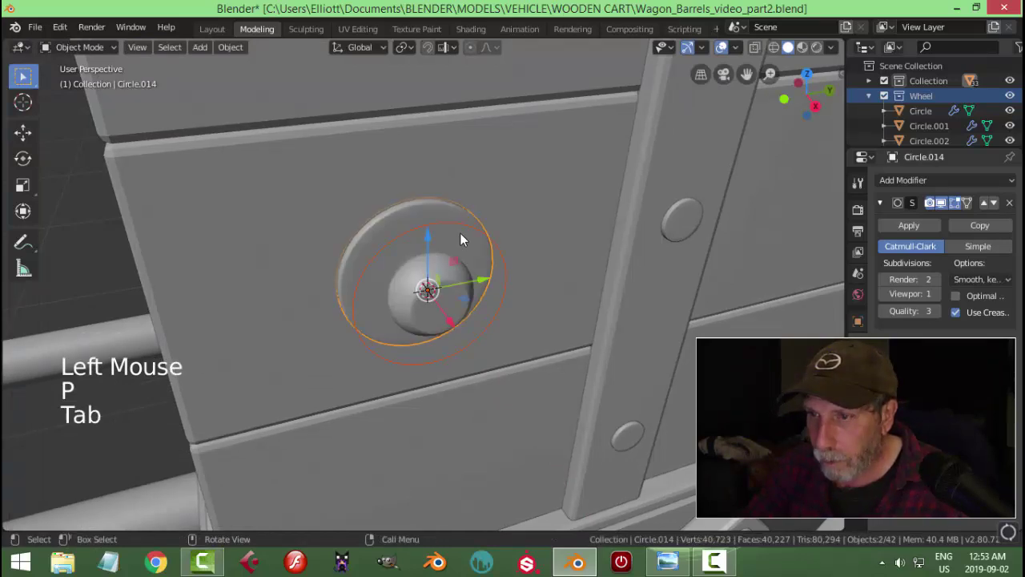
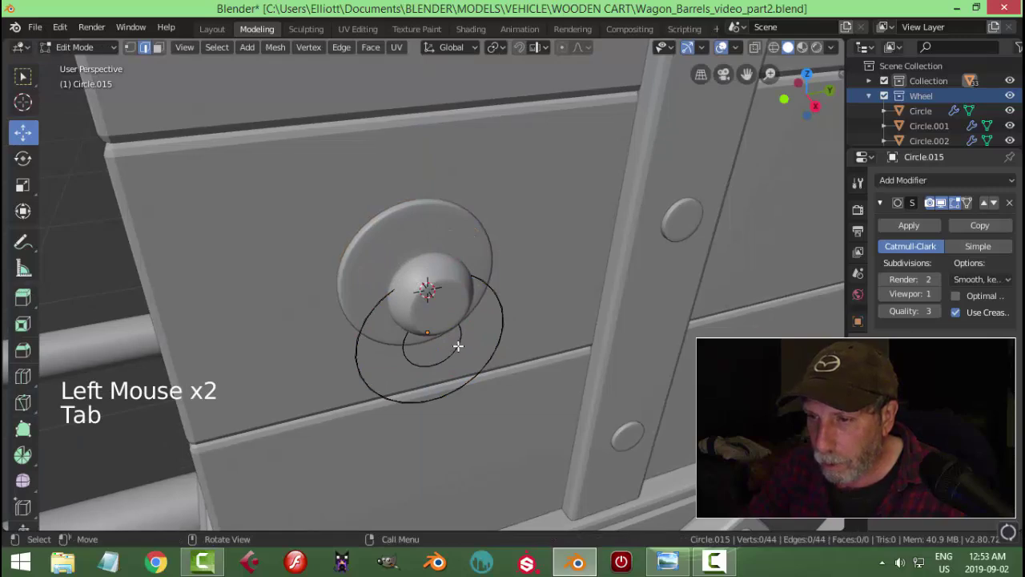
click(457, 338)
key(x)
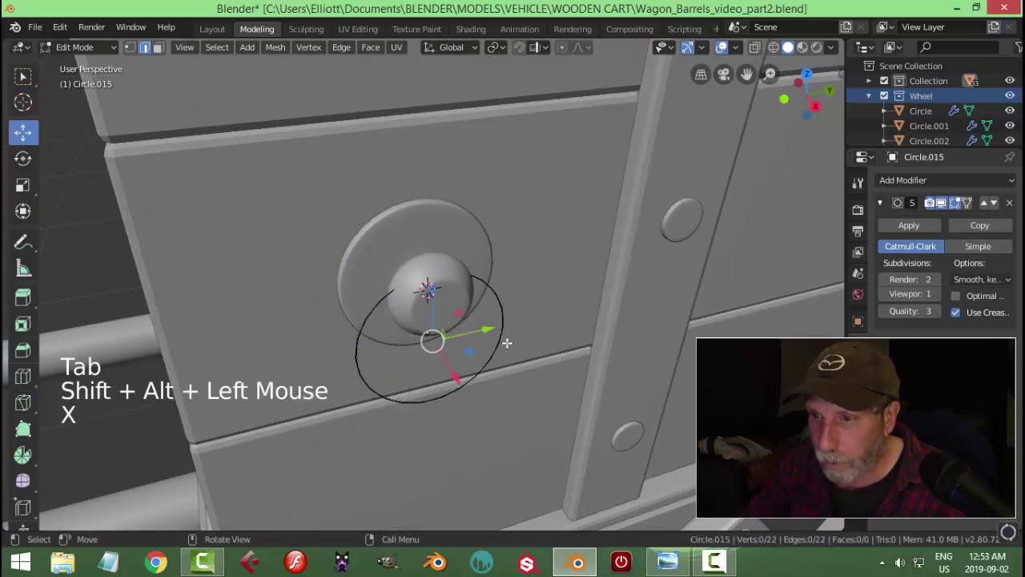
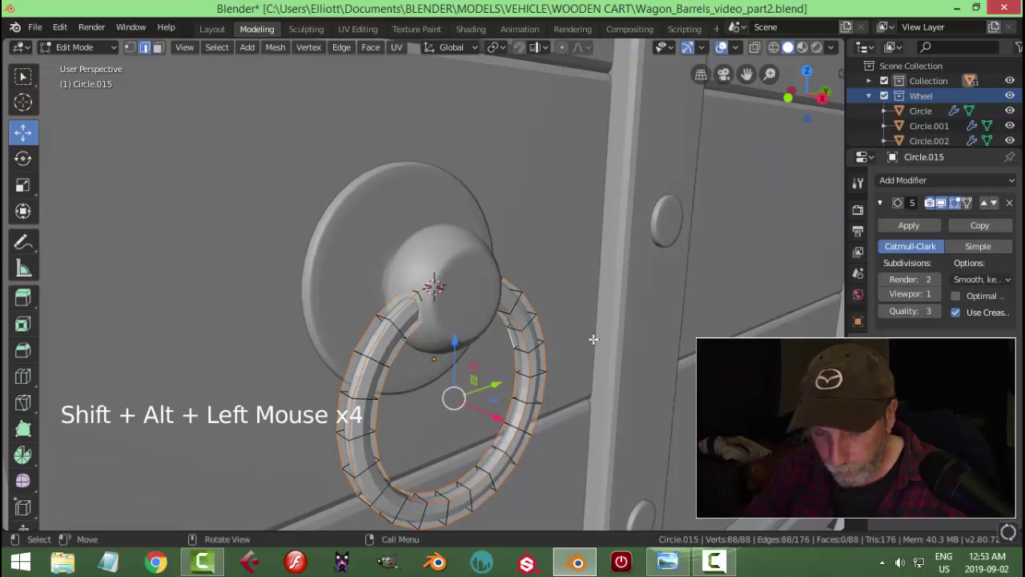
Bevel the ring's edges round and link the knob's Subdivision modifier onto it with Ctrl+L
key(ctrl+b)
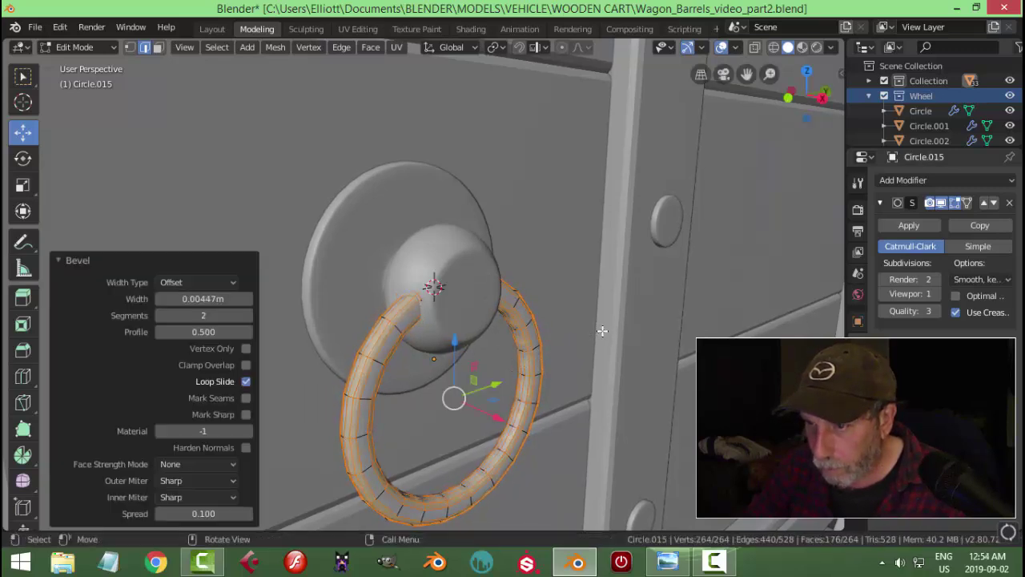
key(Tab)
click(463, 256)
key(ctrl+l)
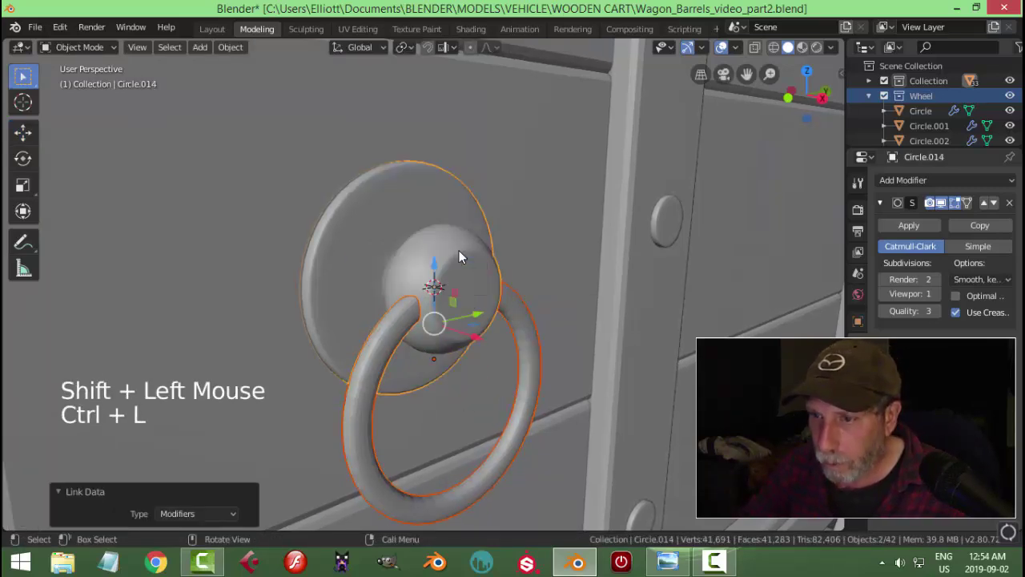
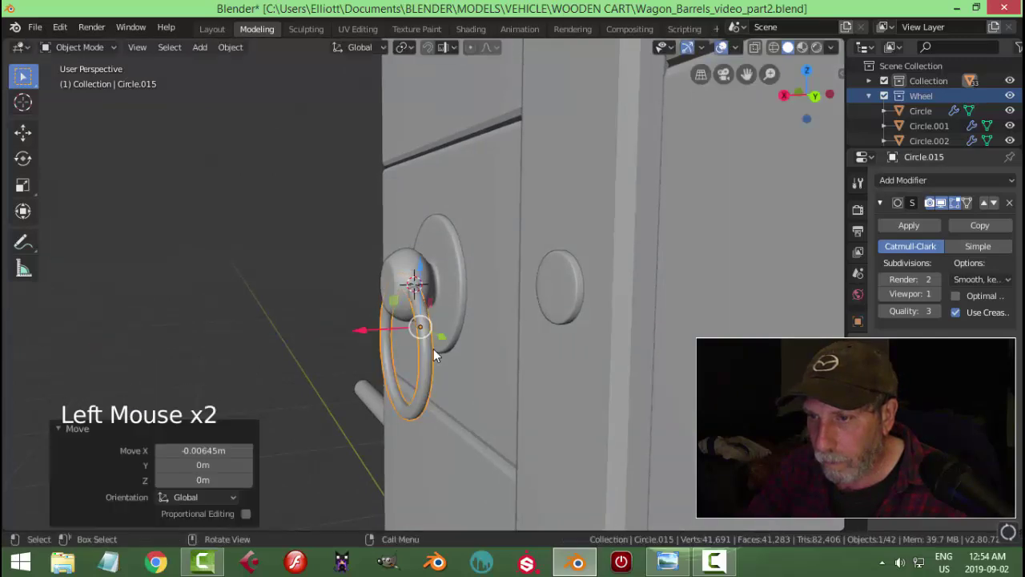
Frame the ring from the side and enter face-select mesh editing on it
key(alt+a)
scroll(down, 3)
middle_click(431, 337)
scroll(up, 3)
middle_click(511, 300)
middle_click(504, 319)
click(428, 319)
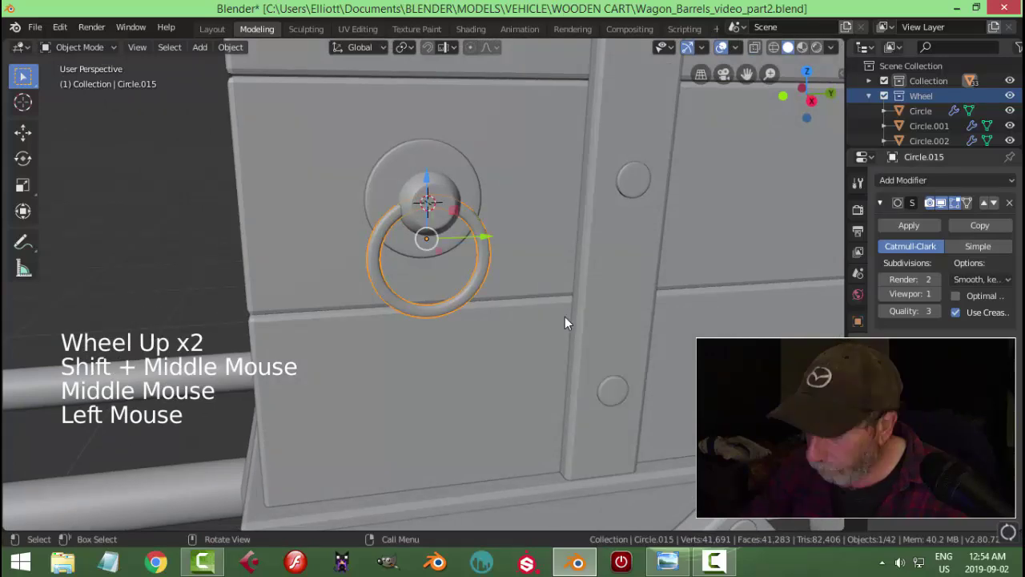
key(KP_3)
key(Tab)
scroll(up, 3)
key(alt+a)
scroll(up, 3)
key(ctrl+Tab)
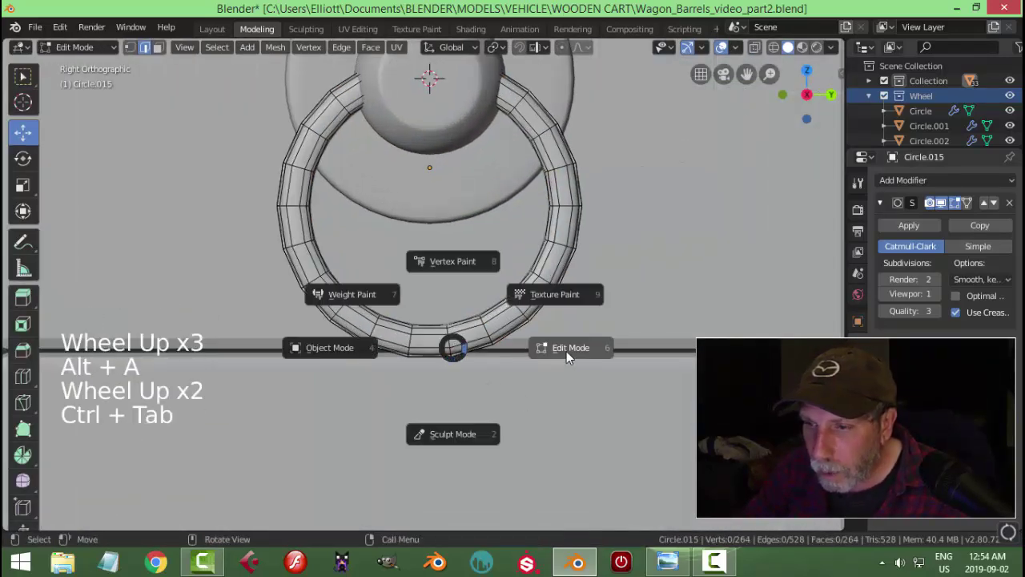
key(3)
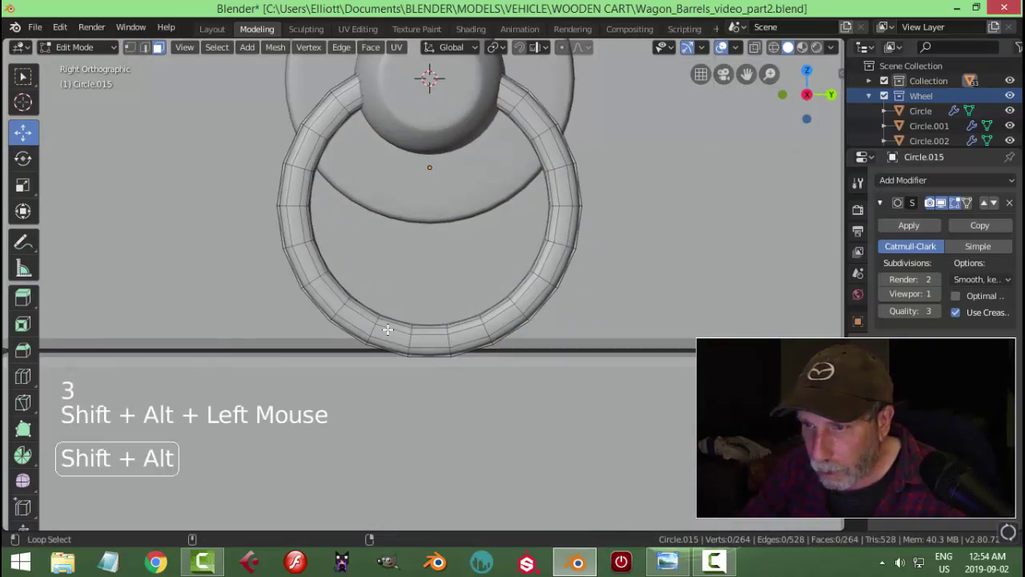
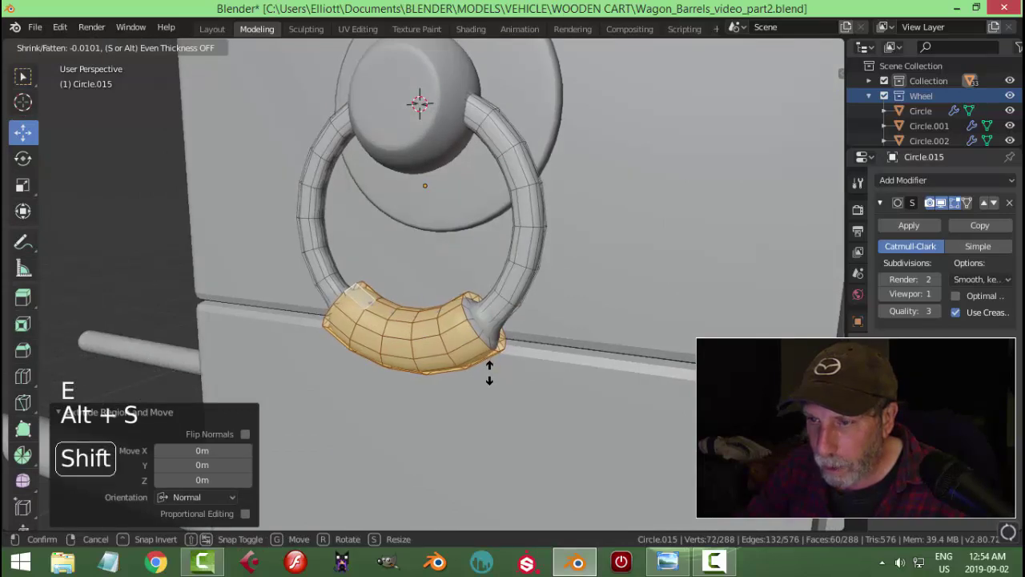
Fatten the ring's bottom grip section and add extra edge loops across it
key(ctrl+r)
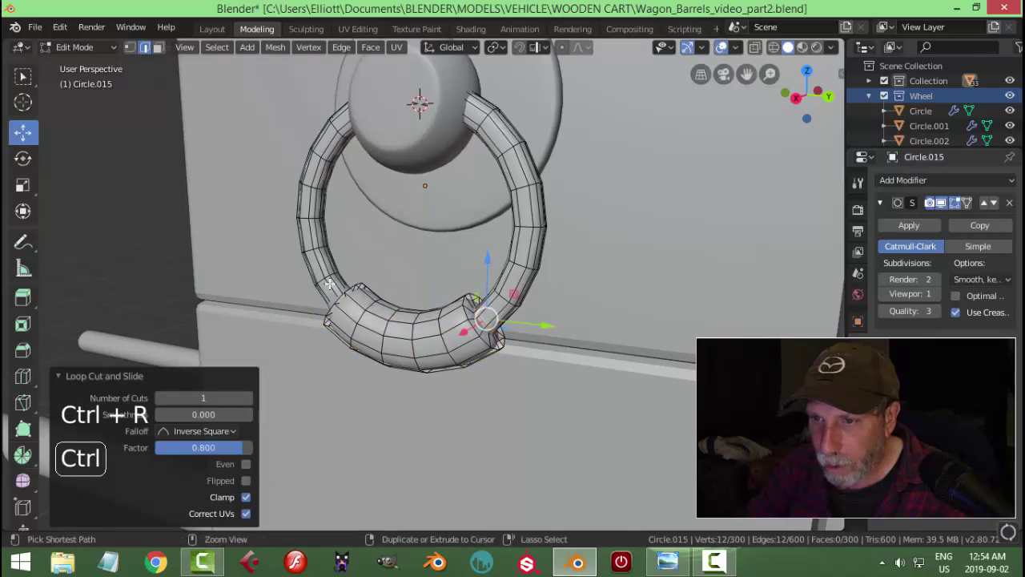
key(ctrl+r)
key(ctrl+r)
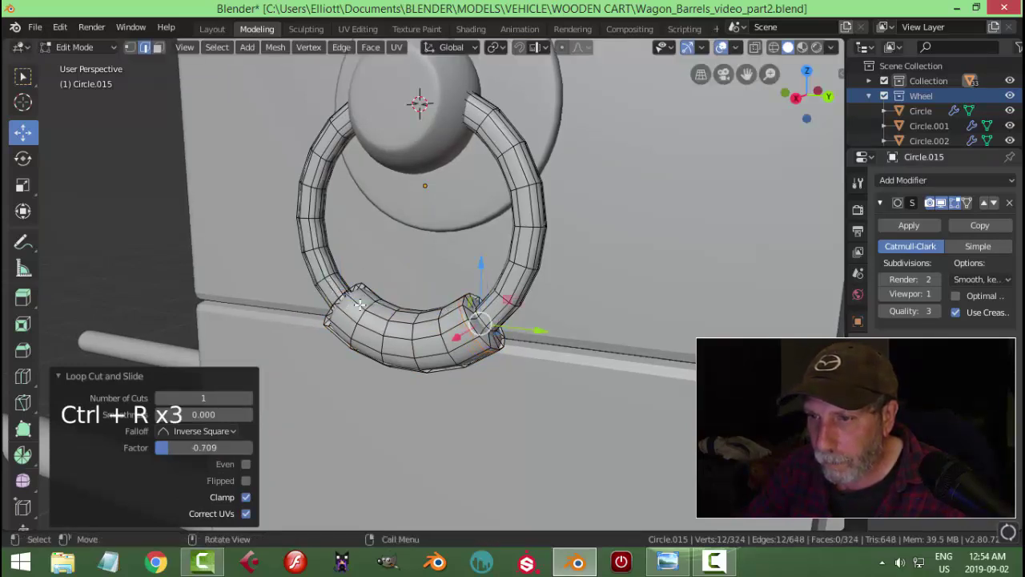
key(ctrl+r)
key(Tab)
scroll(down, 3)
key(alt+a)
Join the ring and the knob into a single object with Ctrl+J
middle_click(403, 346)
scroll(down, 3)
middle_click(466, 293)
scroll(up, 3)
middle_click(481, 353)
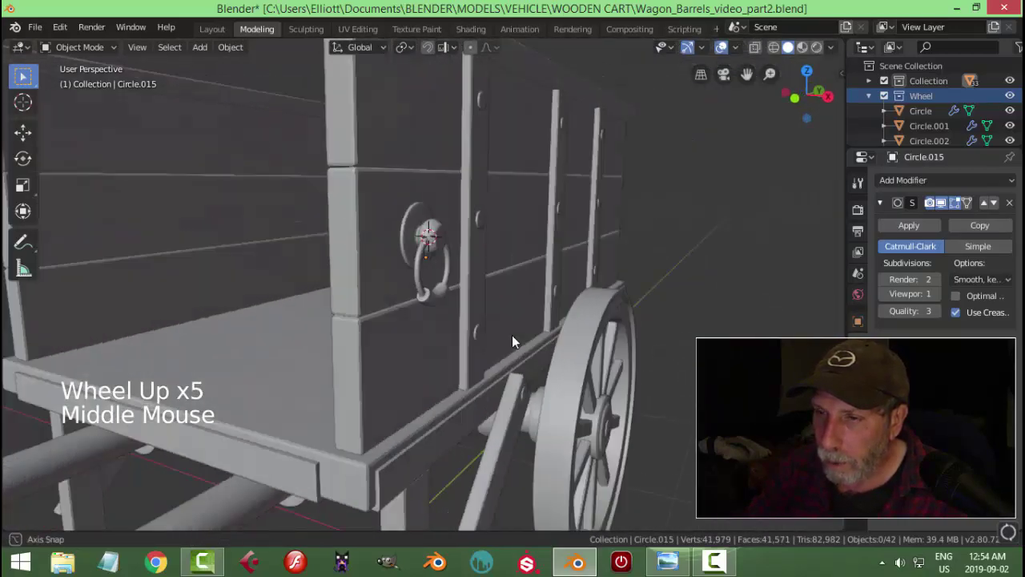
scroll(up, 3)
scroll(up, 3)
click(496, 222)
click(423, 137)
key(ctrl+j)
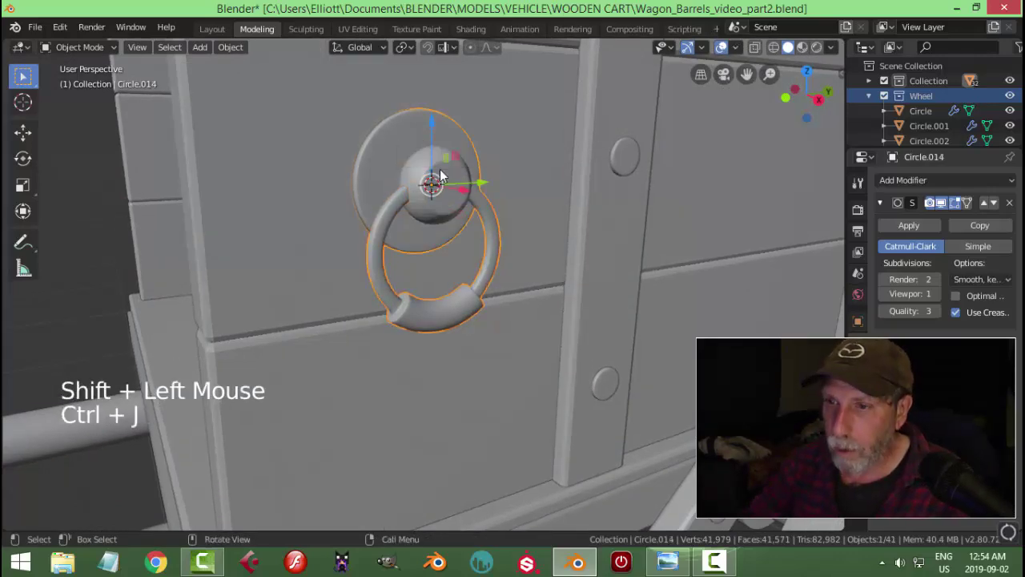
Add a Mirror modifier on X to the knob-and-ring handle so it appears on both cart sides
key(alt+a)
scroll(down, 3)
middle_click(432, 225)
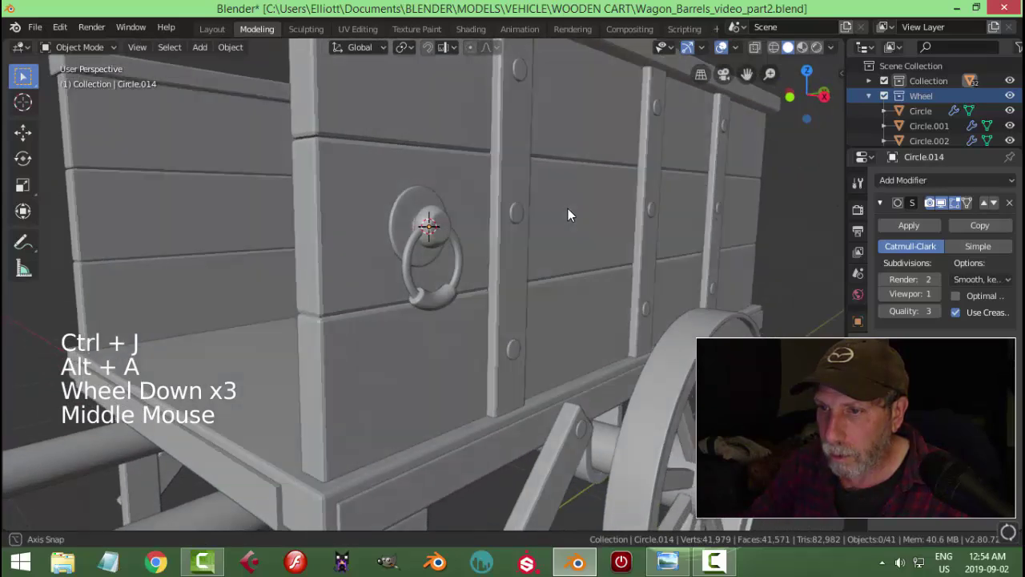
scroll(down, 3)
middle_click(502, 247)
click(306, 346)
scroll(down, 3)
middle_click(597, 294)
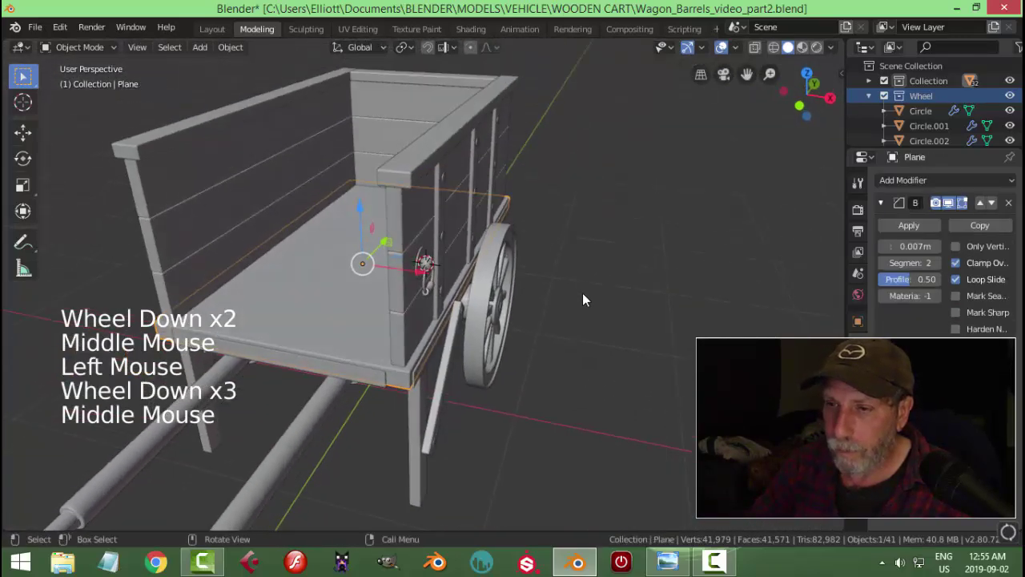
key(shift+s)
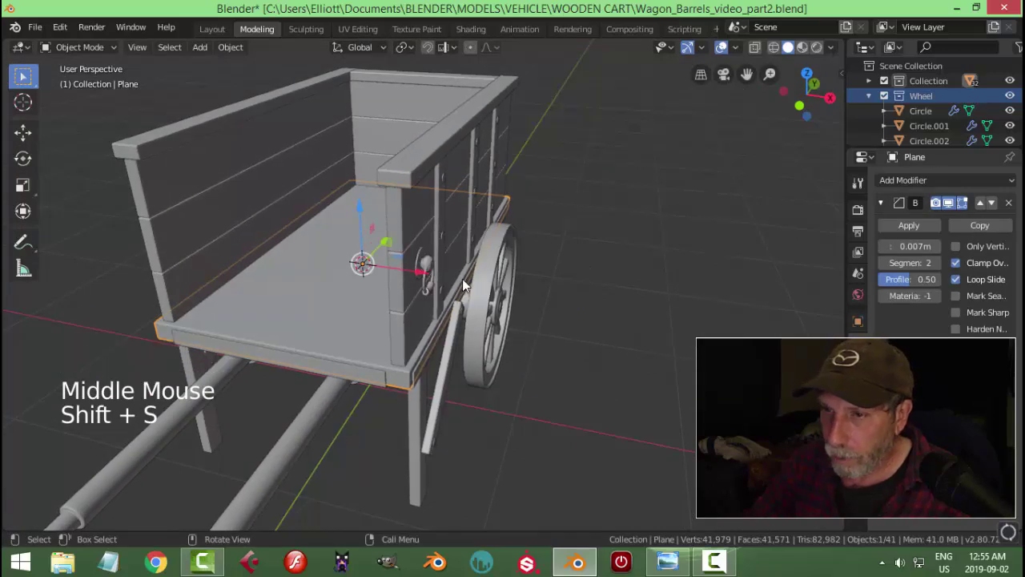
click(436, 266)
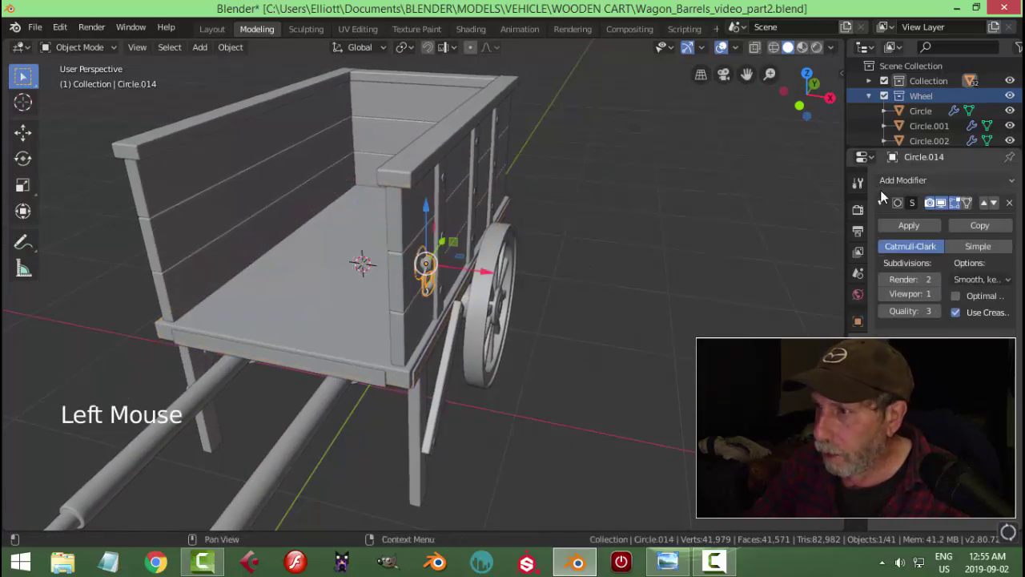
click(886, 204)
click(907, 180)
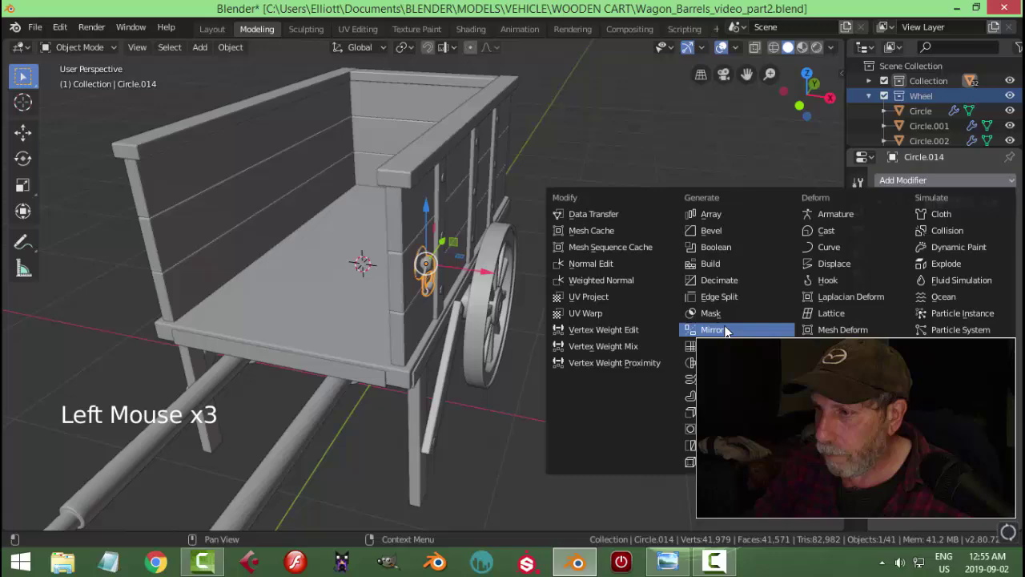
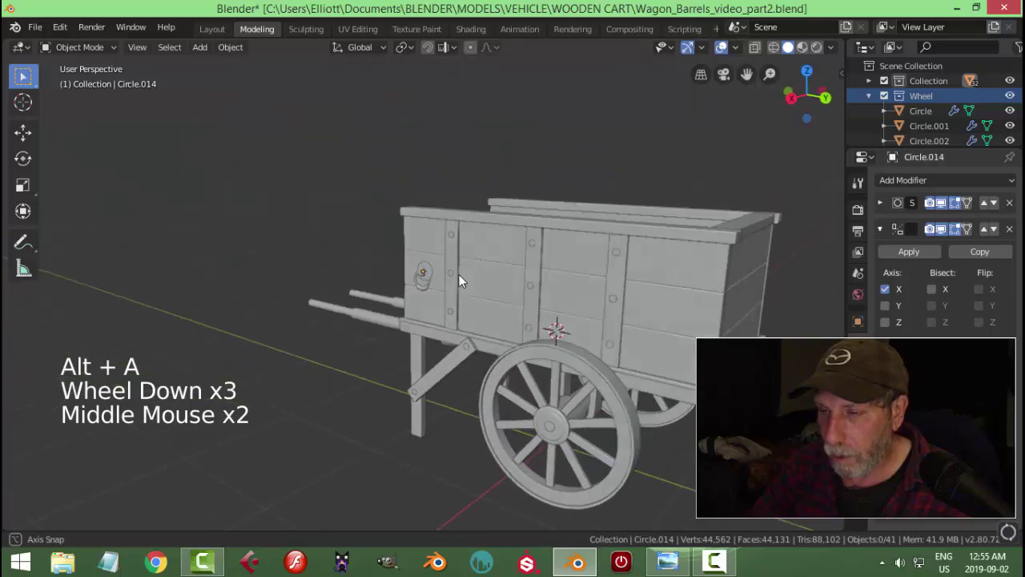
Scale the mirrored handle up to about 1.42
scroll(up, 3)
scroll(up, 3)
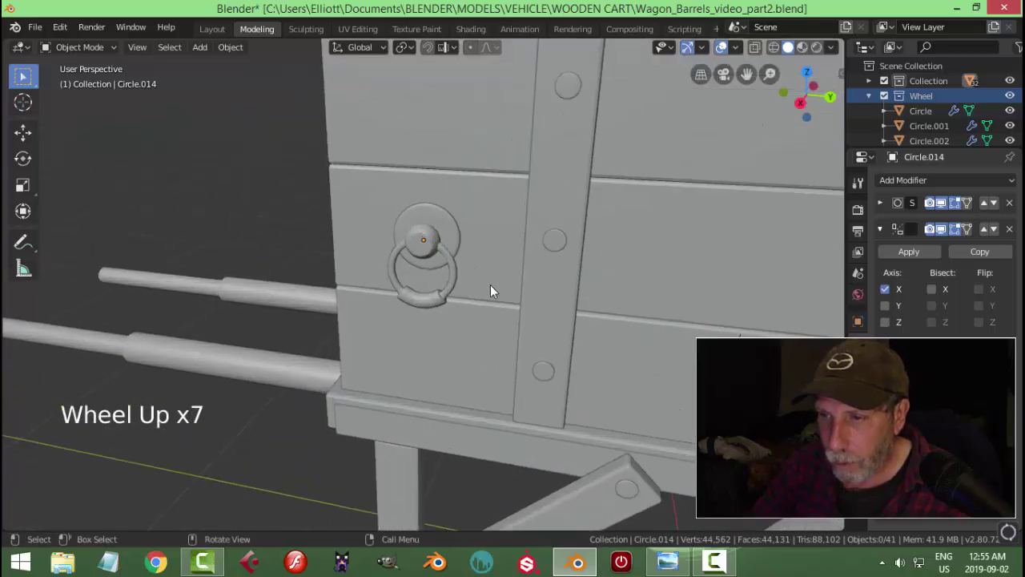
scroll(down, 3)
click(435, 265)
middle_click(497, 313)
scroll(up, 3)
key(s)
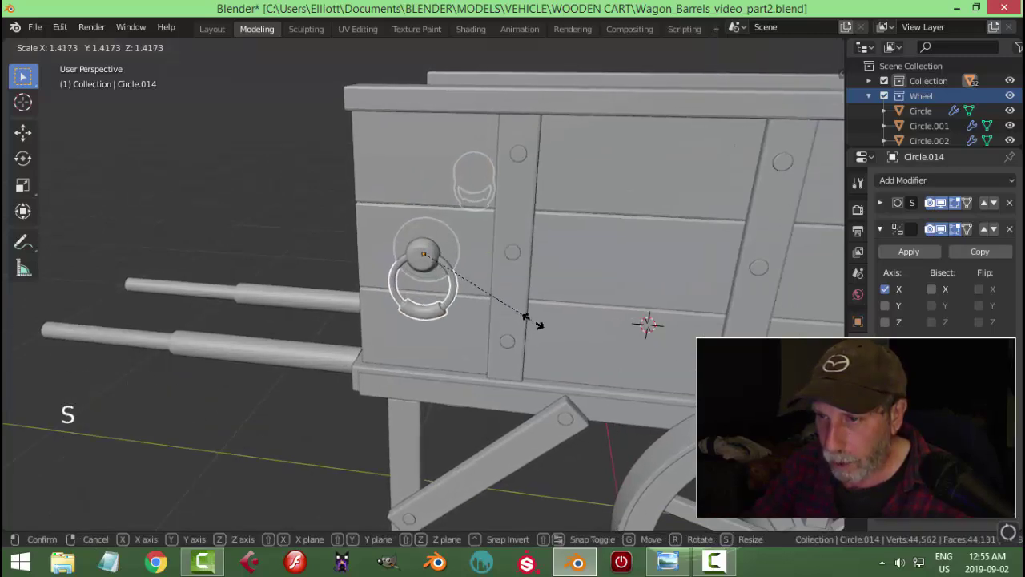
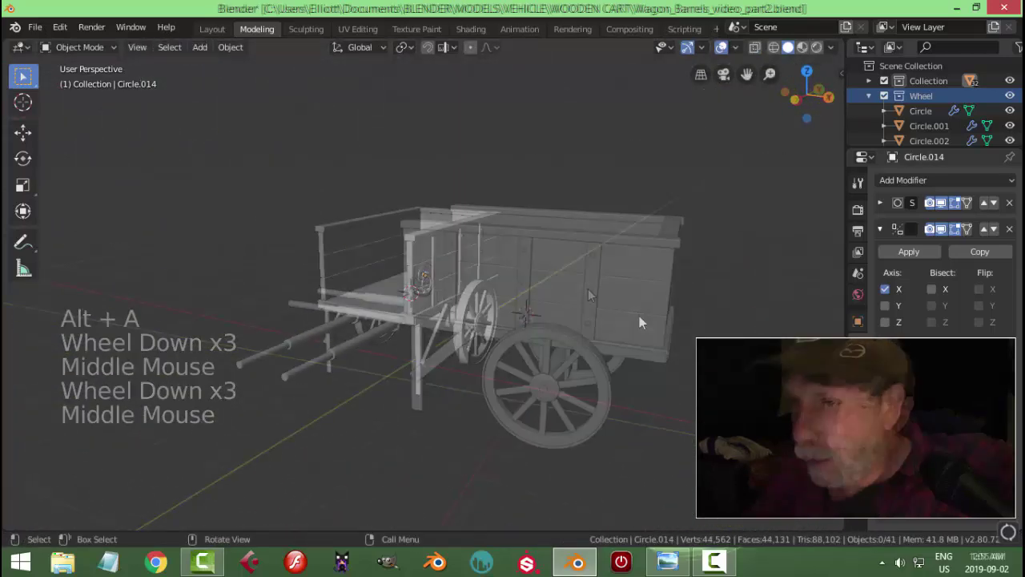
Orbit around the whole cart and move the view toward empty ground
middle_click(621, 324)
middle_click(584, 318)
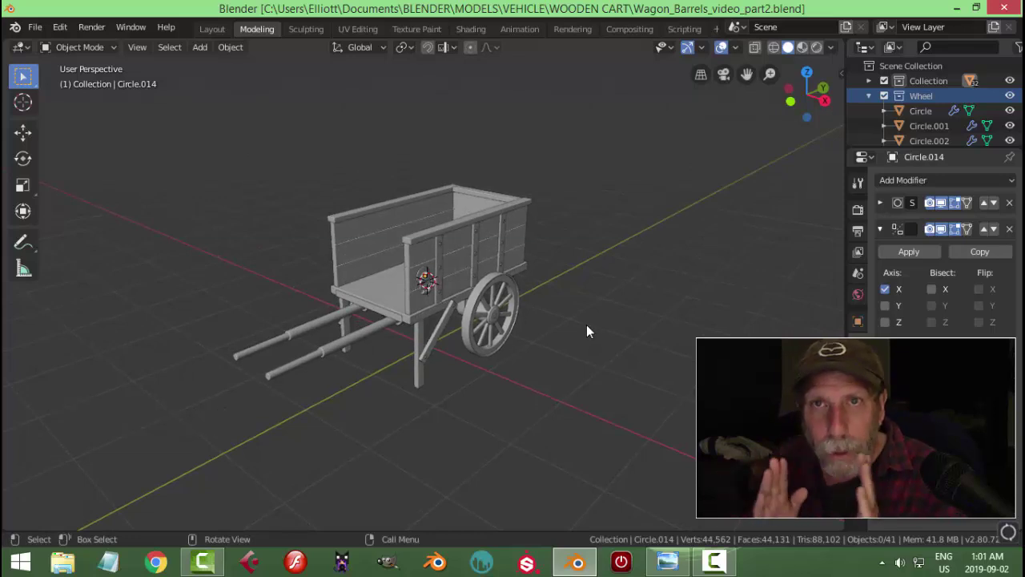
middle_click(606, 362)
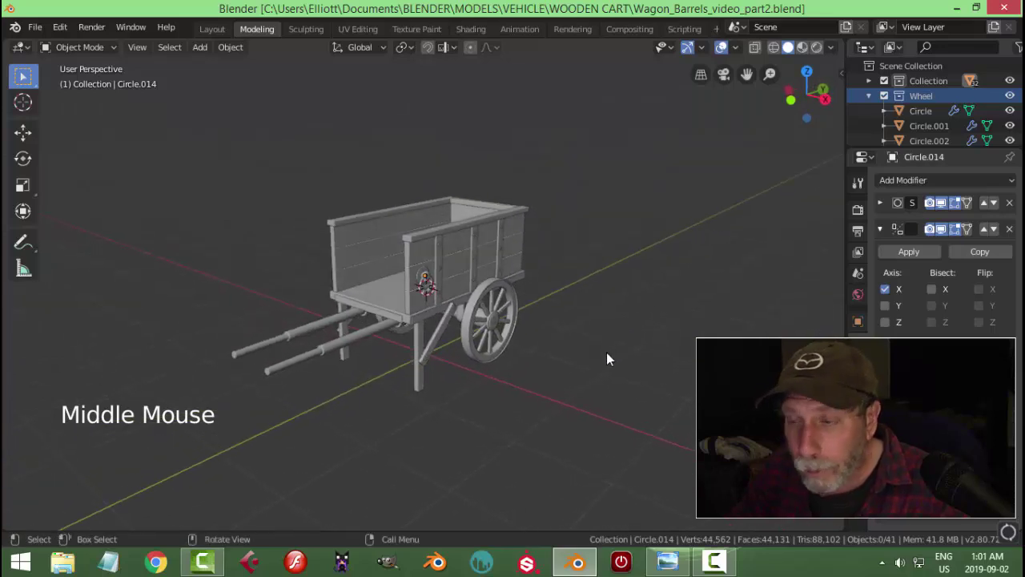
middle_click(578, 336)
middle_click(552, 331)
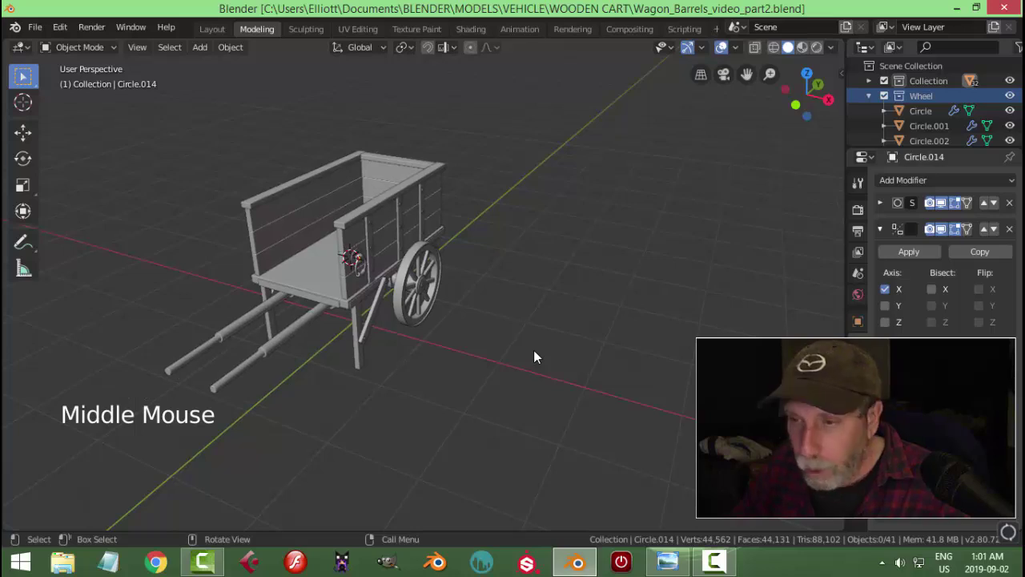
Add a new 64-vertex cylinder to the scene and enter mesh editing
key(shift+a)
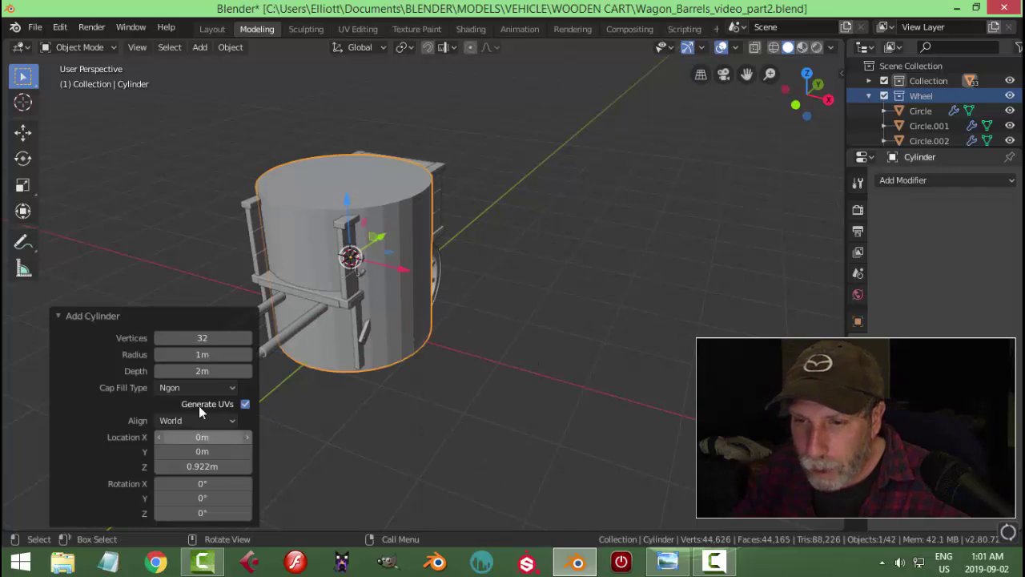
click(189, 394)
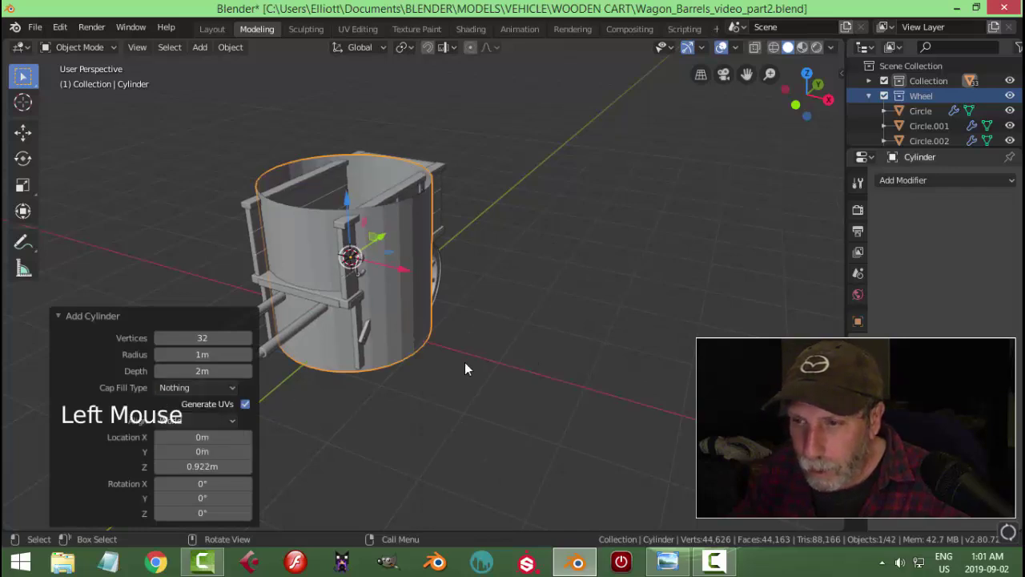
click(480, 361)
key(Tab)
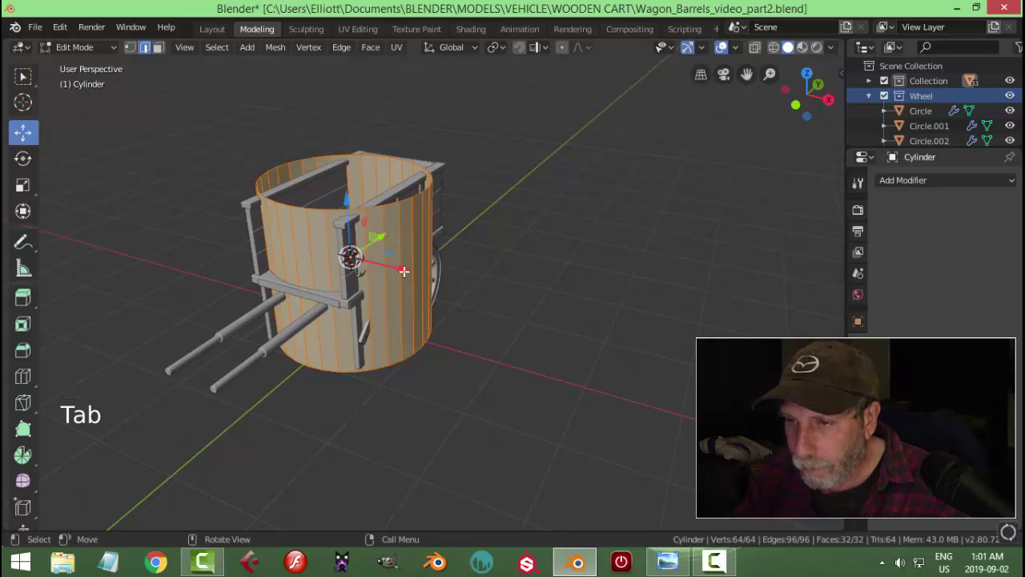
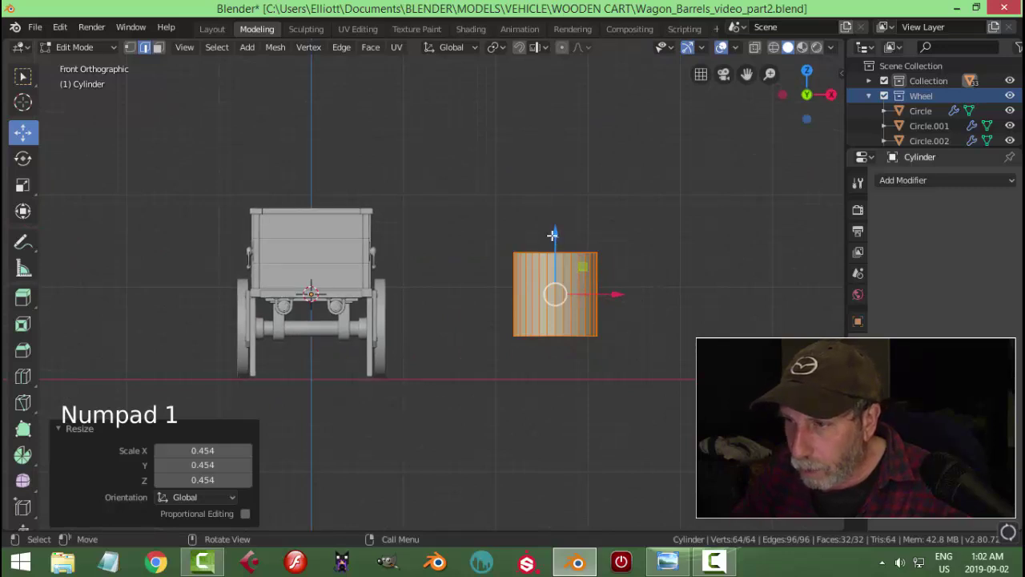
Undo a misplaced lift, then scale the cylinder to about 0.38 and set it inside the cart bed
click(551, 227)
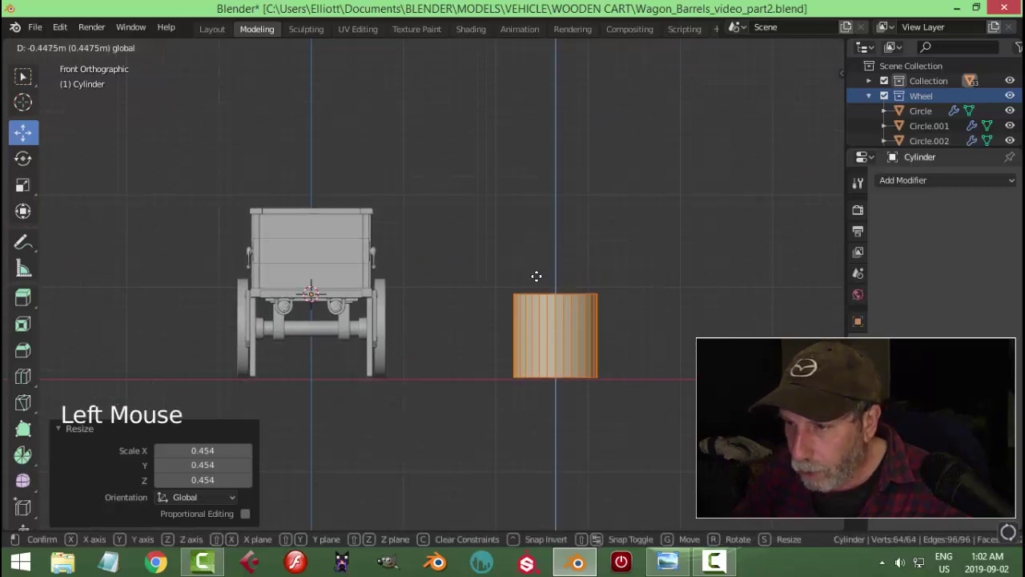
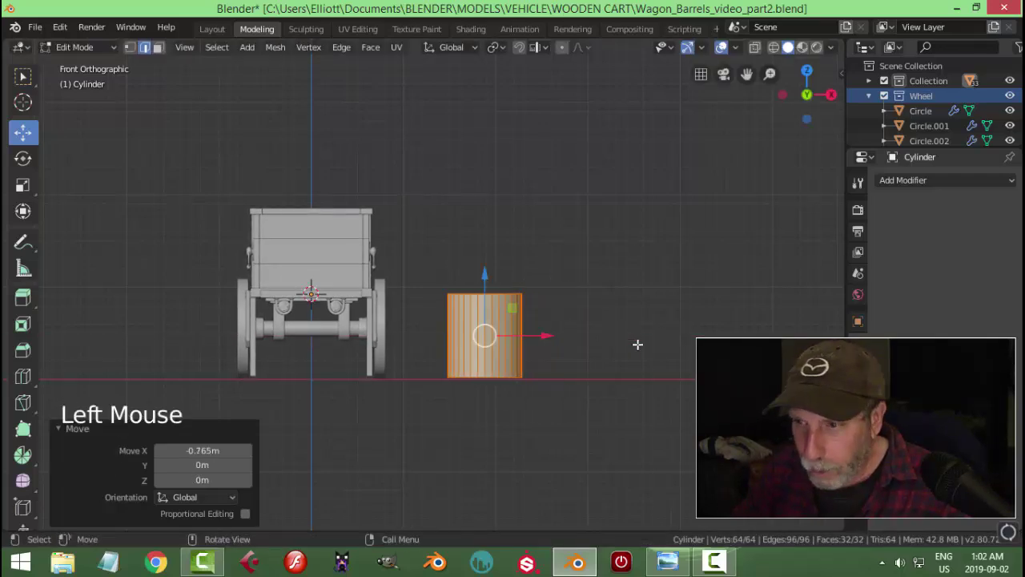
middle_click(637, 341)
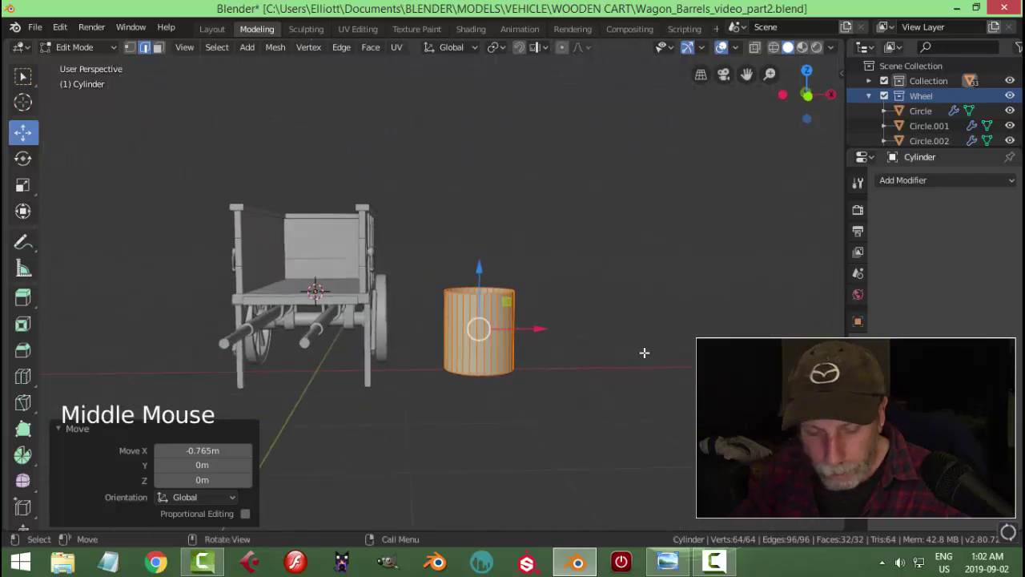
key(ctrl+z)
key(ctrl+z)
key(ctrl+z)
key(ctrl+z)
key(ctrl+z)
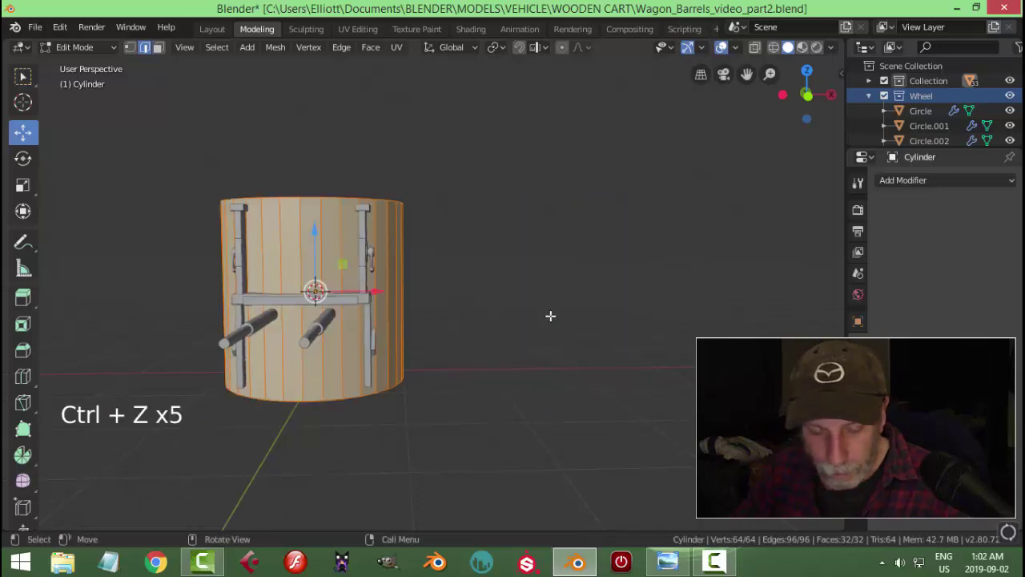
key(s)
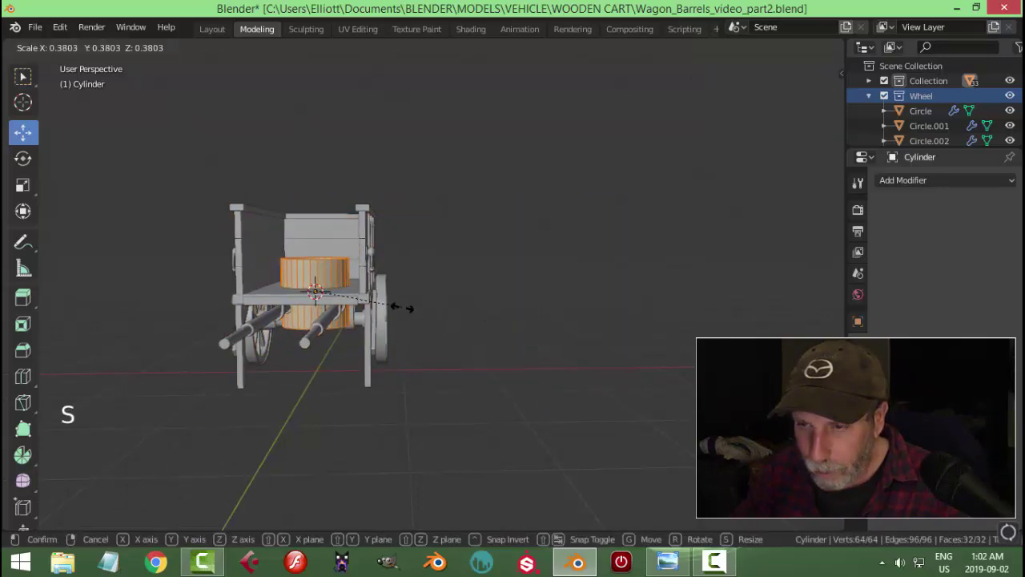
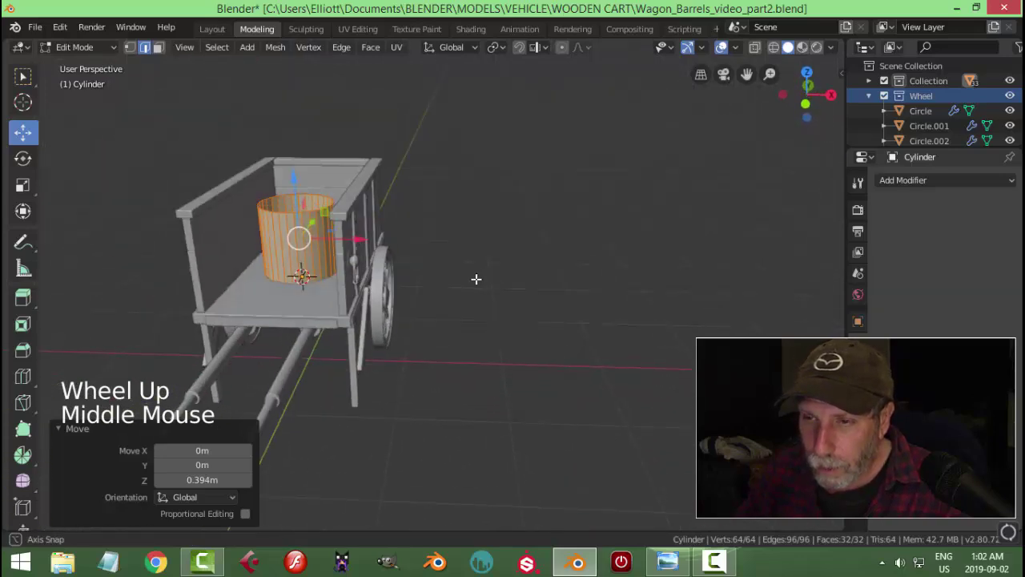
key(s)
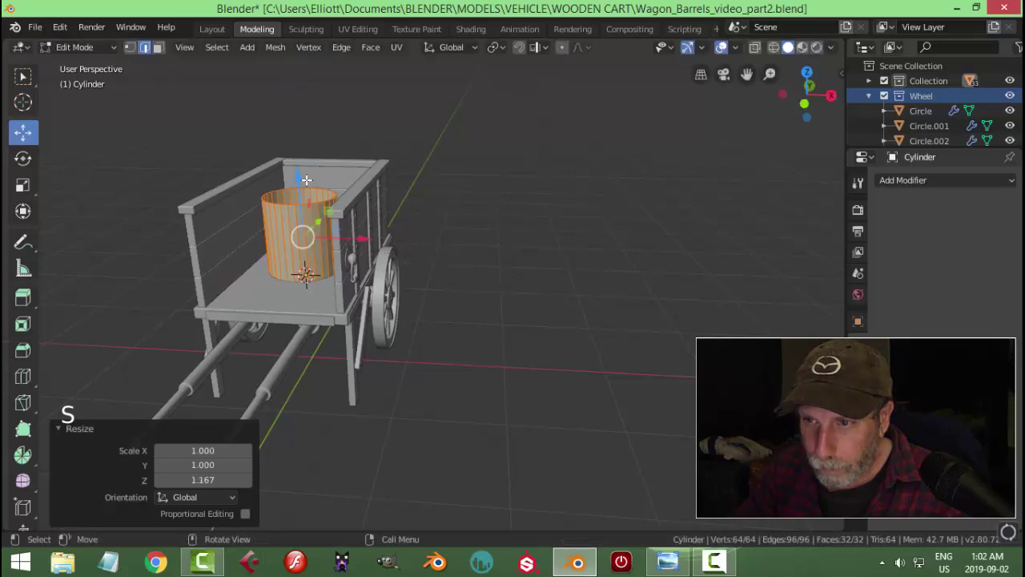
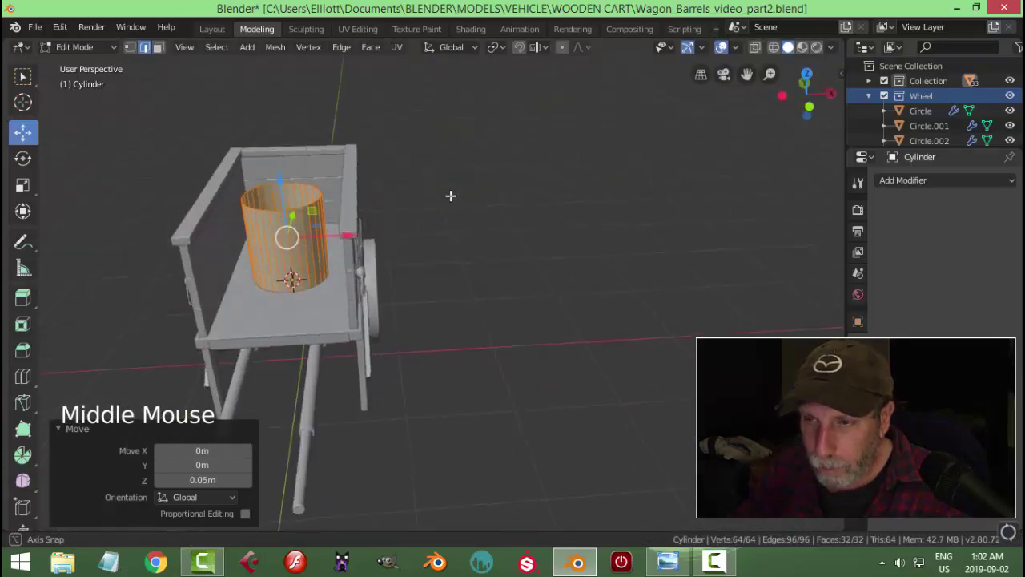
Loop-cut and bevel a band around the cylinder's middle, then bulge it outward with proportional scaling
scroll(up, 3)
key(KP_1)
scroll(up, 3)
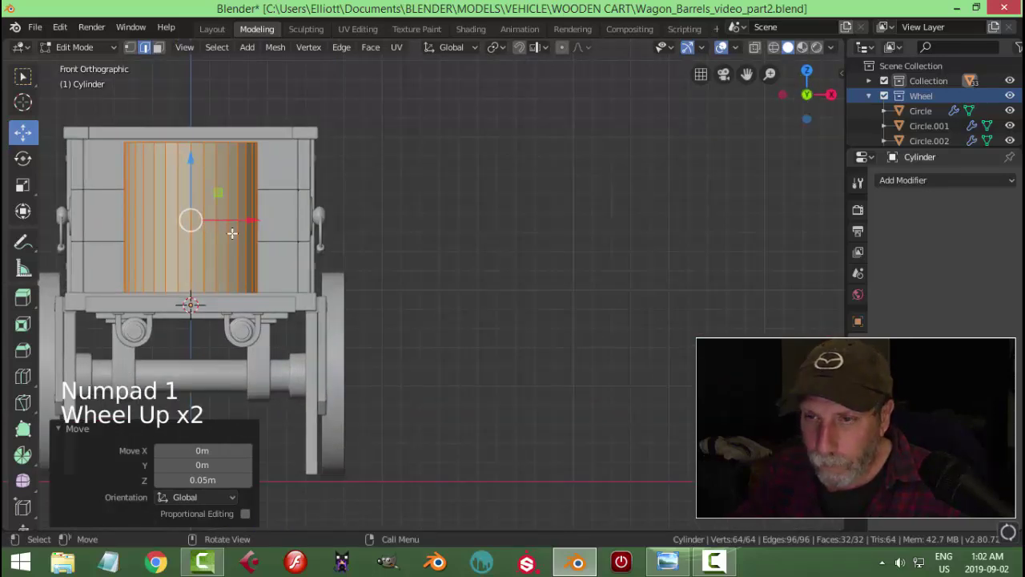
key(ctrl+r)
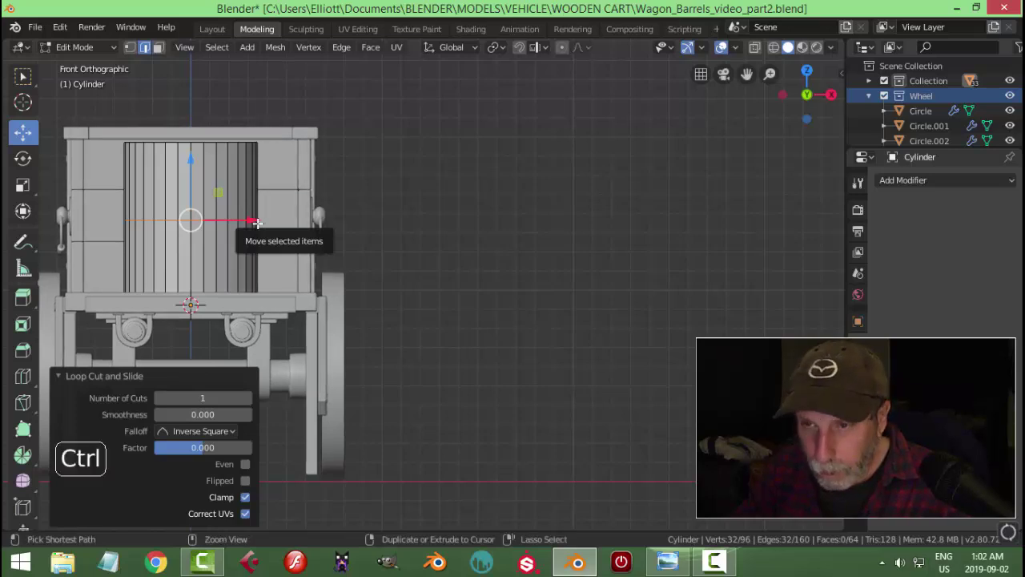
key(ctrl+b)
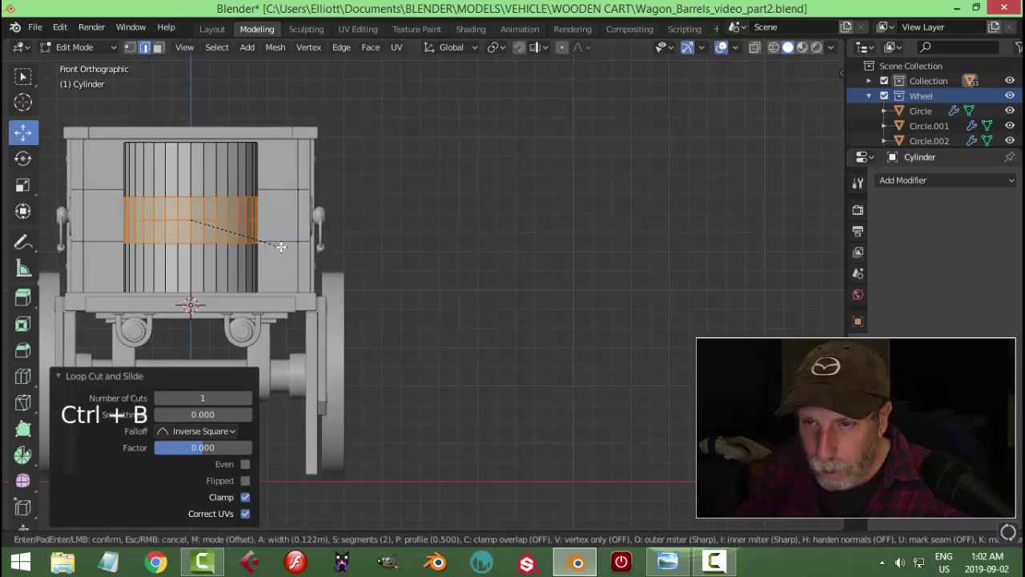
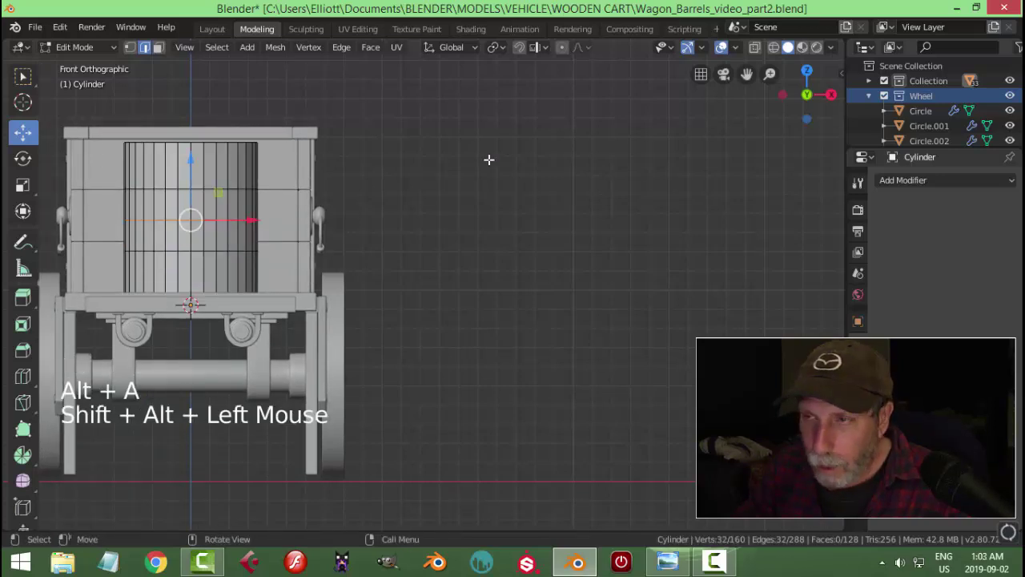
click(566, 56)
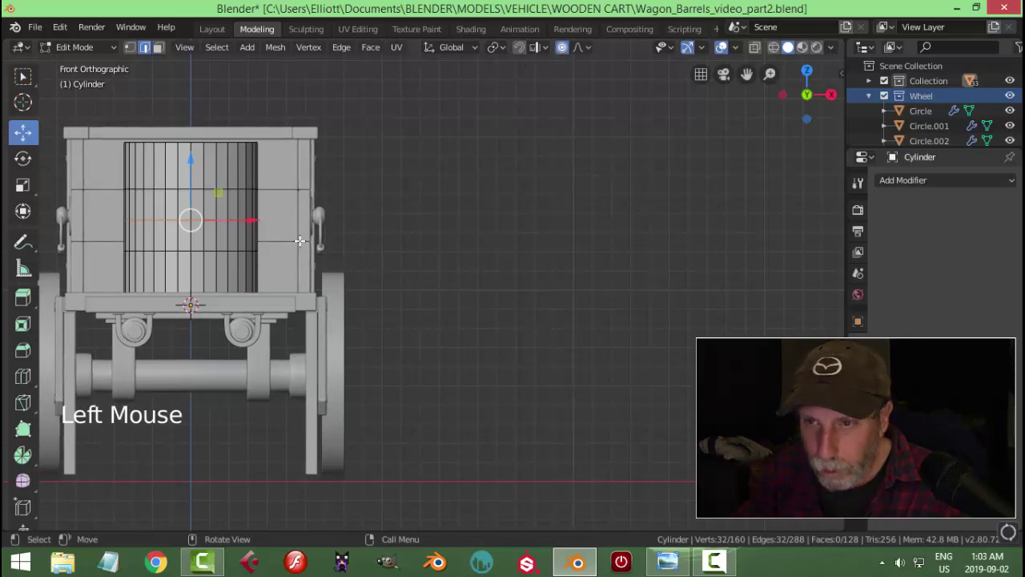
key(s)
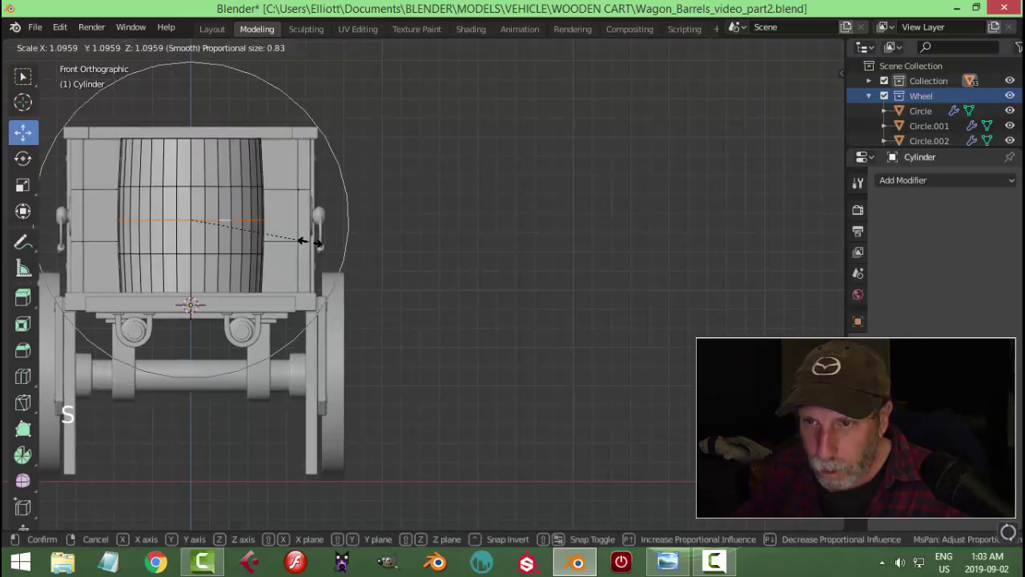
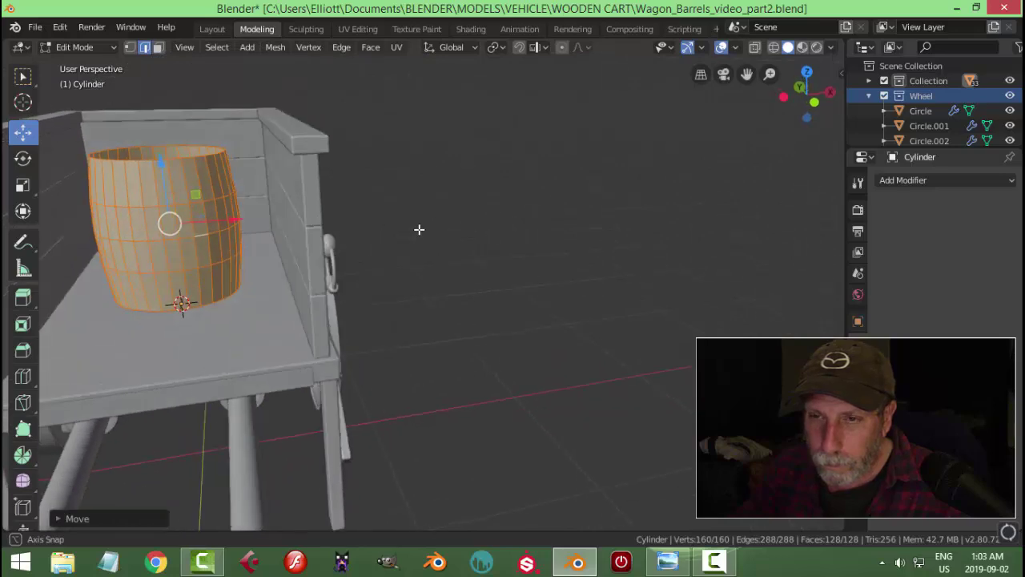
Show the barrel on its own in front view and set its origin to the centre of its geometry
middle_click(384, 232)
middle_click(430, 245)
key(Tab)
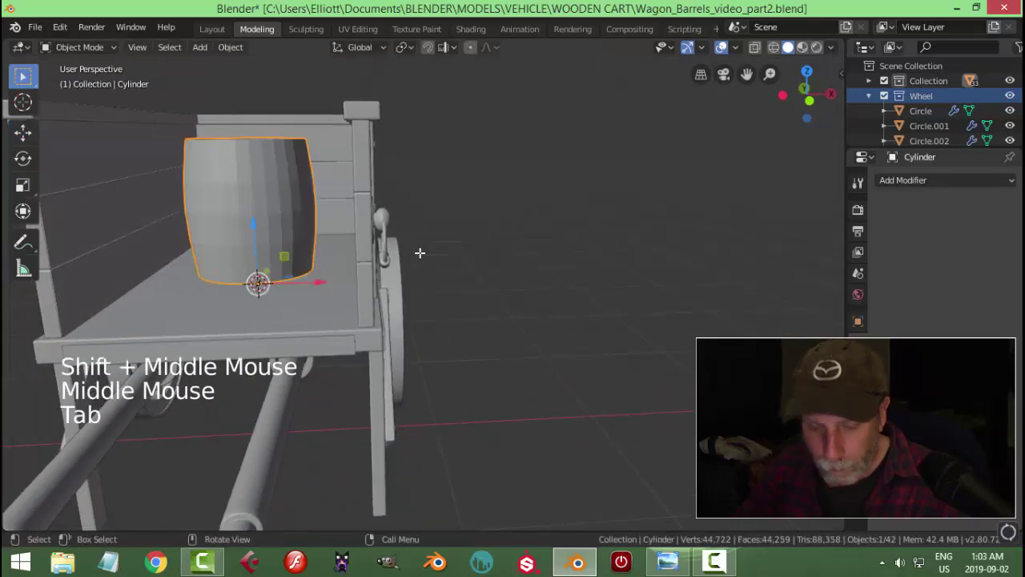
key(shift+h)
key(KP_1)
click(238, 49)
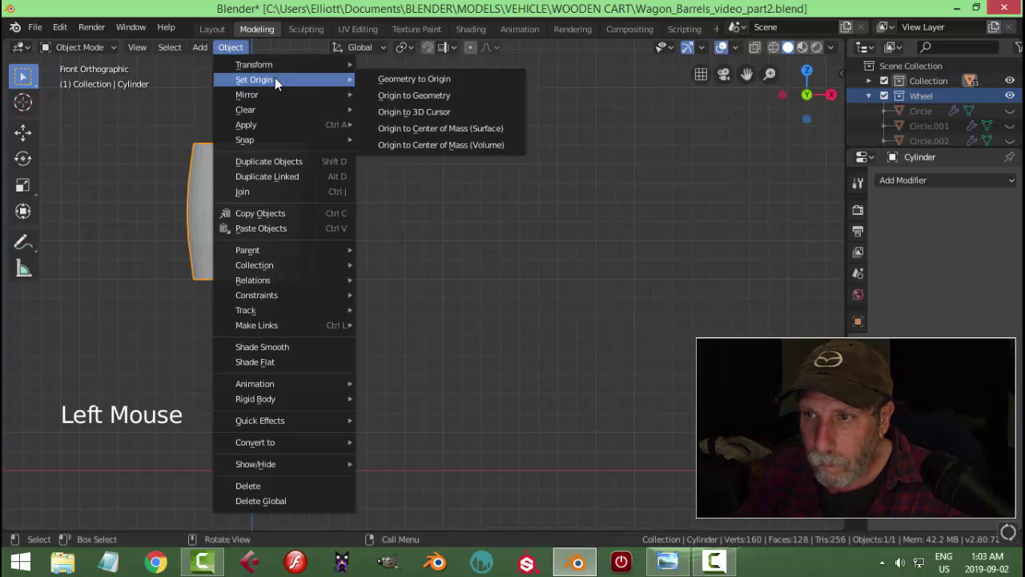
scroll(up, 3)
key(shift+s)
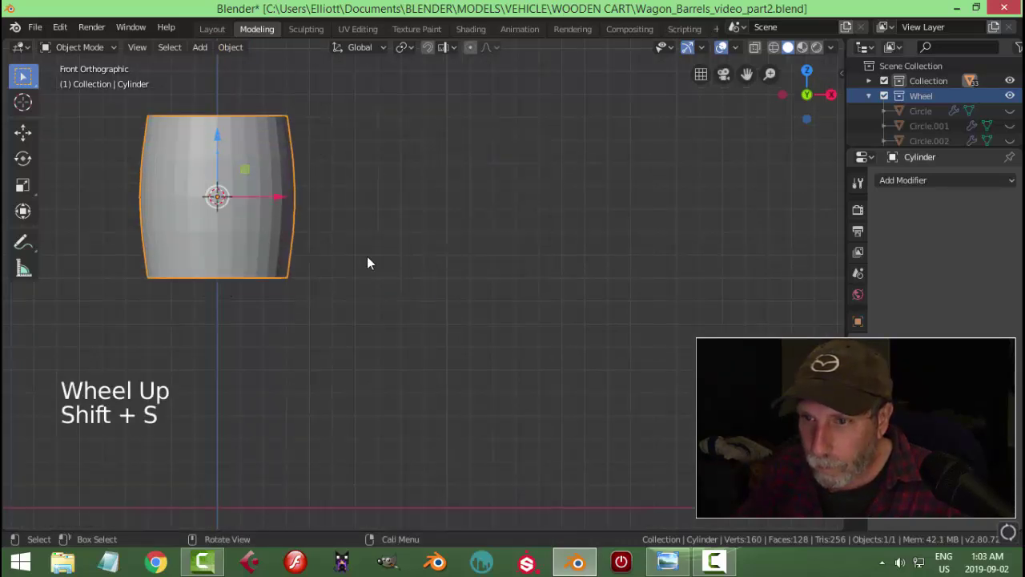
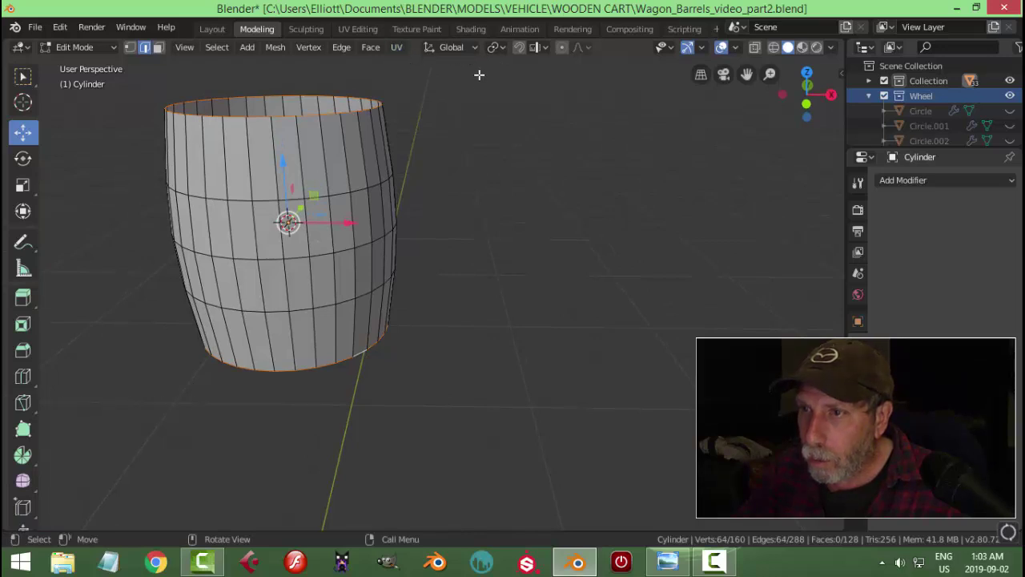
With Individual Origins pivot, extrude the top edge loop and scale it inward into a thick rim
click(452, 52)
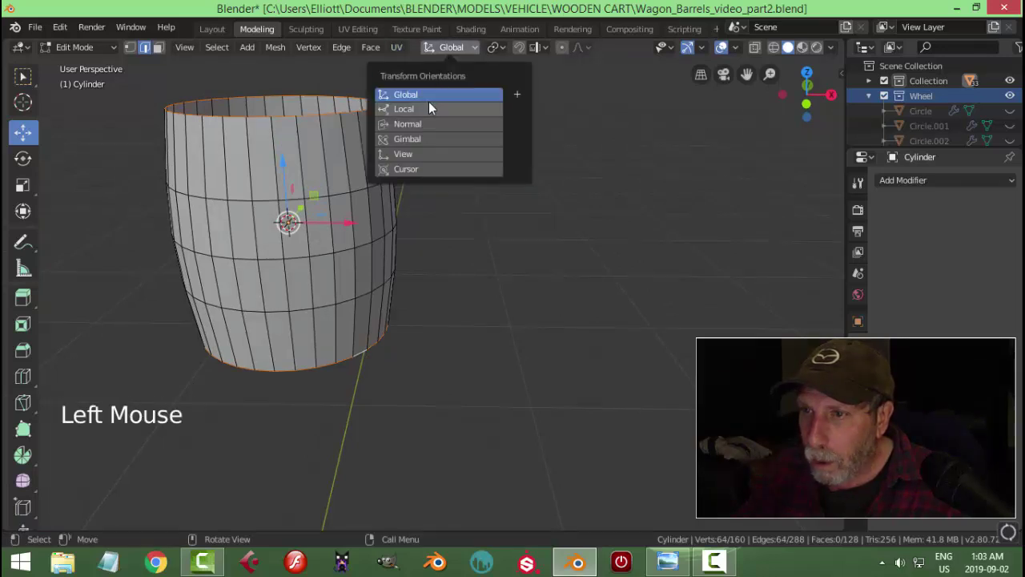
click(507, 55)
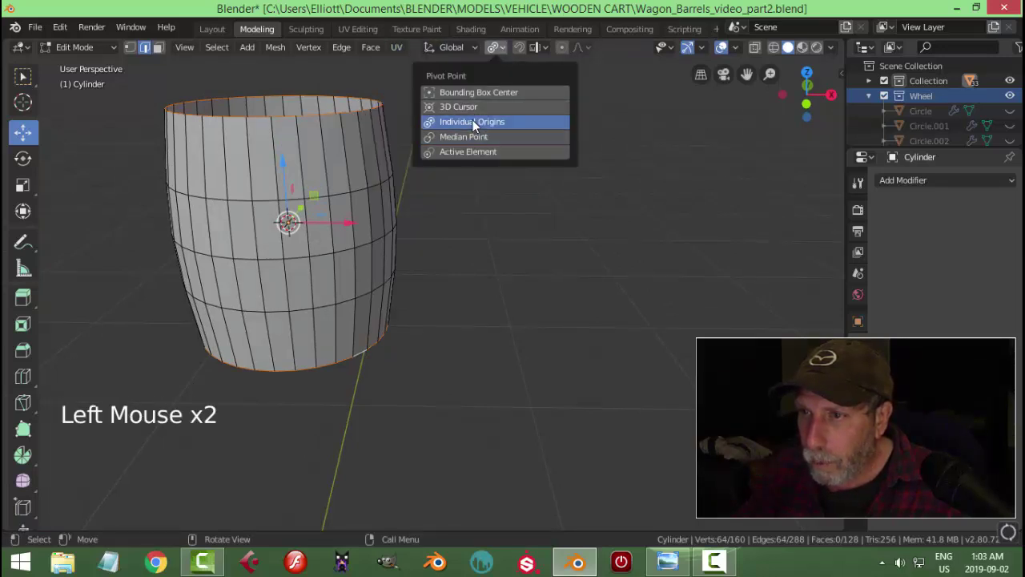
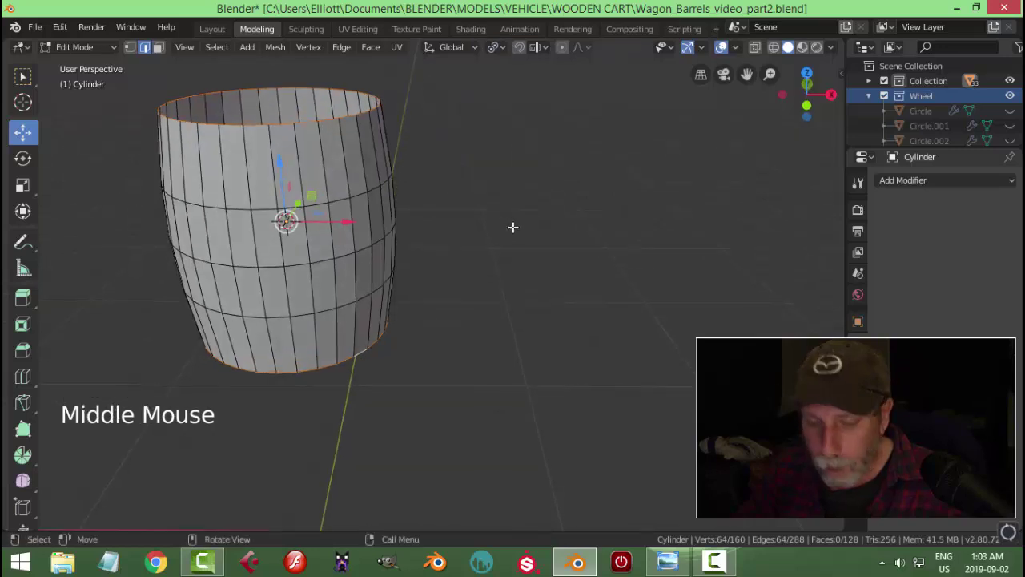
key(e)
key(s)
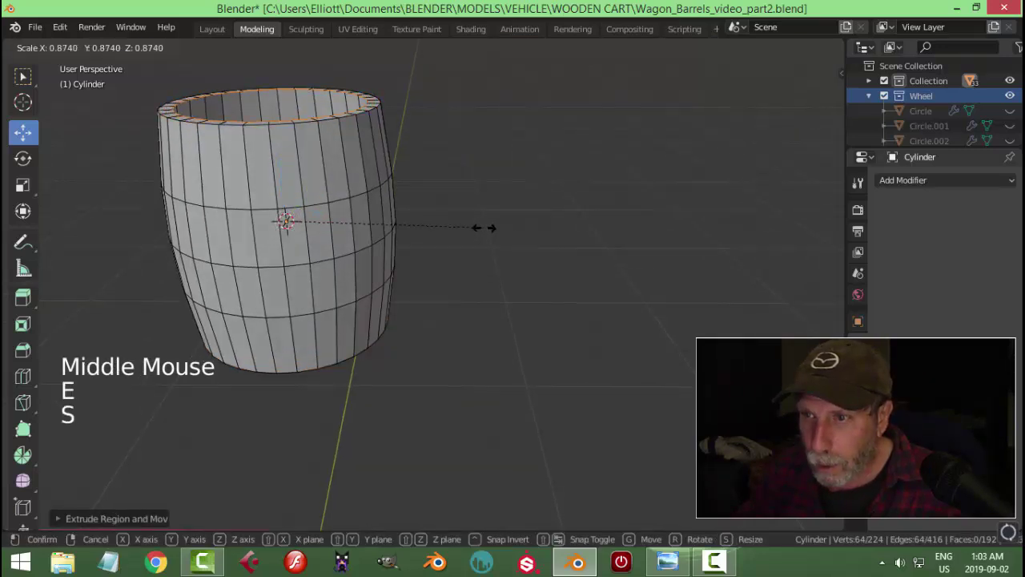
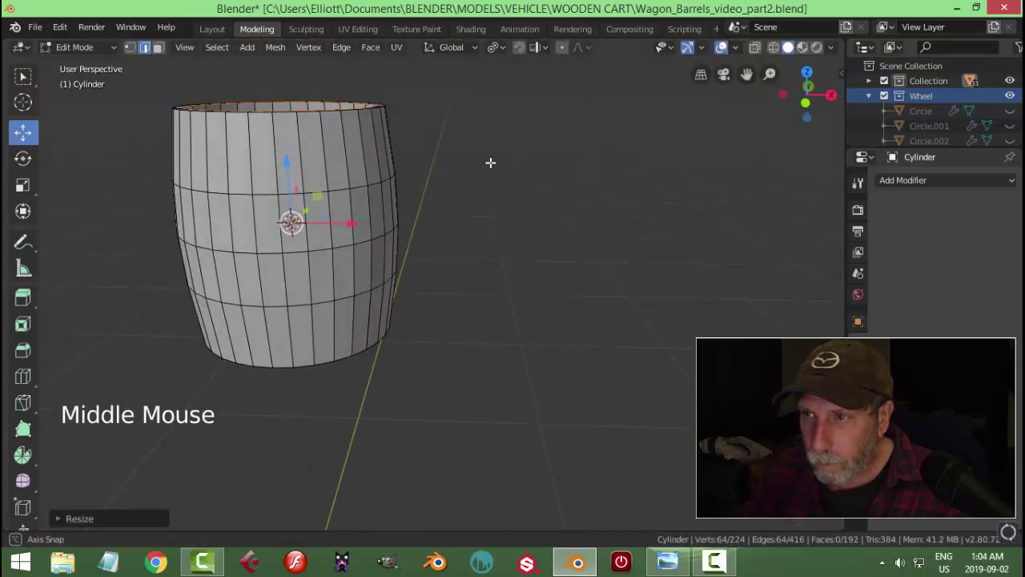
click(502, 54)
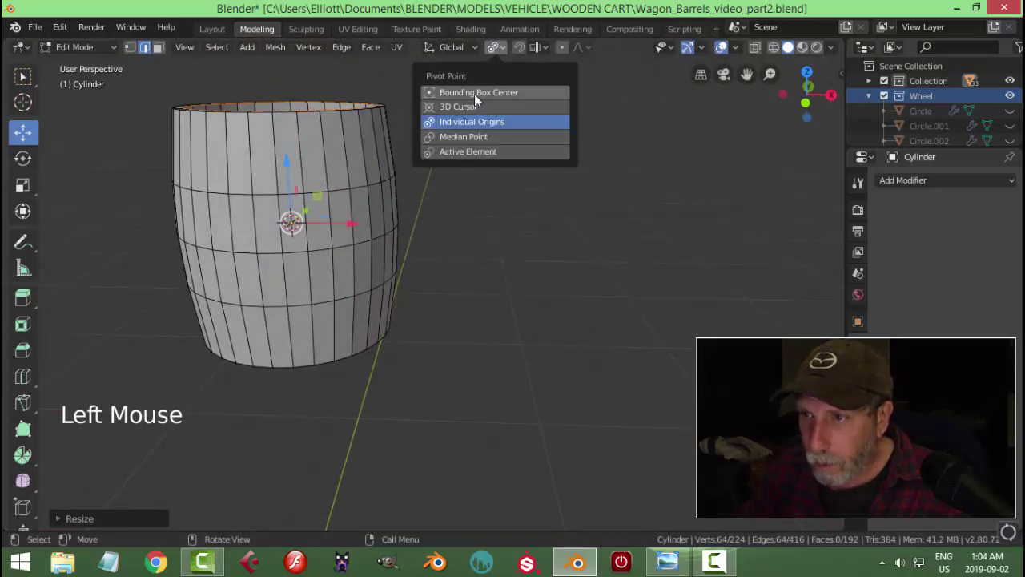
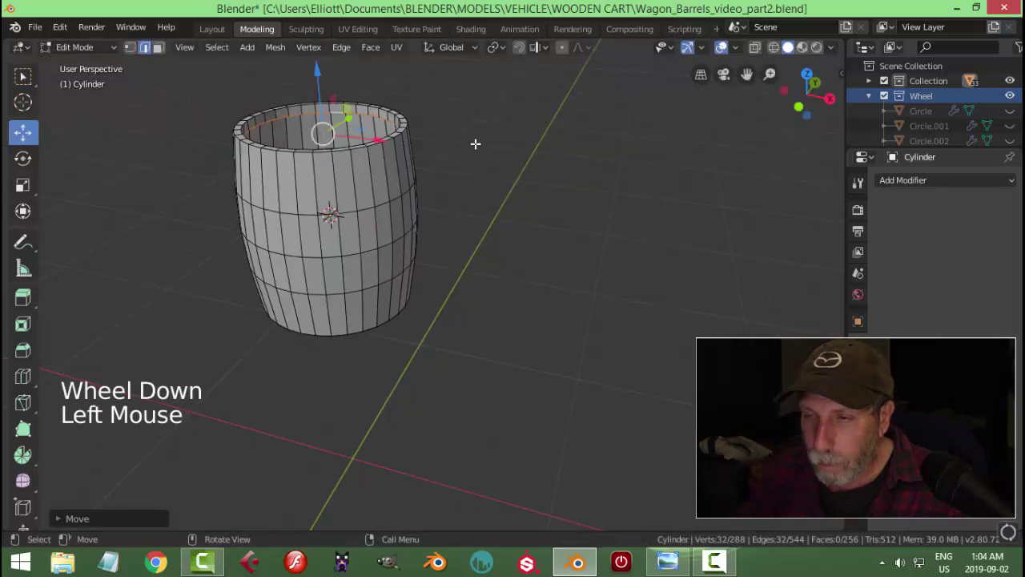
middle_click(470, 155)
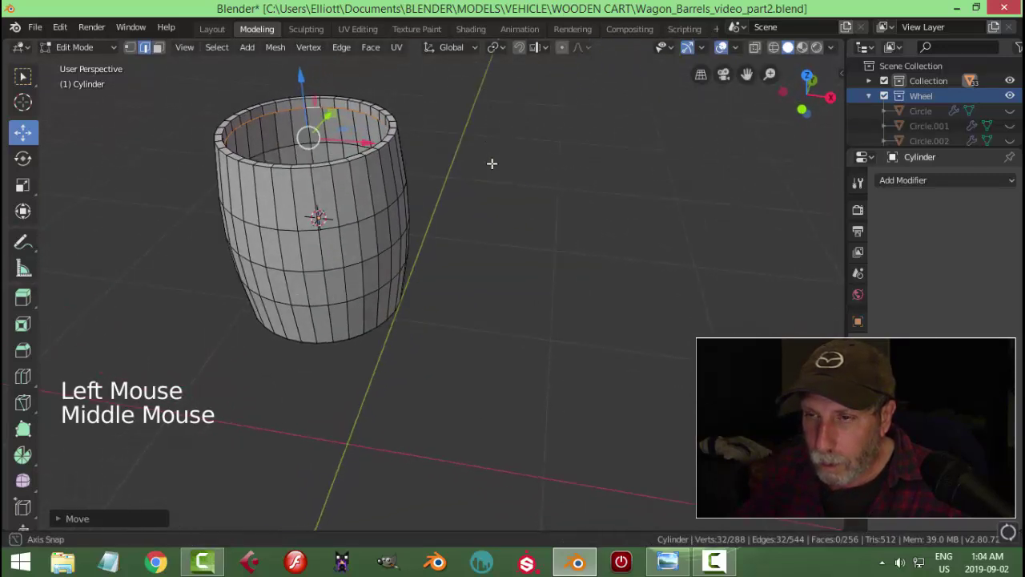
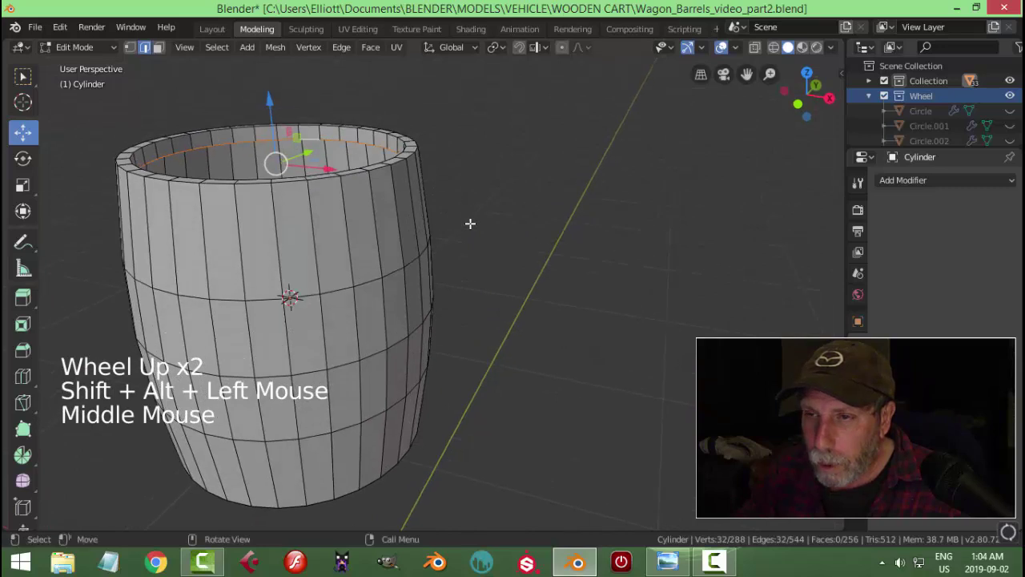
Duplicate the top inner edge loop, separate it as Cylinder.001 and fill it with a face
key(shift+d)
key(p)
key(Tab)
click(331, 146)
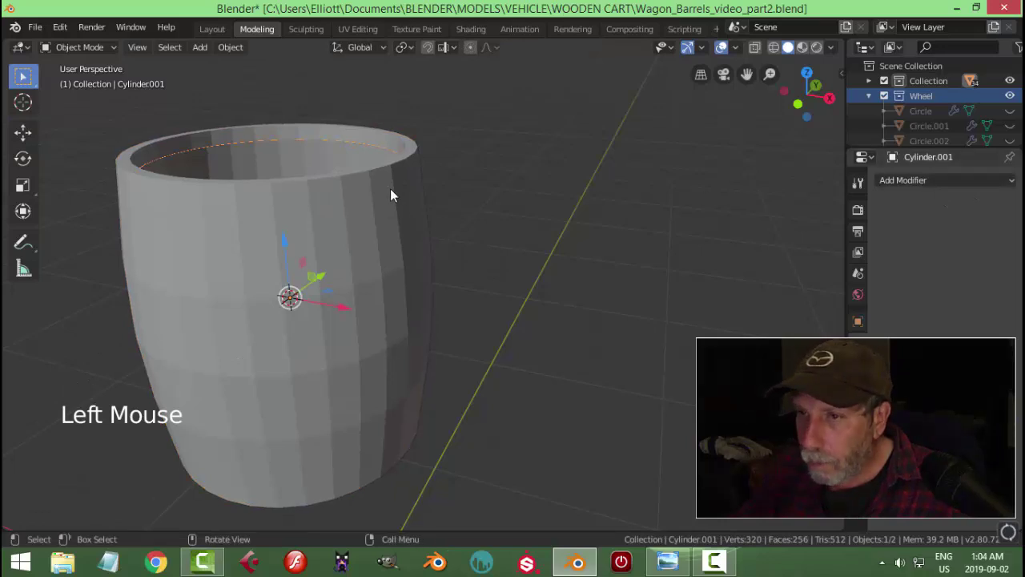
key(f)
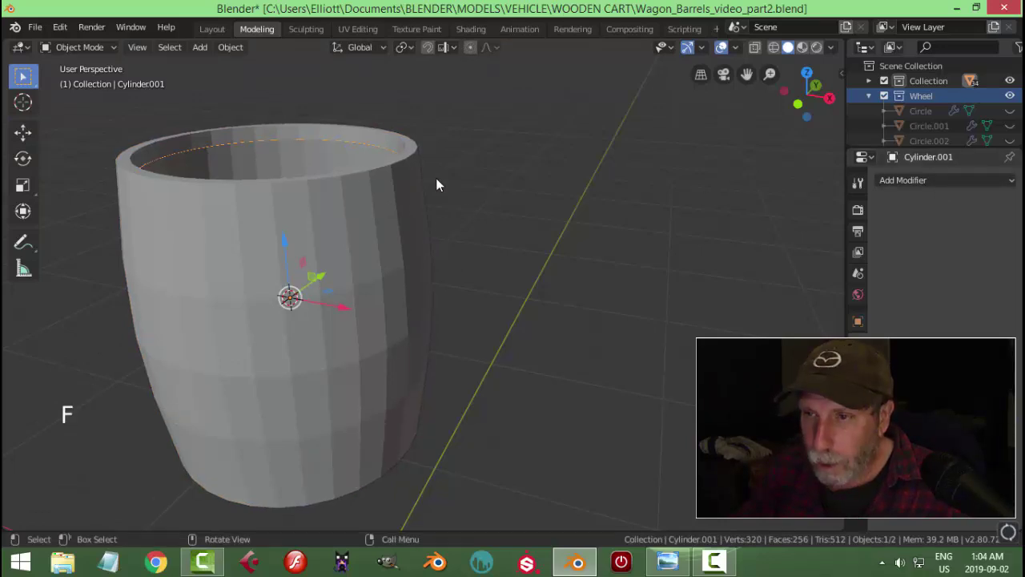
key(Tab)
key(a)
key(f)
middle_click(507, 209)
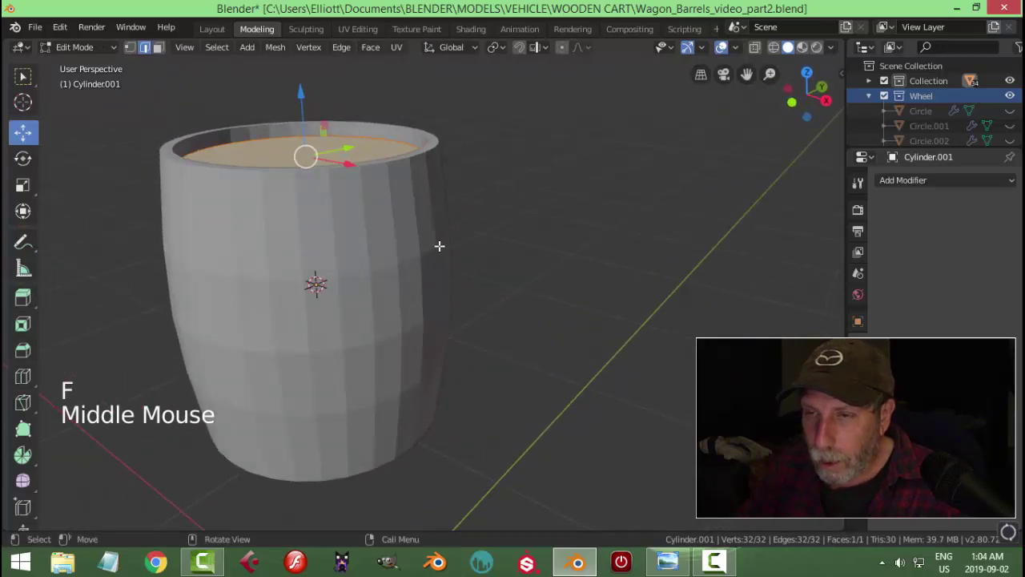
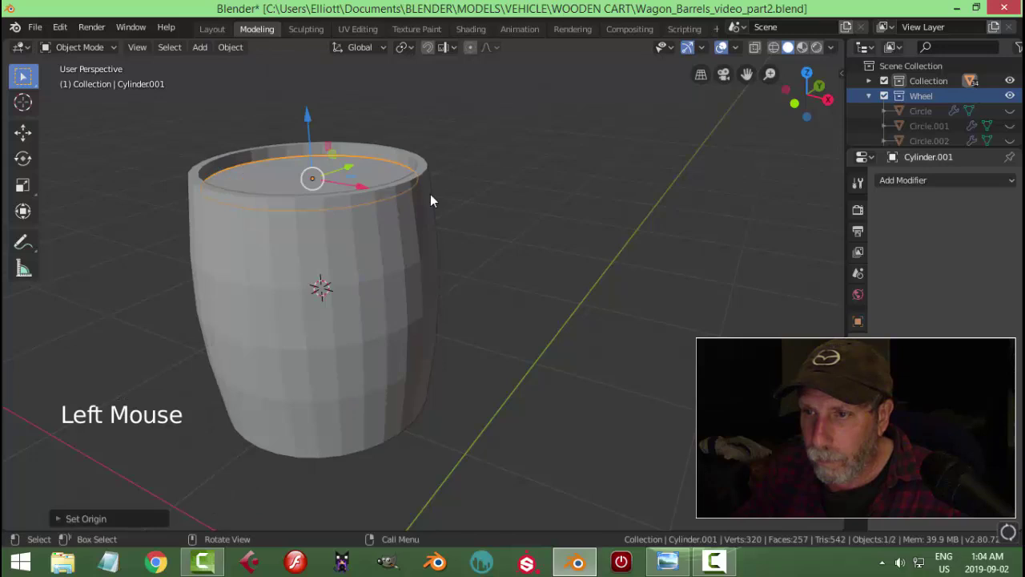
middle_click(450, 213)
Make a slightly scaled copy of that ring as Cylinder.002 near the rim, then reselect the barrel body
key(KP_1)
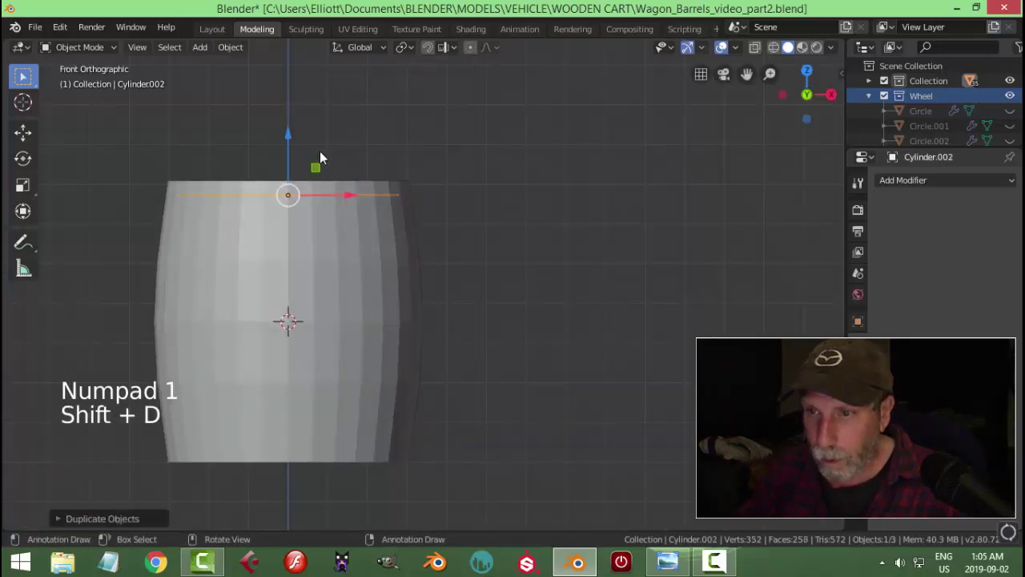
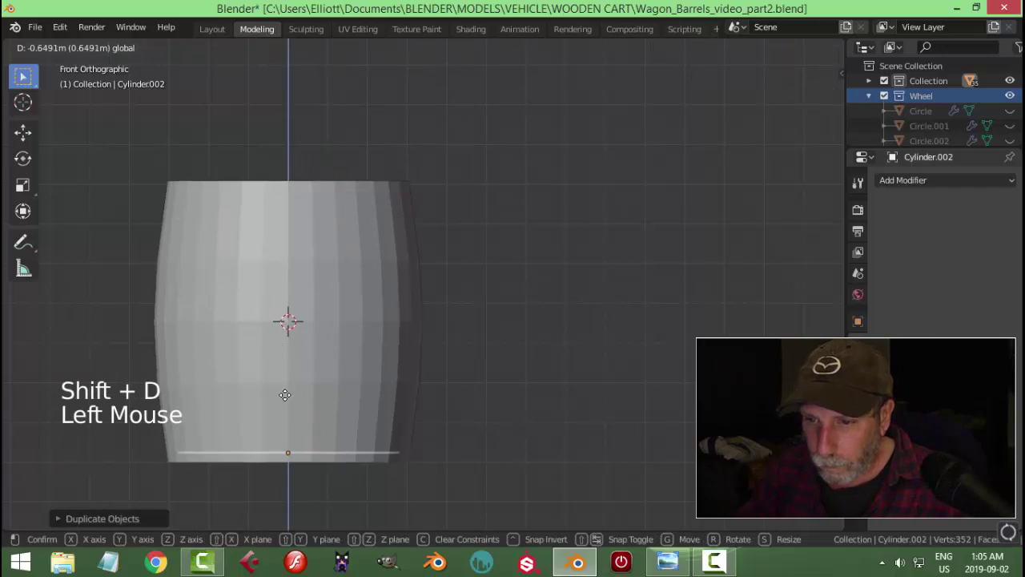
middle_click(398, 446)
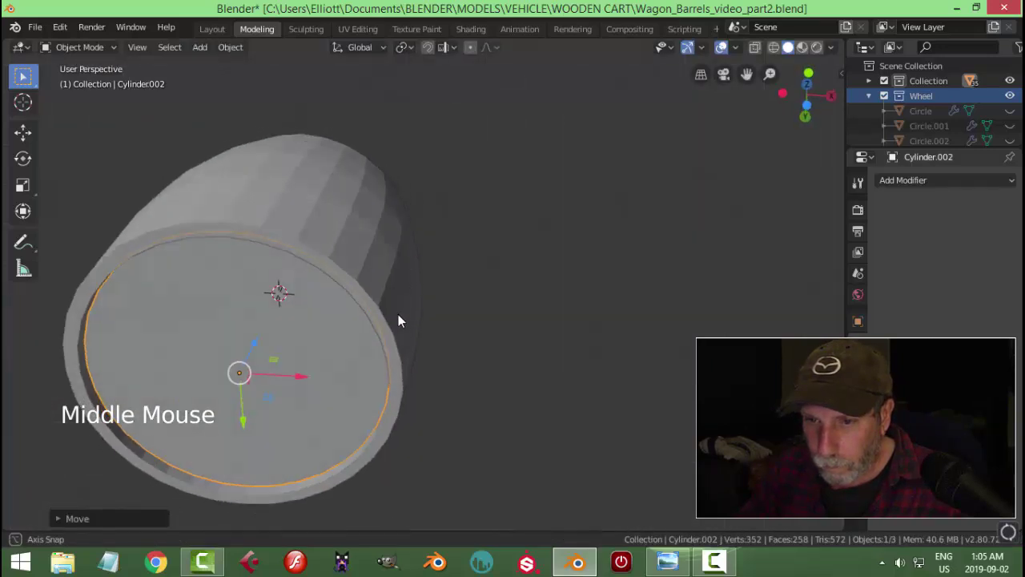
key(s)
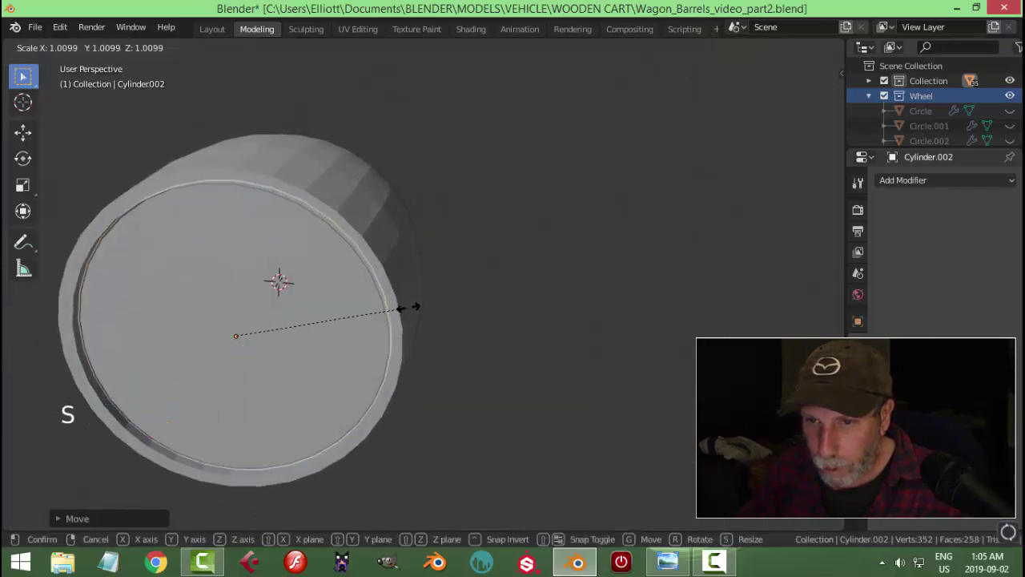
key(alt+a)
middle_click(416, 295)
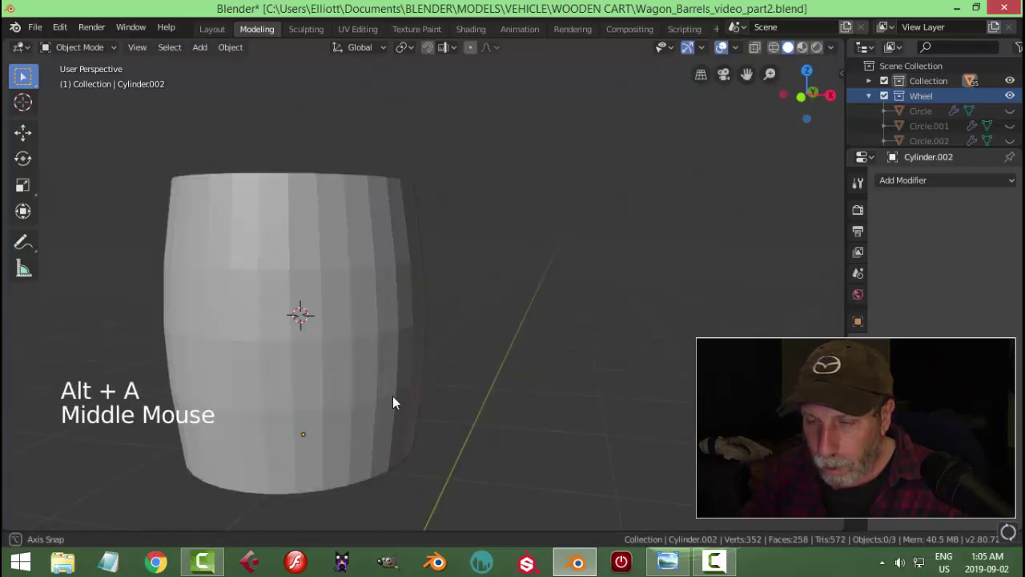
middle_click(369, 357)
click(369, 357)
middle_click(550, 362)
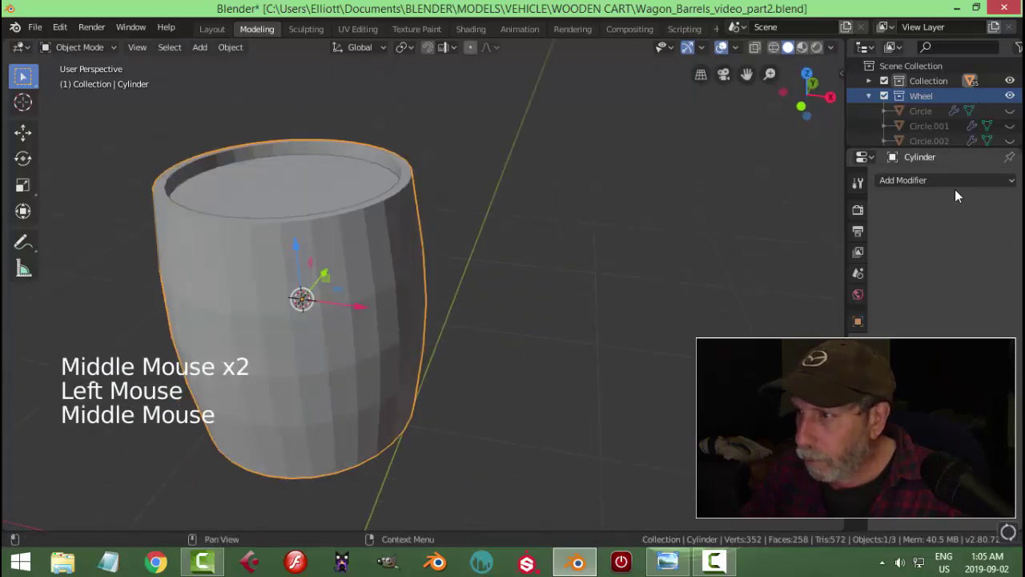
Add a Subdivision Surface modifier to the barrel and cut three edge loops tight against its top rim
click(932, 182)
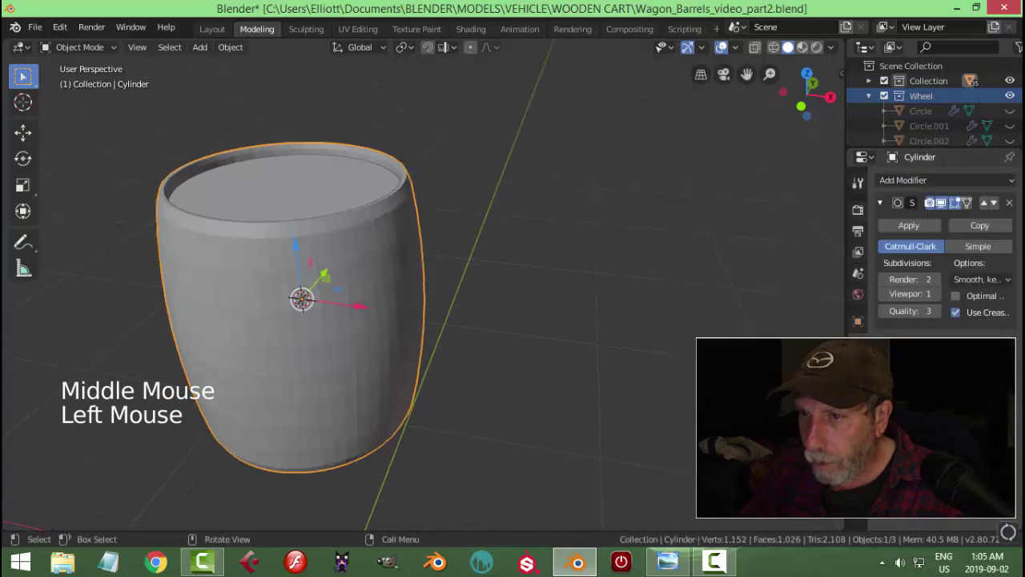
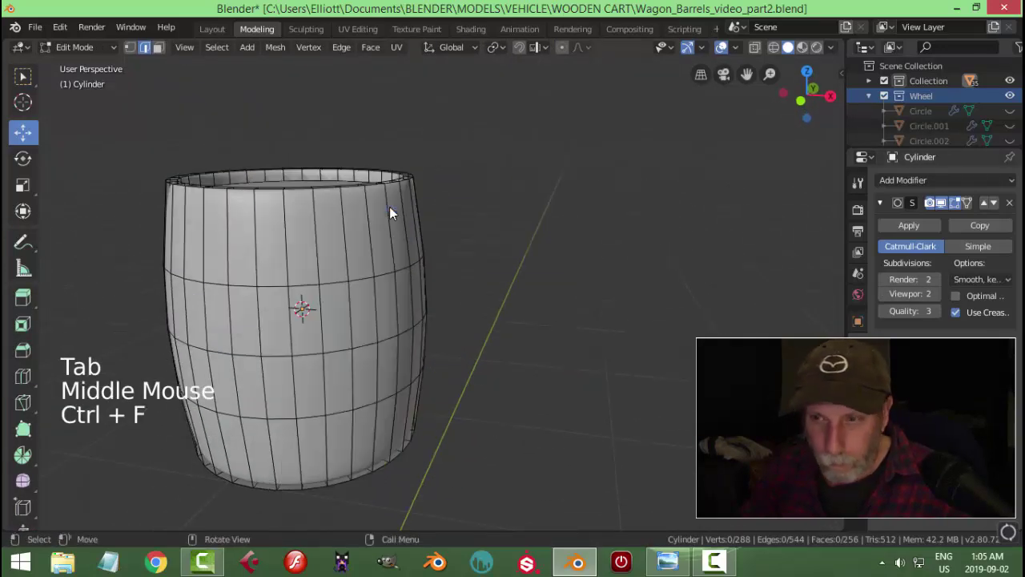
key(ctrl+r)
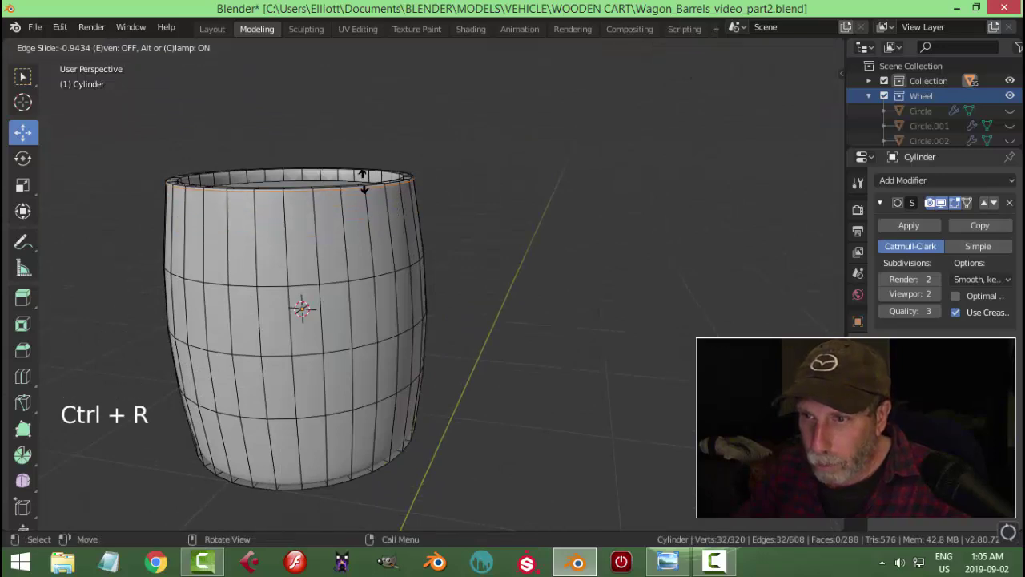
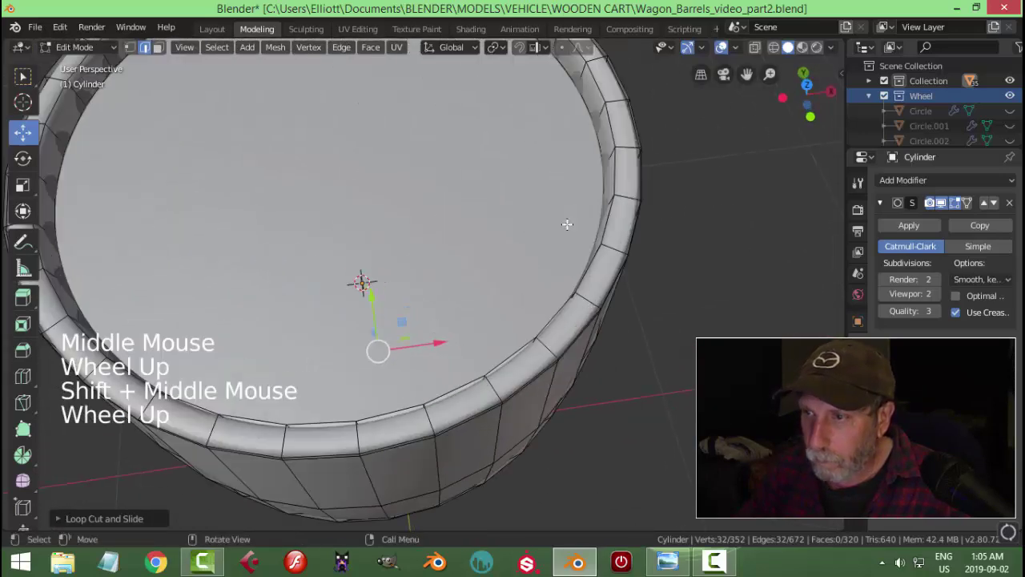
key(ctrl+r)
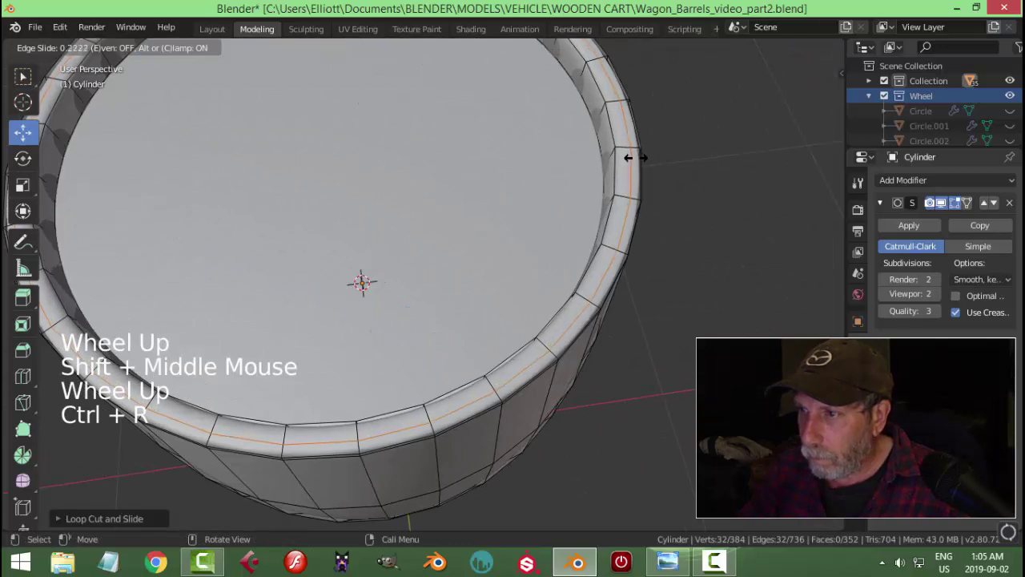
key(ctrl+r)
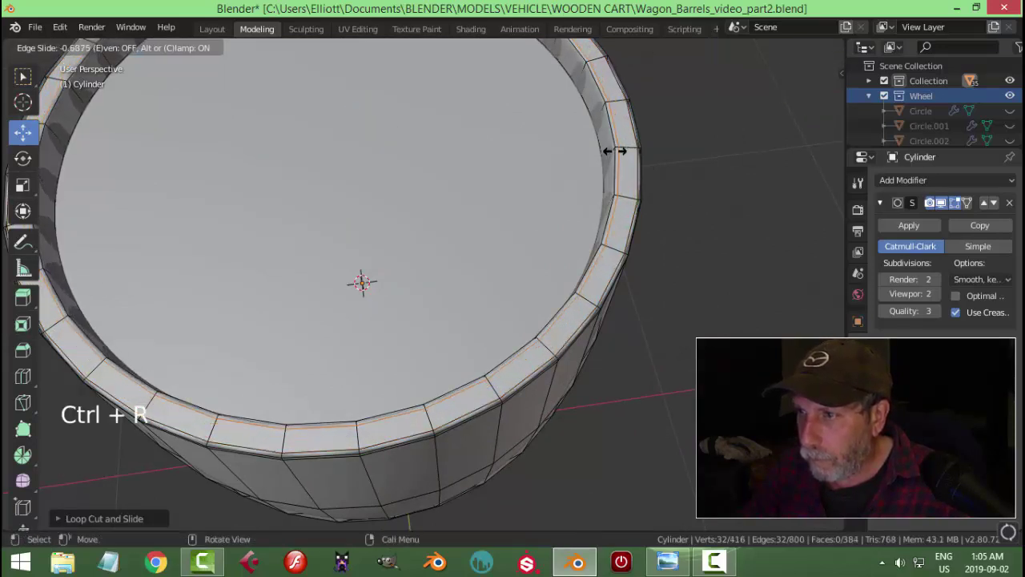
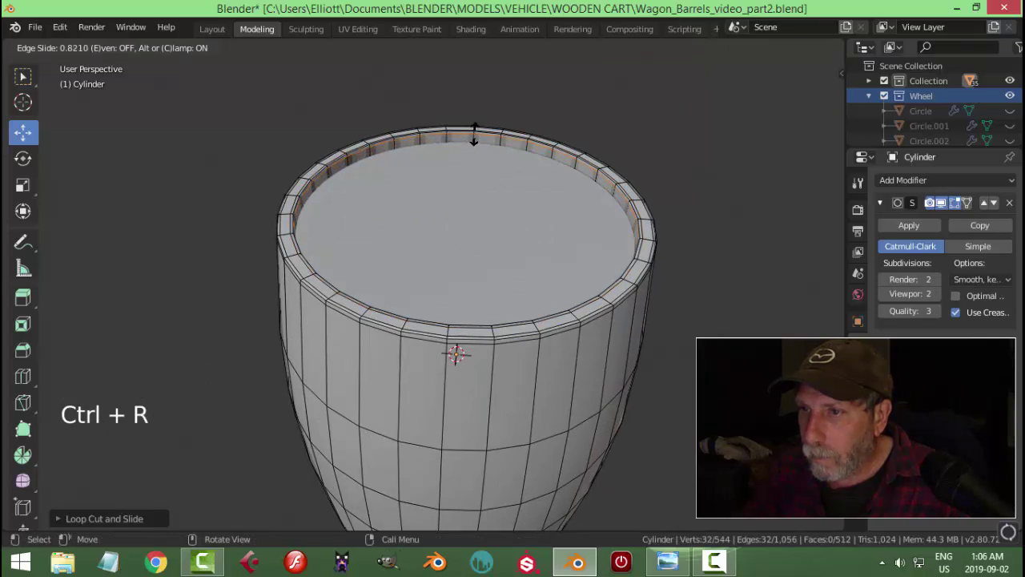
Leave Edit Mode and inspect the smoothed barrel with its crisp rim from several angles
key(Tab)
scroll(down, 3)
middle_click(470, 247)
middle_click(487, 310)
middle_click(496, 311)
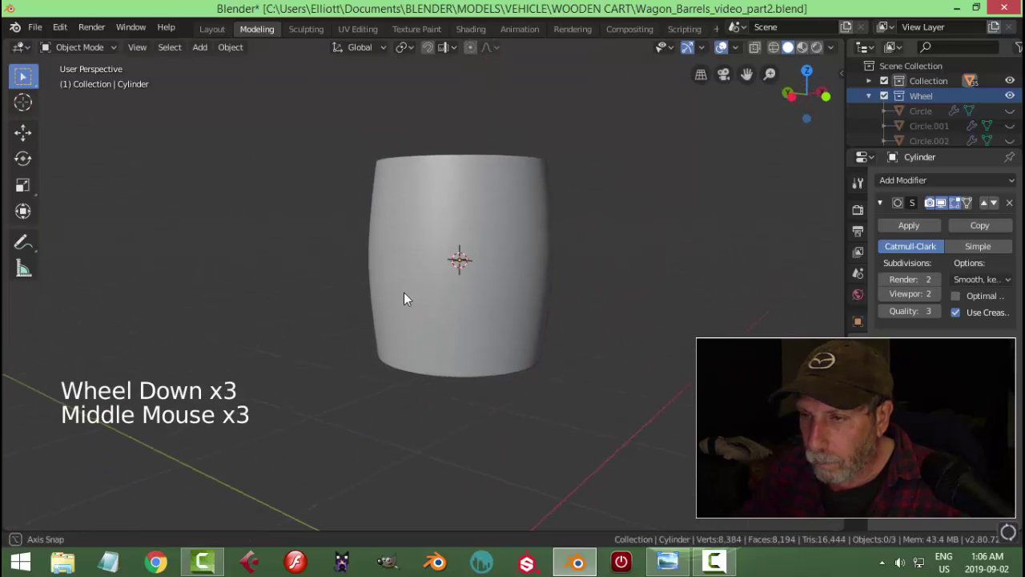
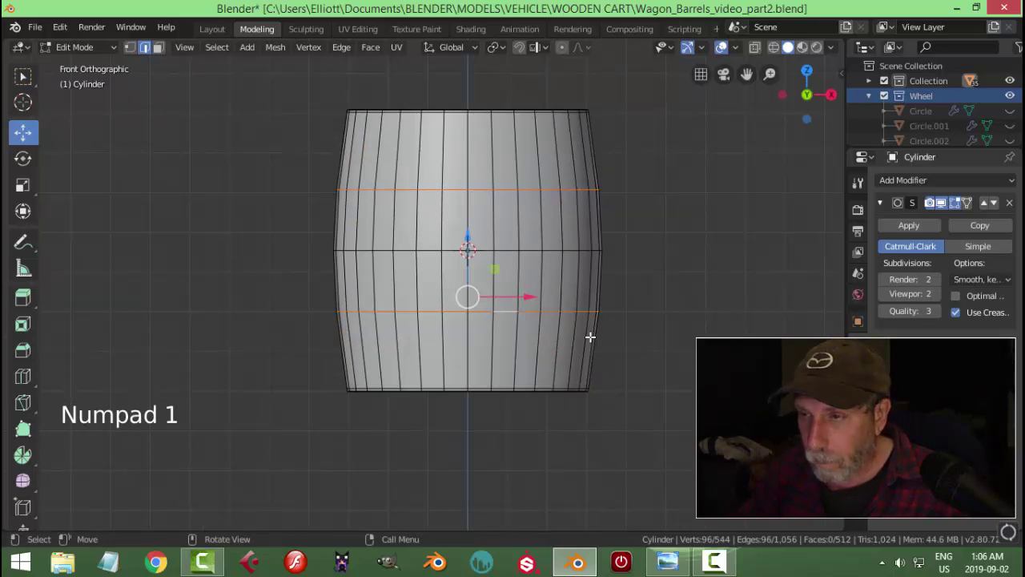
Duplicate an upper edge loop of the barrel in place and separate it as the new object Cylinder.003
key(alt+a)
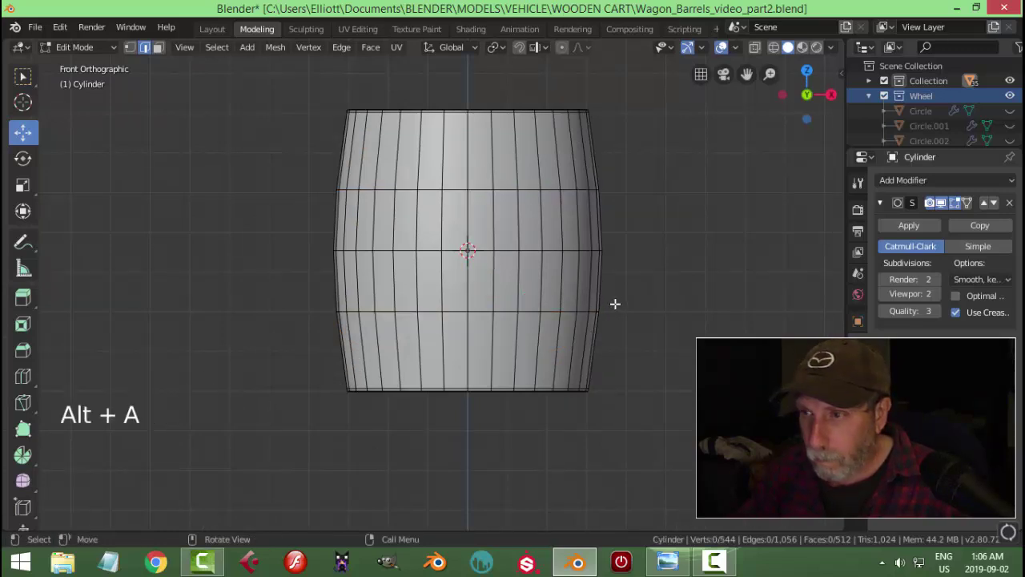
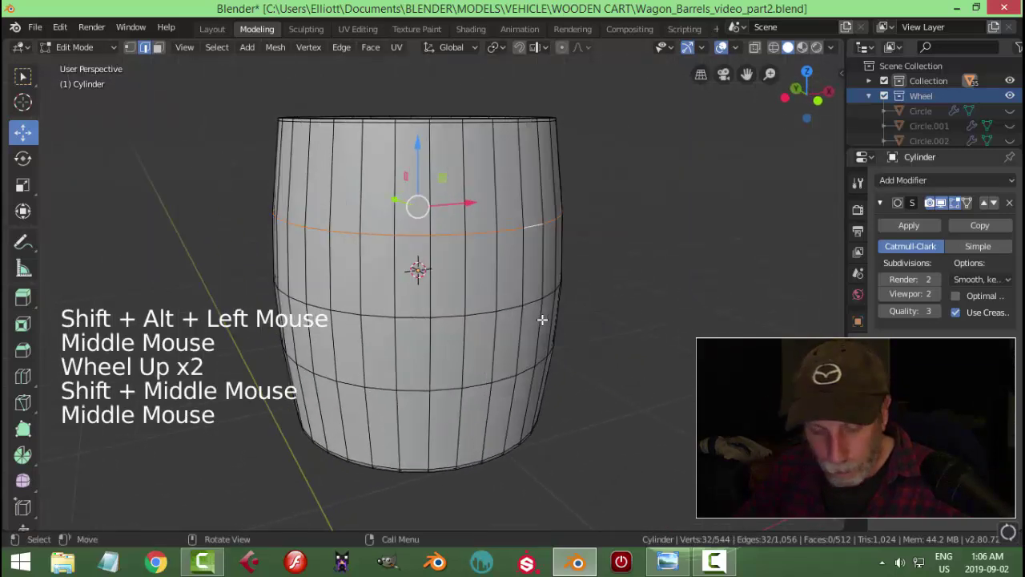
key(shift+d)
key(p)
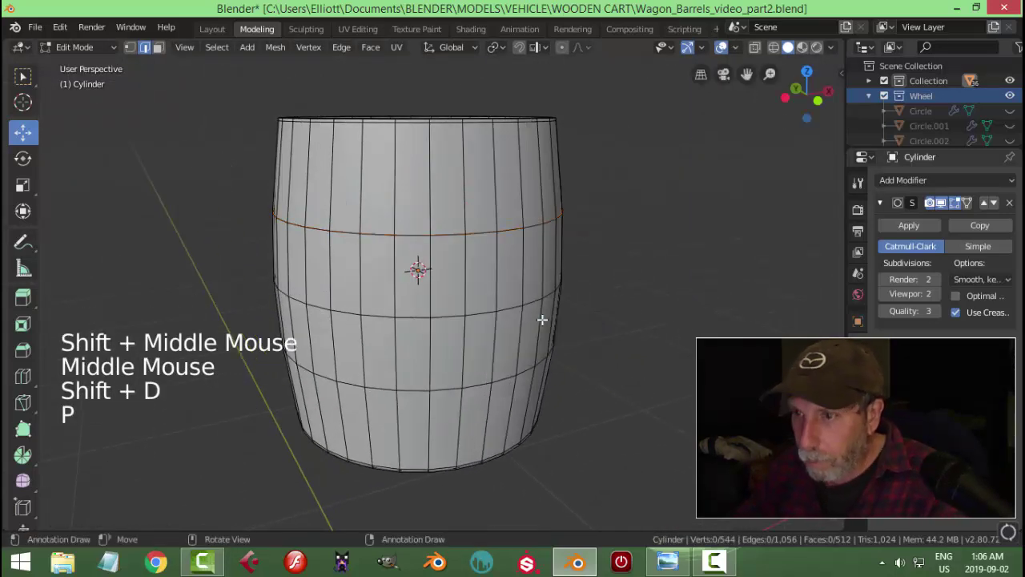
key(Tab)
click(504, 236)
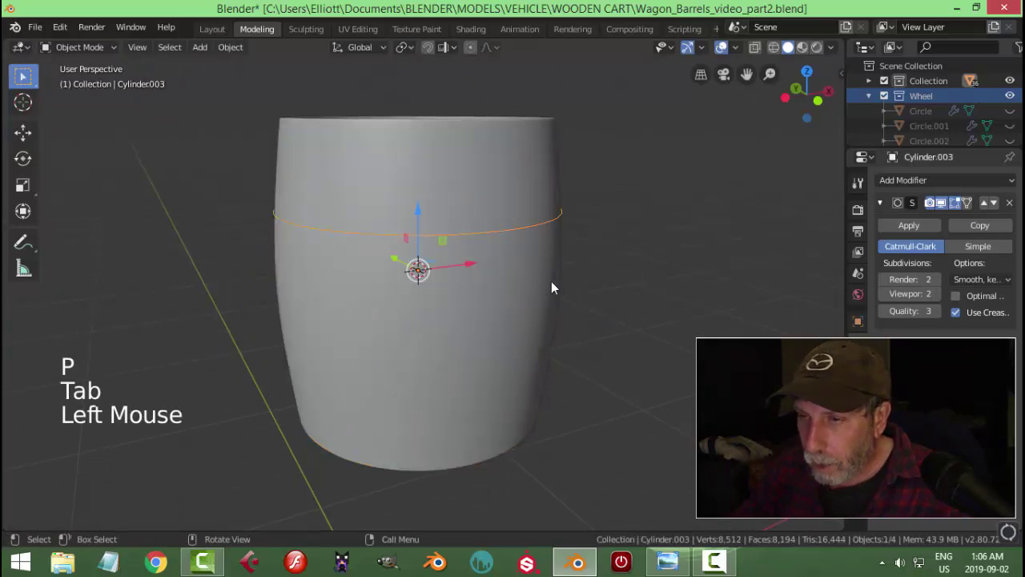
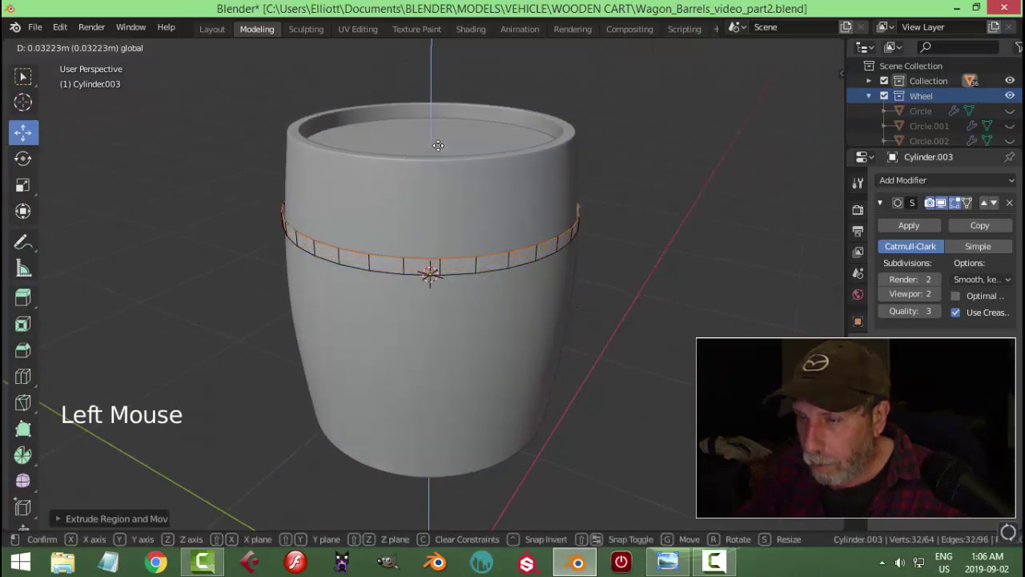
Extrude all of Cylinder.003's ring and fatten it outward into a thick hoop band
key(a)
middle_click(564, 262)
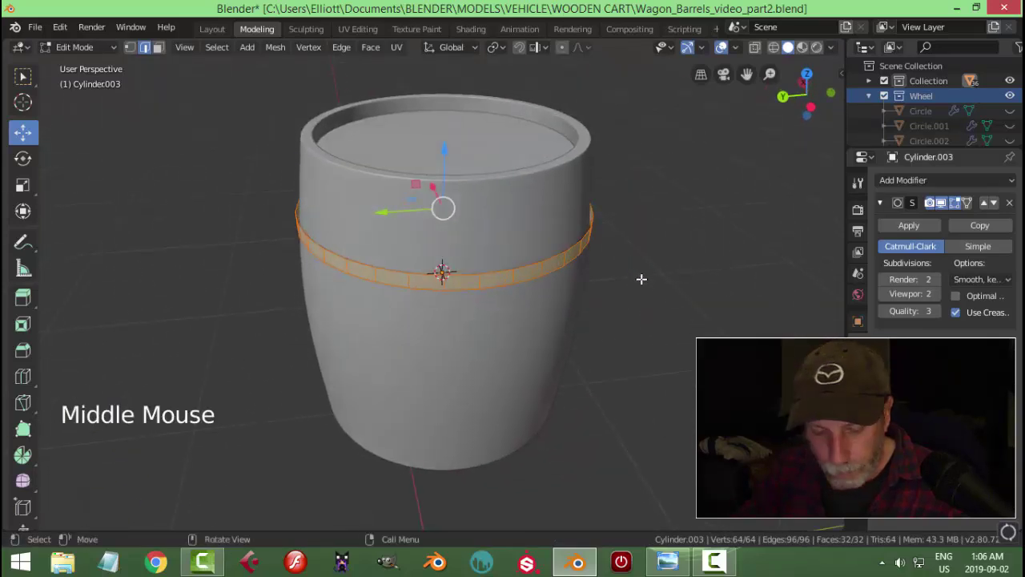
key(e)
key(alt+s)
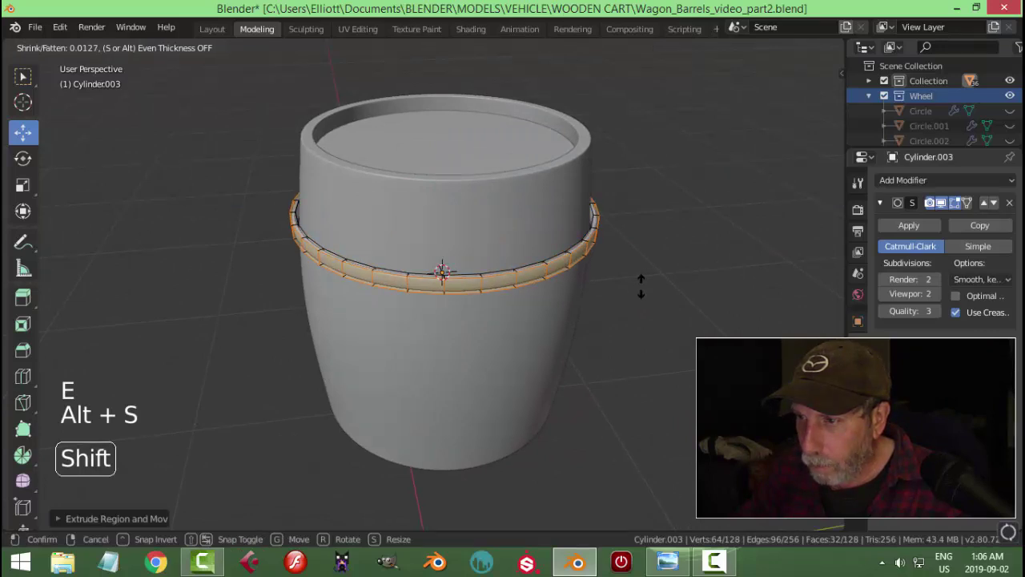
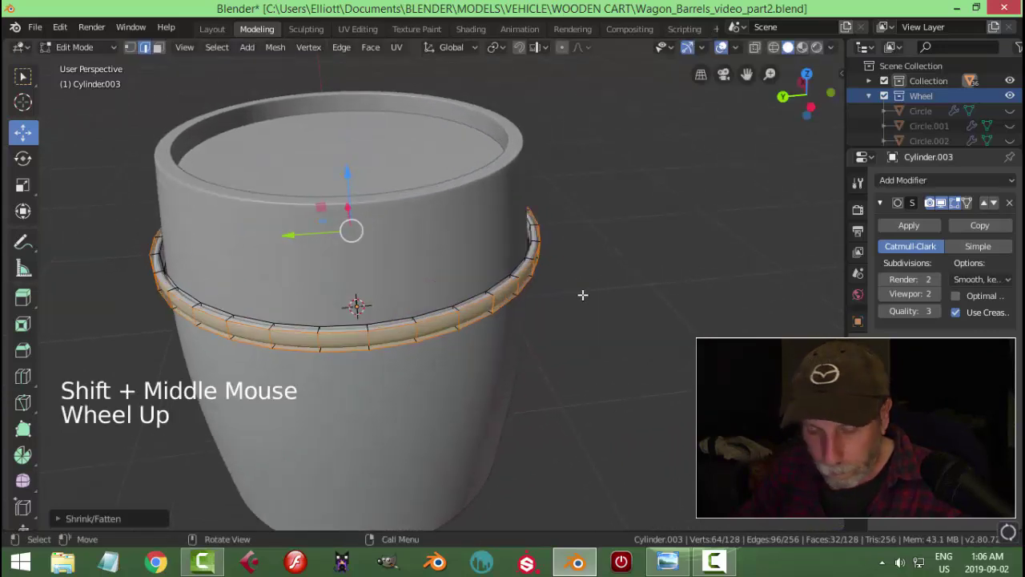
scroll(up, 3)
Add edge loops along both edges of the band to sharpen them, then view the finished hoop
key(ctrl+r)
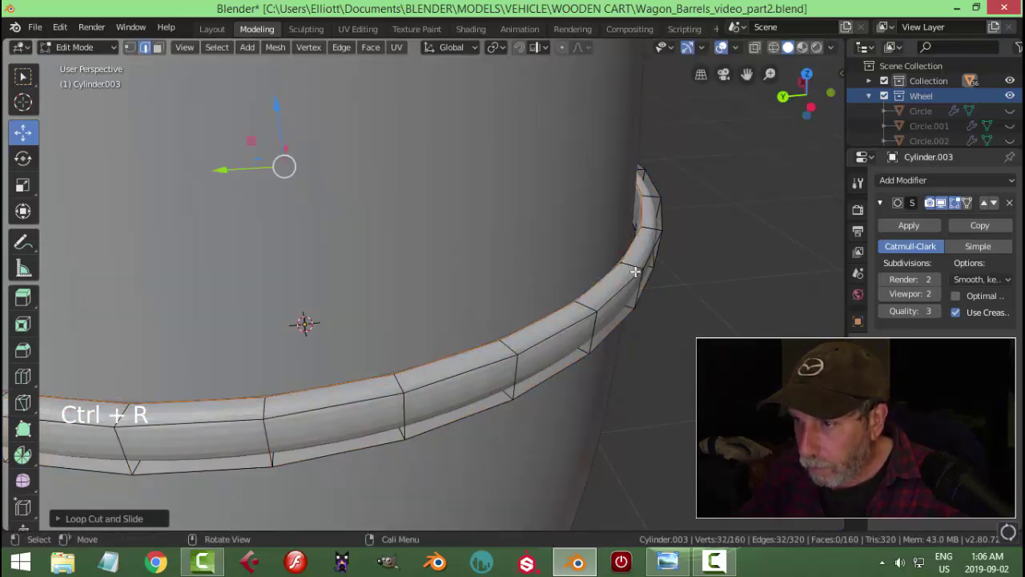
key(ctrl+r)
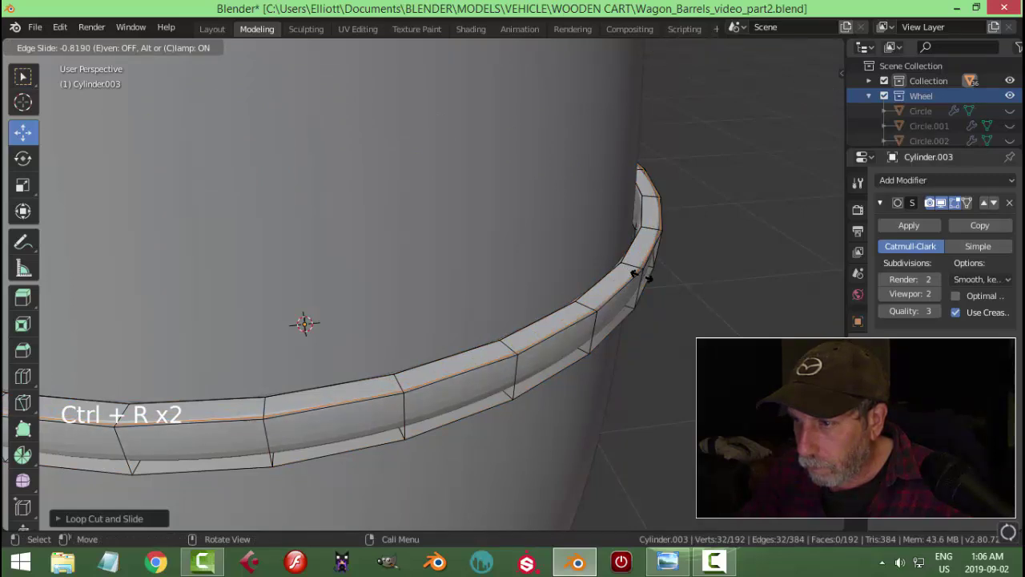
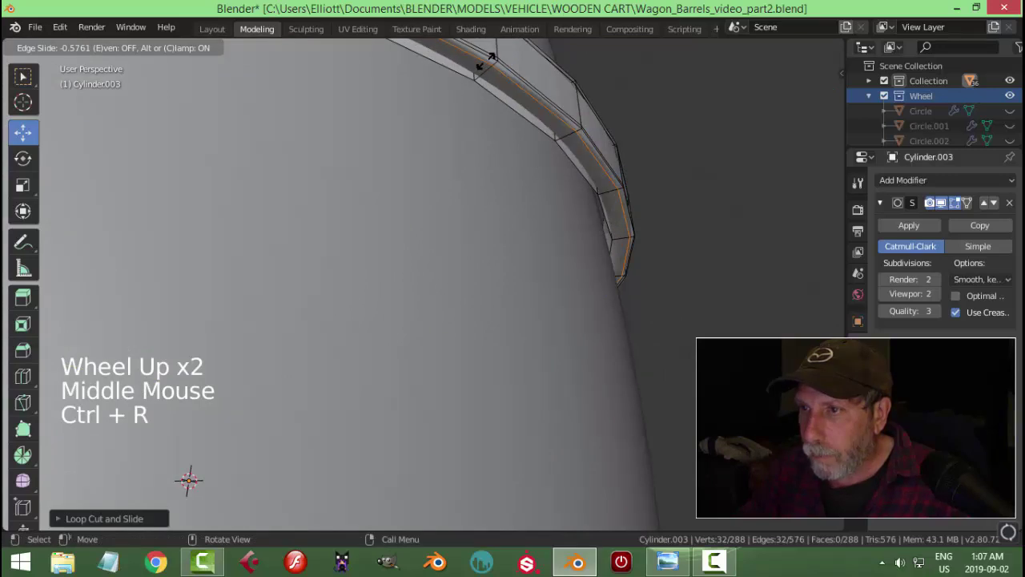
key(ctrl+r)
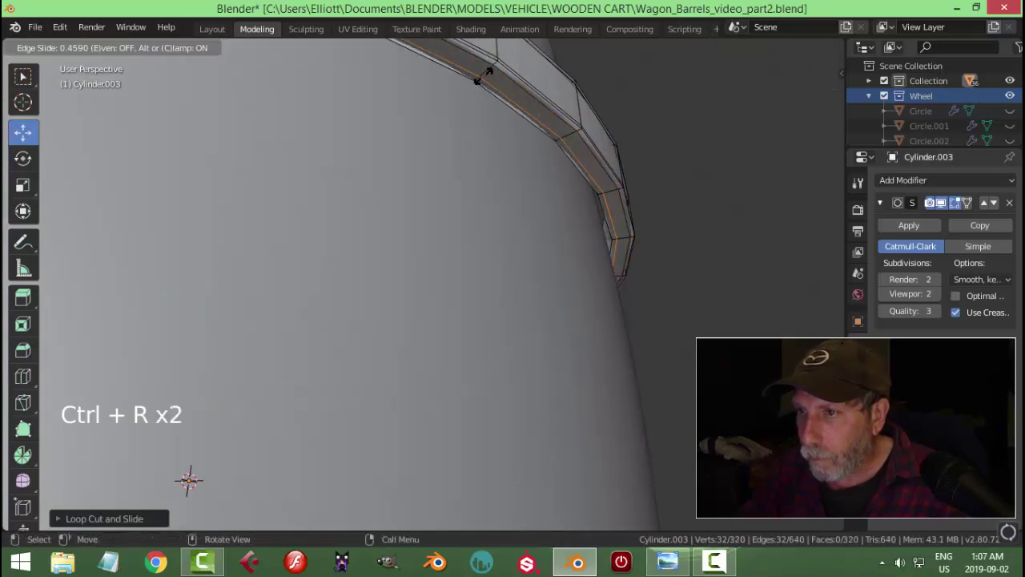
key(Tab)
middle_click(544, 216)
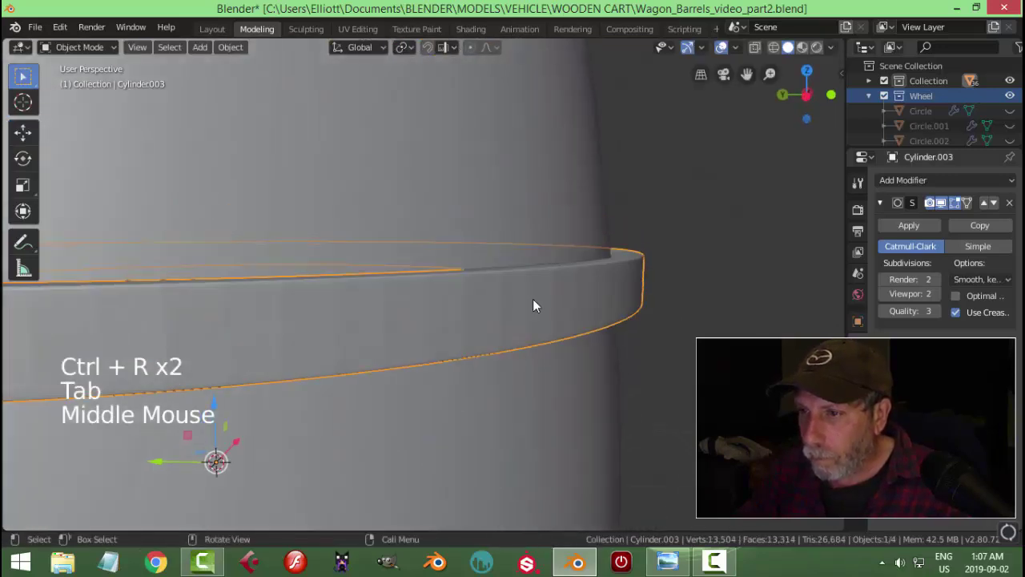
Select the hoop band and, in Right Ortho view, shift it about 1.8 cm along the barrel's side
right_click(520, 315)
key(alt+a)
scroll(down, 3)
middle_click(580, 346)
click(543, 335)
middle_click(565, 350)
middle_click(556, 372)
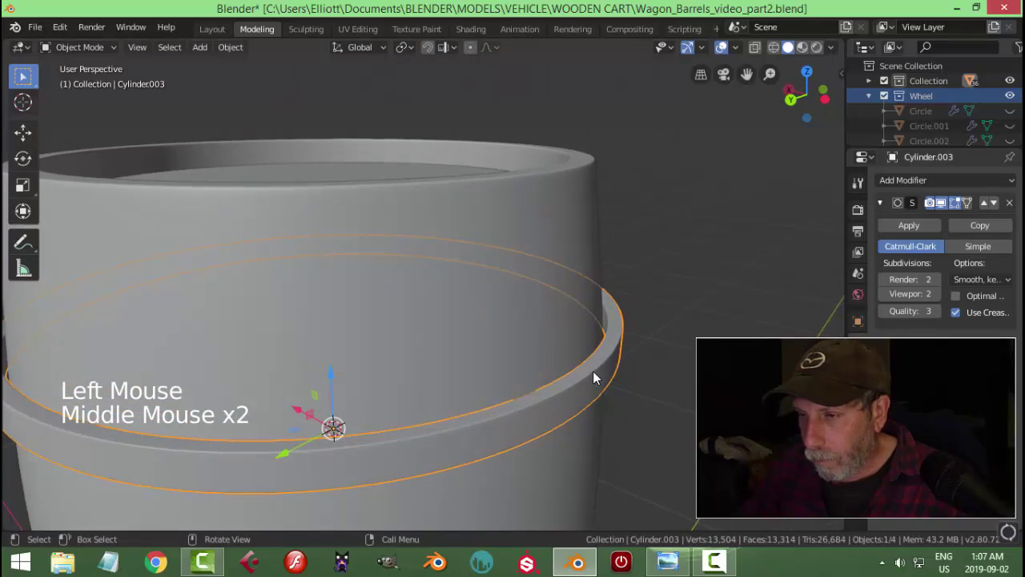
key(KP_3)
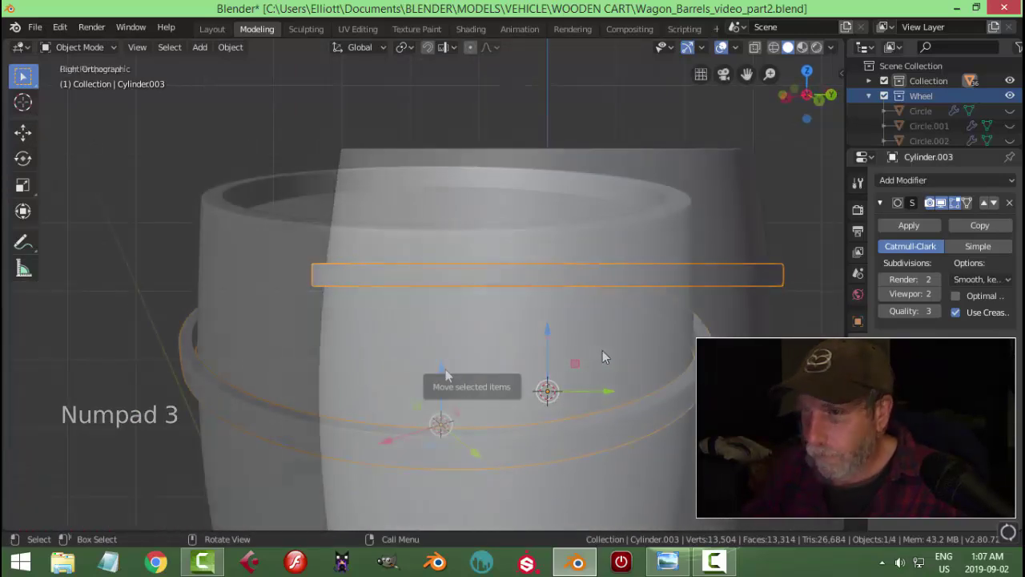
click(449, 374)
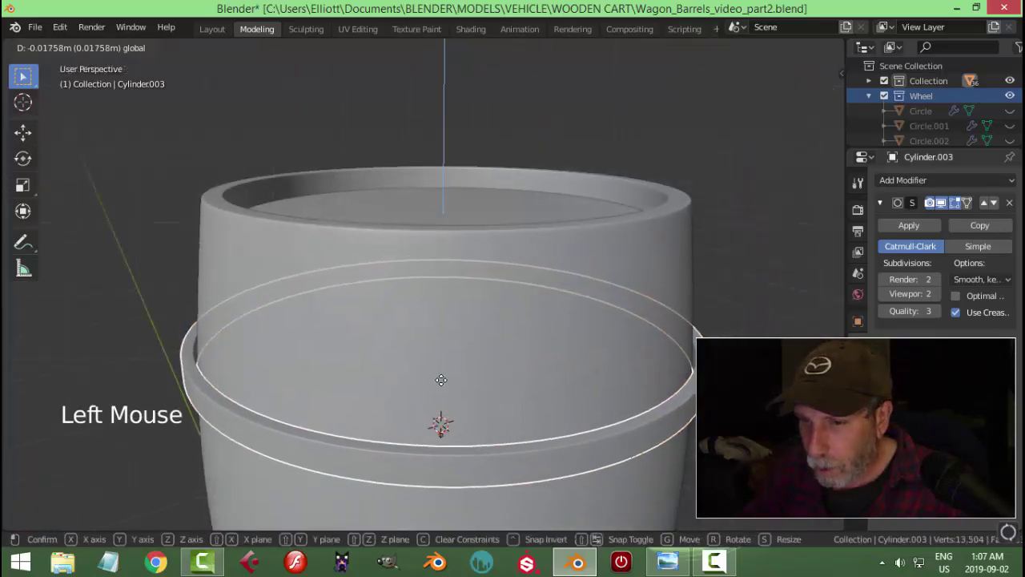
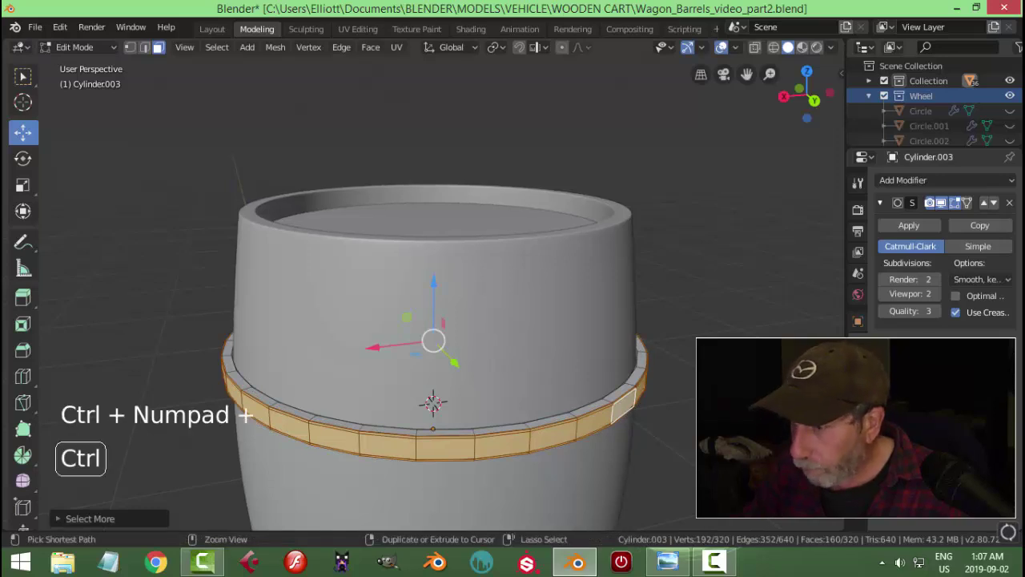
Scale the band's faces down slightly so Cylinder.003 sits snug on the barrel, then return to Object Mode
key(ctrl+KP_Add)
key(s)
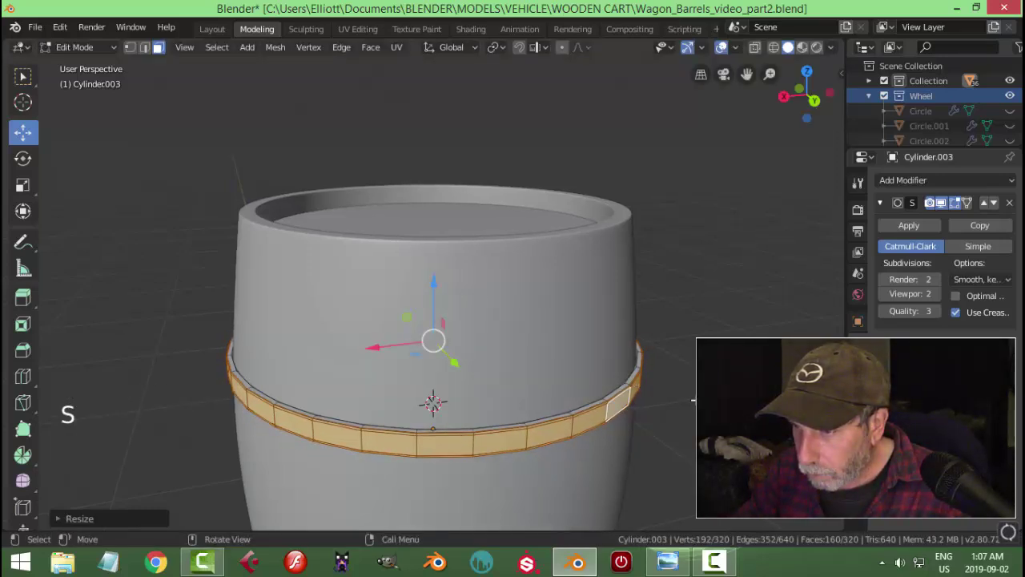
key(alt+a)
key(Tab)
key(alt+a)
scroll(down, 3)
From front view, duplicate the hoop band as Cylinder.004 constrained to move vertically
middle_click(628, 397)
scroll(down, 3)
click(487, 315)
key(KP_1)
key(shift+d)
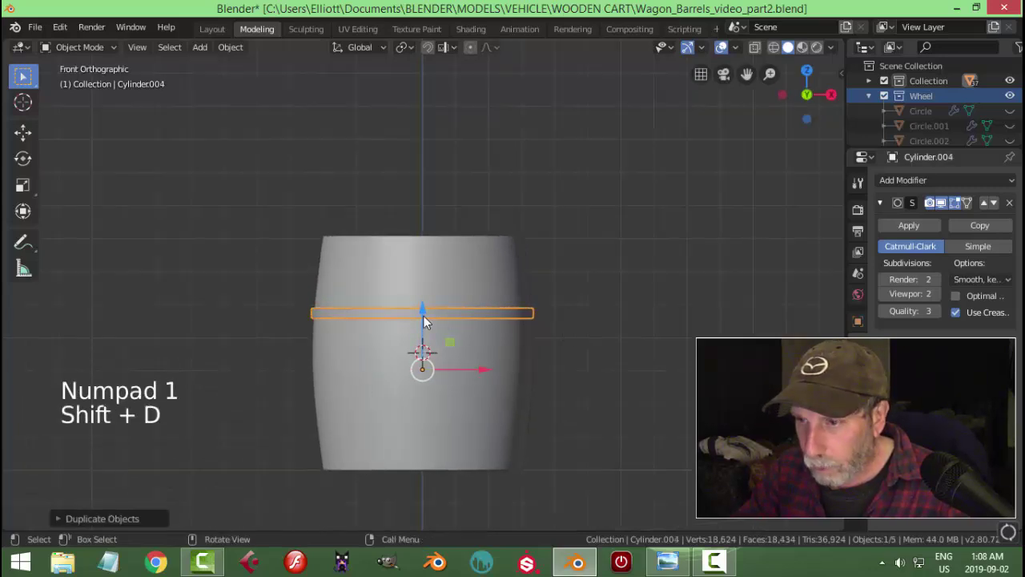
Place the copied band lower on the barrel and select the upper hoop band
click(423, 315)
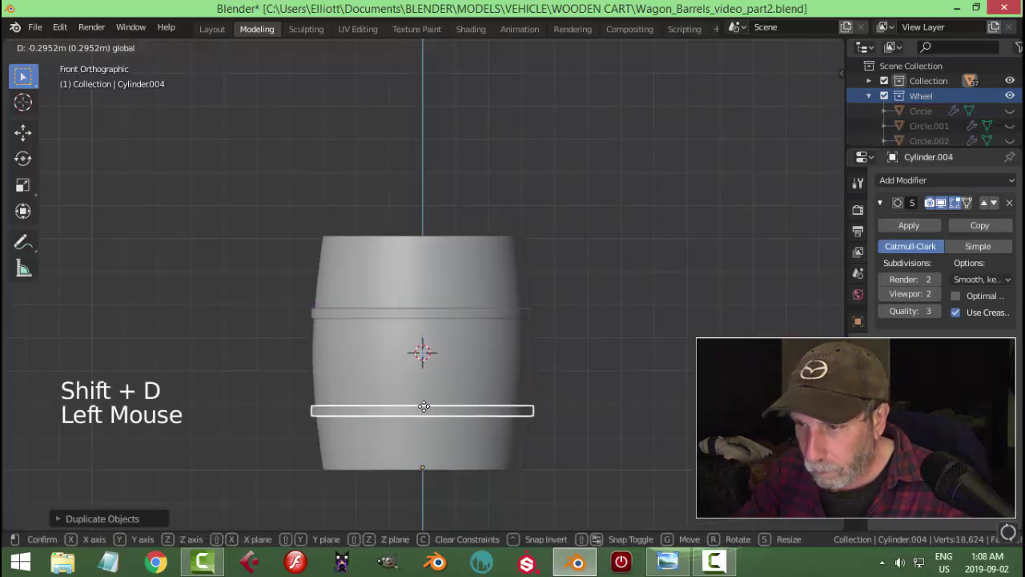
middle_click(586, 393)
key(alt+a)
middle_click(592, 396)
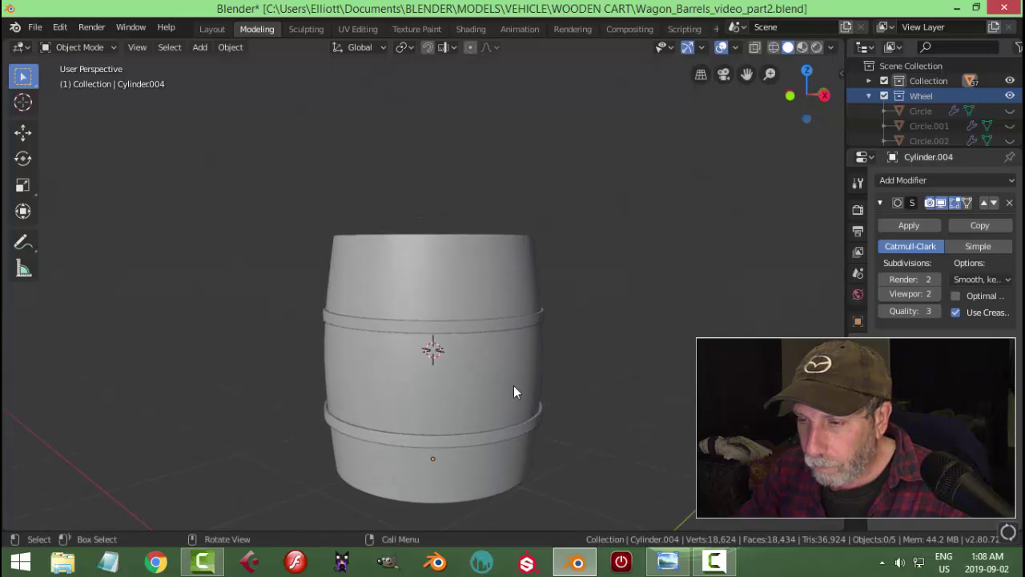
click(496, 330)
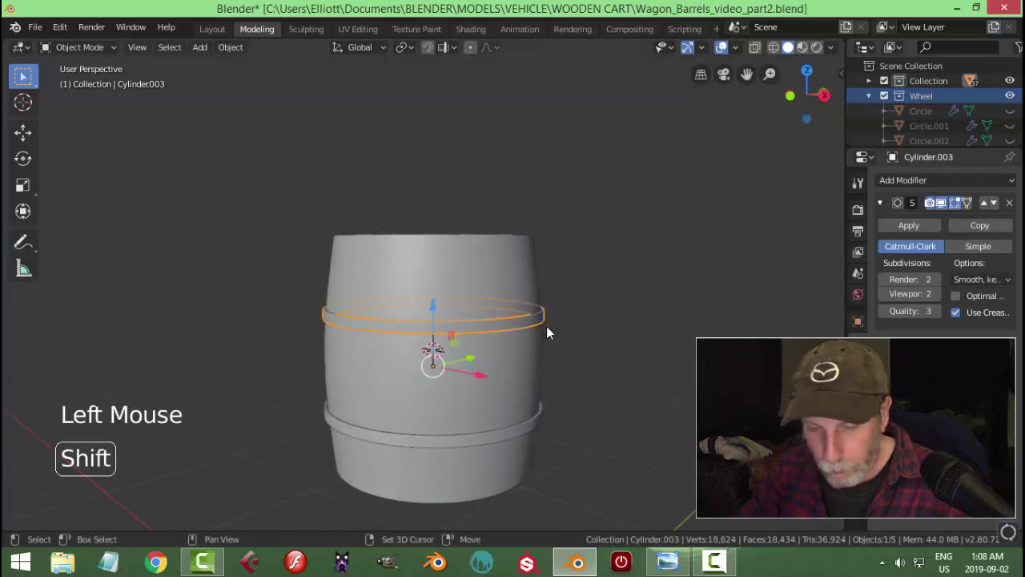
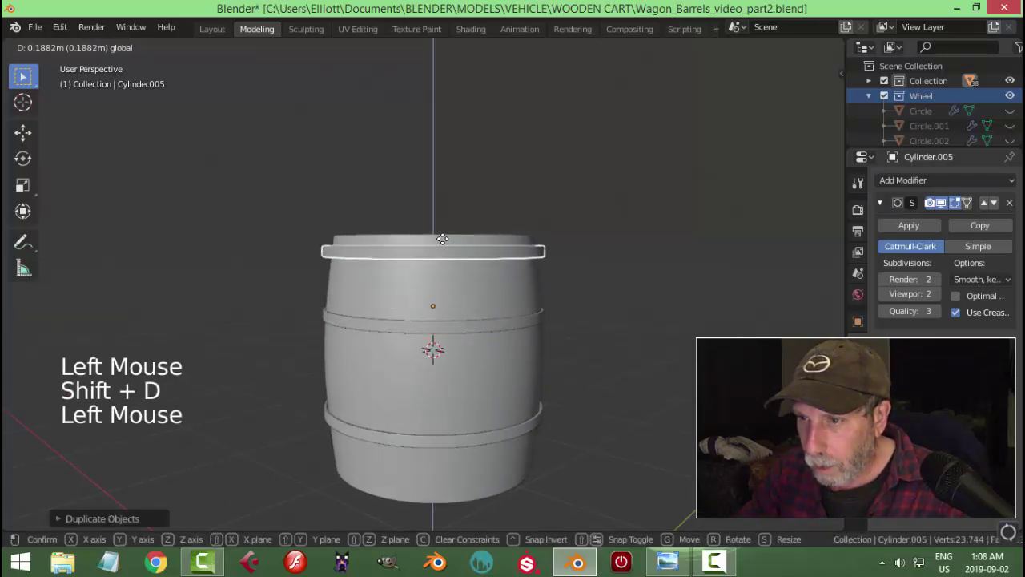
Copy the upper band as Cylinder.005 near the top rim, shrink it to hug the barrel, and inspect the three hoops
middle_click(611, 303)
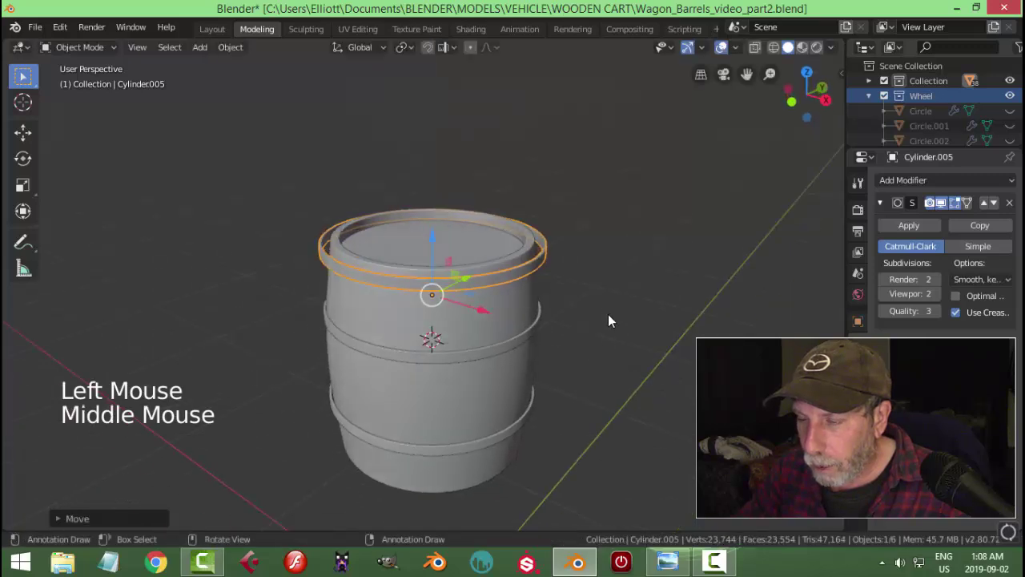
key(s)
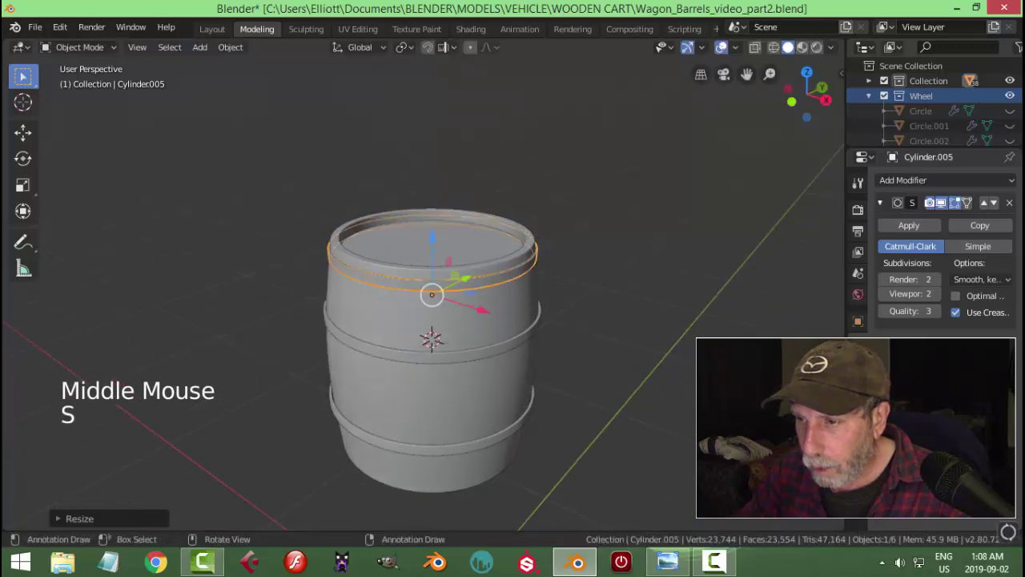
key(alt+a)
scroll(down, 3)
middle_click(574, 313)
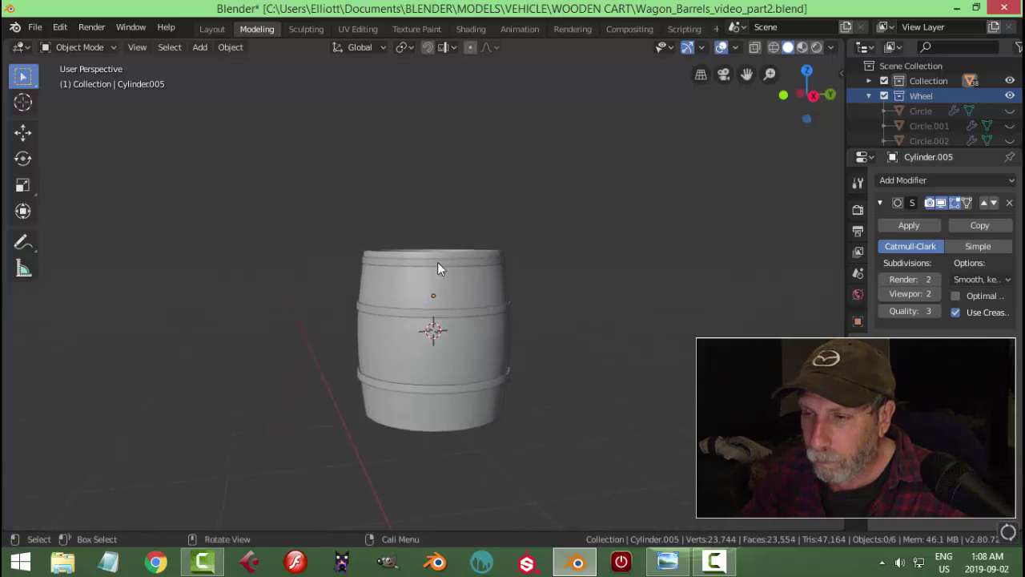
scroll(down, 3)
middle_click(543, 328)
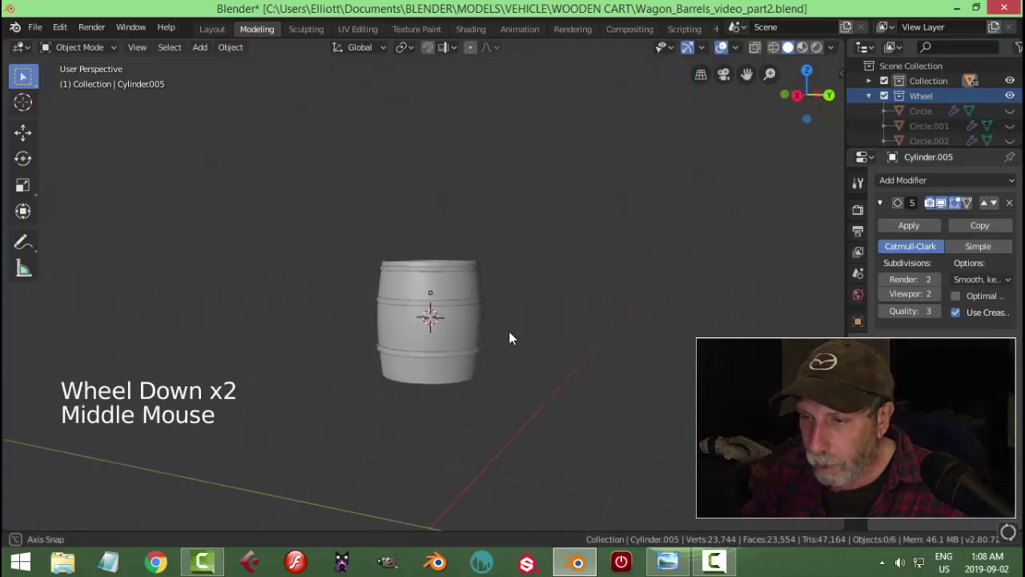
Unhide all cart objects so the whole wooden cart with its barrel shows, and save the file
key(alt+h)
key(alt+a)
scroll(down, 3)
middle_click(490, 298)
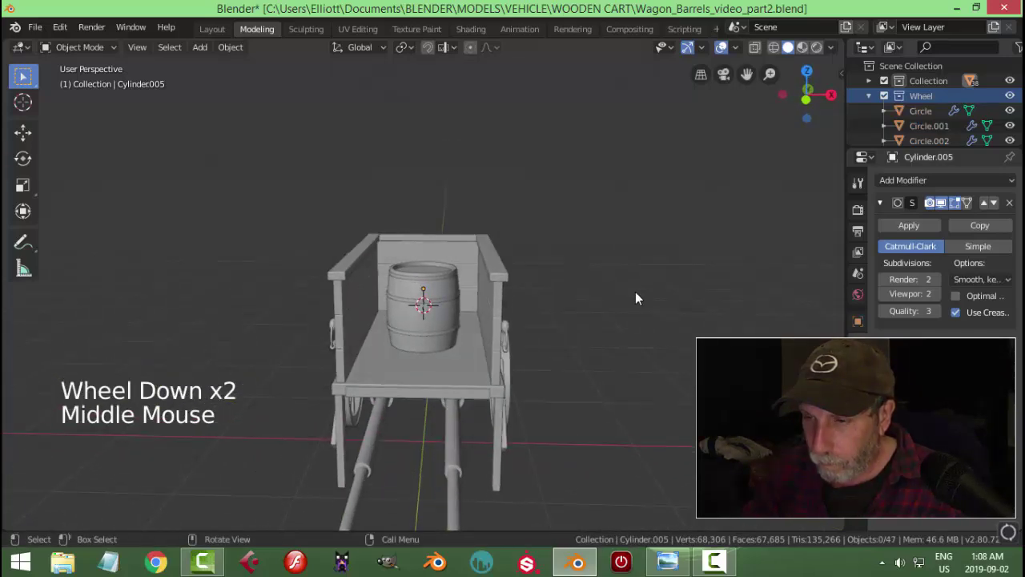
scroll(up, 3)
middle_click(528, 348)
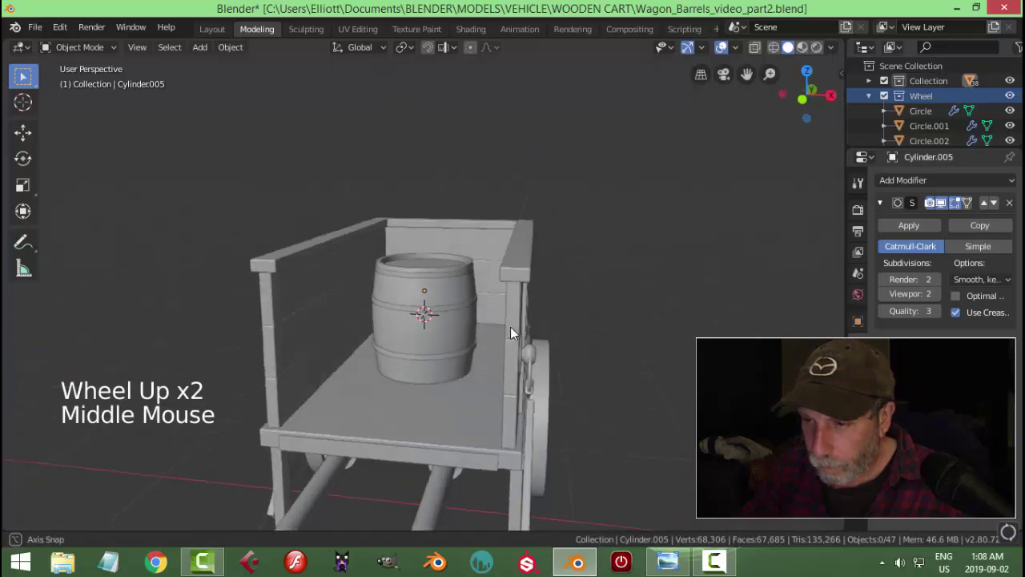
key(ctrl+s)
Orbit around and down into the cart to inspect the barrel sitting inside it
scroll(up, 3)
middle_click(527, 380)
middle_click(507, 333)
middle_click(570, 318)
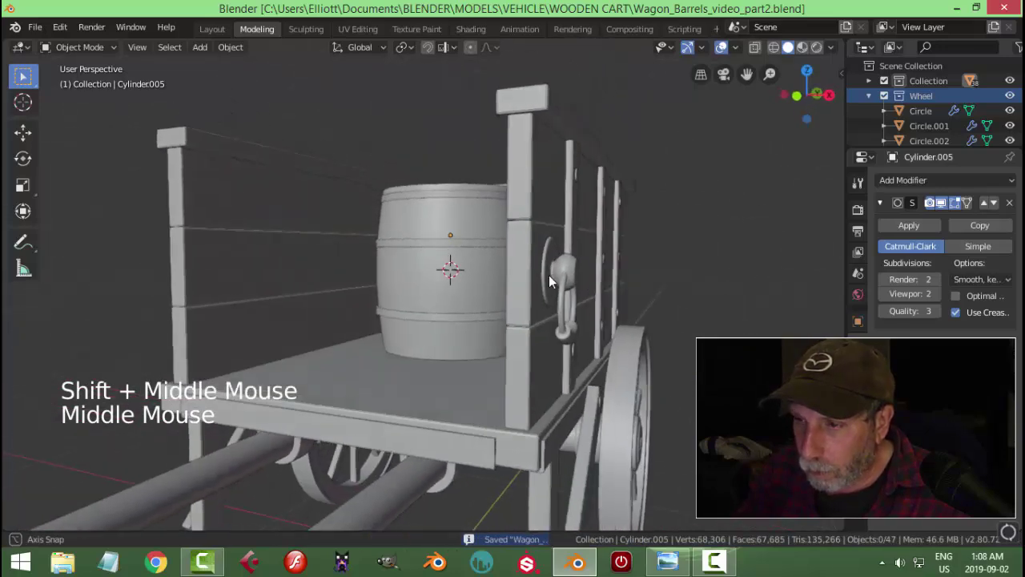
scroll(down, 3)
middle_click(540, 305)
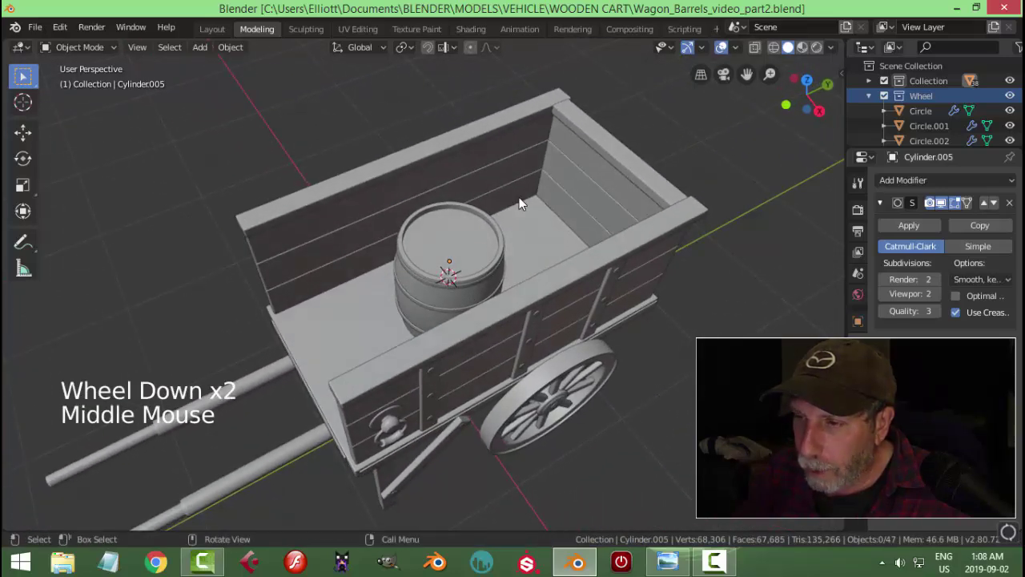
scroll(down, 3)
middle_click(576, 338)
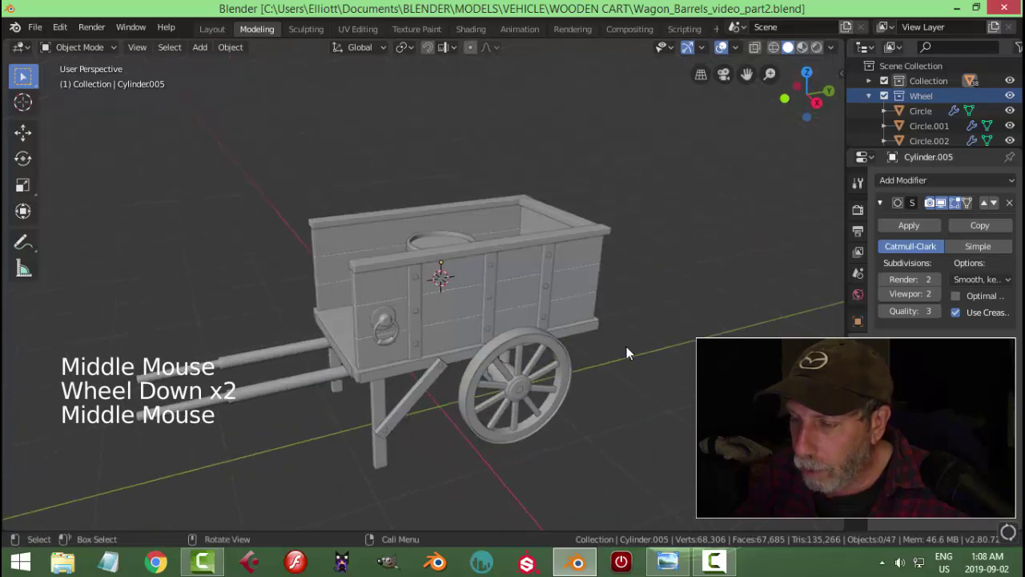
middle_click(633, 351)
middle_click(600, 331)
middle_click(583, 302)
middle_click(601, 329)
scroll(up, 3)
Delete the leftover rim hoop copy Cylinder.005 and save the wagon file again, leaving 46 objects
click(384, 135)
key(h)
scroll(down, 3)
middle_click(531, 246)
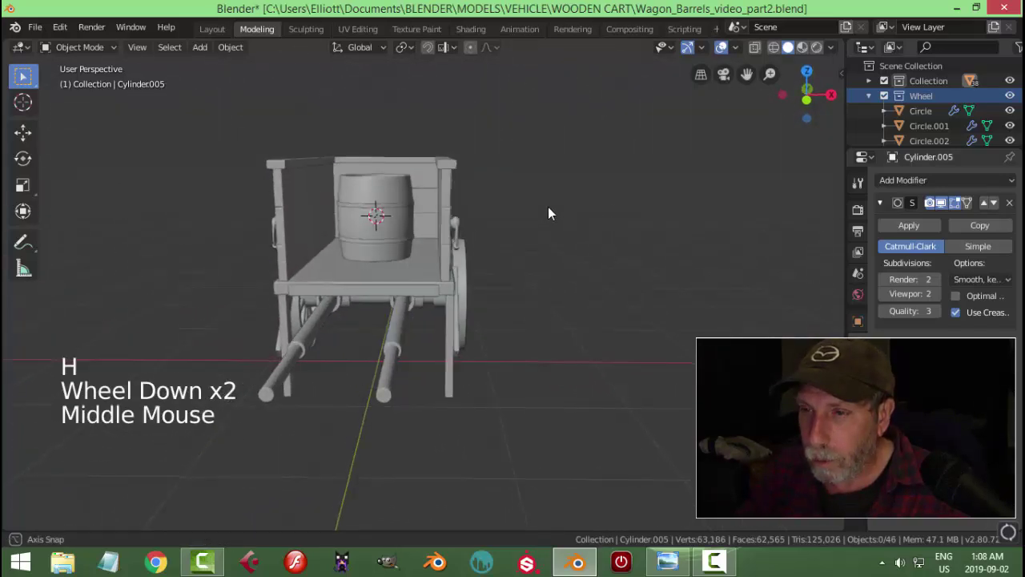
key(alt+h)
key(x)
middle_click(540, 268)
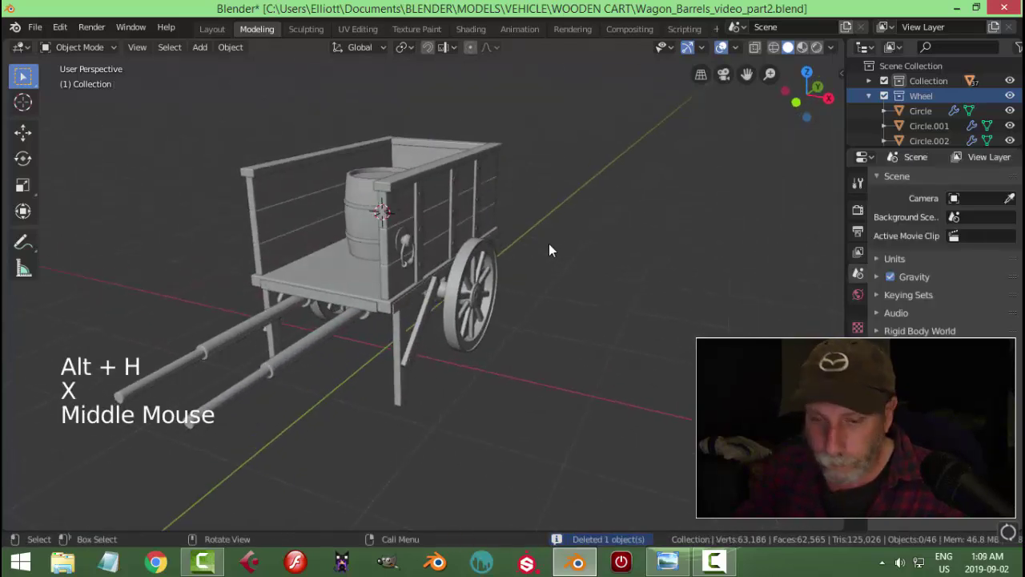
key(ctrl+s)
scroll(down, 3)
middle_click(566, 273)
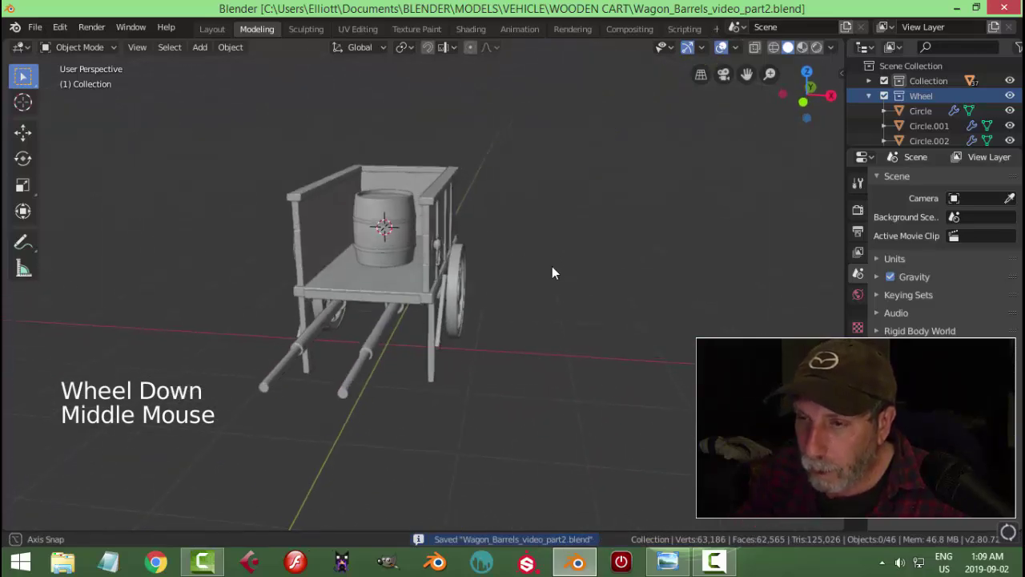